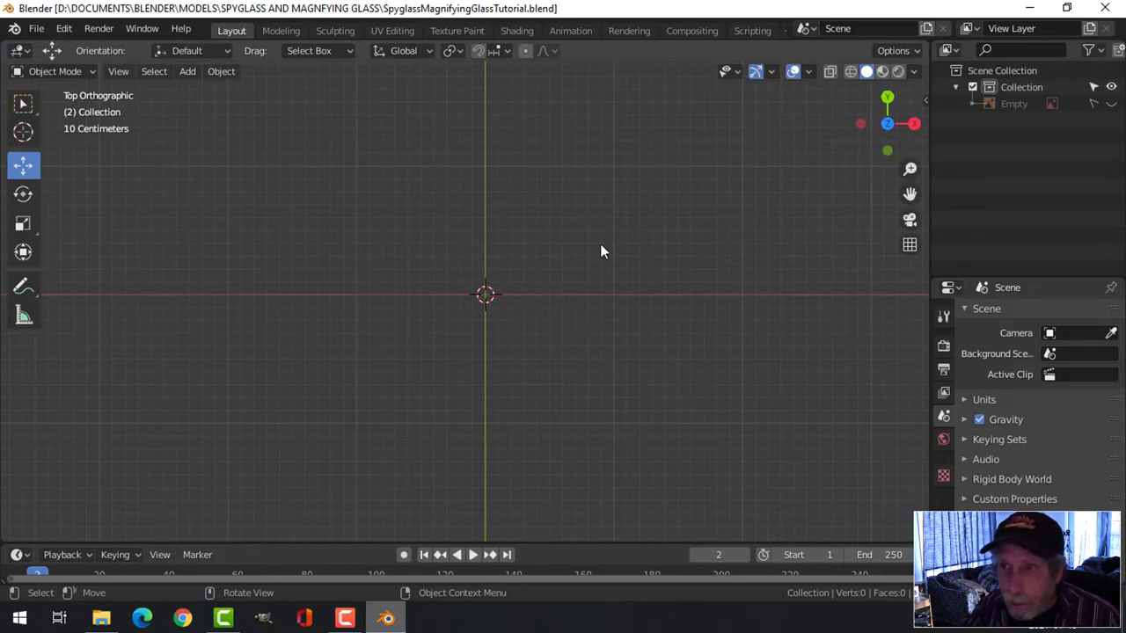
Step: Add the spyglass reference image and make it selectable through the Outliner filter options
{"action": "key", "text": "shift+a"}
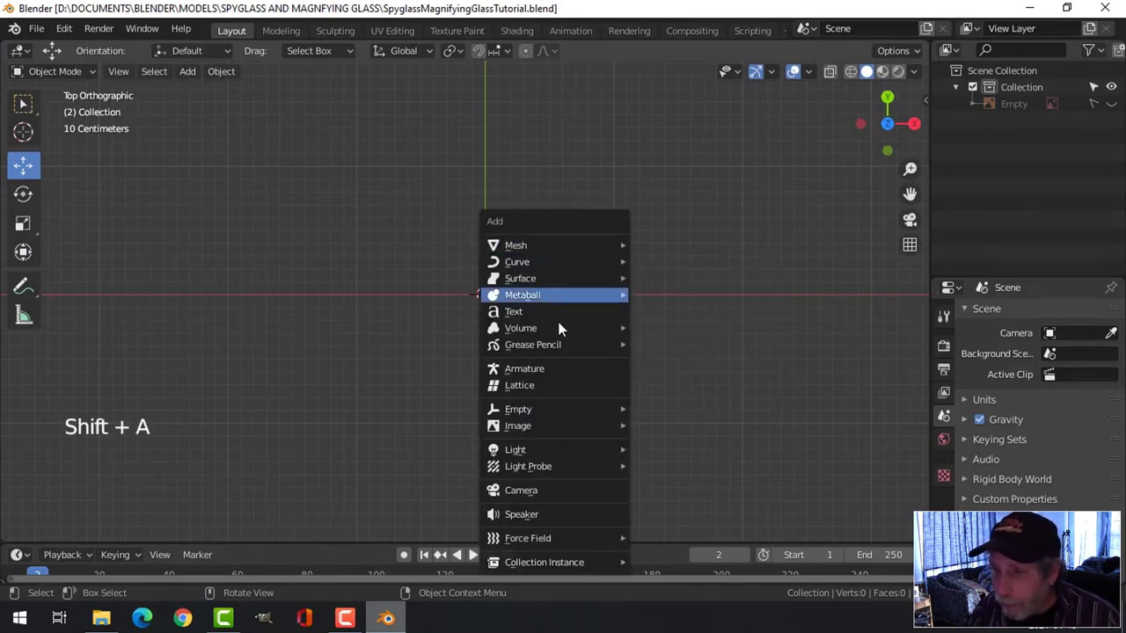
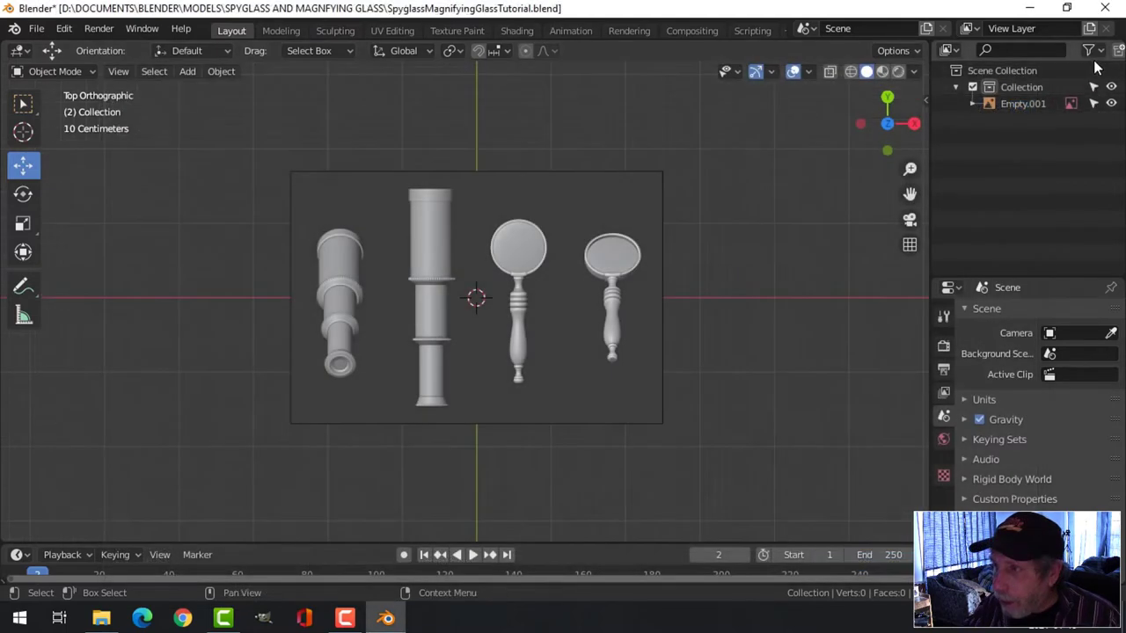
{"action": "left_click", "coordinate": [1095, 59]}
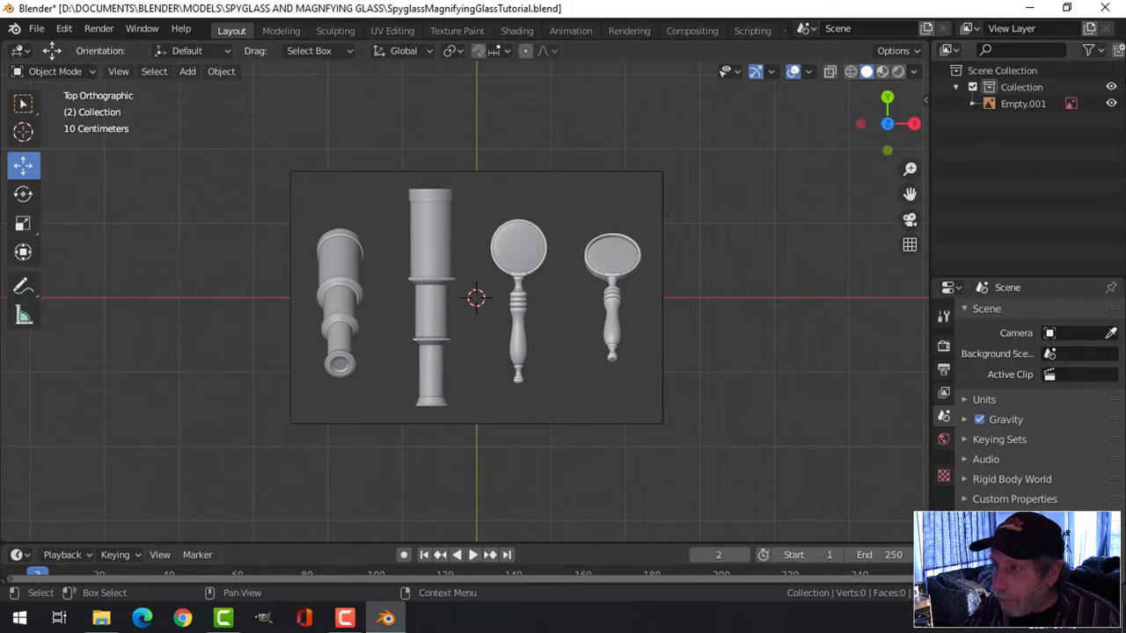
{"action": "left_click", "coordinate": [1098, 52]}
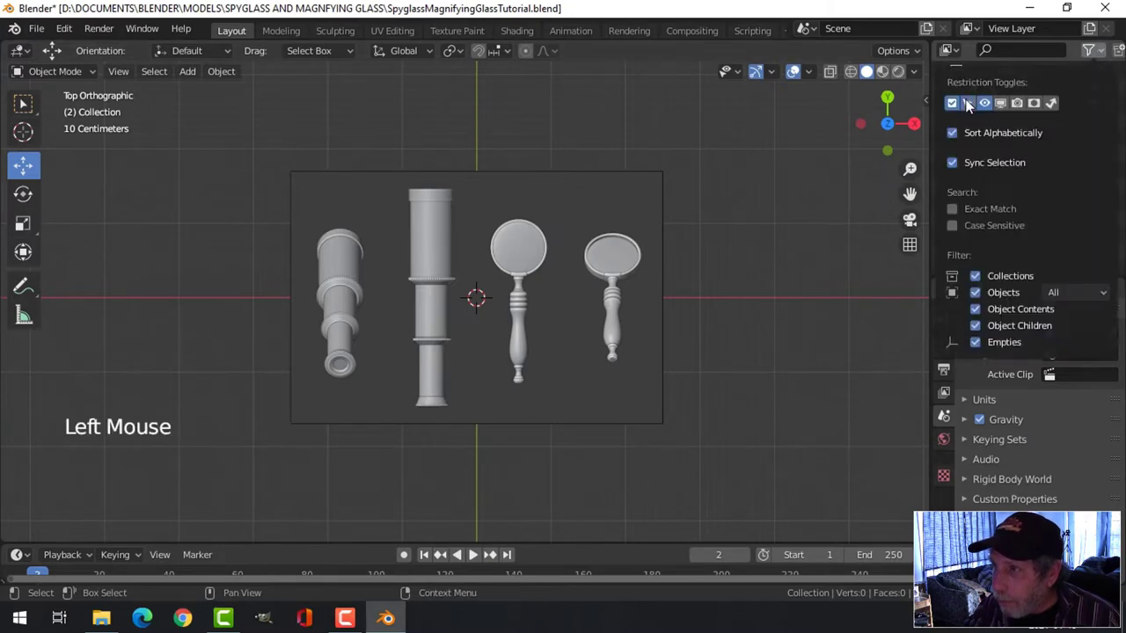
{"action": "left_click", "coordinate": [549, 260]}
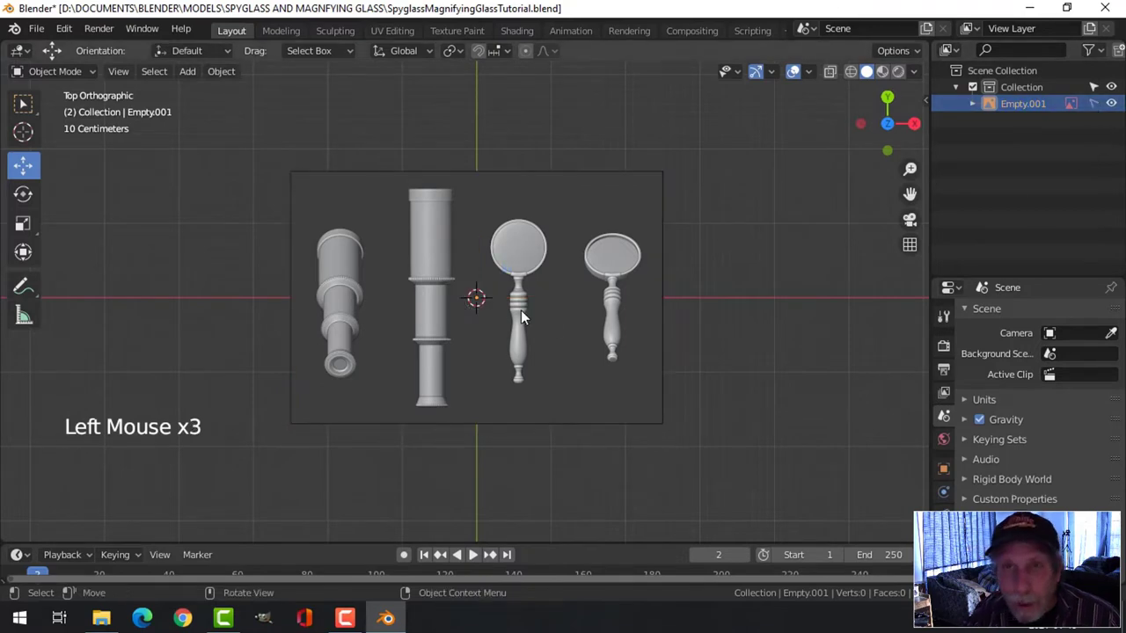
Step: Place the 3D cursor at the bottom edge of the spyglass collar on the reference
{"action": "scroll", "scroll_direction": "up", "scroll_amount": 3}
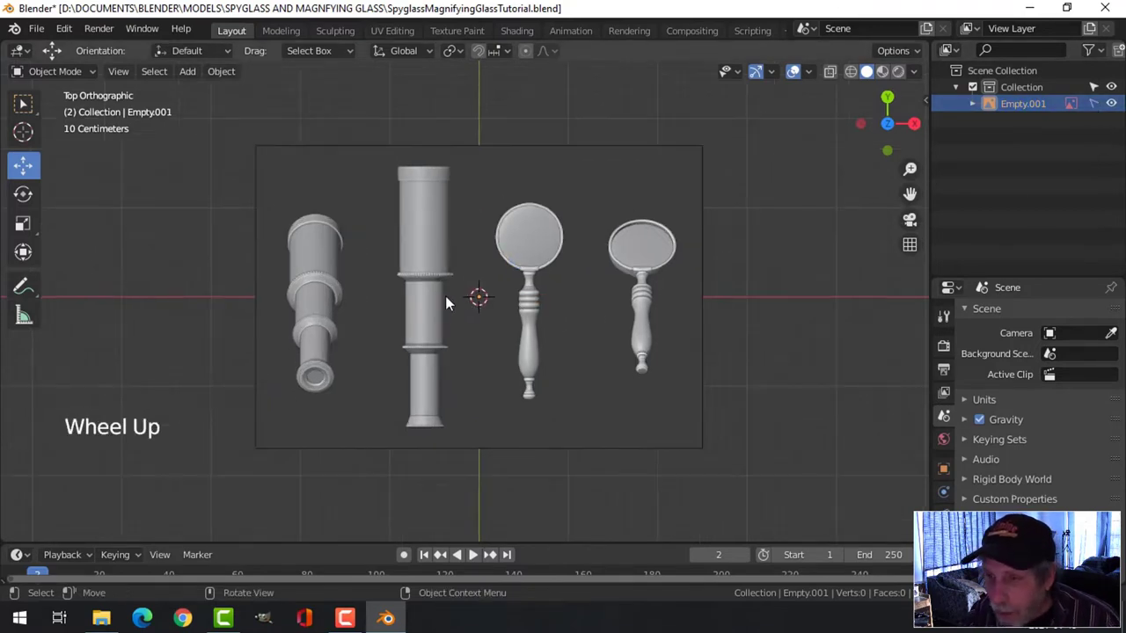
{"action": "scroll", "scroll_direction": "up", "scroll_amount": 3}
{"action": "scroll", "scroll_direction": "down", "scroll_amount": 3}
{"action": "left_click", "coordinate": [32, 139]}
{"action": "left_click", "coordinate": [426, 429]}
{"action": "scroll", "scroll_direction": "up", "scroll_amount": 3}
{"action": "middle_click", "coordinate": [511, 377]}
{"action": "scroll", "scroll_direction": "up", "scroll_amount": 3}
{"action": "middle_click", "coordinate": [573, 314]}
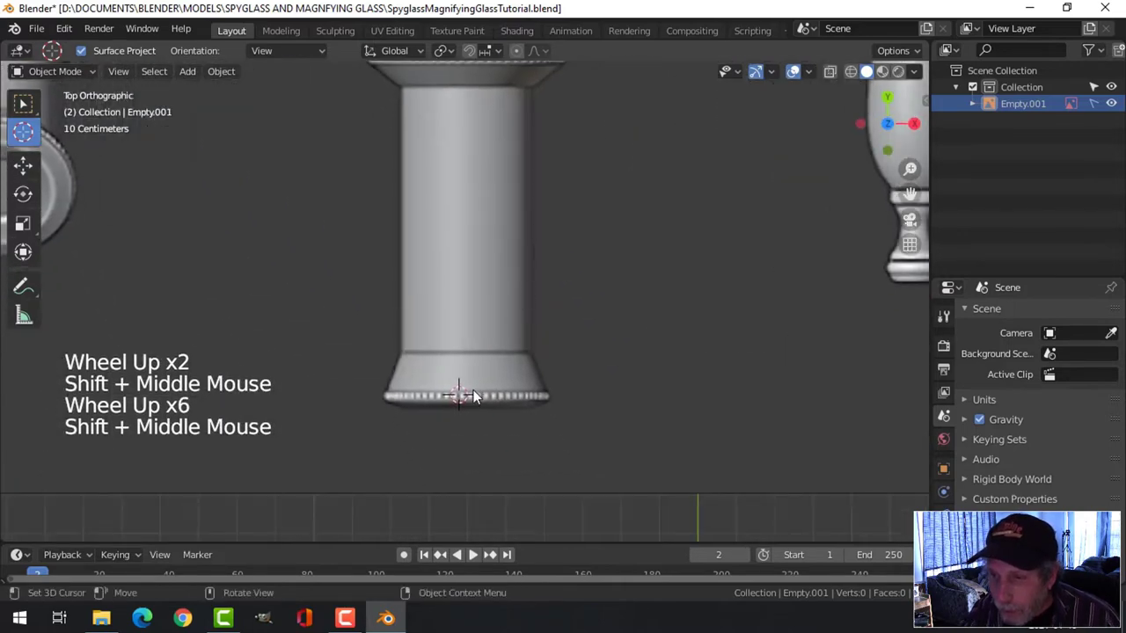
Step: Finalise the 3D cursor at the collar's bottom edge as the new-object placement point
{"action": "left_click", "coordinate": [473, 402]}
{"action": "left_click", "coordinate": [25, 167]}
{"action": "scroll", "scroll_direction": "down", "scroll_amount": 3}
{"action": "key", "text": "Tab"}
{"action": "scroll", "scroll_direction": "down", "scroll_amount": 3}
{"action": "scroll", "scroll_direction": "up", "scroll_amount": 3}
{"action": "scroll", "scroll_direction": "down", "scroll_amount": 3}
Step: Add a mesh cylinder with 24 vertices and Cap Fill None over the lower tube
{"action": "key", "text": "shift+a"}
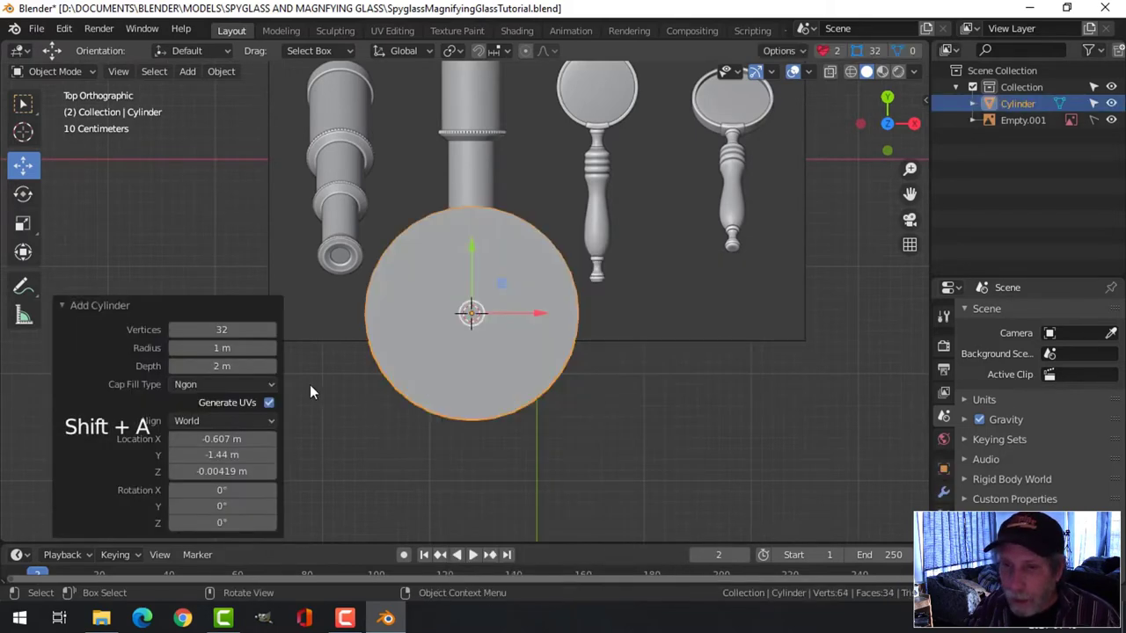
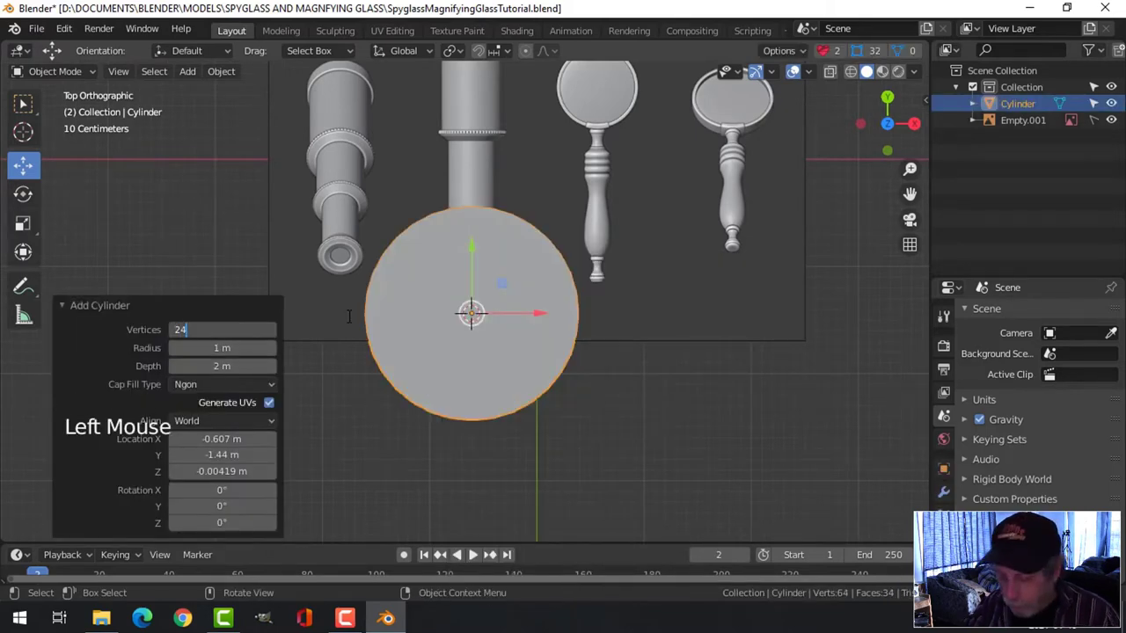
{"action": "left_click", "coordinate": [205, 392]}
{"action": "scroll", "scroll_direction": "down", "scroll_amount": 3}
{"action": "middle_click", "coordinate": [615, 398]}
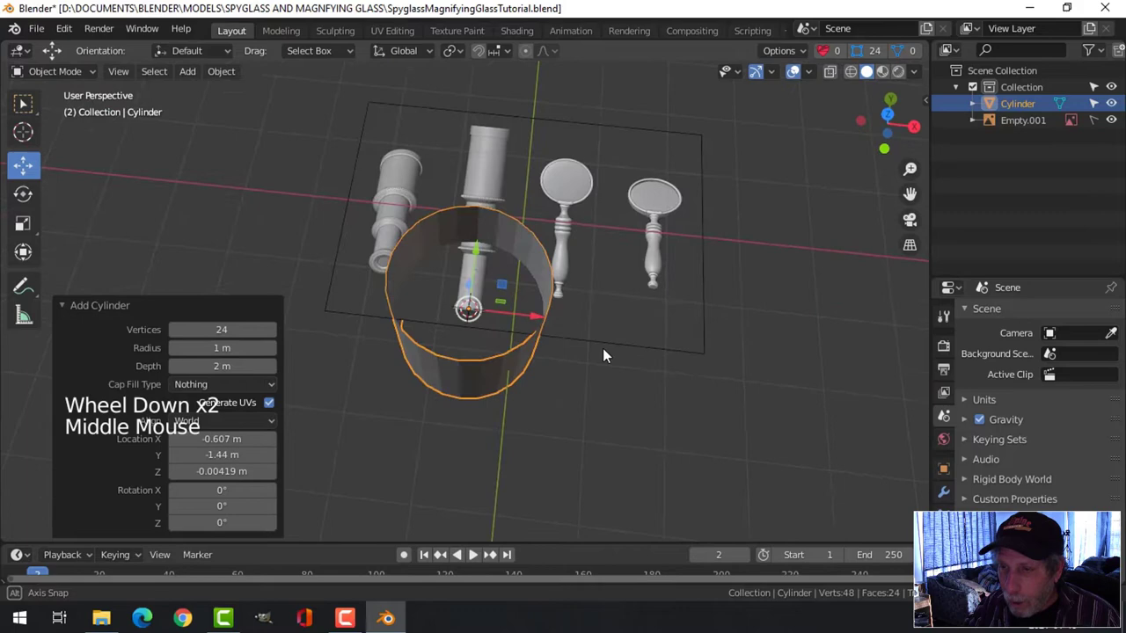
Step: In Edit Mode from top view, scale the cylinder down to match the spyglass tube's width
{"action": "key", "text": "Tab"}
{"action": "key", "text": "s"}
{"action": "key", "text": "r"}
{"action": "key", "text": "KP_7"}
{"action": "scroll", "scroll_direction": "up", "scroll_amount": 3}
{"action": "key", "text": "z"}
{"action": "key", "text": "s"}
{"action": "left_click", "coordinate": [488, 263]}
{"action": "scroll", "scroll_direction": "up", "scroll_amount": 3}
{"action": "middle_click", "coordinate": [496, 346]}
Step: Confirm the cylinder's size, deselect everything and select its bottom ring of vertices
{"action": "key", "text": "s"}
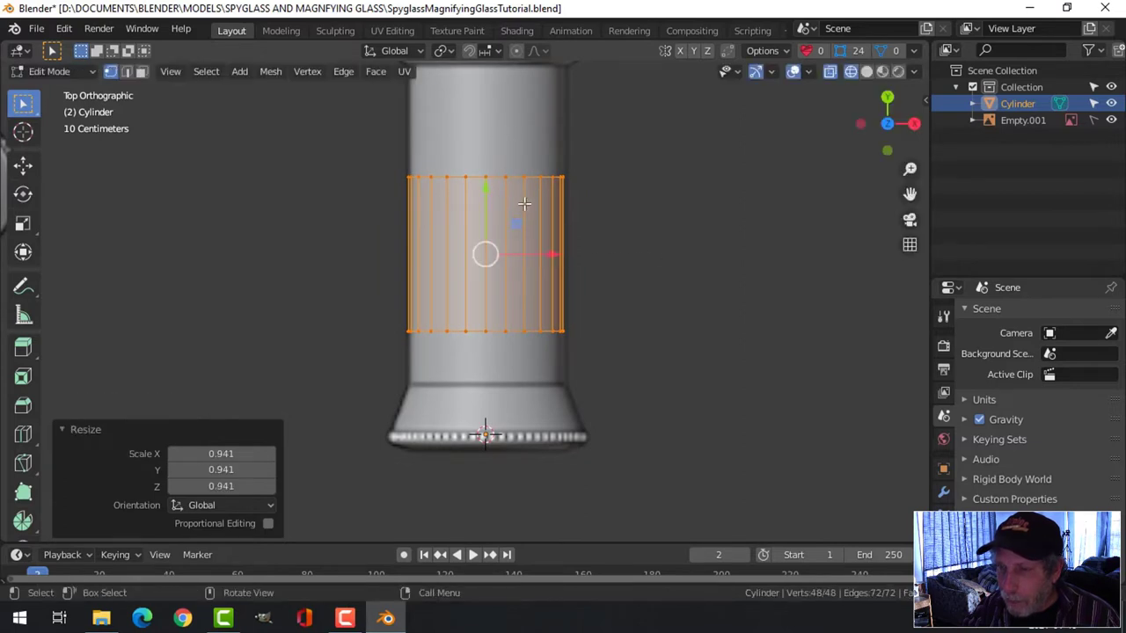
{"action": "scroll", "scroll_direction": "down", "scroll_amount": 3}
{"action": "left_click", "coordinate": [485, 195]}
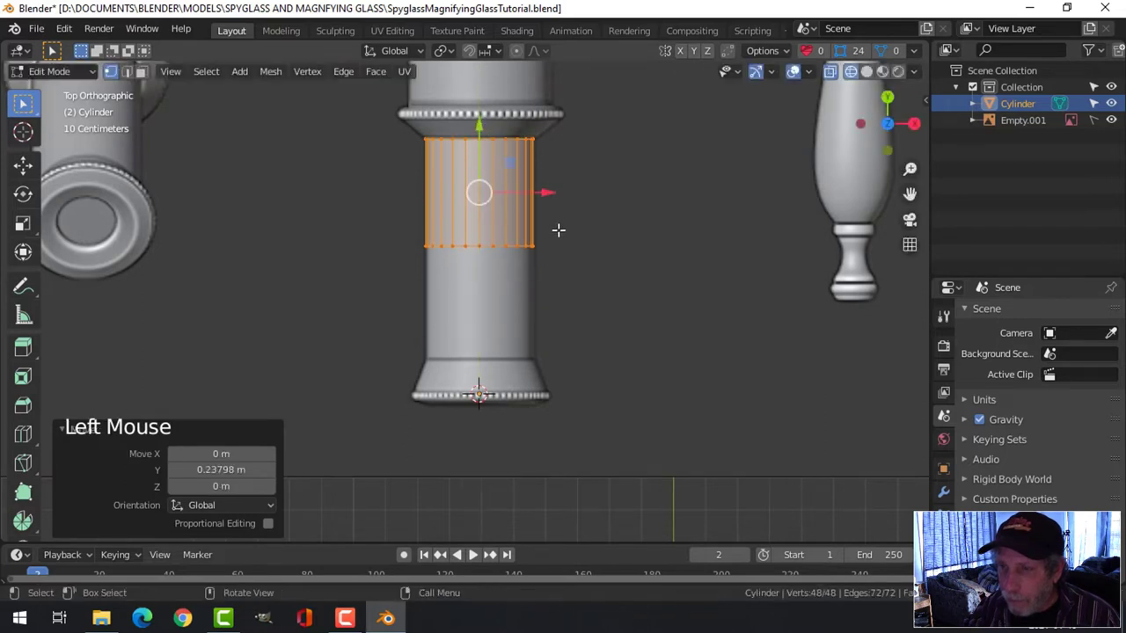
{"action": "key", "text": "alt+a"}
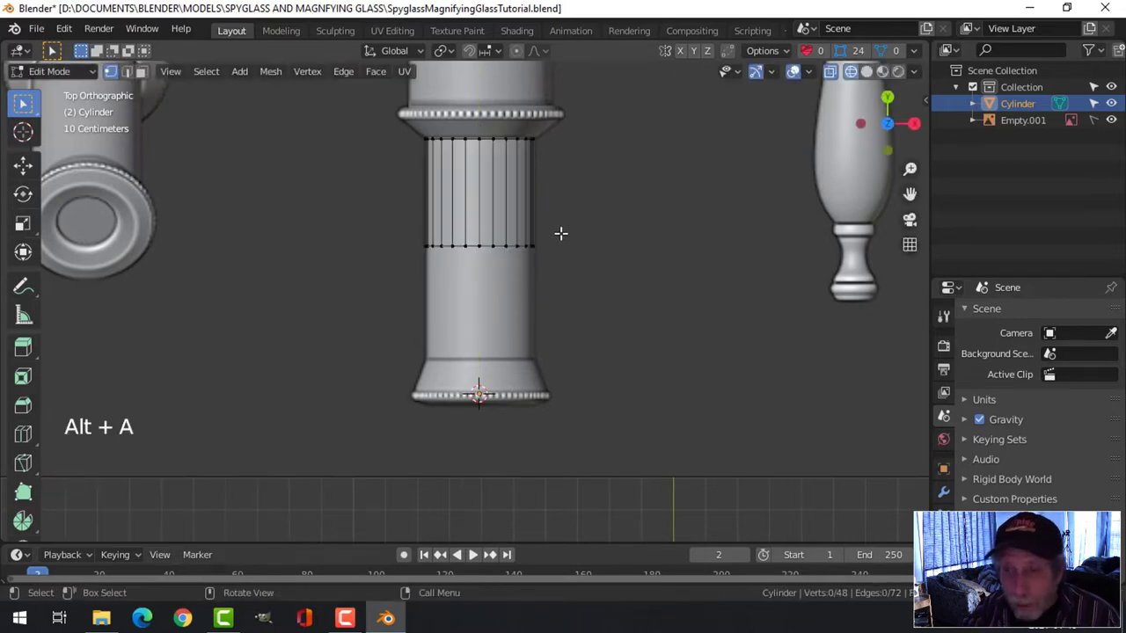
{"action": "key", "text": "b"}
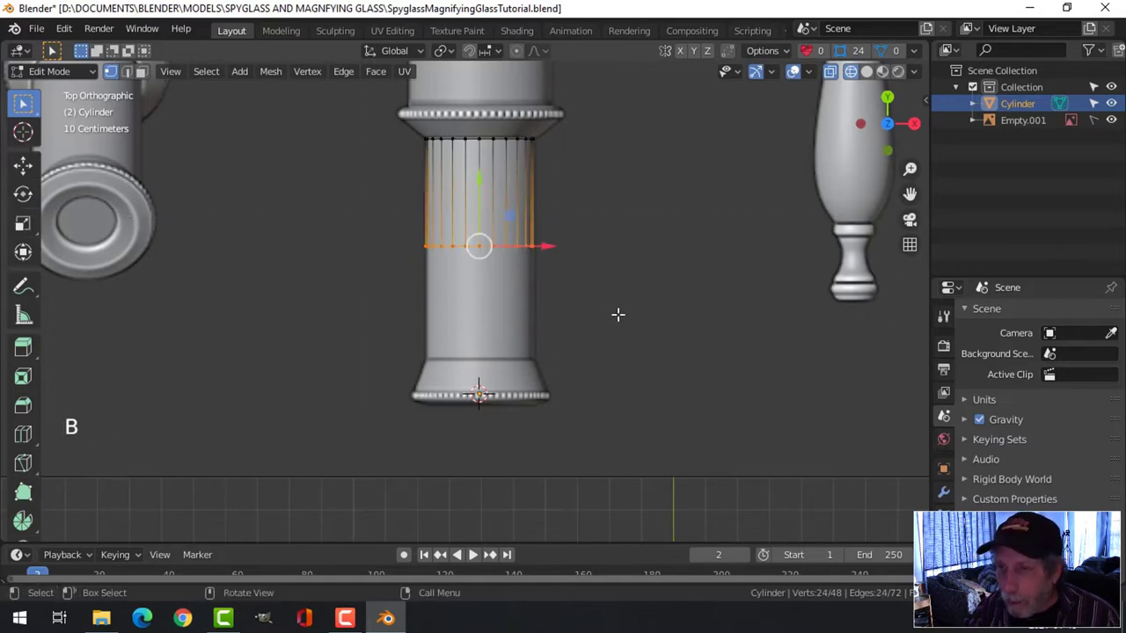
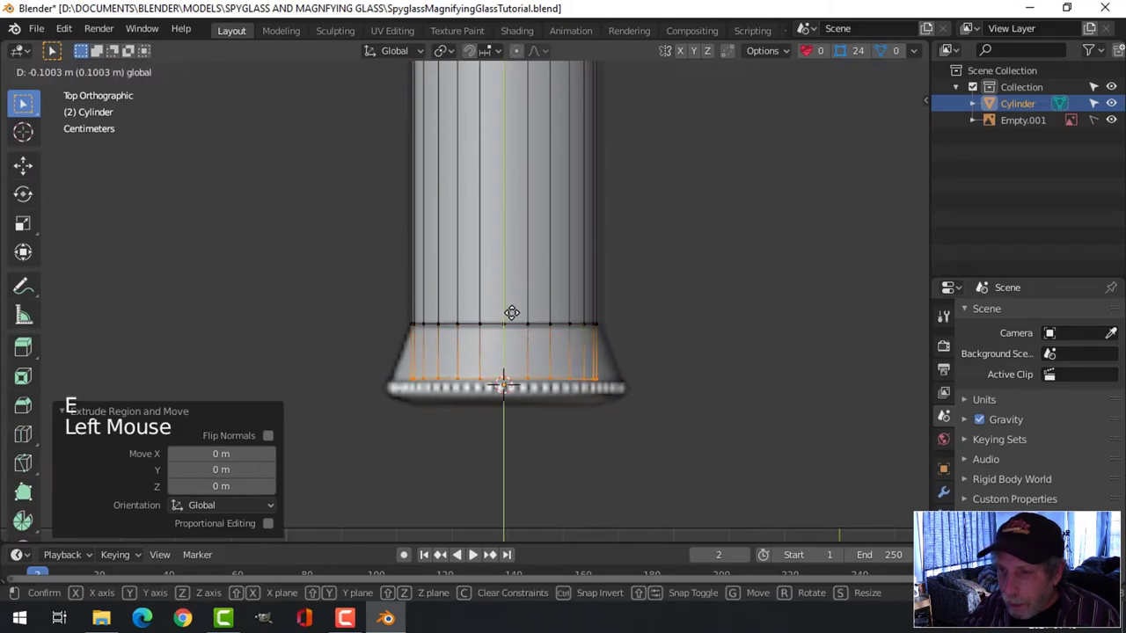
Step: Extrude the bottom ring, flare it outward into a wide lip and extrude it down to the collar base
{"action": "key", "text": "s"}
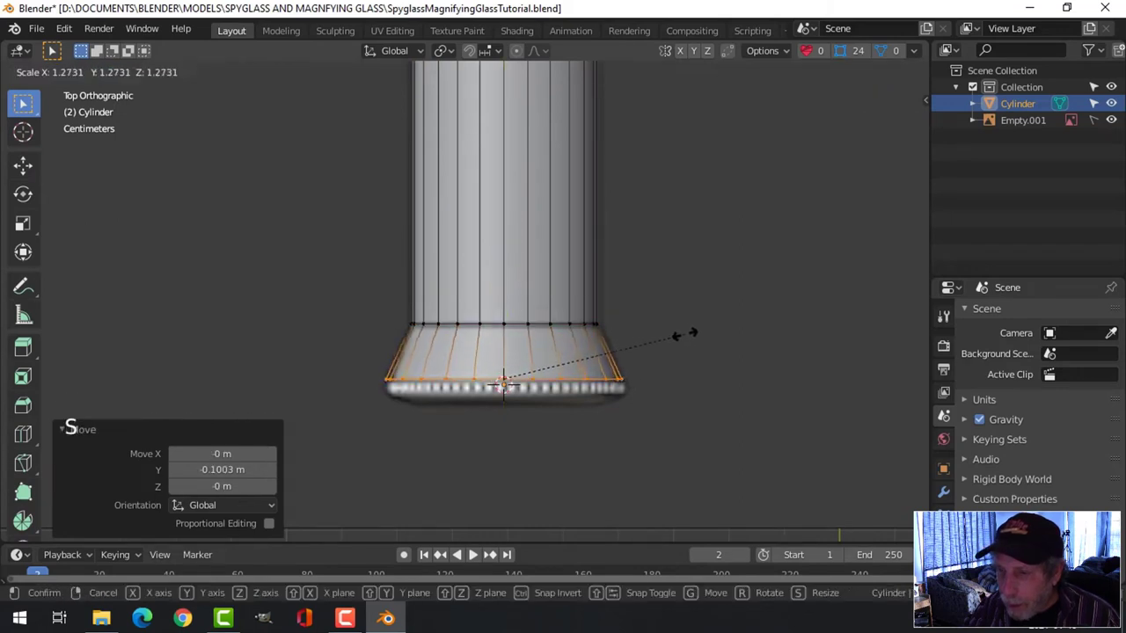
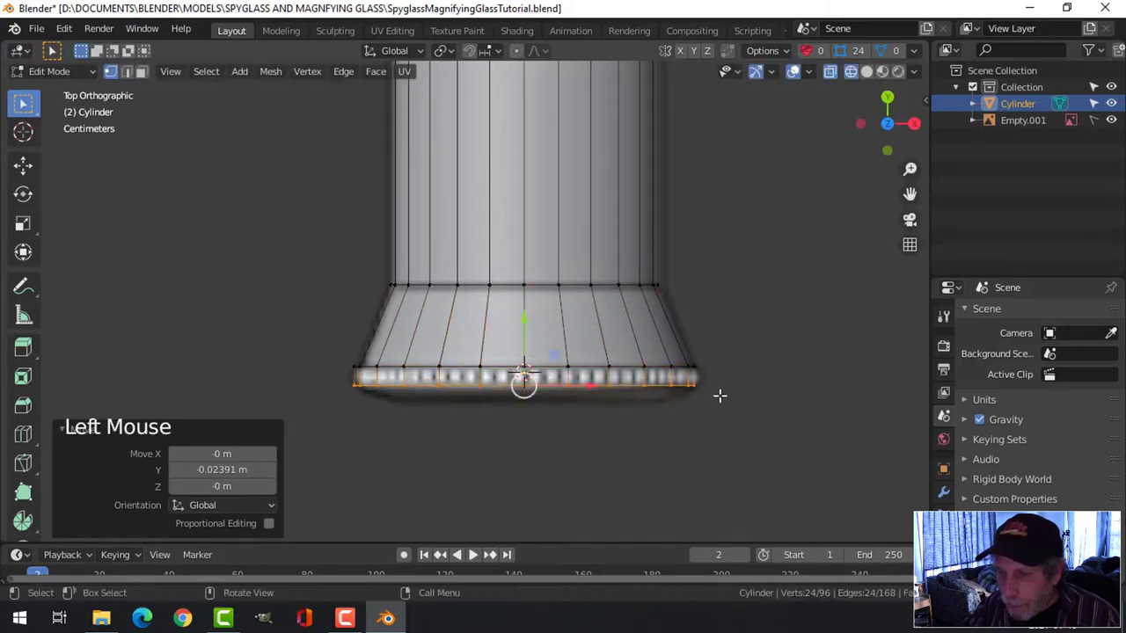
{"action": "key", "text": "e"}
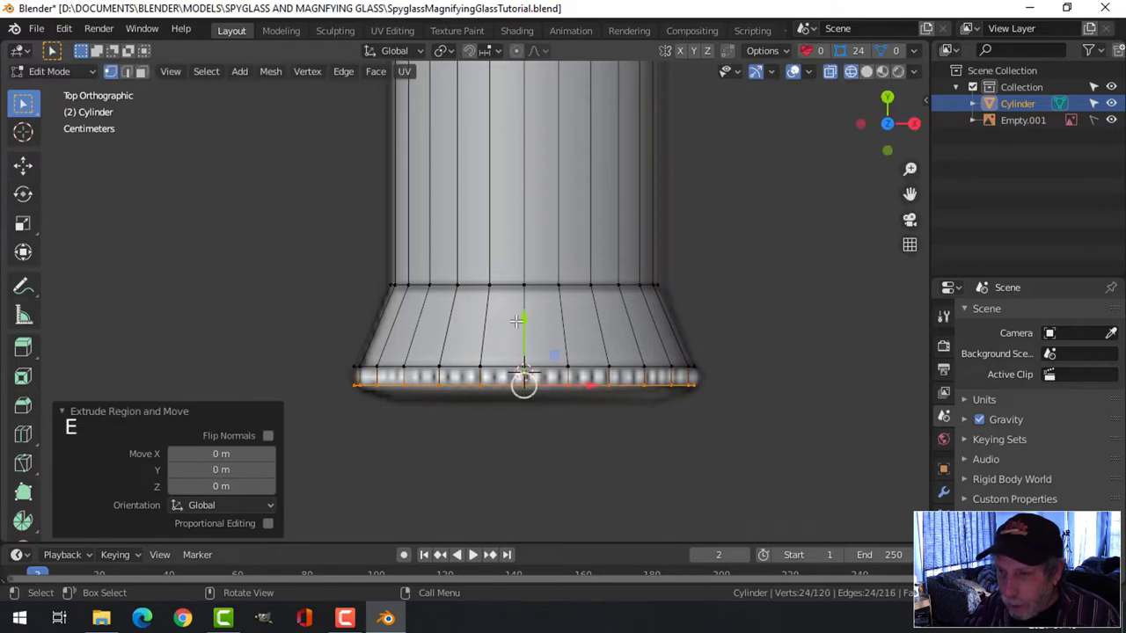
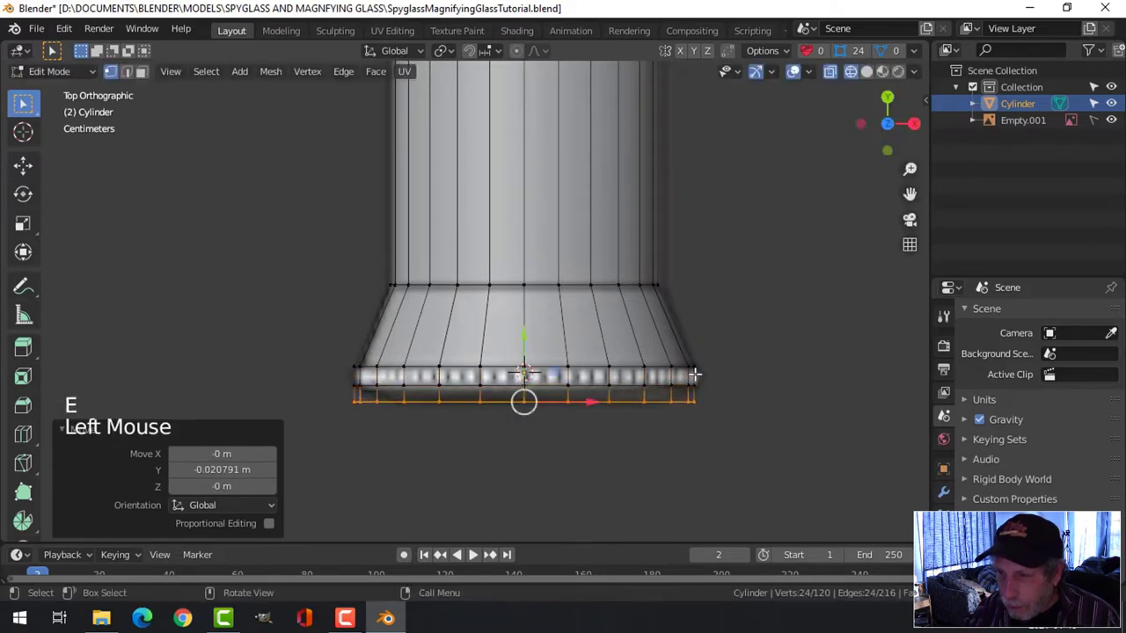
{"action": "key", "text": "s"}
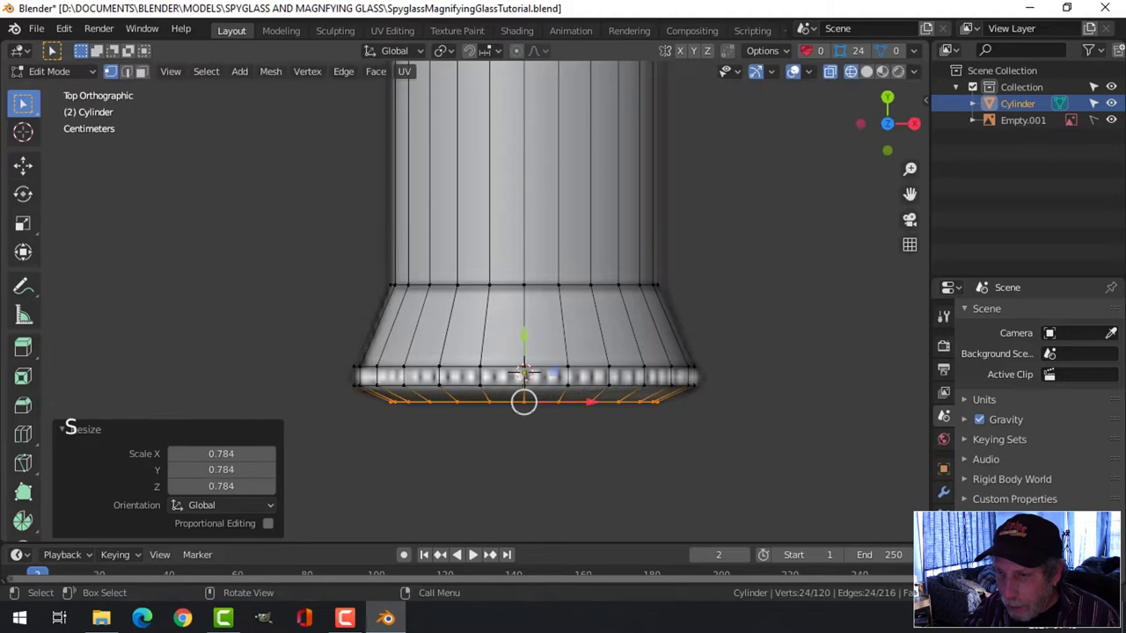
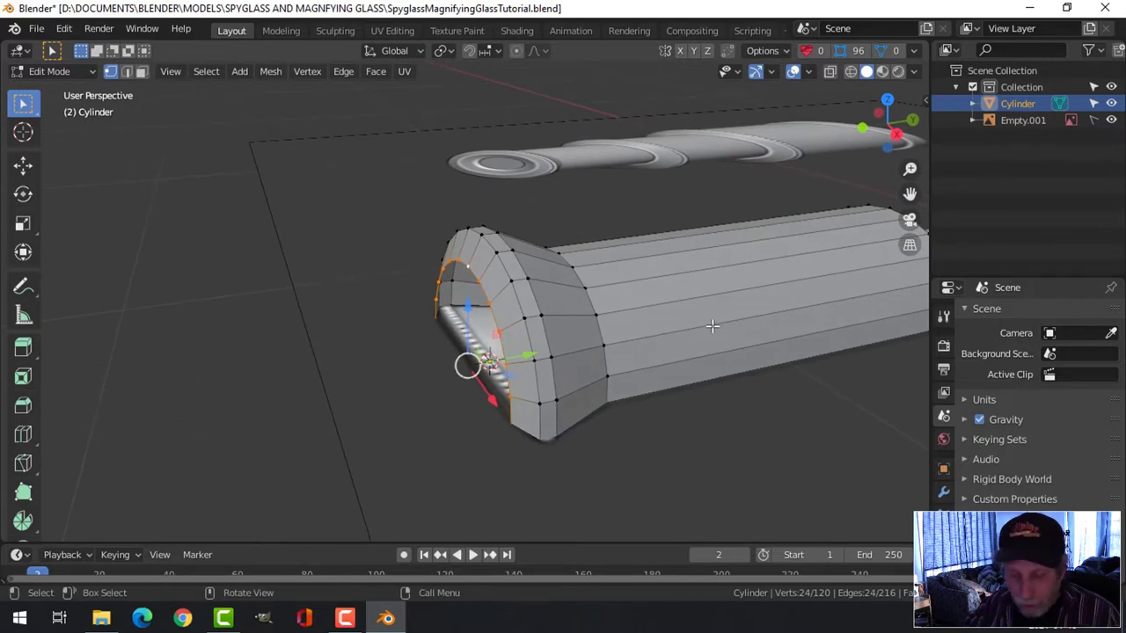
Step: Extrude the rim's inner edge and scale it inward twice, folding a lip into the tube opening
{"action": "key", "text": "e"}
{"action": "key", "text": "s"}
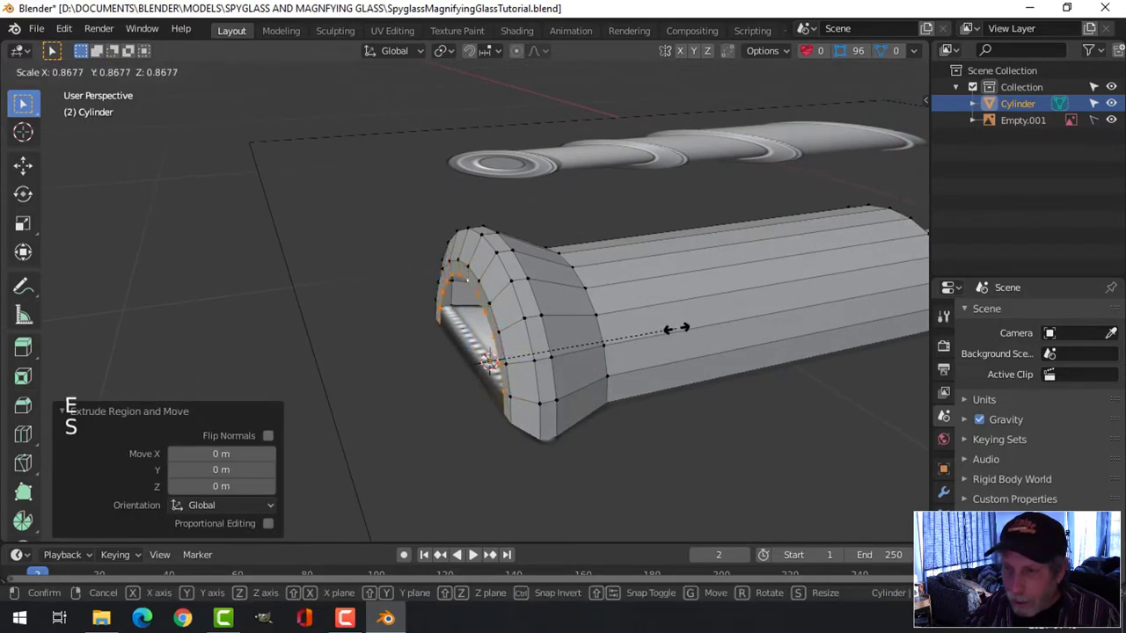
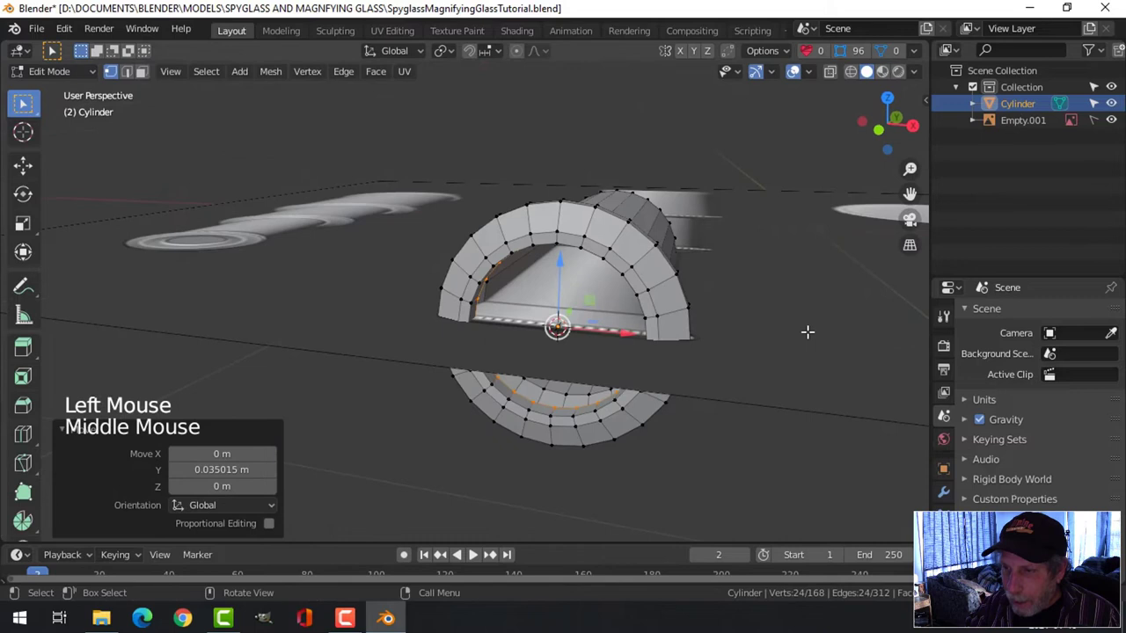
{"action": "key", "text": "s"}
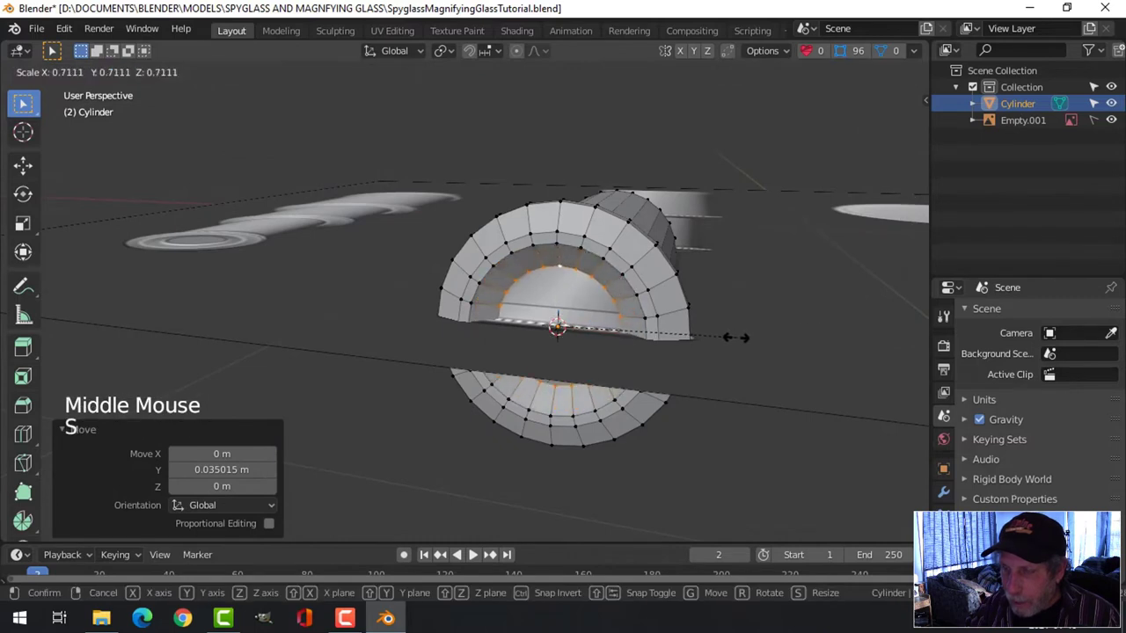
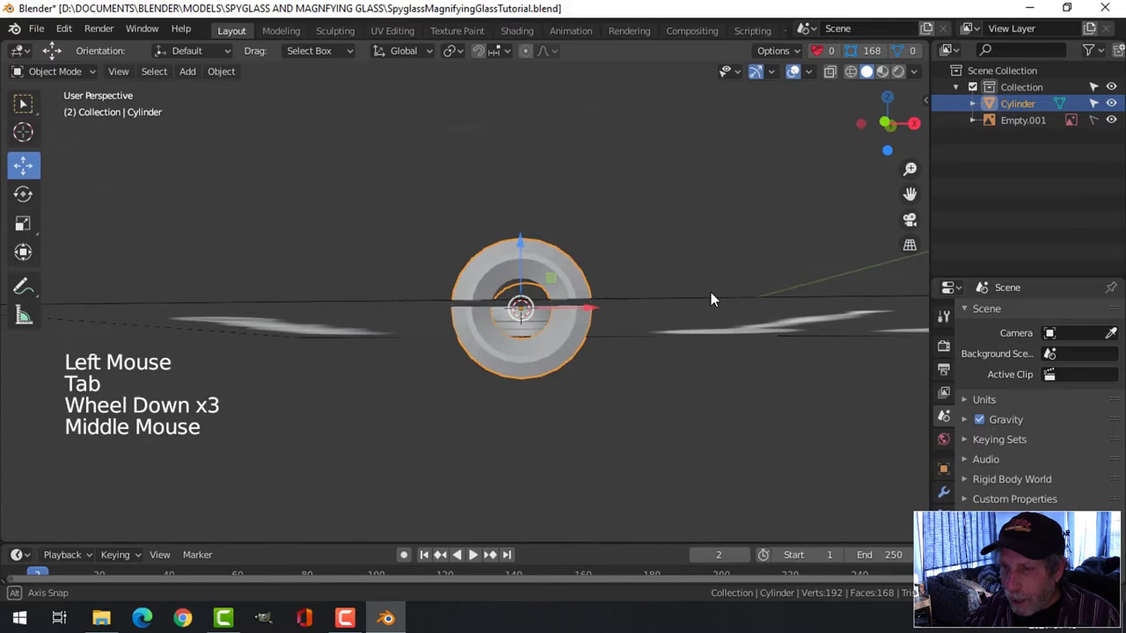
Step: Orbit and zoom around the flared collar, ending in top view over the reference spyglass
{"action": "scroll", "scroll_direction": "up", "scroll_amount": 3}
{"action": "middle_click", "coordinate": [621, 358]}
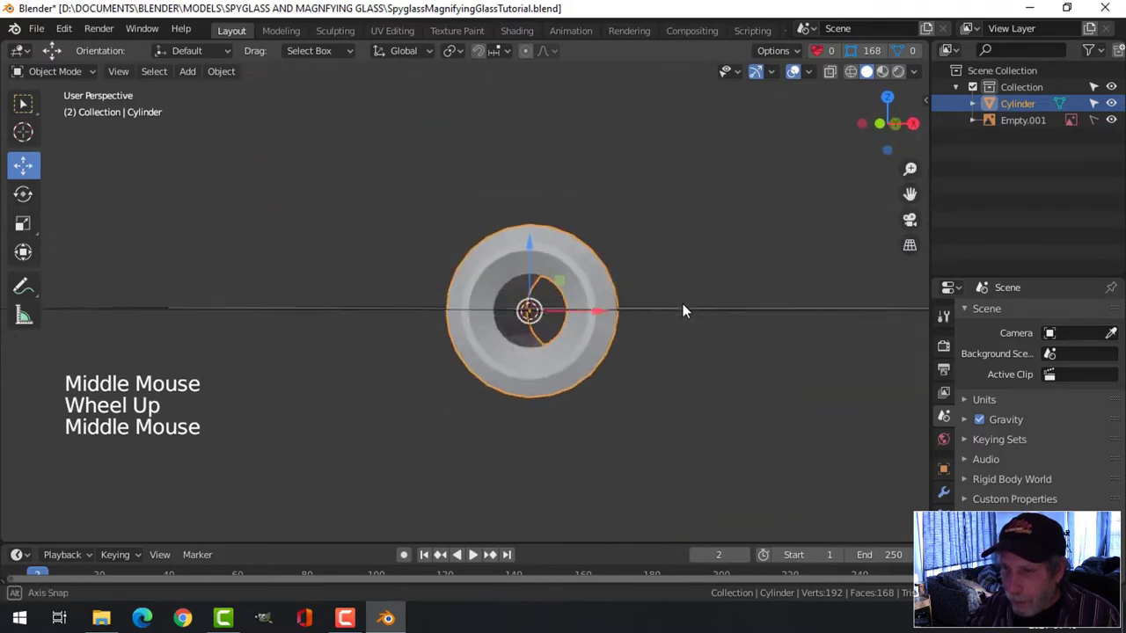
{"action": "scroll", "scroll_direction": "down", "scroll_amount": 3}
{"action": "middle_click", "coordinate": [615, 334]}
{"action": "middle_click", "coordinate": [591, 348]}
{"action": "key", "text": "KP_7"}
{"action": "scroll", "scroll_direction": "up", "scroll_amount": 3}
{"action": "middle_click", "coordinate": [669, 286]}
{"action": "scroll", "scroll_direction": "up", "scroll_amount": 3}
{"action": "scroll", "scroll_direction": "down", "scroll_amount": 3}
{"action": "scroll", "scroll_direction": "down", "scroll_amount": 3}
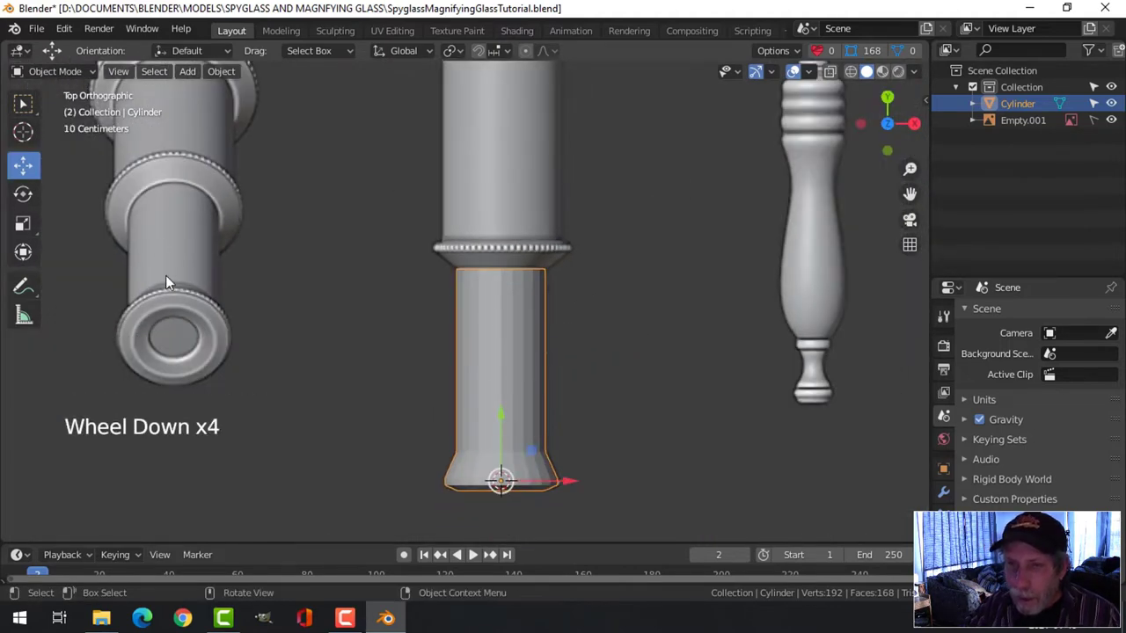
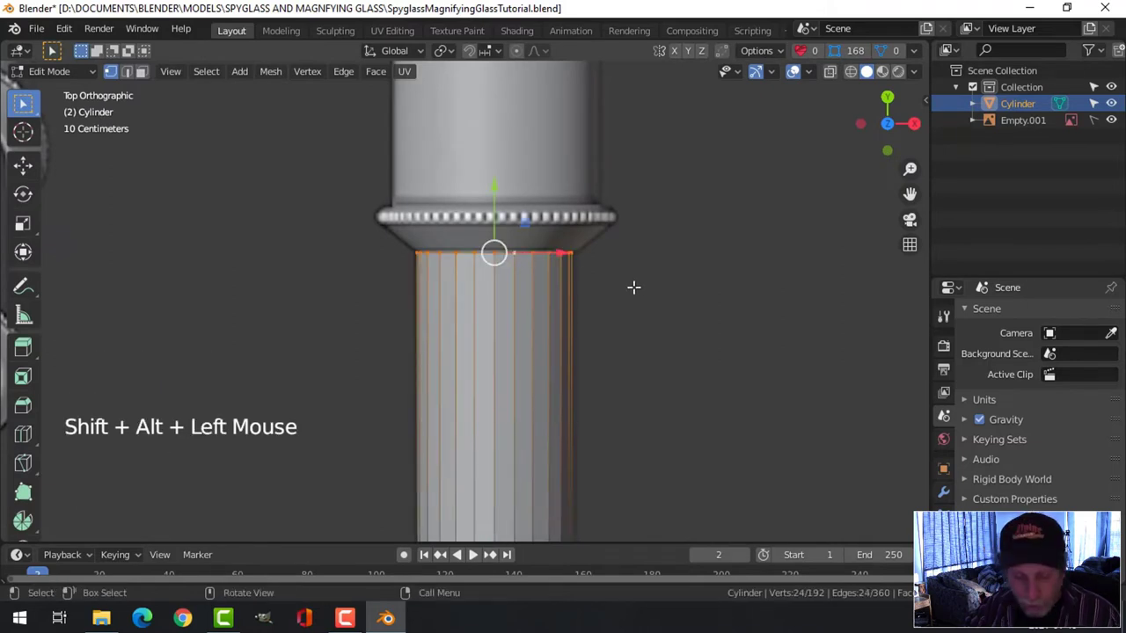
Step: Duplicate the top edge ring, separate it as Cylinder.001, select it and reset its origin
{"action": "key", "text": "z"}
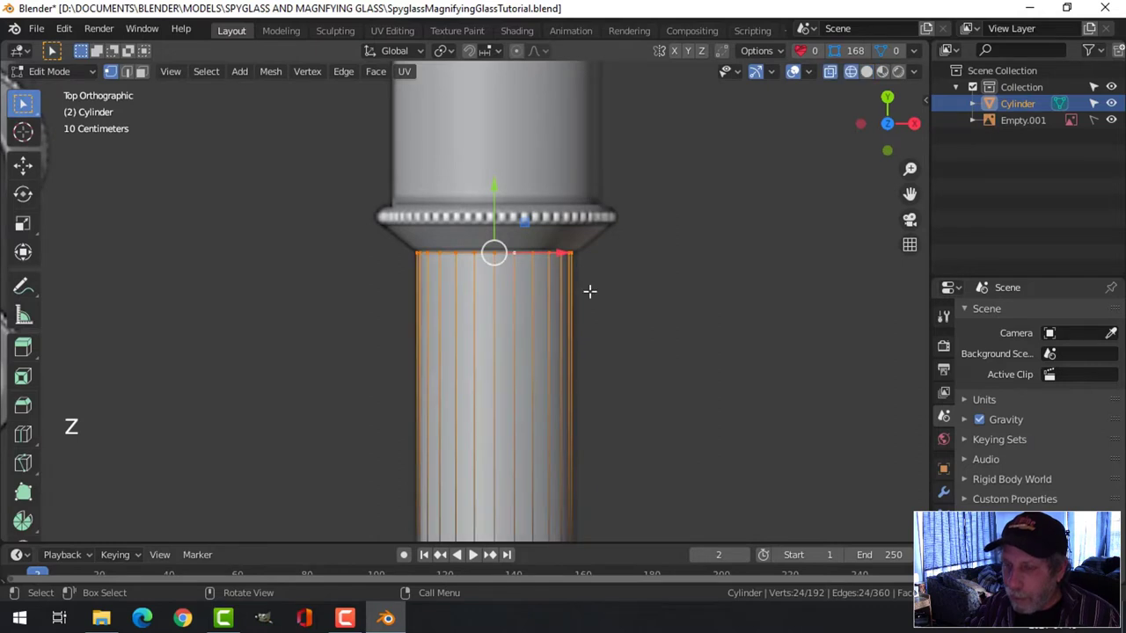
{"action": "key", "text": "shift+d"}
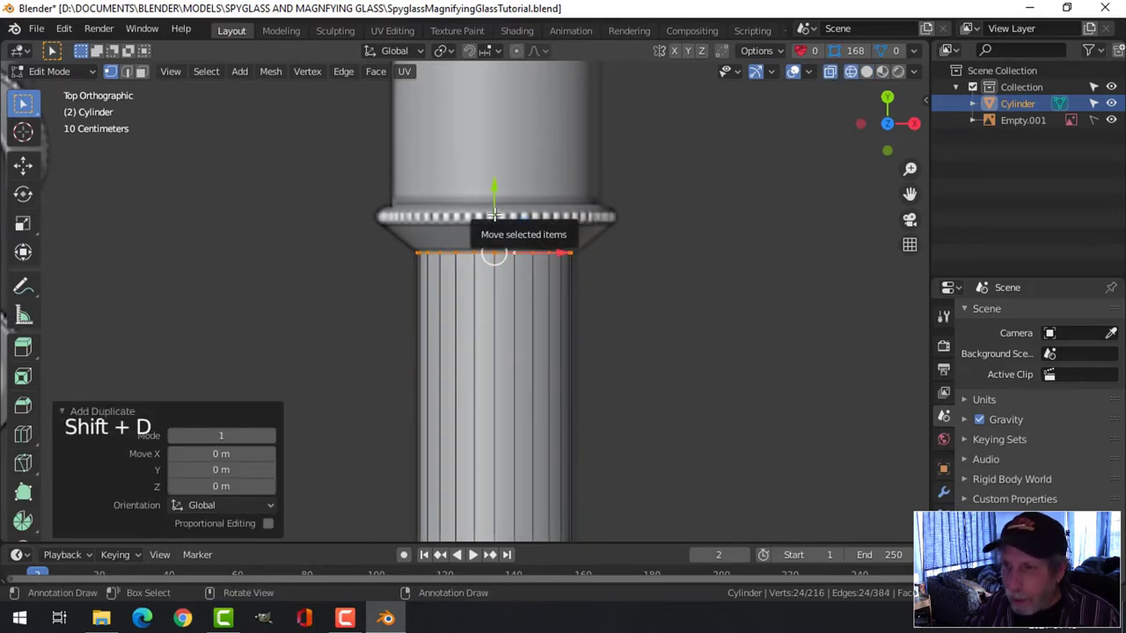
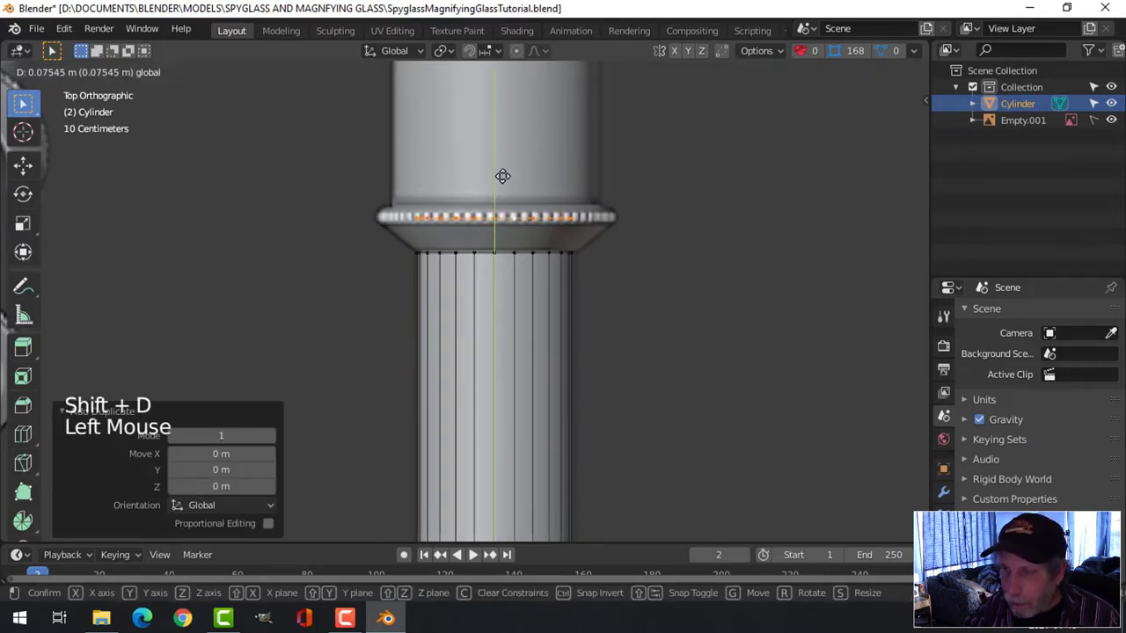
{"action": "key", "text": "p"}
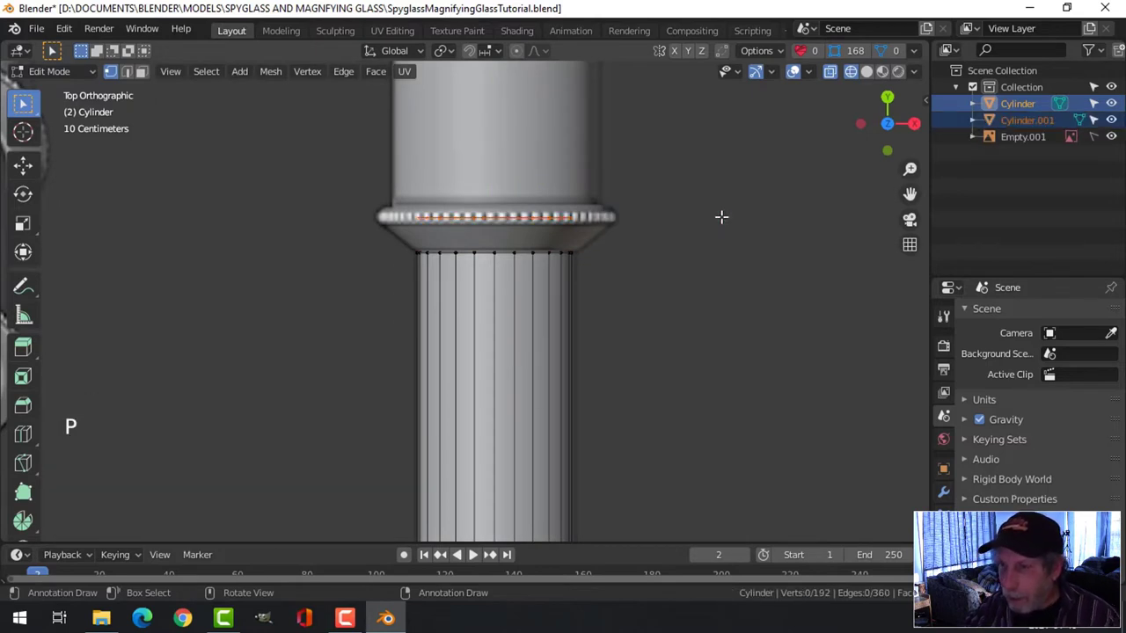
{"action": "key", "text": "Tab"}
{"action": "left_click", "coordinate": [538, 224]}
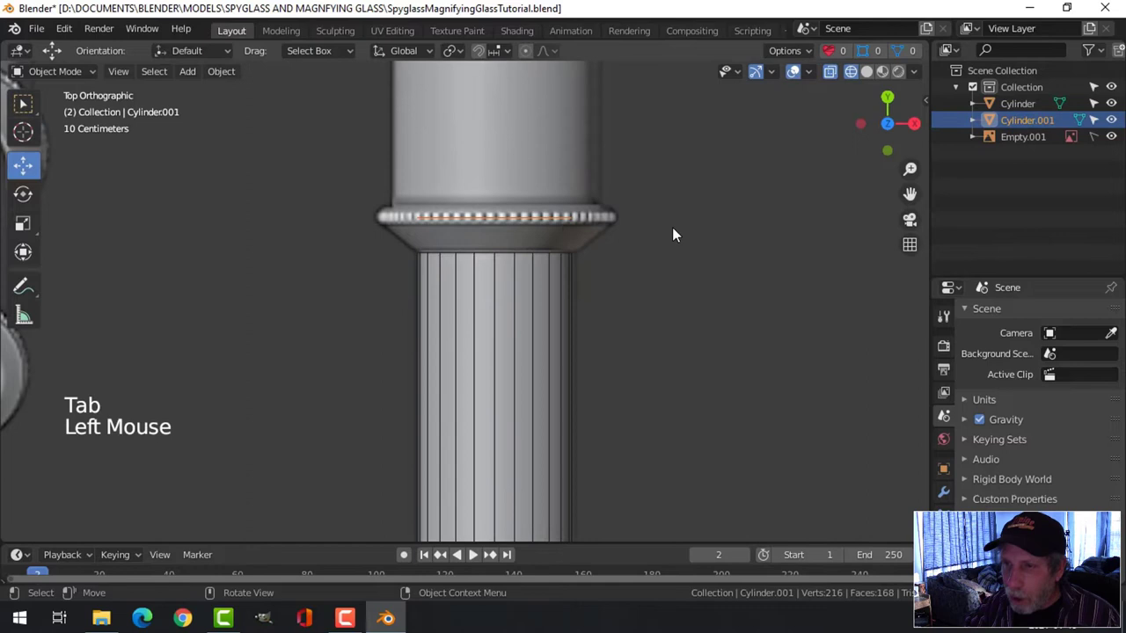
{"action": "left_click", "coordinate": [232, 79]}
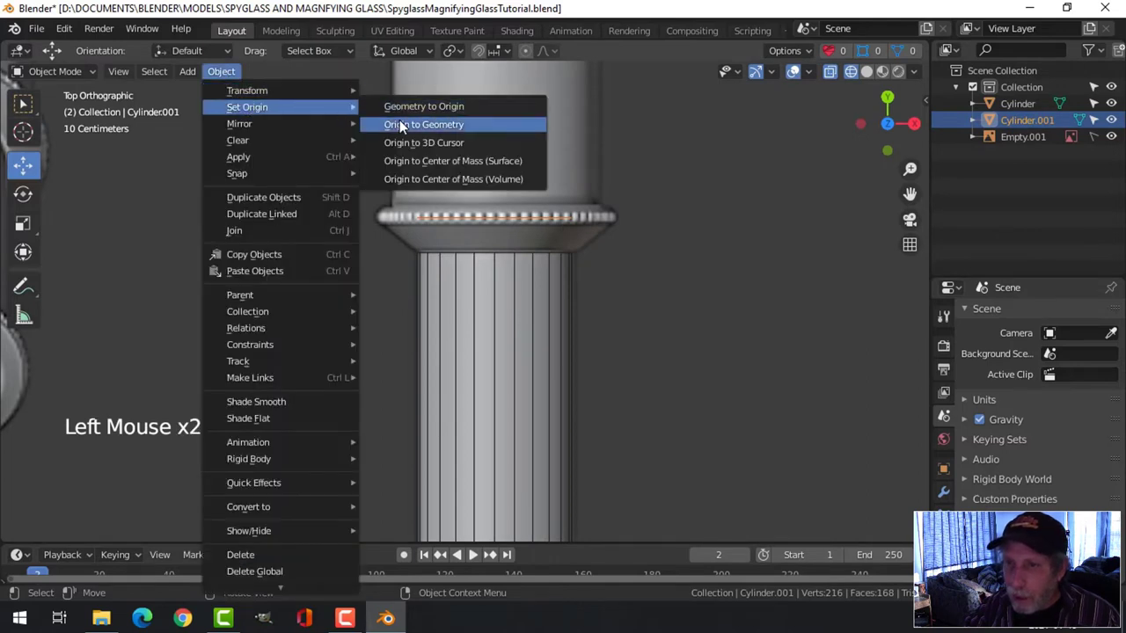
Step: Edit Cylinder.001: select its whole ring and extrude it into a tube reaching the upper collar
{"action": "key", "text": "Tab"}
{"action": "key", "text": "s"}
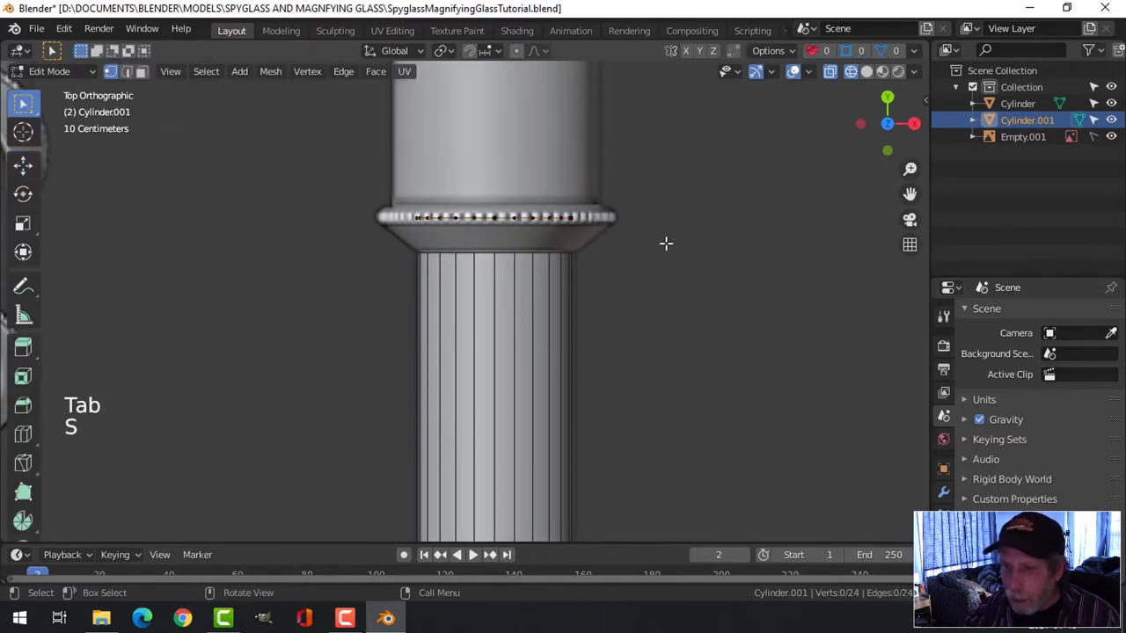
{"action": "key", "text": "a"}
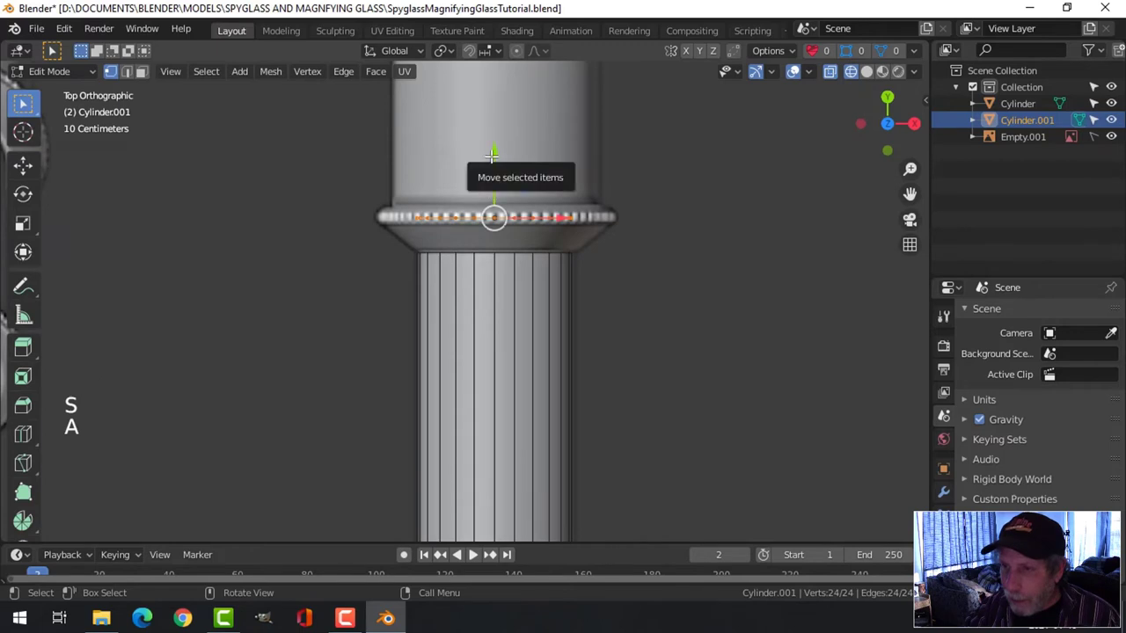
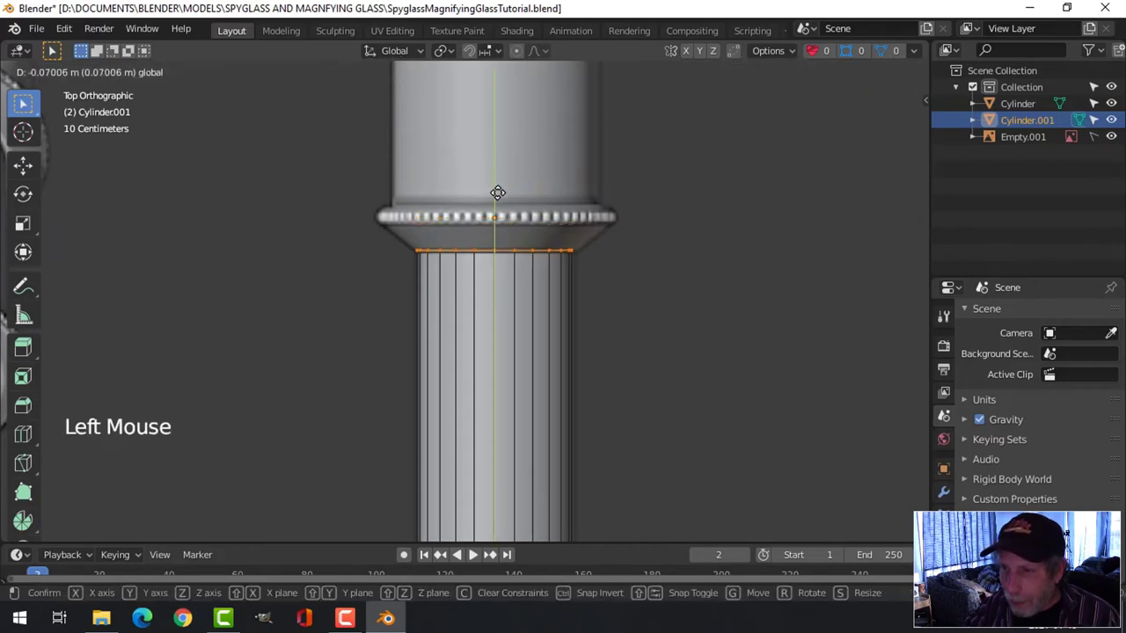
{"action": "scroll", "scroll_direction": "up", "scroll_amount": 3}
{"action": "key", "text": "s"}
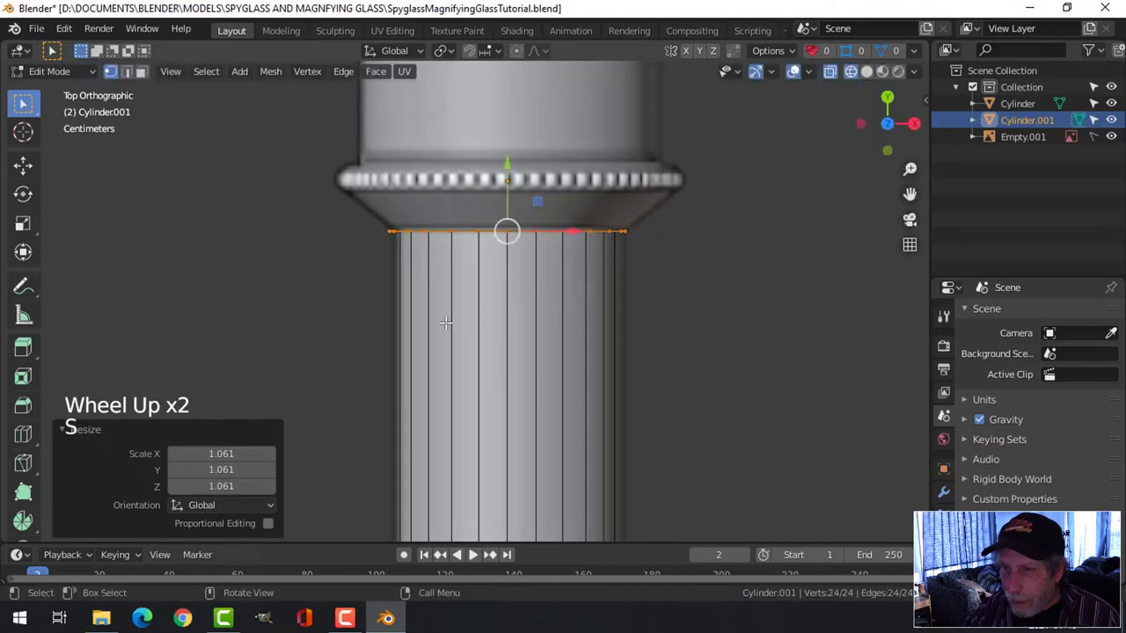
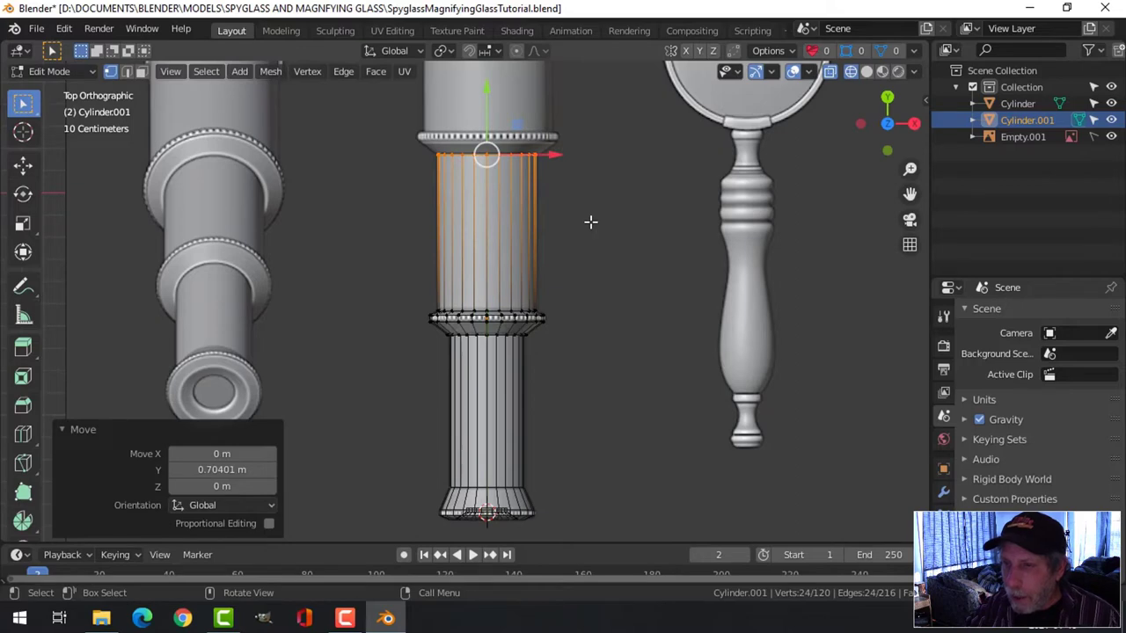
{"action": "key", "text": "Tab"}
Step: Hide Empty.001 and orbit in close on the end of Cylinder.001's tube
{"action": "key", "text": "z"}
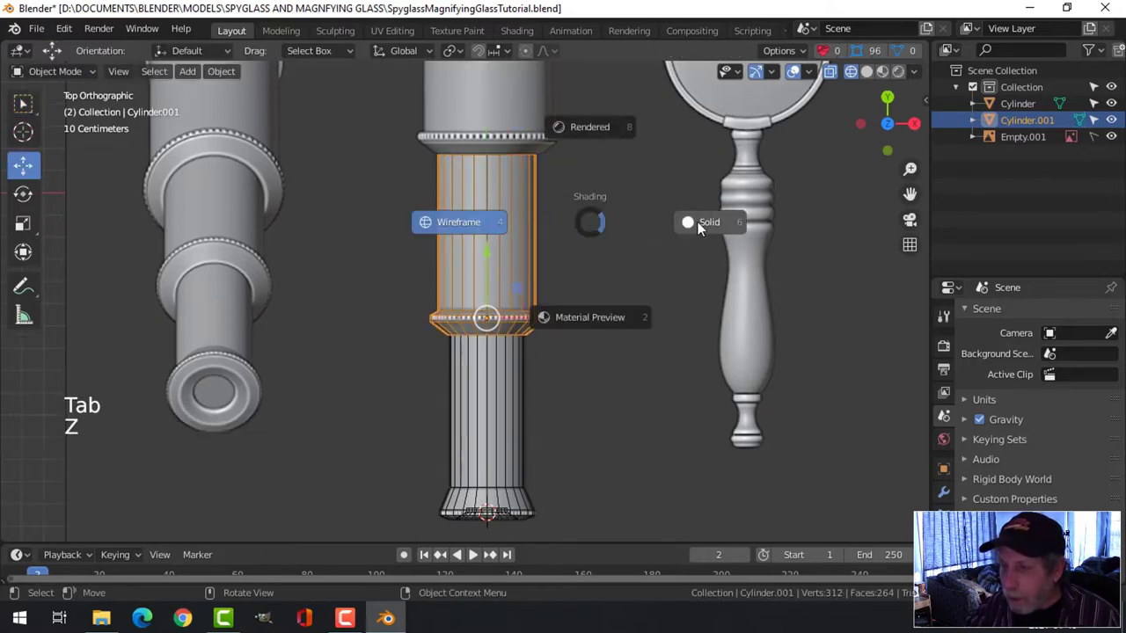
{"action": "middle_click", "coordinate": [604, 277]}
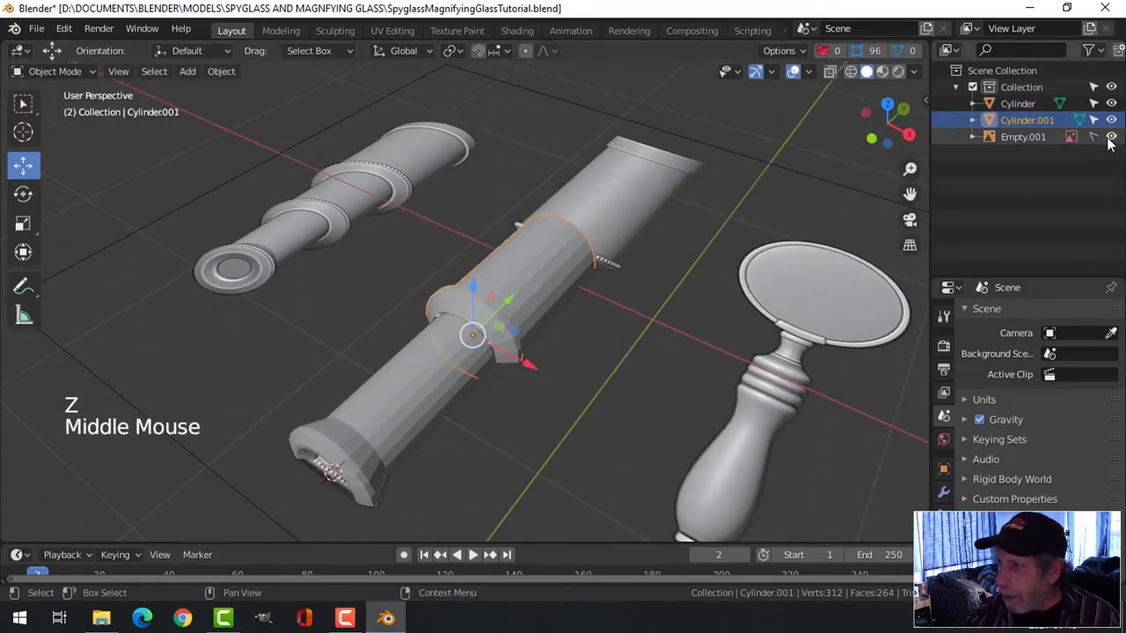
{"action": "left_click", "coordinate": [1112, 139]}
{"action": "scroll", "scroll_direction": "up", "scroll_amount": 3}
{"action": "middle_click", "coordinate": [579, 343]}
{"action": "scroll", "scroll_direction": "up", "scroll_amount": 3}
{"action": "middle_click", "coordinate": [582, 323]}
{"action": "scroll", "scroll_direction": "up", "scroll_amount": 3}
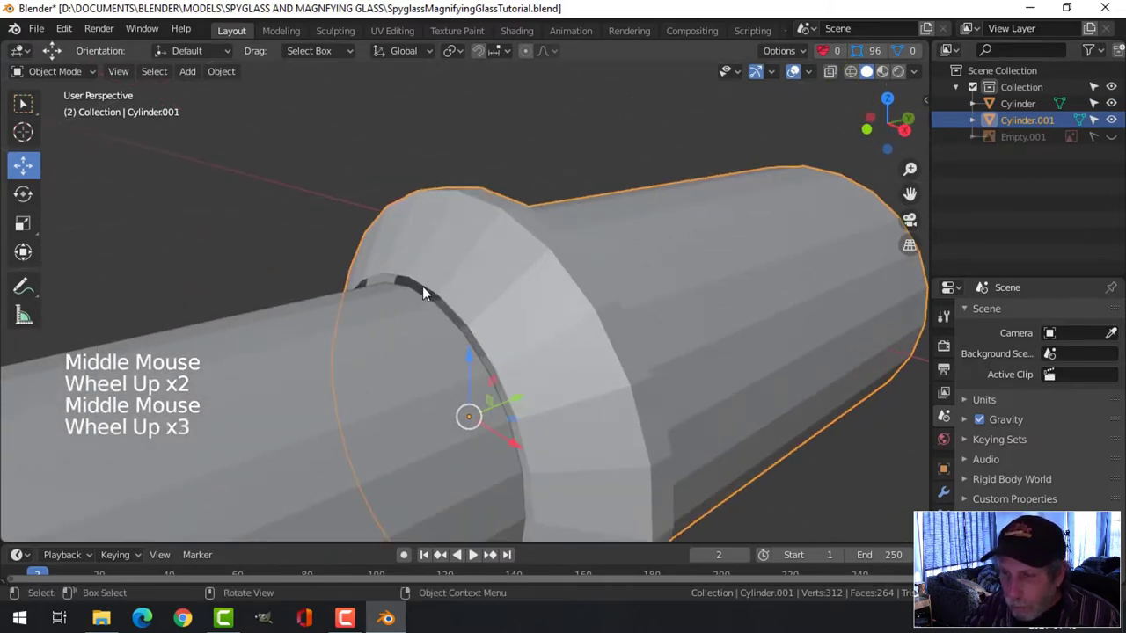
{"action": "middle_click", "coordinate": [566, 350]}
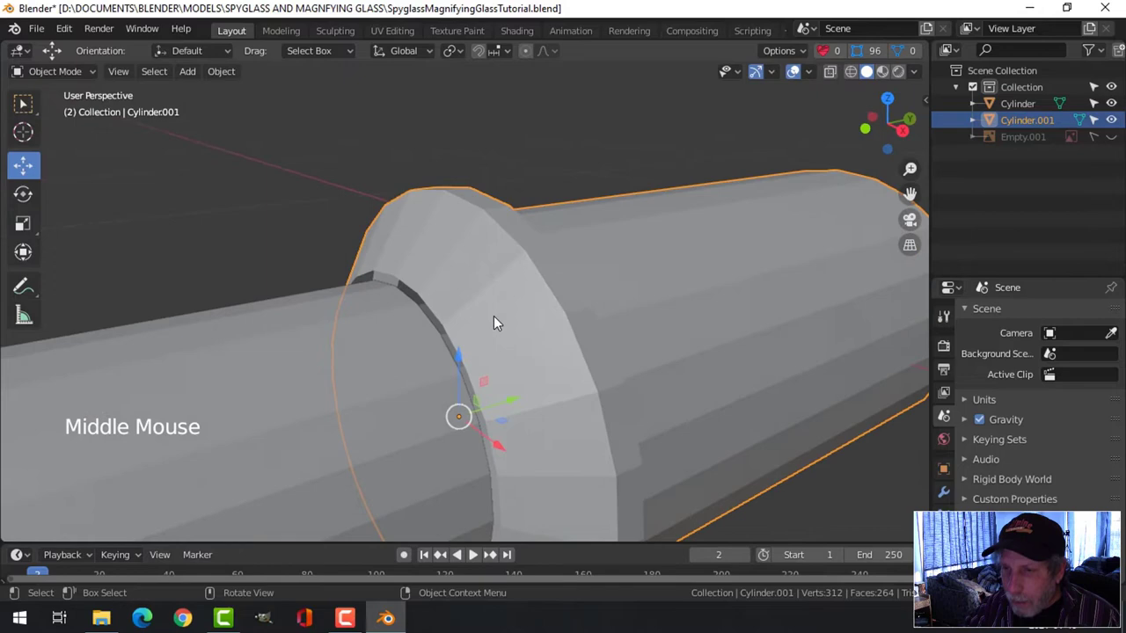
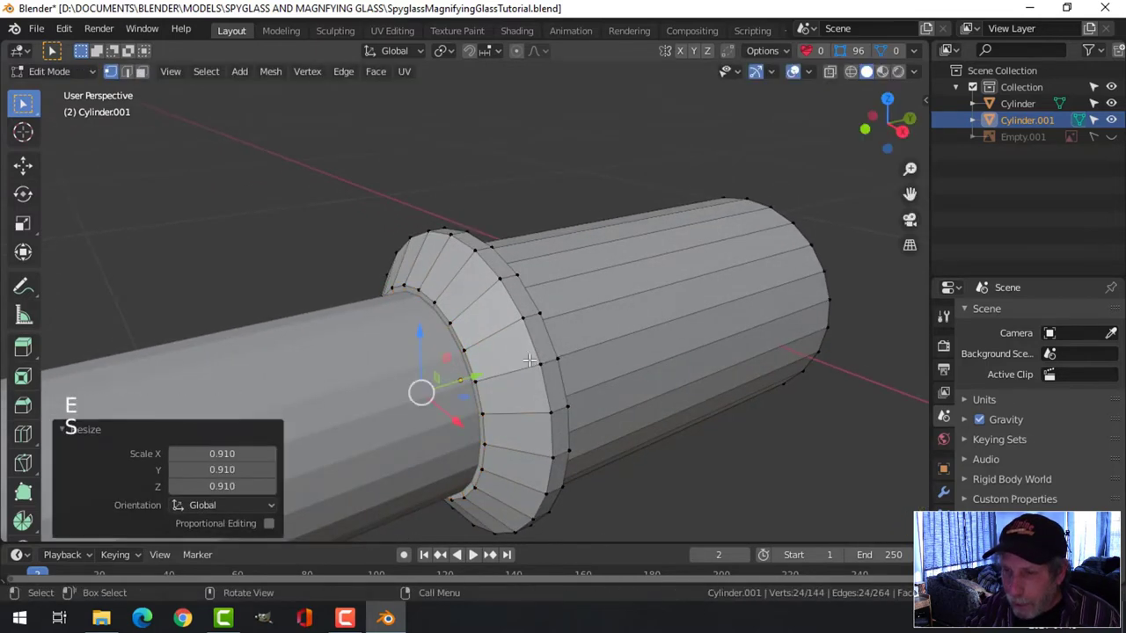
{"action": "scroll", "scroll_direction": "down", "scroll_amount": 3}
Step: Extrude a new loop at the tube end and scale it into a stepped lip against the collar
{"action": "key", "text": "Tab"}
{"action": "scroll", "scroll_direction": "down", "scroll_amount": 3}
{"action": "key", "text": "alt+a"}
{"action": "middle_click", "coordinate": [568, 370]}
{"action": "scroll", "scroll_direction": "up", "scroll_amount": 3}
{"action": "scroll", "scroll_direction": "up", "scroll_amount": 3}
{"action": "scroll", "scroll_direction": "down", "scroll_amount": 3}
{"action": "middle_click", "coordinate": [579, 353]}
{"action": "middle_click", "coordinate": [600, 363]}
Step: Show Empty.001 again and check the tube against the reference spyglass from top view
{"action": "key", "text": "KP_7"}
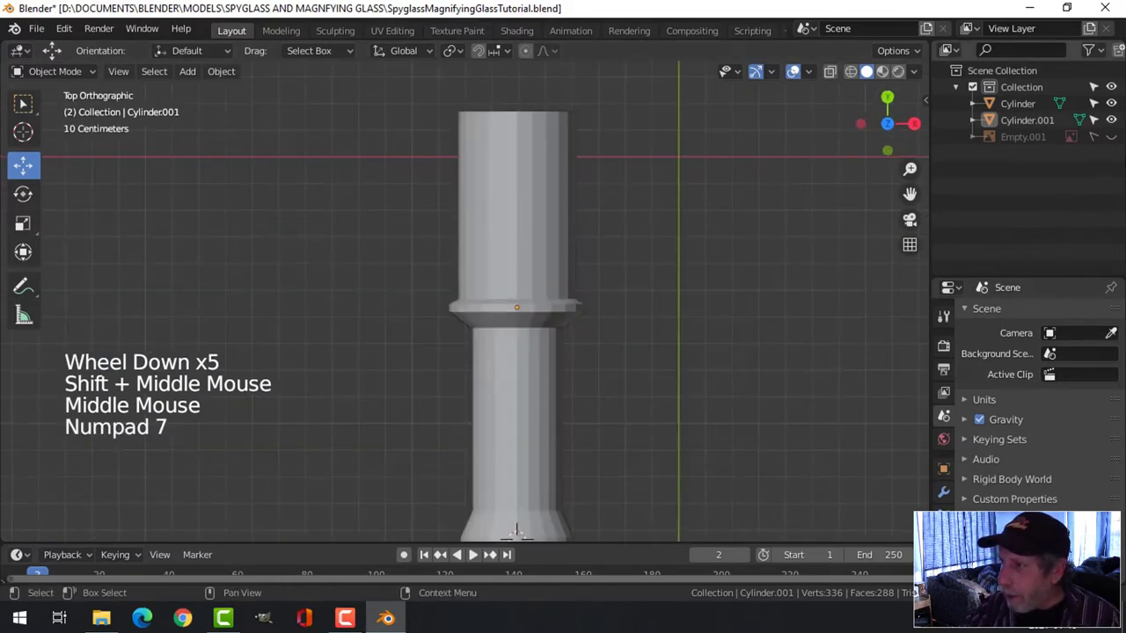
{"action": "left_click", "coordinate": [1118, 141]}
{"action": "scroll", "scroll_direction": "up", "scroll_amount": 3}
{"action": "middle_click", "coordinate": [683, 204]}
{"action": "middle_click", "coordinate": [634, 298]}
{"action": "scroll", "scroll_direction": "down", "scroll_amount": 3}
{"action": "middle_click", "coordinate": [584, 316]}
{"action": "scroll", "scroll_direction": "up", "scroll_amount": 3}
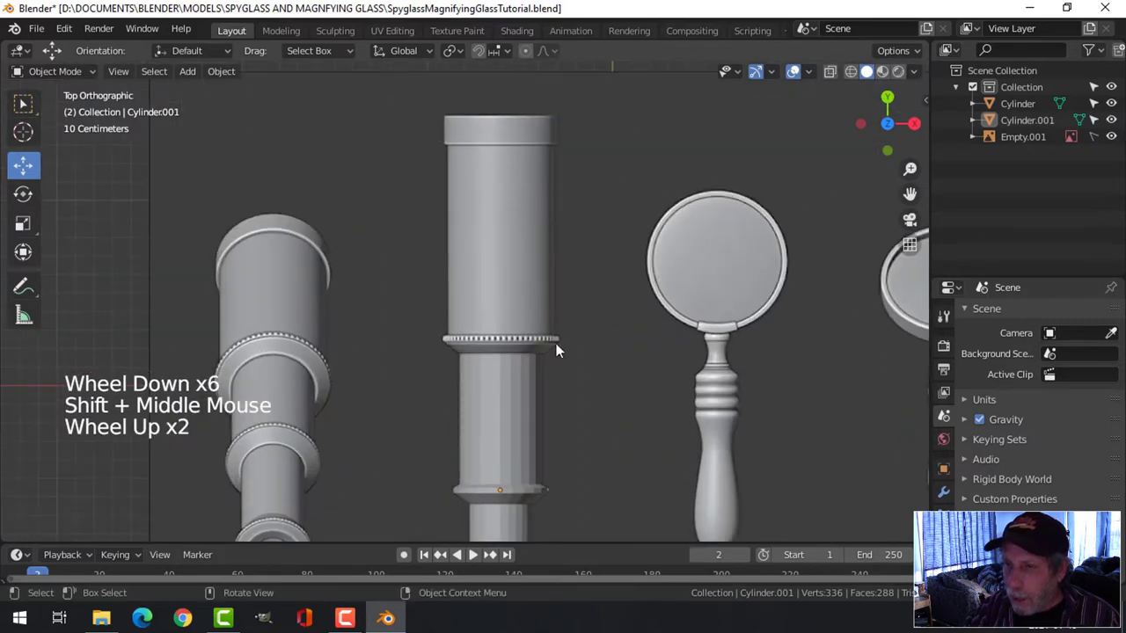
{"action": "scroll", "scroll_direction": "up", "scroll_amount": 3}
{"action": "scroll", "scroll_direction": "down", "scroll_amount": 3}
{"action": "middle_click", "coordinate": [587, 276]}
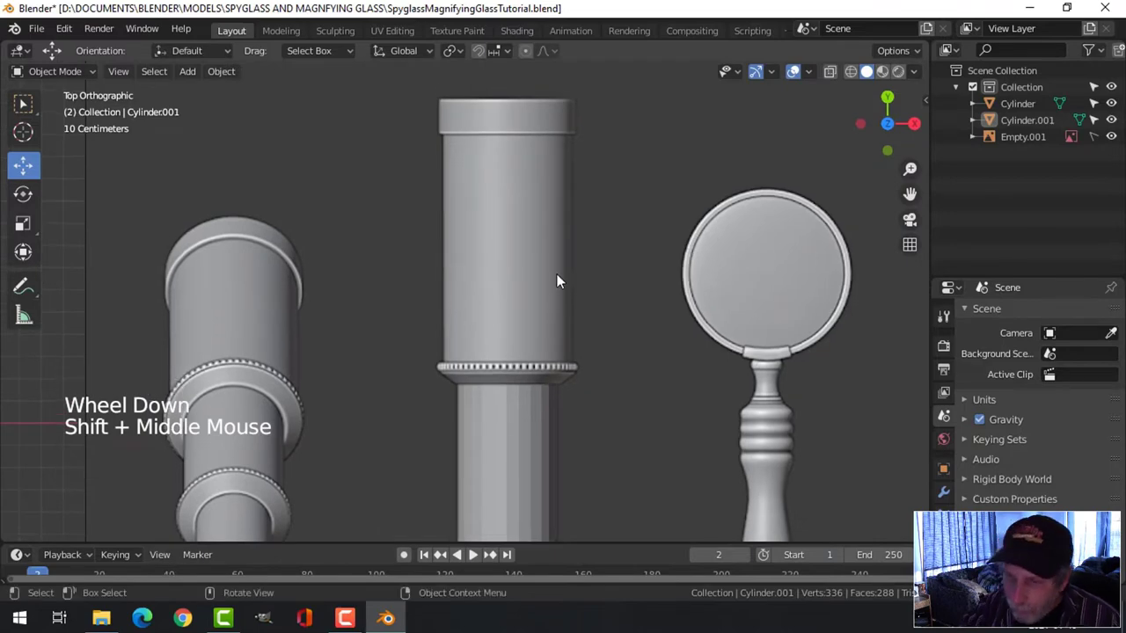
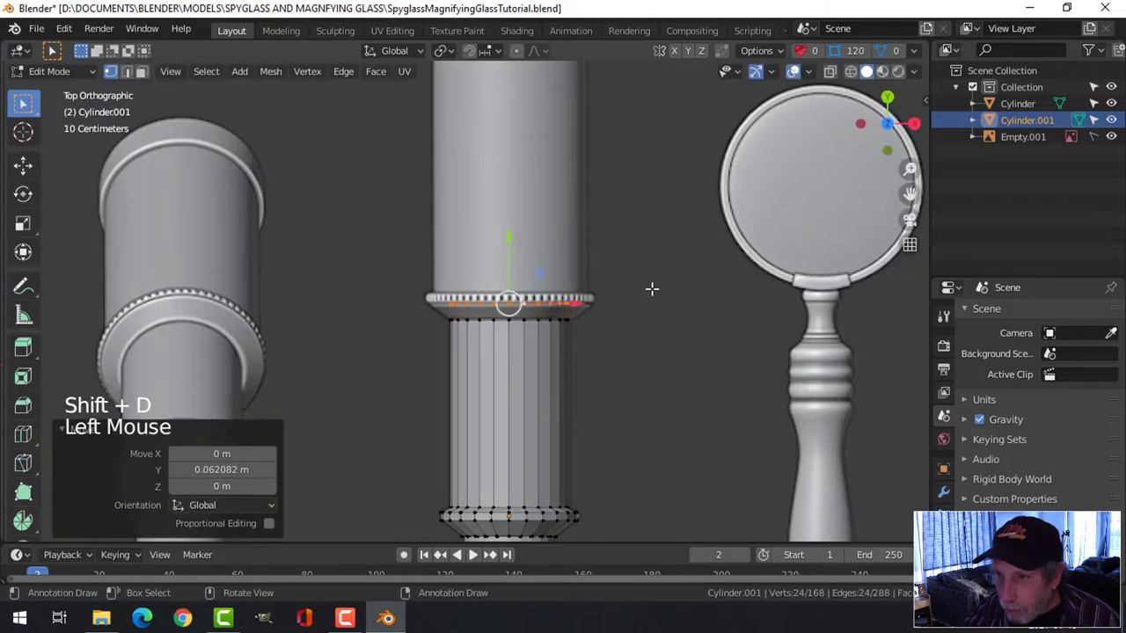
Step: Separate the selected edge loop into a new object Cylinder.002 and select it
{"action": "key", "text": "p"}
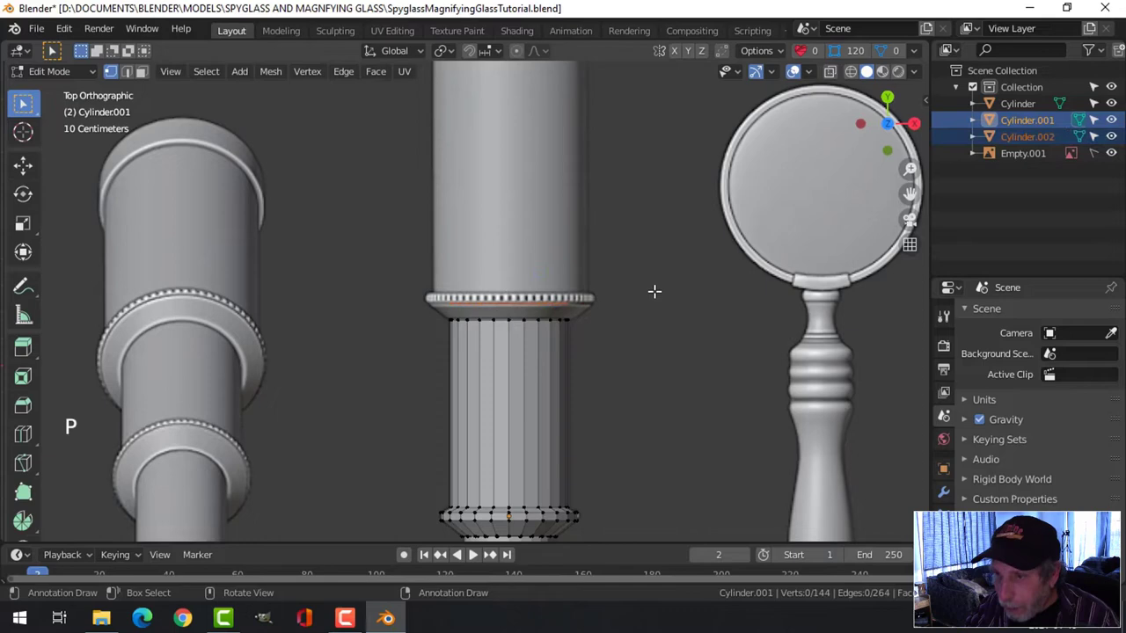
{"action": "scroll", "scroll_direction": "up", "scroll_amount": 3}
{"action": "key", "text": "Tab"}
{"action": "left_click", "coordinate": [579, 311]}
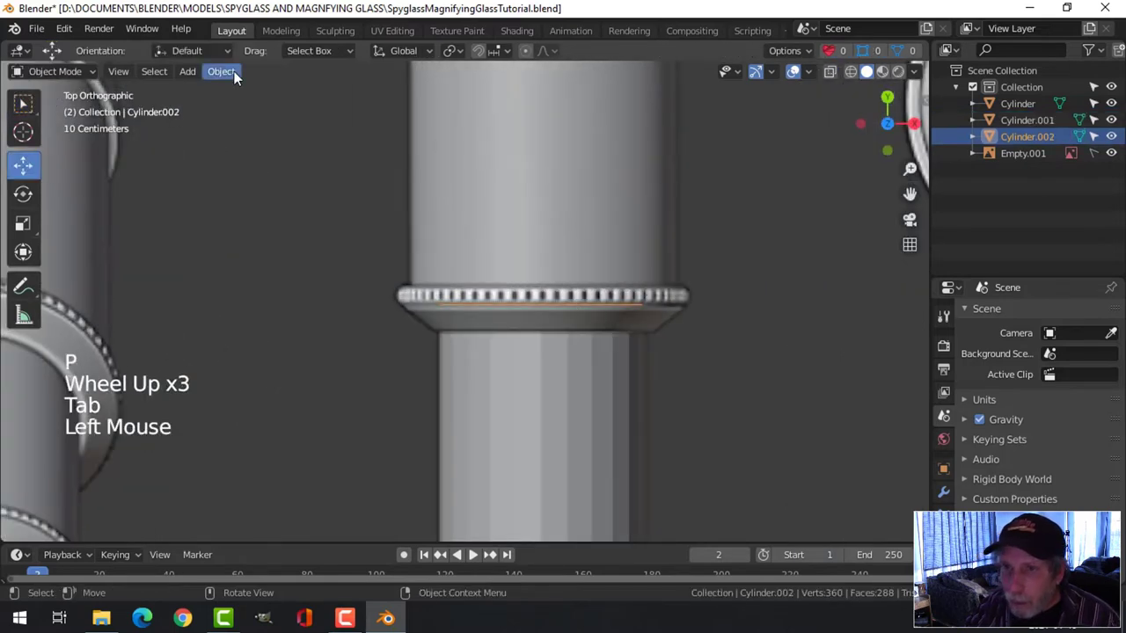
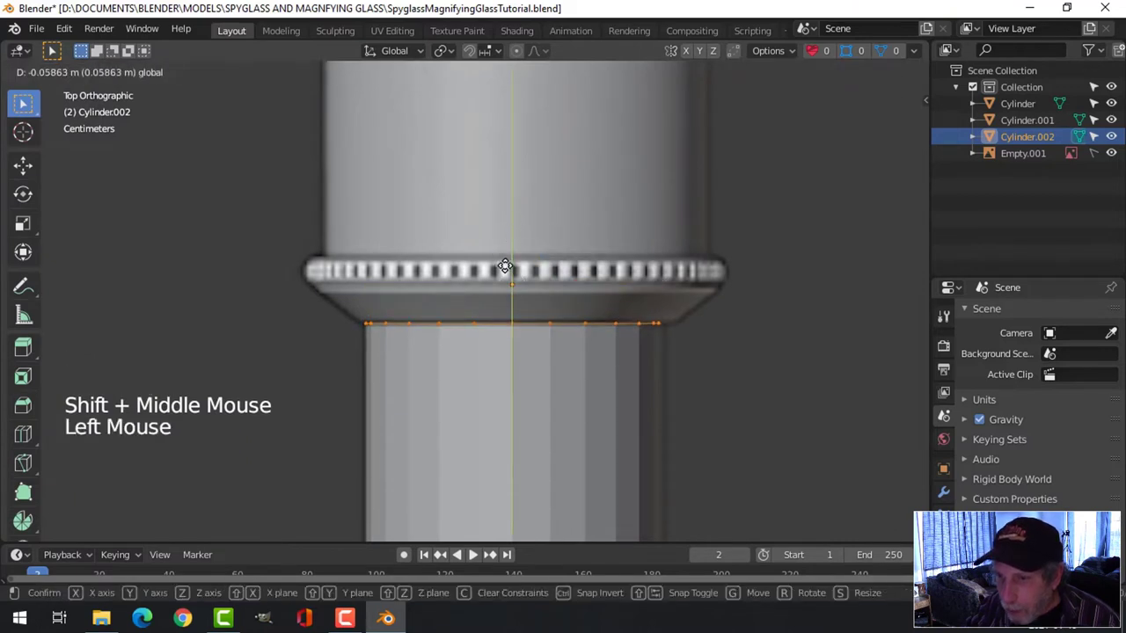
Step: Extrude and scale Cylinder.002's loop into a beveled ring collar below the studded band
{"action": "key", "text": "s"}
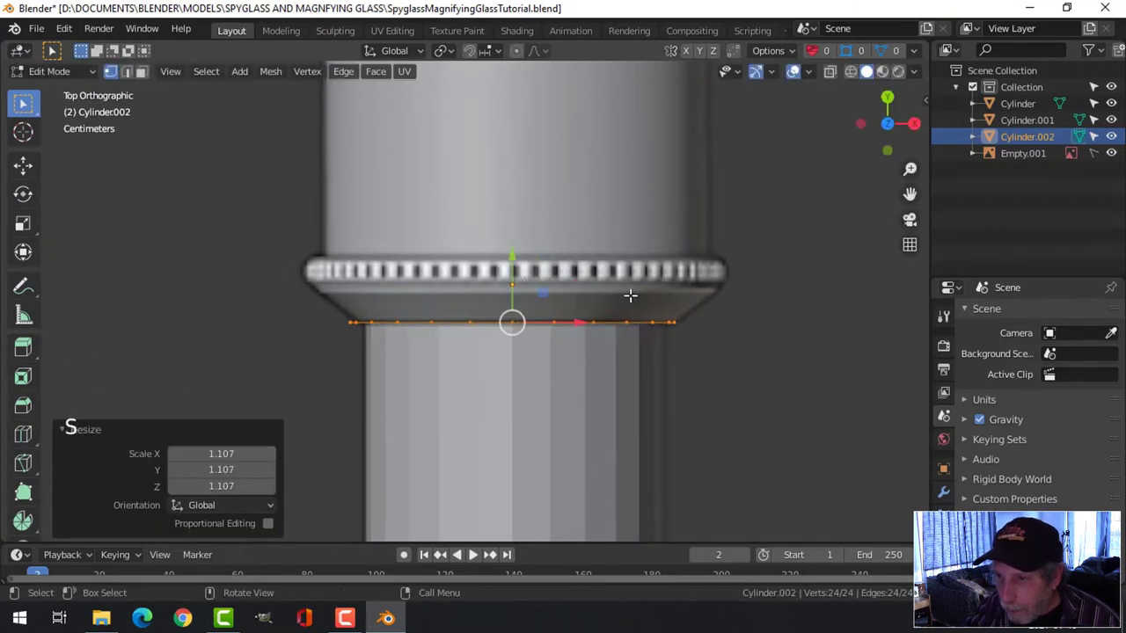
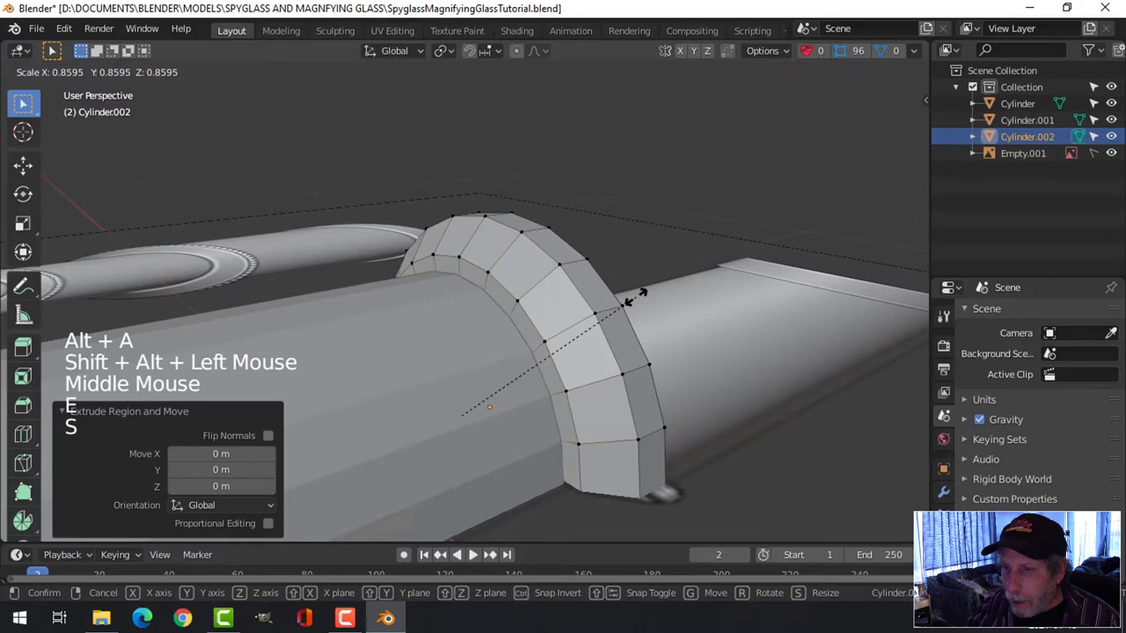
{"action": "key", "text": "Tab"}
{"action": "scroll", "scroll_direction": "down", "scroll_amount": 3}
{"action": "key", "text": "alt+a"}
Step: Orbit around the new ring collar to inspect it, returning to top view
{"action": "middle_click", "coordinate": [593, 337]}
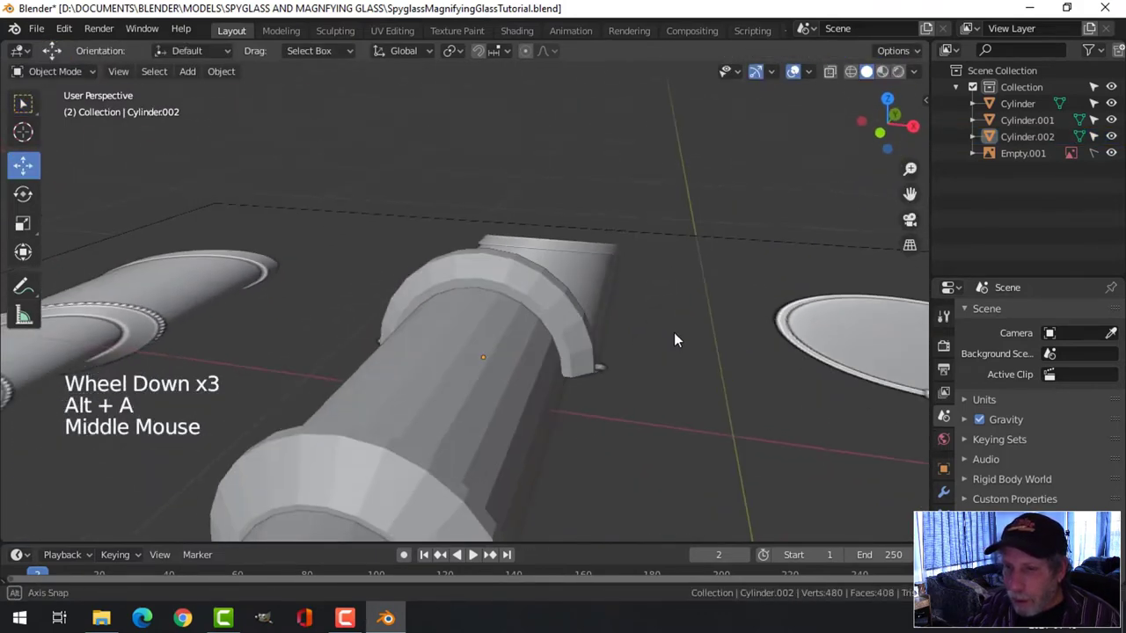
{"action": "scroll", "scroll_direction": "down", "scroll_amount": 3}
{"action": "scroll", "scroll_direction": "up", "scroll_amount": 3}
{"action": "scroll", "scroll_direction": "down", "scroll_amount": 3}
{"action": "middle_click", "coordinate": [519, 369]}
{"action": "middle_click", "coordinate": [517, 378]}
{"action": "scroll", "scroll_direction": "up", "scroll_amount": 3}
{"action": "middle_click", "coordinate": [531, 386]}
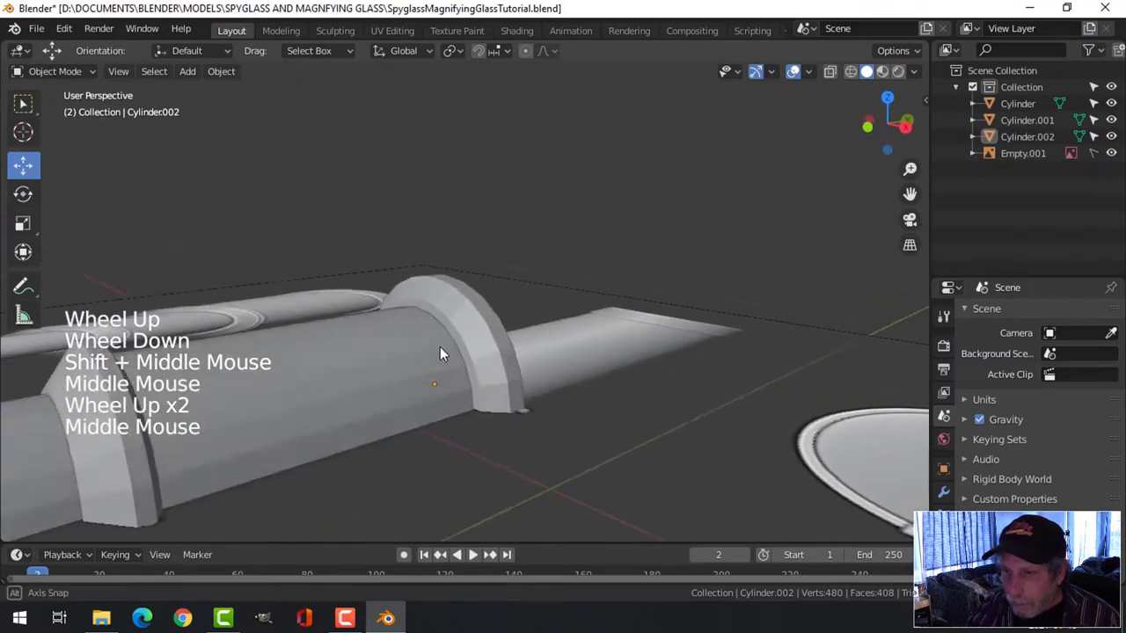
{"action": "scroll", "scroll_direction": "down", "scroll_amount": 3}
{"action": "key", "text": "KP_7"}
Step: Enter Edit Mode on Cylinder.002 and select only its top edge loop
{"action": "left_click", "coordinate": [450, 314]}
{"action": "scroll", "scroll_direction": "up", "scroll_amount": 3}
{"action": "key", "text": "Tab"}
{"action": "key", "text": "alt+a"}
{"action": "left_click", "coordinate": [212, 6]}
{"action": "scroll", "scroll_direction": "down", "scroll_amount": 3}
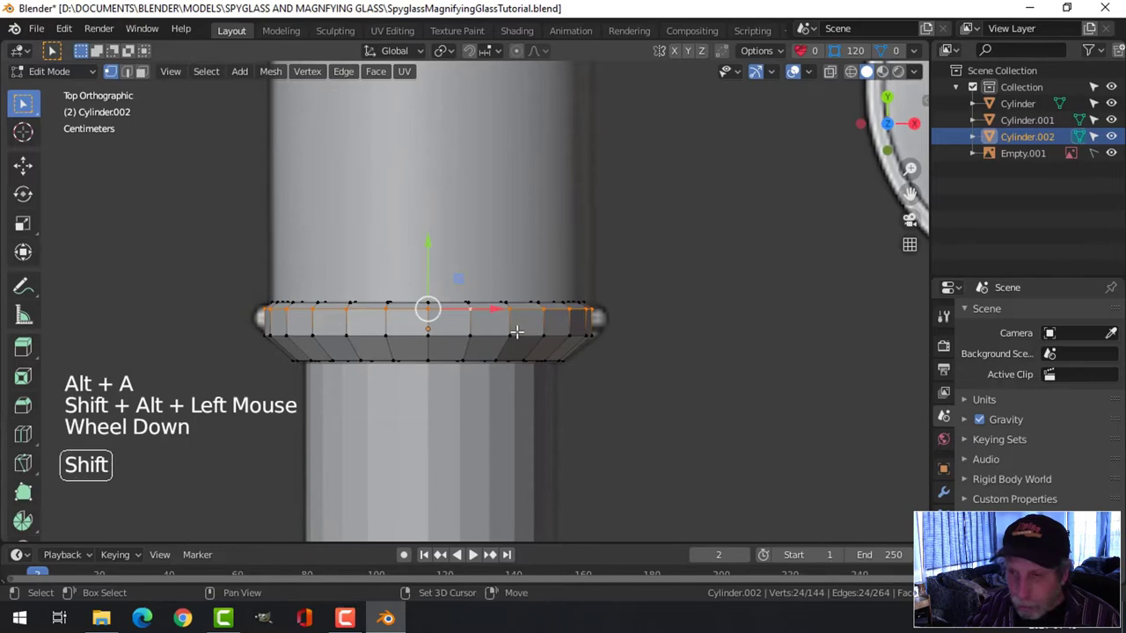
Step: Duplicate the ring's top loop upward, separate it as Cylinder.003 and reset its origin
{"action": "key", "text": "shift+d"}
{"action": "left_click", "coordinate": [212, 6]}
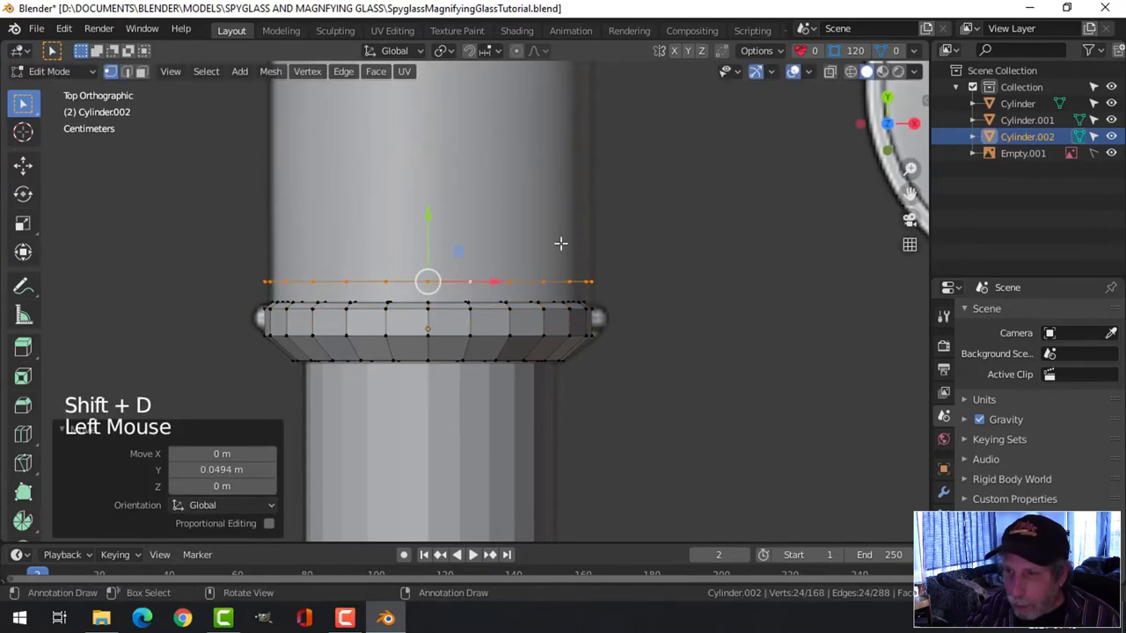
{"action": "key", "text": "p"}
{"action": "key", "text": "Tab"}
{"action": "left_click", "coordinate": [212, 6]}
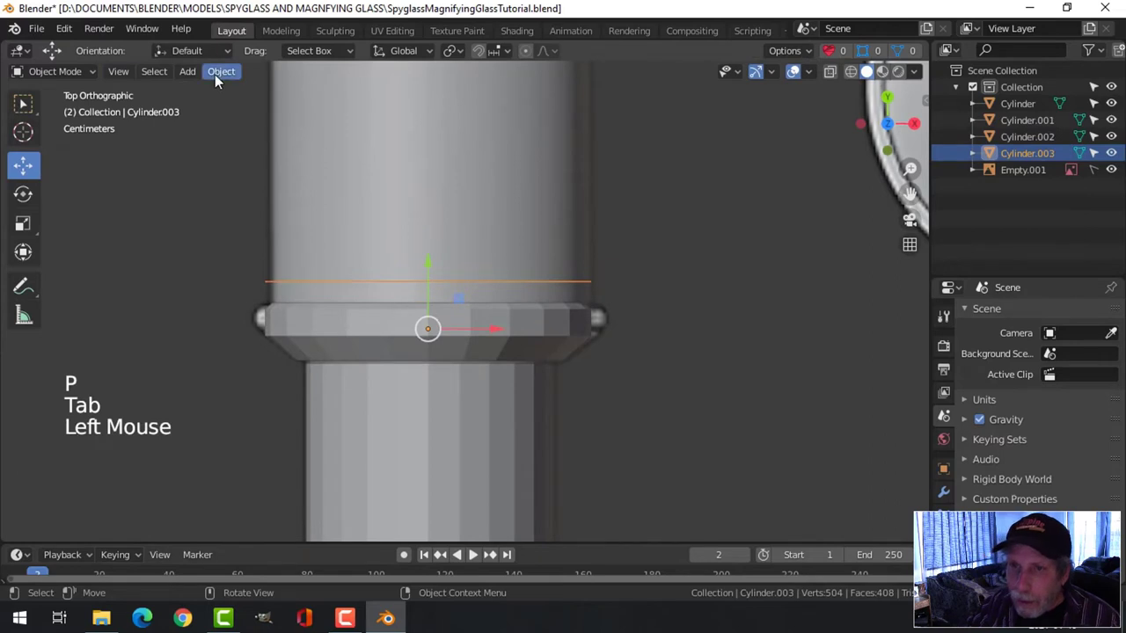
{"action": "left_click", "coordinate": [220, 78]}
Step: Edit Cylinder.003's loop into a tube toward the top cap, then pick the collar section to reposition
{"action": "scroll", "scroll_direction": "up", "scroll_amount": 3}
{"action": "key", "text": "Tab"}
{"action": "scroll", "scroll_direction": "up", "scroll_amount": 3}
{"action": "key", "text": "a"}
{"action": "scroll", "scroll_direction": "down", "scroll_amount": 3}
{"action": "key", "text": "z"}
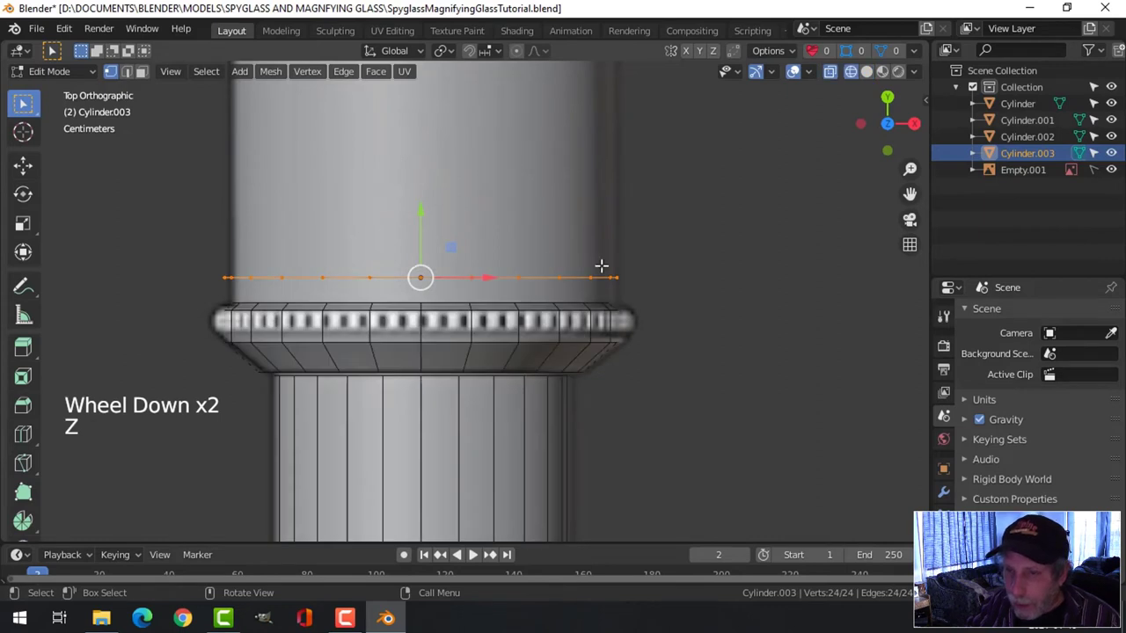
{"action": "key", "text": "s"}
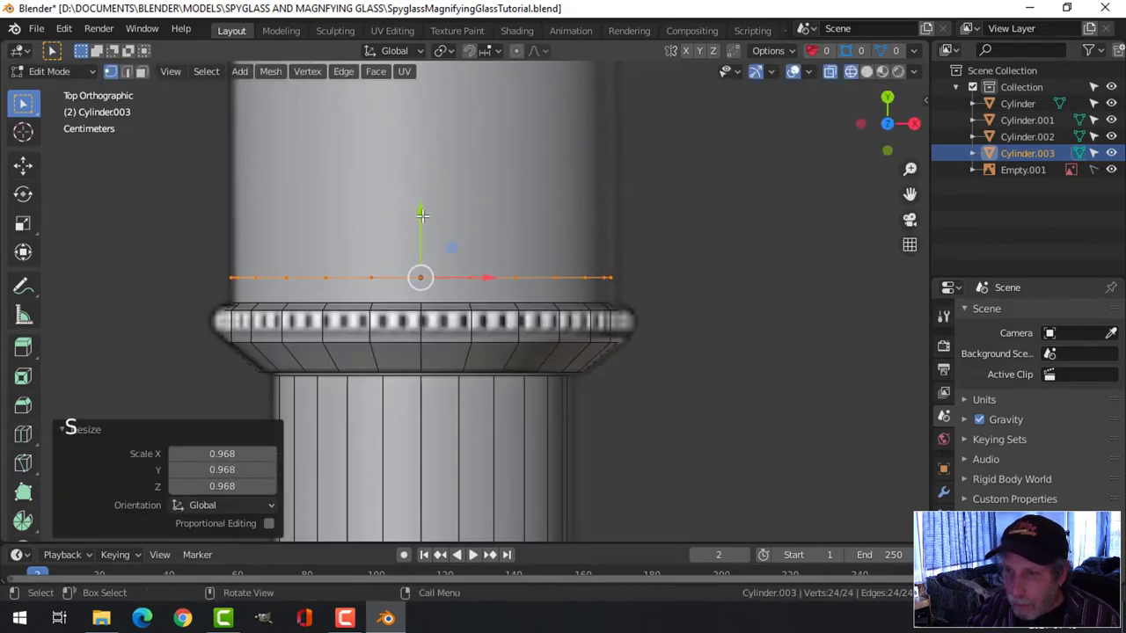
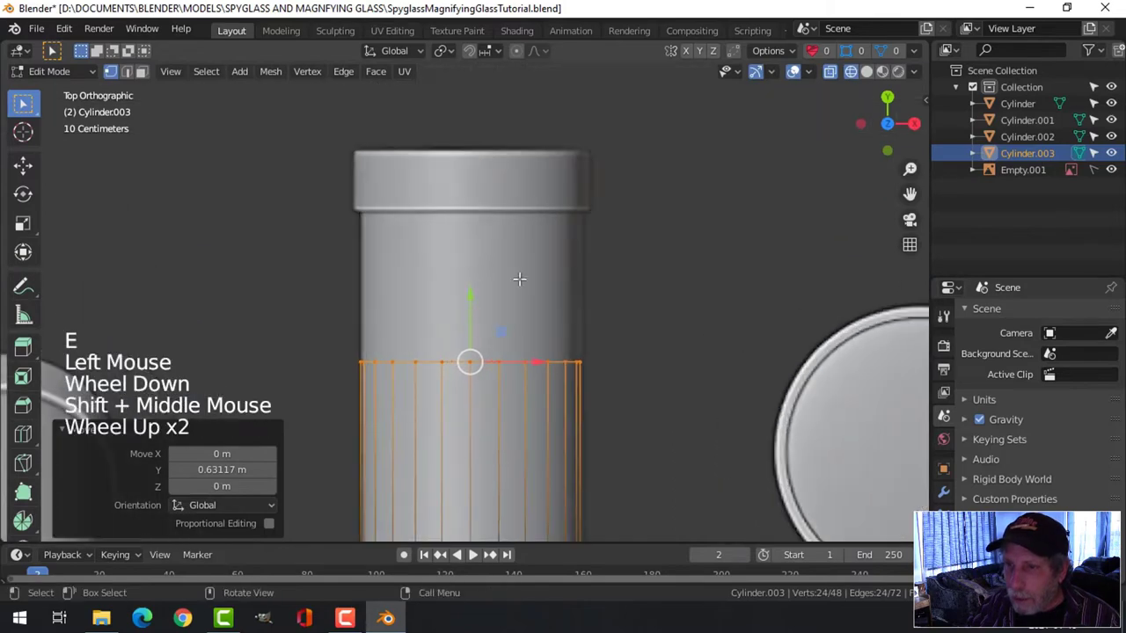
{"action": "left_click", "coordinate": [479, 268]}
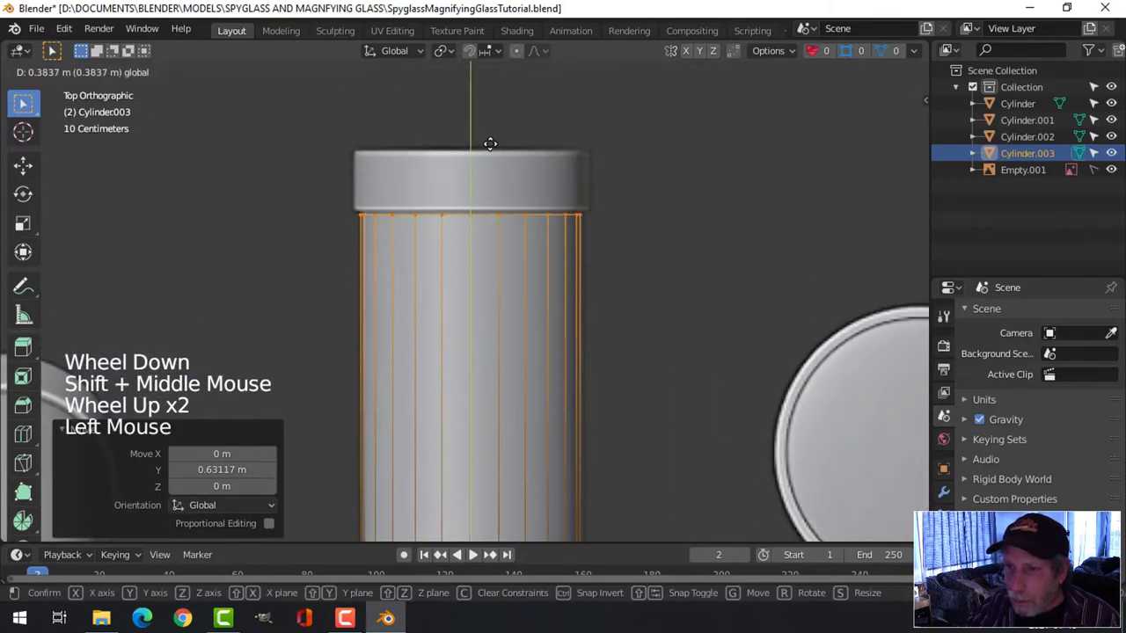
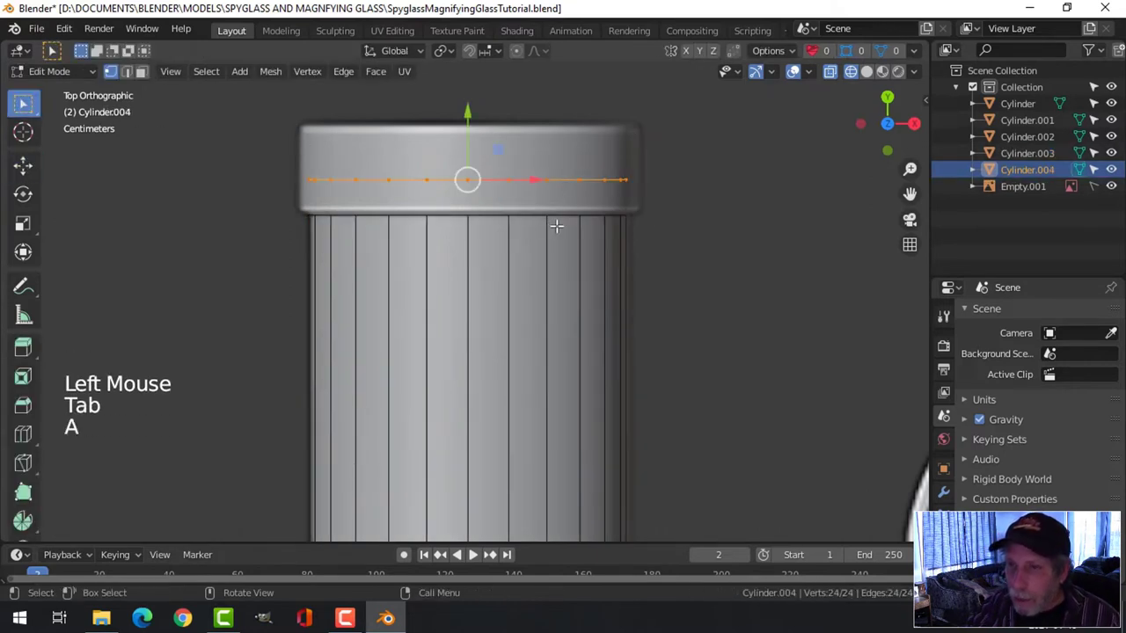
Step: Enlarge the new ring slightly, extrude its rim and scale it inward to form a lipped end cap
{"action": "key", "text": "s"}
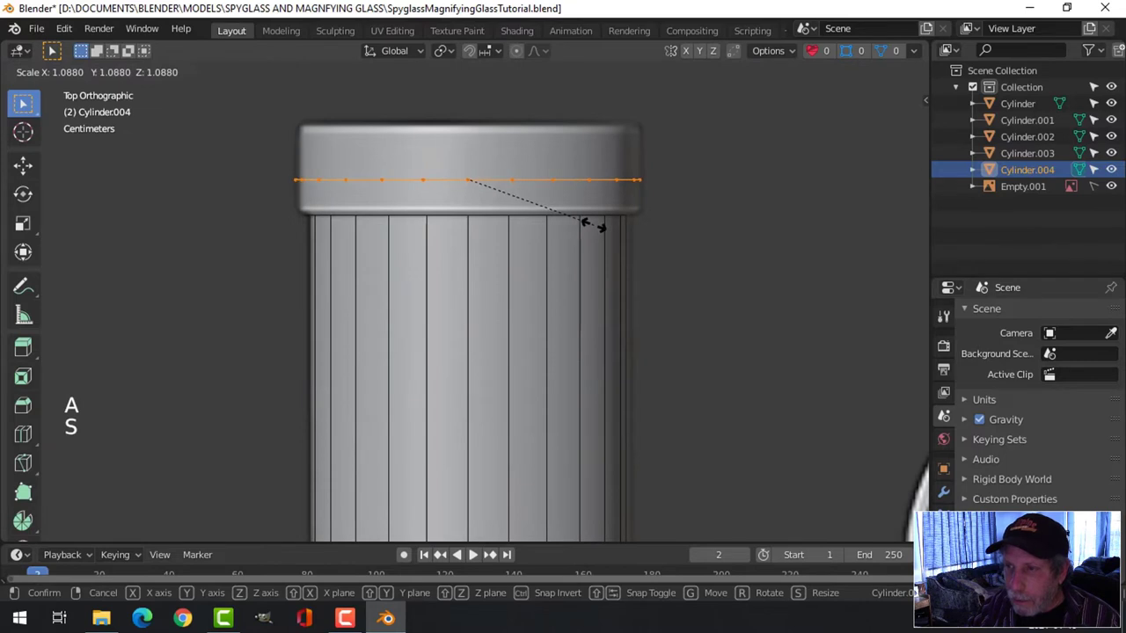
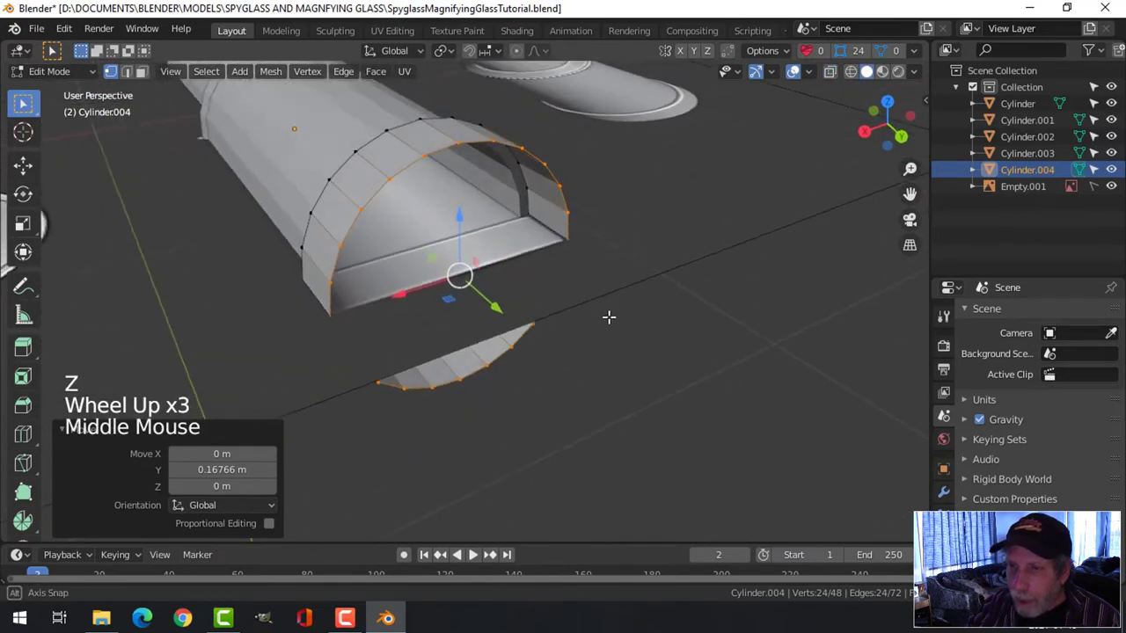
{"action": "key", "text": "e"}
{"action": "key", "text": "s"}
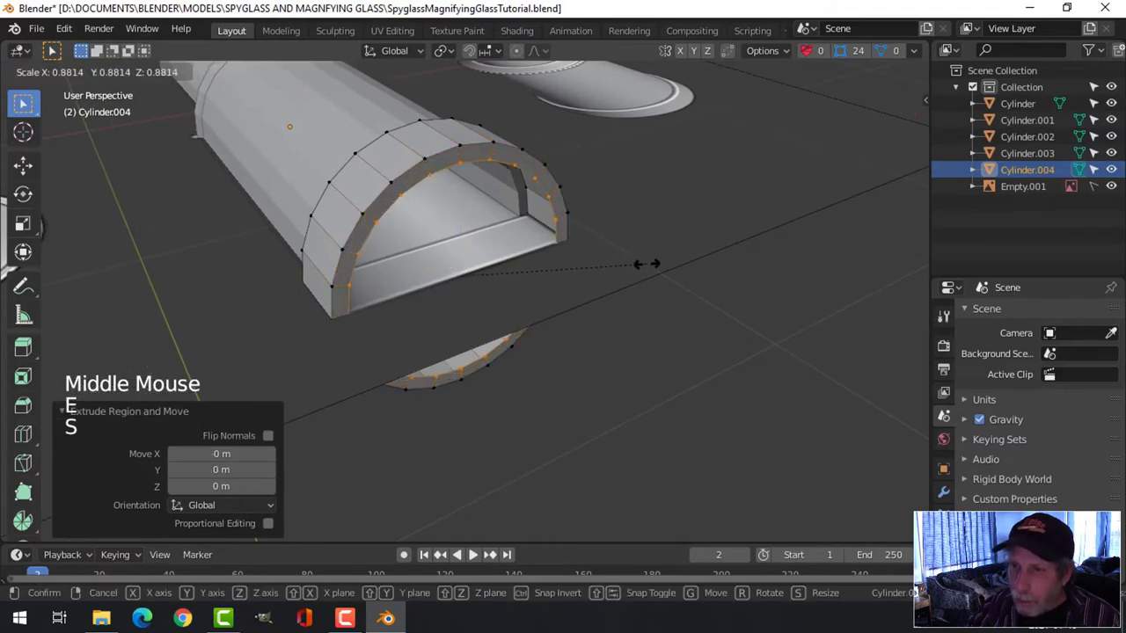
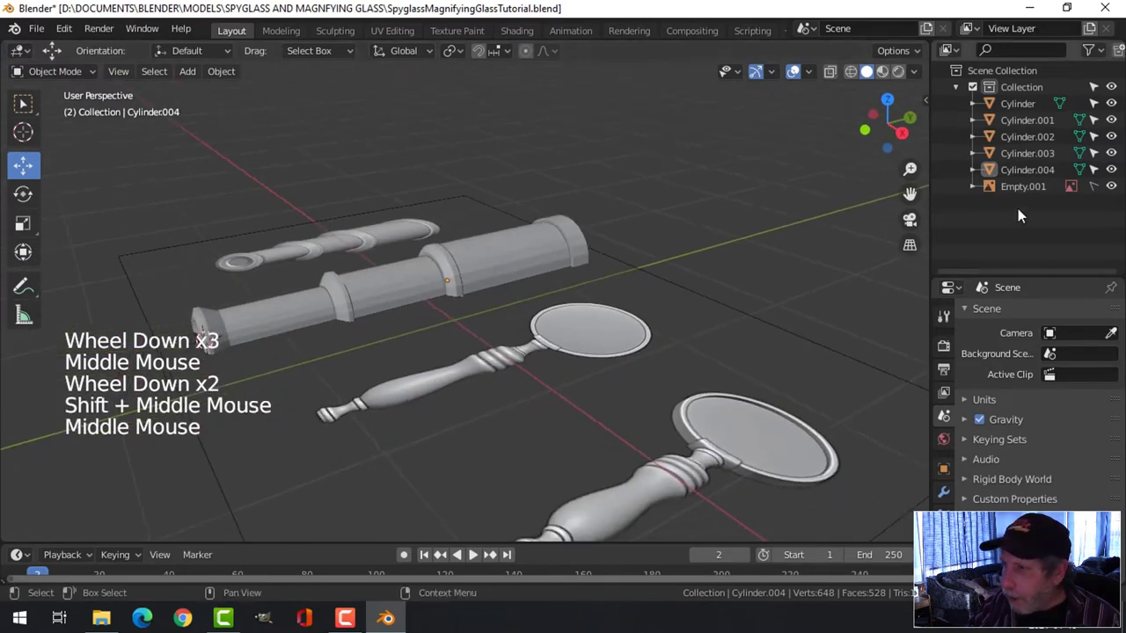
Step: Isolate the spyglass parts and set the end cap's origin to its own geometry
{"action": "left_click", "coordinate": [1115, 188]}
{"action": "middle_click", "coordinate": [676, 224]}
{"action": "key", "text": "ctrl+s"}
{"action": "scroll", "scroll_direction": "down", "scroll_amount": 3}
{"action": "middle_click", "coordinate": [488, 272]}
{"action": "scroll", "scroll_direction": "up", "scroll_amount": 3}
{"action": "left_click", "coordinate": [617, 269]}
{"action": "scroll", "scroll_direction": "up", "scroll_amount": 3}
{"action": "left_click", "coordinate": [228, 72]}
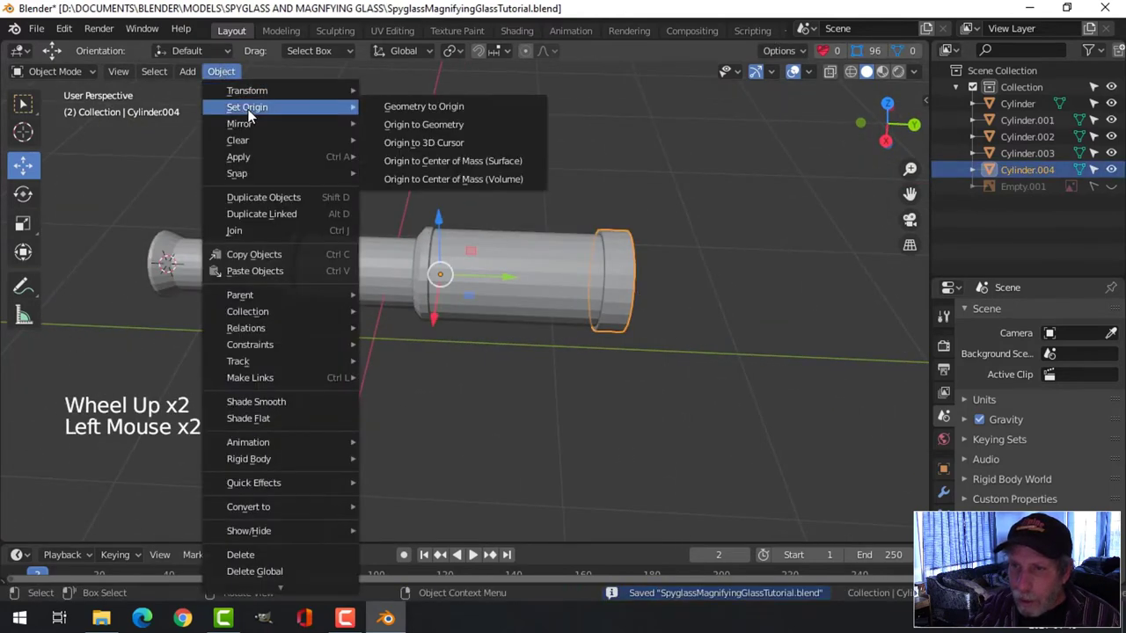
{"action": "key", "text": "alt+a"}
{"action": "left_click", "coordinate": [559, 267]}
Step: Set Origin to Geometry on the next two tube sections in turn
{"action": "left_click", "coordinate": [219, 75]}
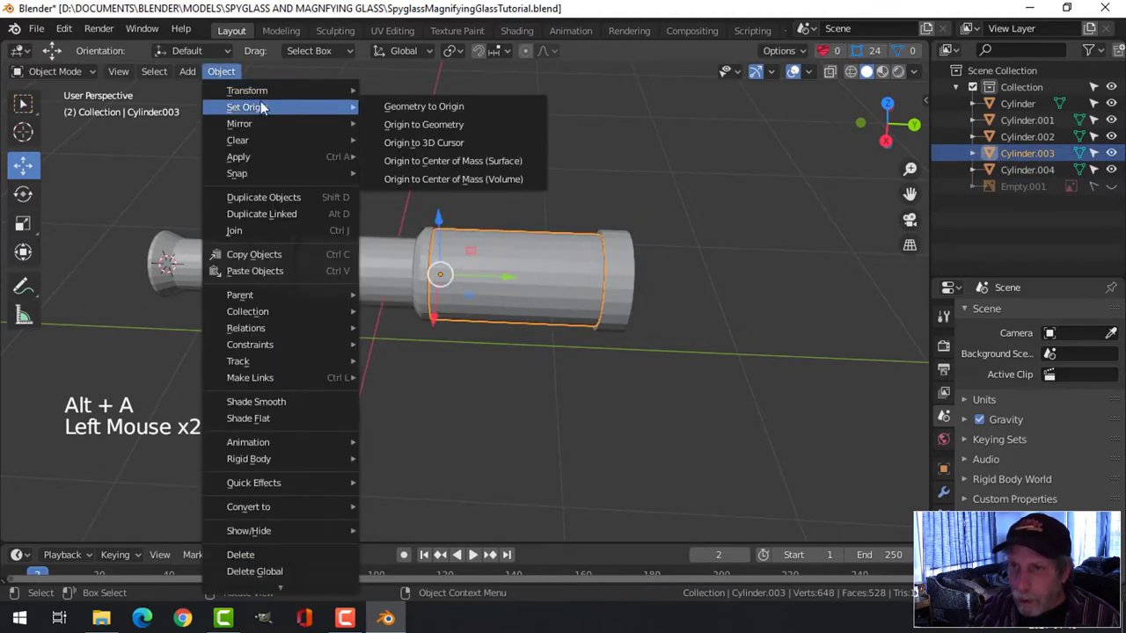
{"action": "scroll", "scroll_direction": "up", "scroll_amount": 3}
{"action": "key", "text": "alt+a"}
{"action": "left_click", "coordinate": [395, 235]}
{"action": "left_click", "coordinate": [219, 73]}
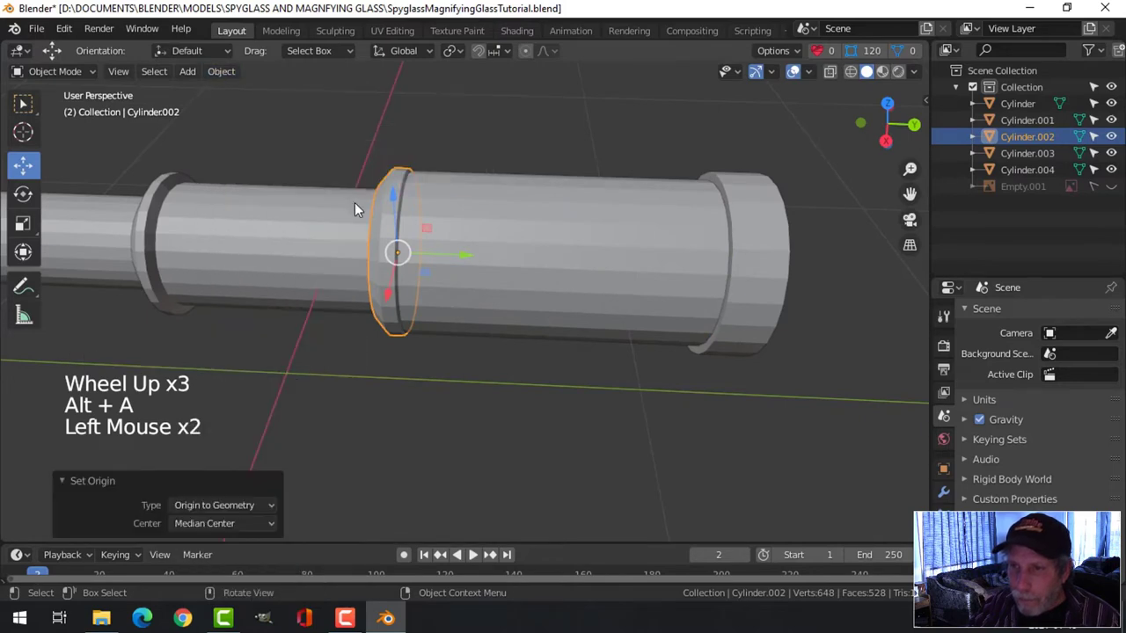
{"action": "key", "text": "alt+a"}
{"action": "left_click", "coordinate": [283, 217]}
{"action": "middle_click", "coordinate": [343, 236]}
{"action": "middle_click", "coordinate": [371, 236]}
{"action": "left_click", "coordinate": [232, 74]}
Step: Set the eyepiece tube's origin to its geometry and leave the base Cylinder selected
{"action": "scroll", "scroll_direction": "down", "scroll_amount": 3}
{"action": "middle_click", "coordinate": [385, 235]}
{"action": "key", "text": "alt+a"}
{"action": "left_click", "coordinate": [373, 265]}
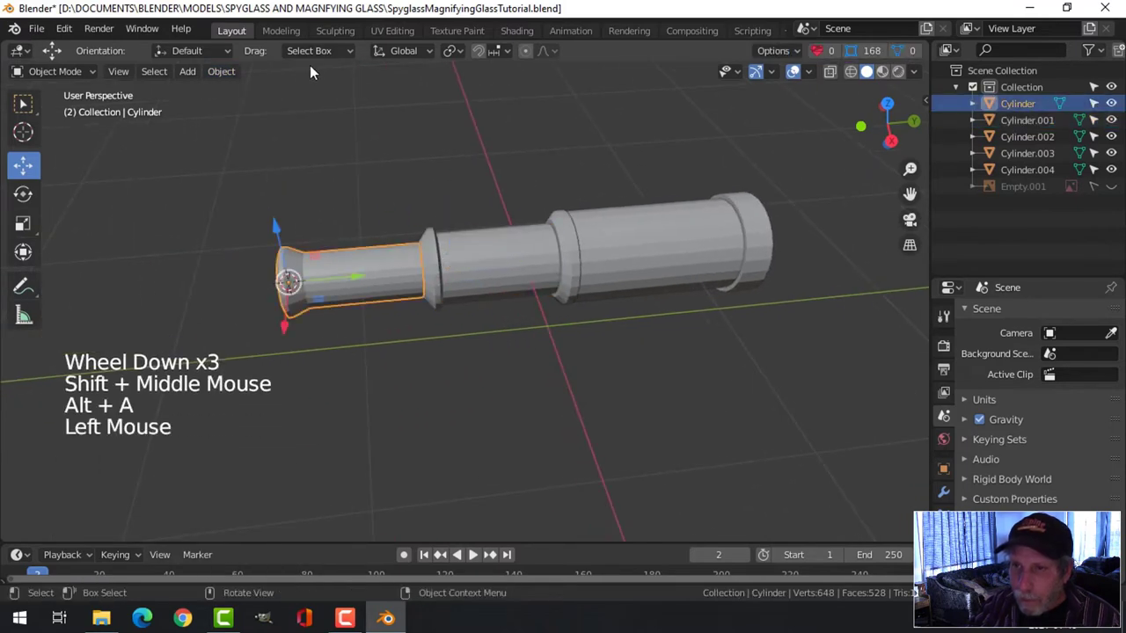
{"action": "left_click", "coordinate": [233, 78]}
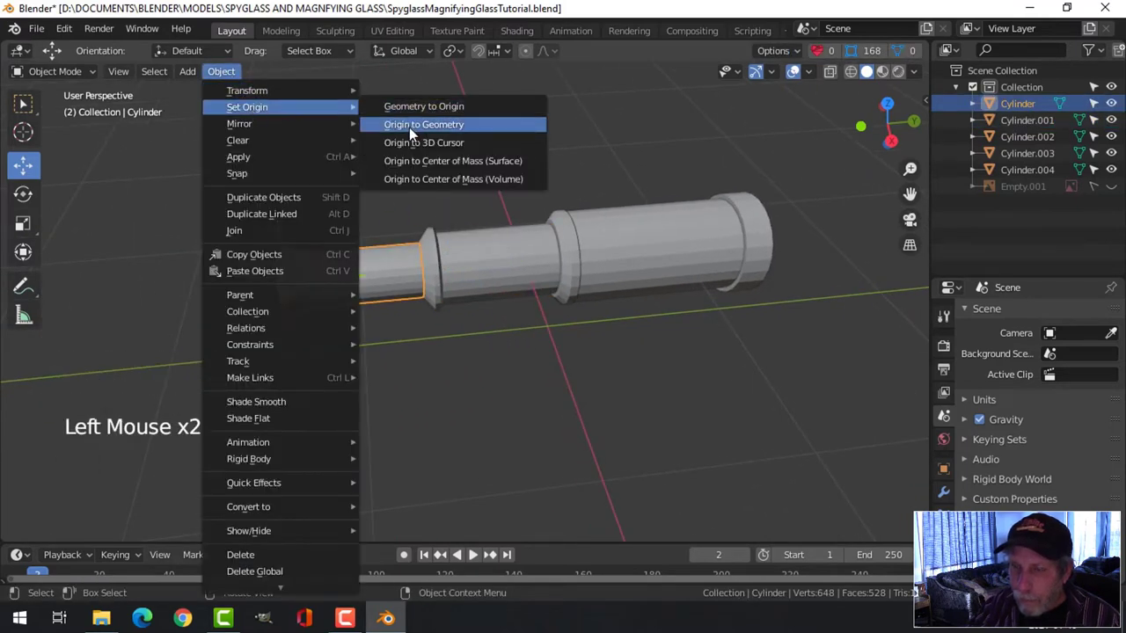
{"action": "scroll", "scroll_direction": "up", "scroll_amount": 3}
{"action": "middle_click", "coordinate": [425, 207]}
{"action": "middle_click", "coordinate": [473, 226]}
{"action": "key", "text": "alt+a"}
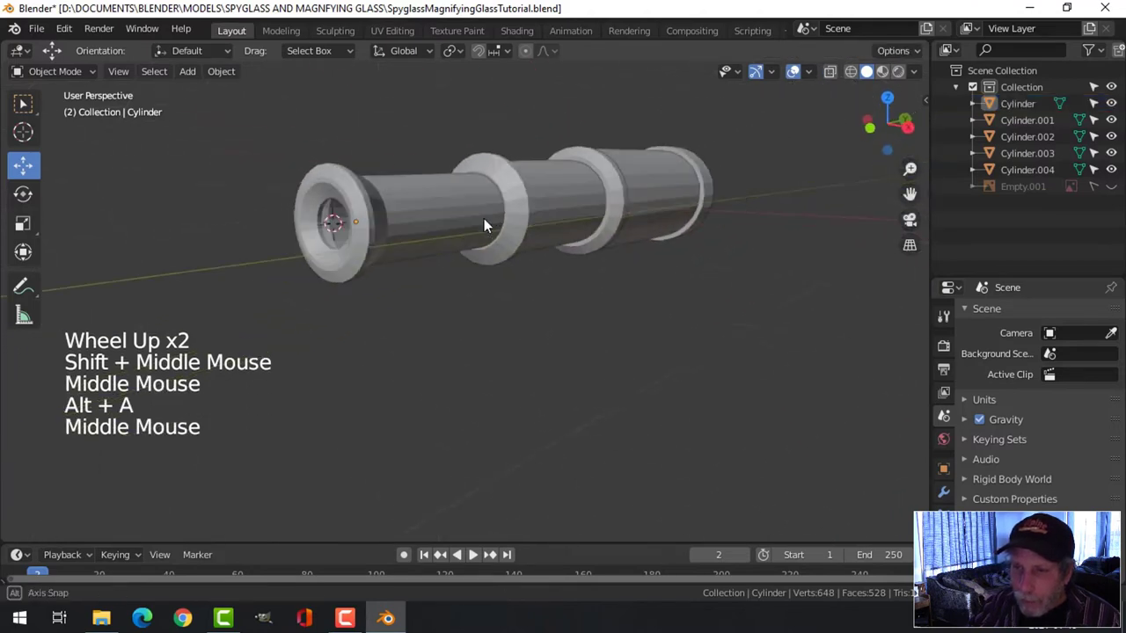
{"action": "middle_click", "coordinate": [425, 238]}
{"action": "left_click", "coordinate": [419, 219]}
Step: Add a Subdivision Surface modifier to the eyepiece tube with viewport level 2
{"action": "left_click", "coordinate": [948, 499]}
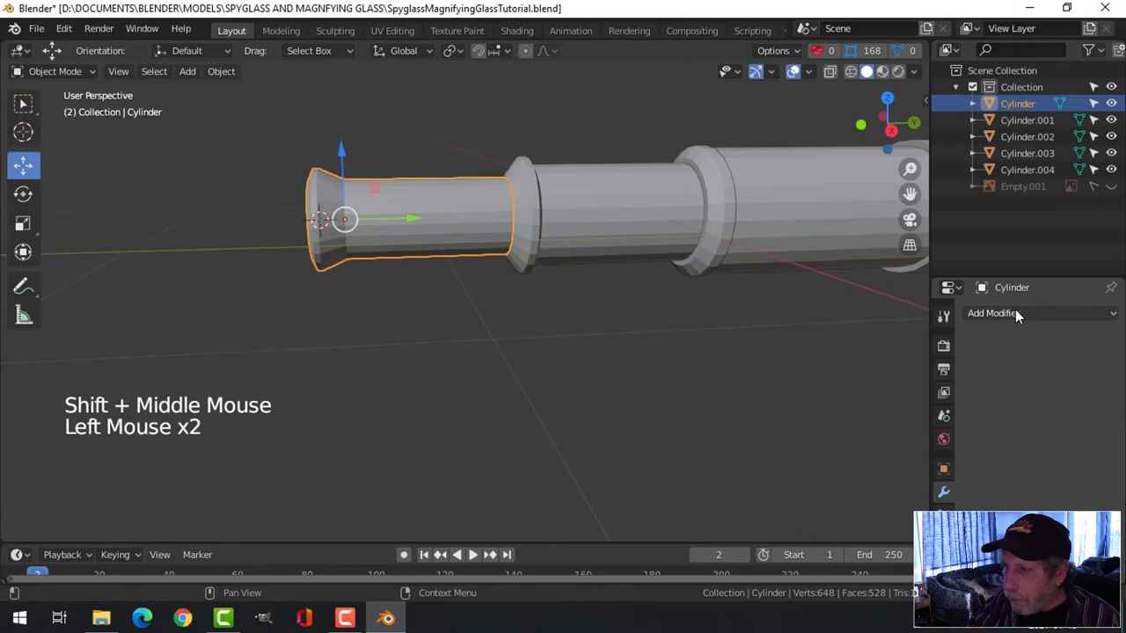
{"action": "left_click", "coordinate": [1016, 314]}
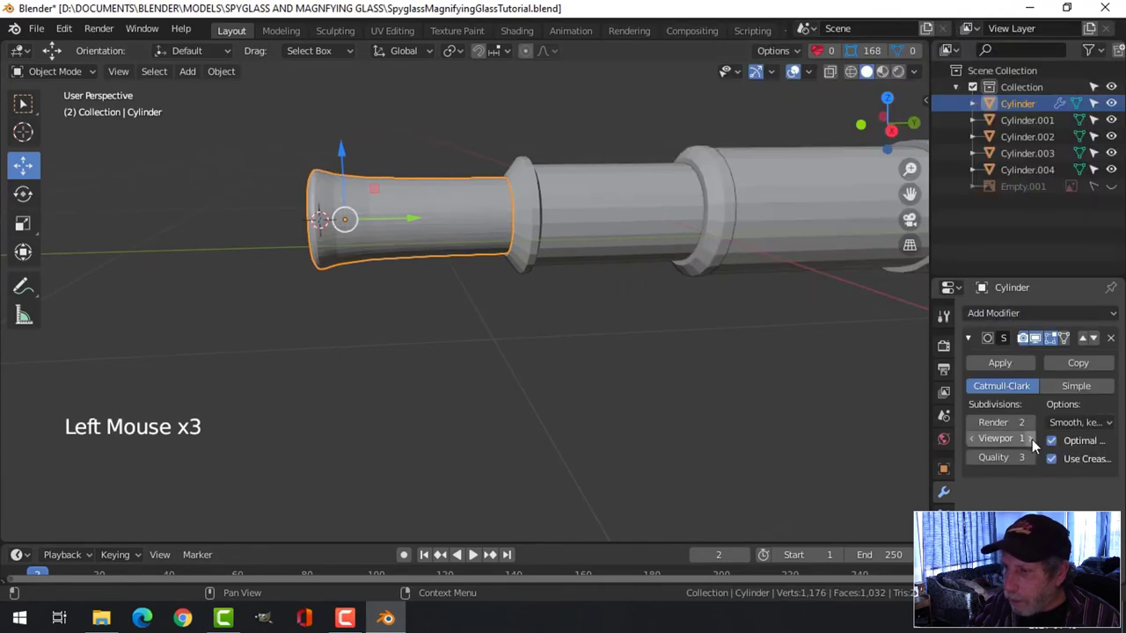
{"action": "left_click", "coordinate": [1039, 447]}
{"action": "scroll", "scroll_direction": "up", "scroll_amount": 3}
{"action": "middle_click", "coordinate": [476, 311]}
{"action": "middle_click", "coordinate": [491, 277]}
{"action": "right_click", "coordinate": [444, 153]}
{"action": "middle_click", "coordinate": [489, 234]}
{"action": "middle_click", "coordinate": [508, 246]}
Step: Add loop cuts on the tube and slide them near both rims to keep the flared edges crisp
{"action": "key", "text": "Tab"}
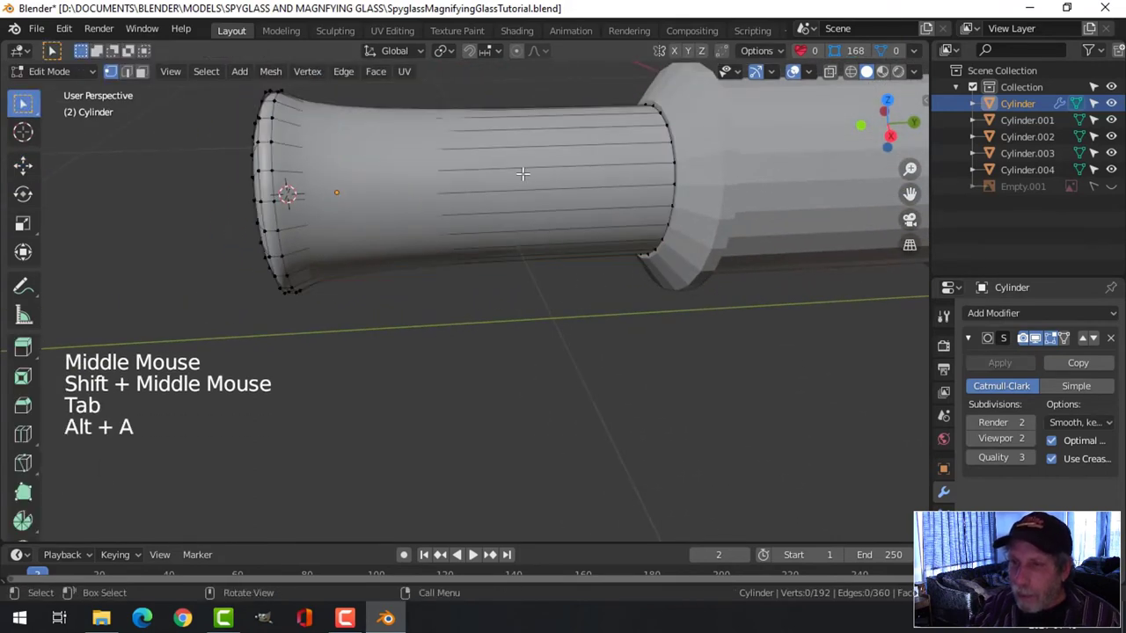
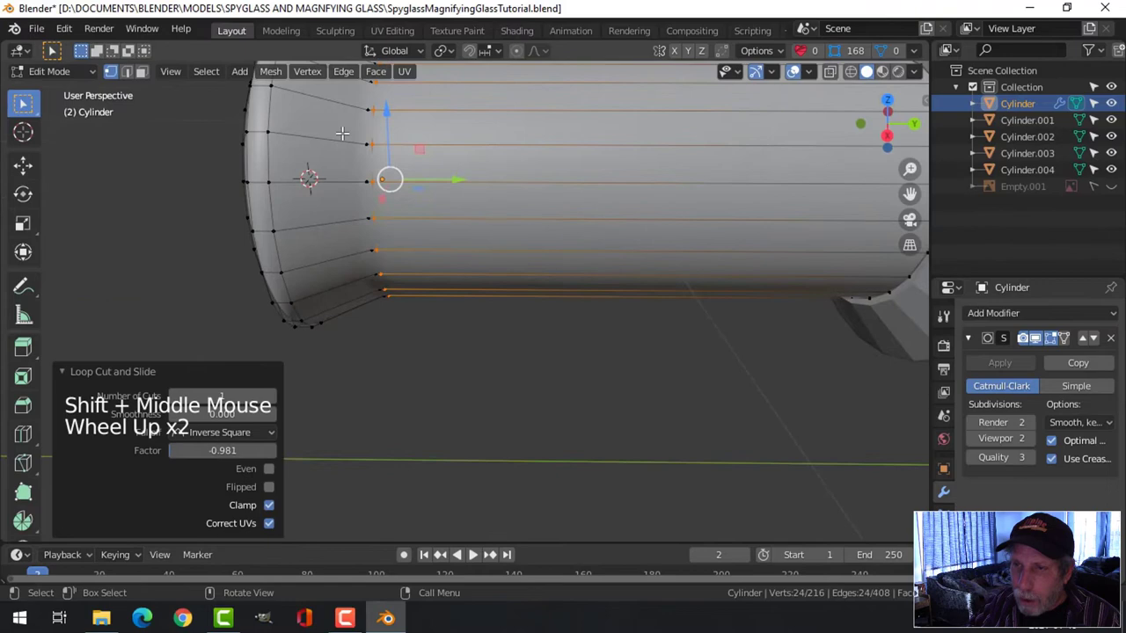
{"action": "key", "text": "alt+a"}
{"action": "key", "text": "ctrl+r"}
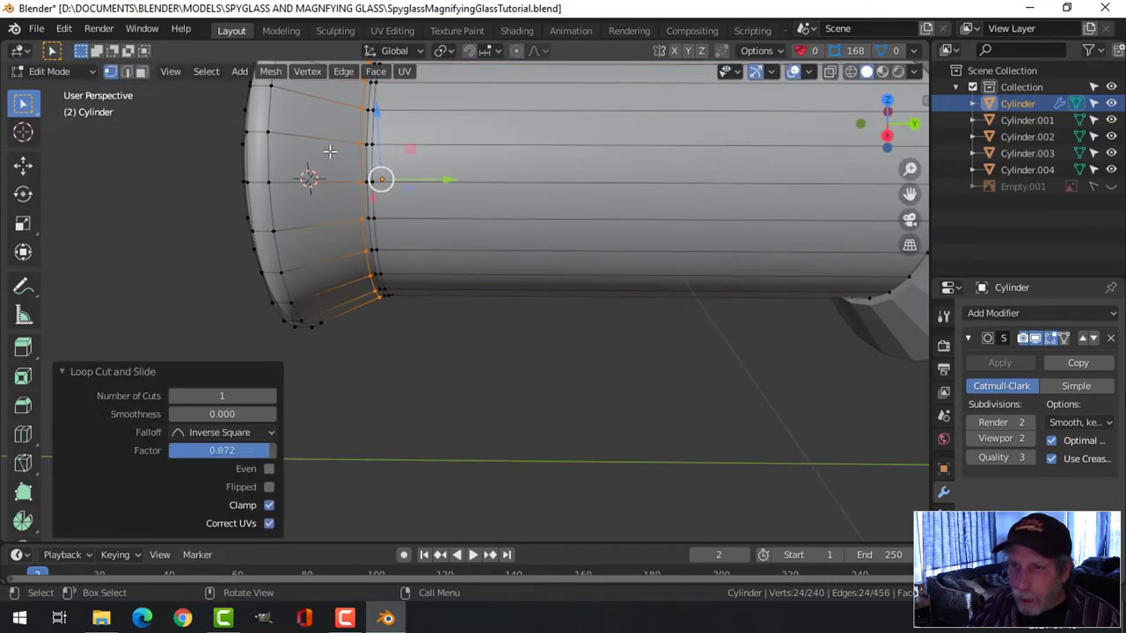
{"action": "key", "text": "ctrl+r"}
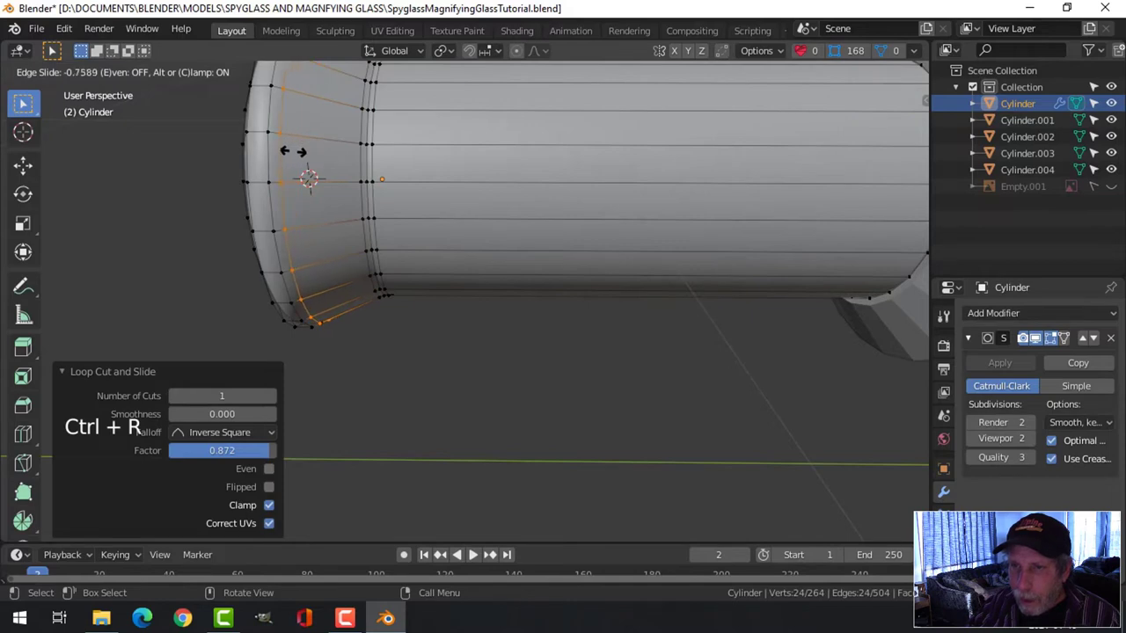
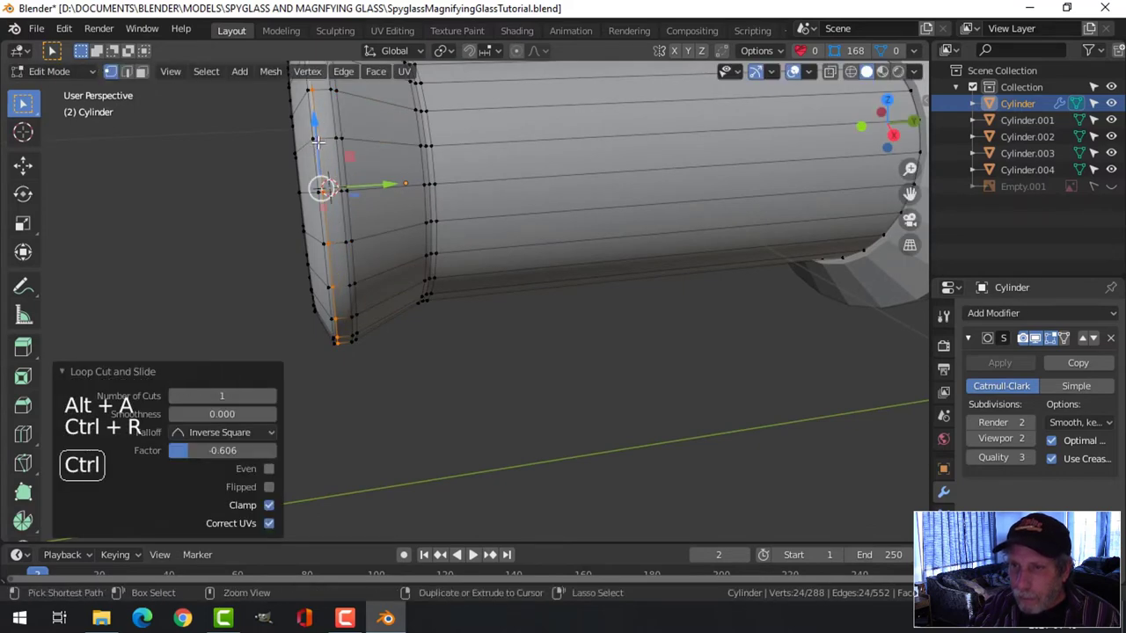
{"action": "key", "text": "ctrl+r"}
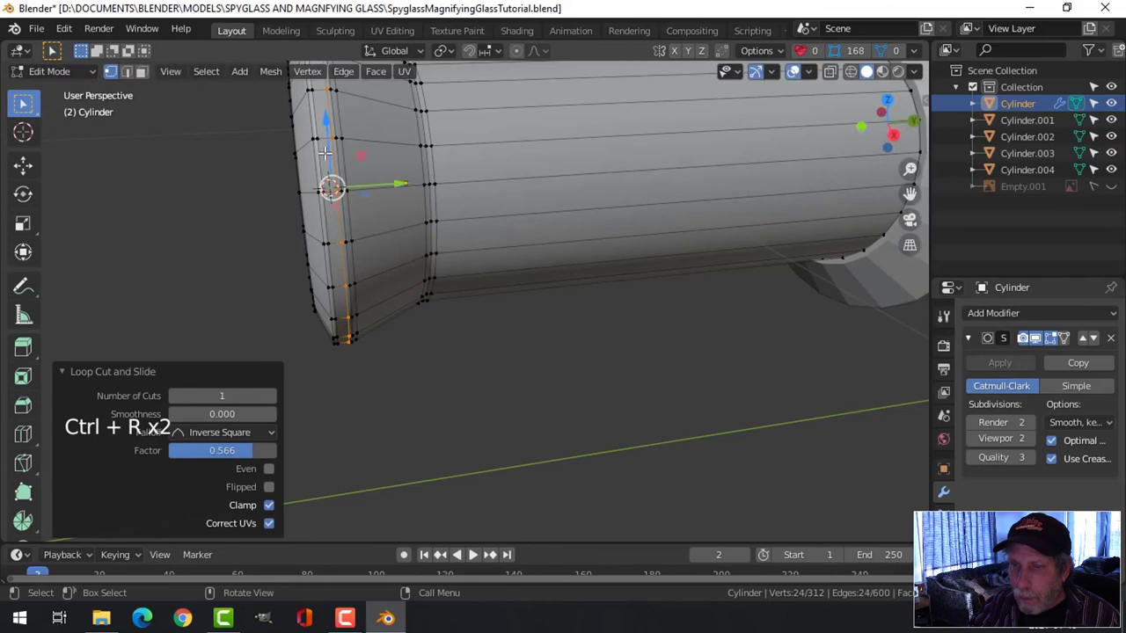
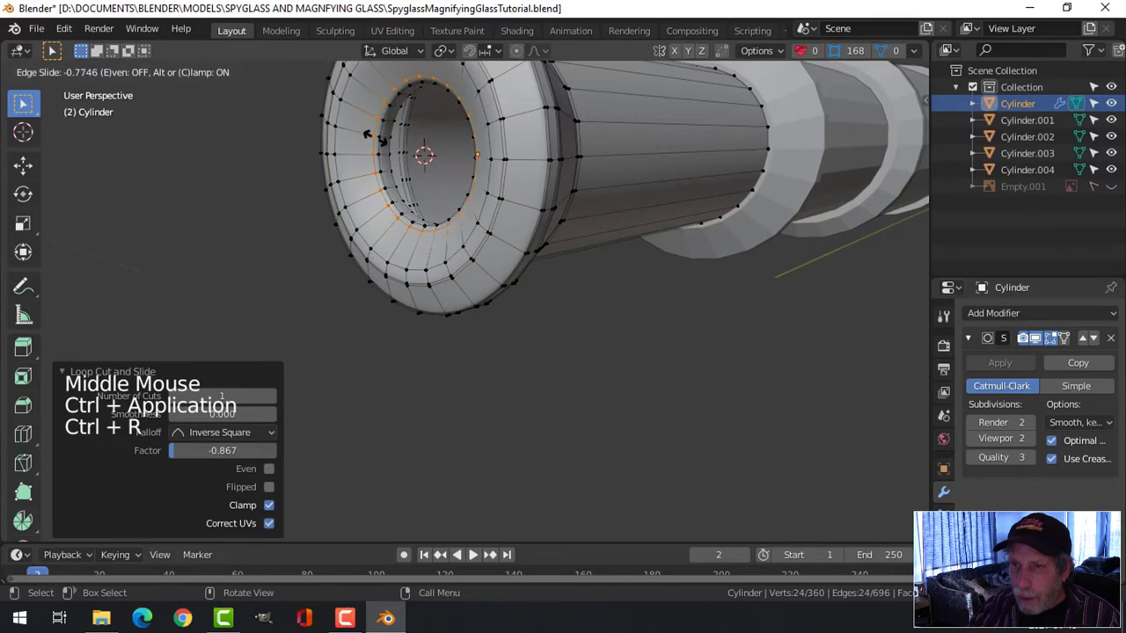
{"action": "key", "text": "Tab"}
{"action": "scroll", "scroll_direction": "down", "scroll_amount": 3}
{"action": "key", "text": "alt+a"}
Step: Inspect the smoothed tube from all sides and select the second tube section
{"action": "middle_click", "coordinate": [549, 222]}
{"action": "scroll", "scroll_direction": "up", "scroll_amount": 3}
{"action": "middle_click", "coordinate": [488, 245]}
{"action": "scroll", "scroll_direction": "down", "scroll_amount": 3}
{"action": "middle_click", "coordinate": [406, 156]}
{"action": "scroll", "scroll_direction": "up", "scroll_amount": 3}
{"action": "middle_click", "coordinate": [526, 178]}
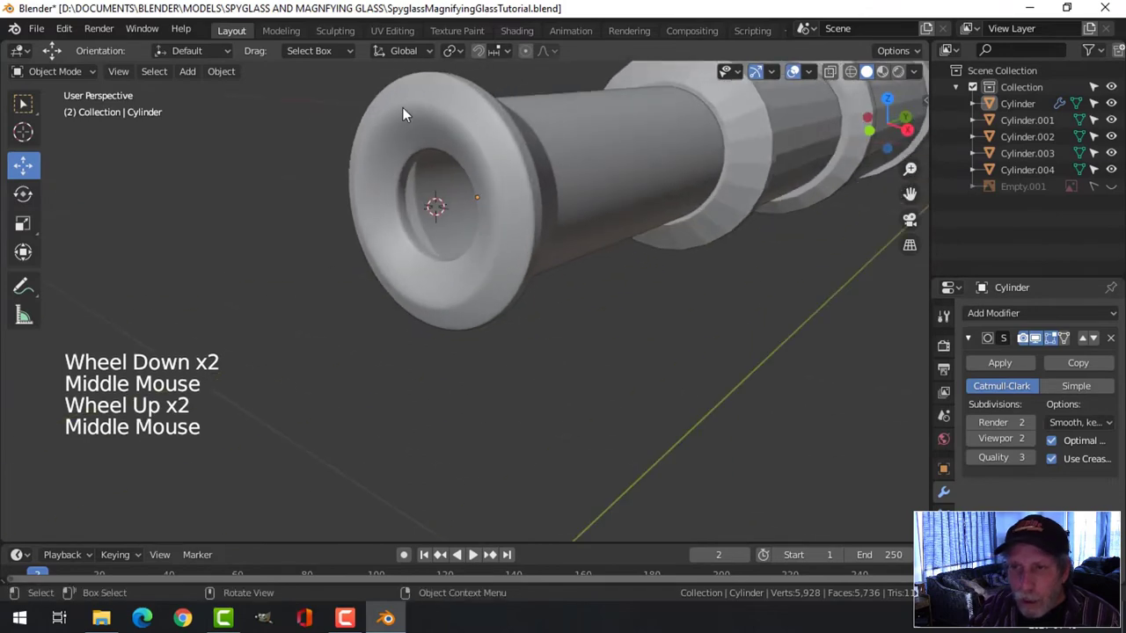
{"action": "scroll", "scroll_direction": "down", "scroll_amount": 3}
{"action": "middle_click", "coordinate": [514, 189]}
{"action": "scroll", "scroll_direction": "down", "scroll_amount": 3}
{"action": "middle_click", "coordinate": [465, 214]}
{"action": "middle_click", "coordinate": [532, 231]}
{"action": "scroll", "scroll_direction": "up", "scroll_amount": 3}
{"action": "middle_click", "coordinate": [559, 226]}
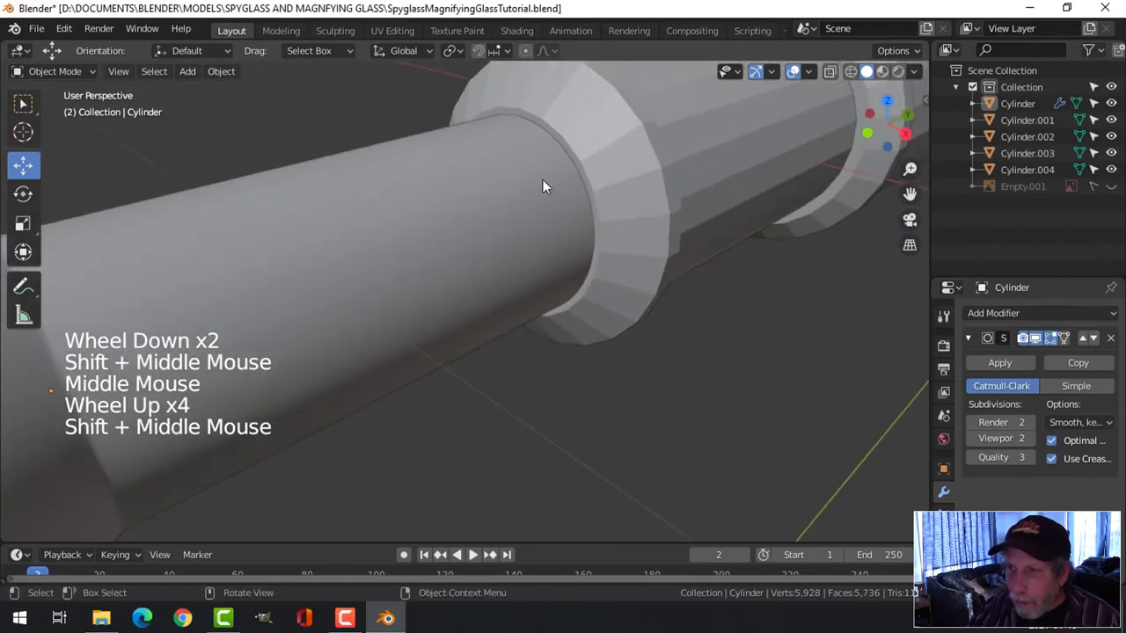
{"action": "scroll", "scroll_direction": "down", "scroll_amount": 3}
{"action": "middle_click", "coordinate": [479, 216]}
{"action": "left_click", "coordinate": [568, 224]}
{"action": "middle_click", "coordinate": [574, 211]}
Step: Add edge loops around Cylinder.001's collar and slide them along it
{"action": "middle_click", "coordinate": [572, 208]}
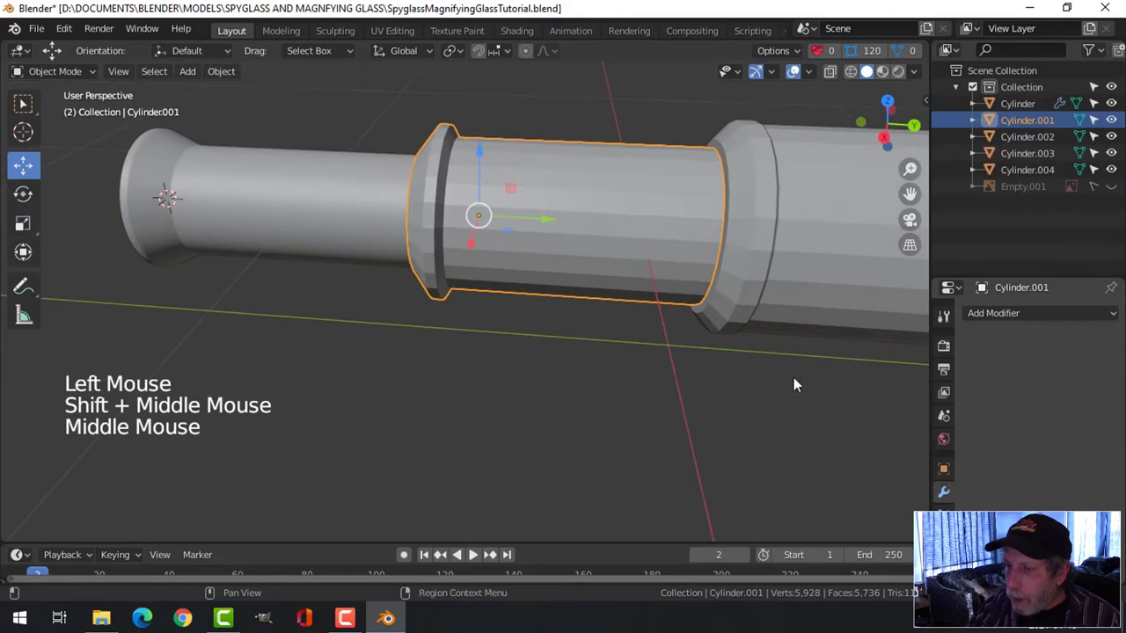
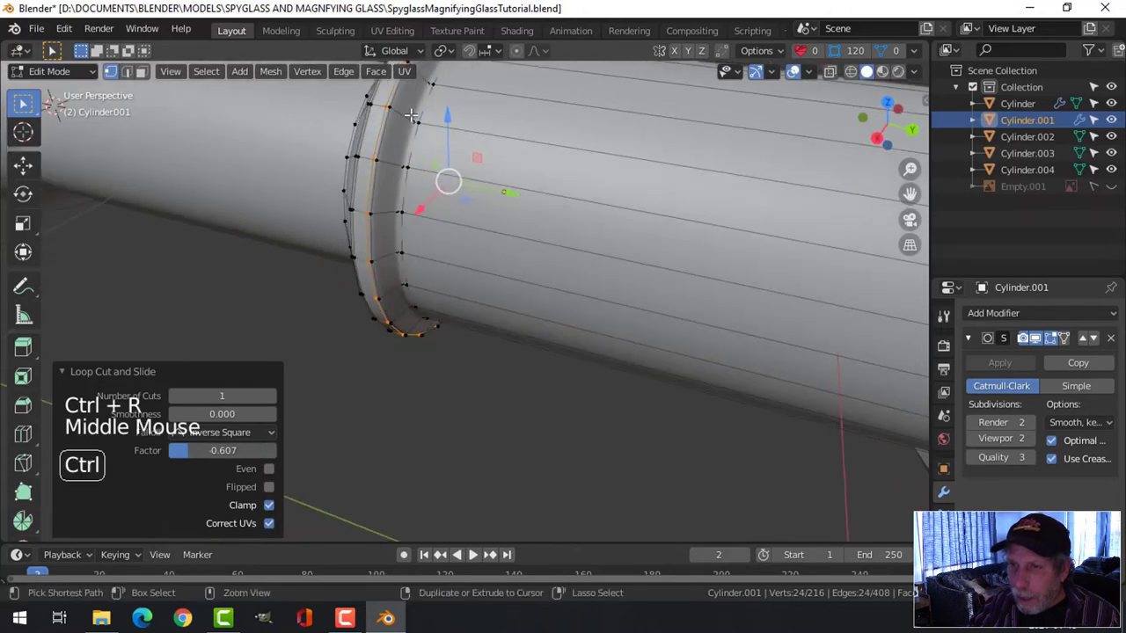
{"action": "key", "text": "ctrl+r"}
{"action": "key", "text": "Tab"}
{"action": "scroll", "scroll_direction": "down", "scroll_amount": 3}
{"action": "middle_click", "coordinate": [504, 194]}
{"action": "key", "text": "Tab"}
{"action": "scroll", "scroll_direction": "up", "scroll_amount": 3}
{"action": "key", "text": "alt+a"}
{"action": "key", "text": "ctrl+r"}
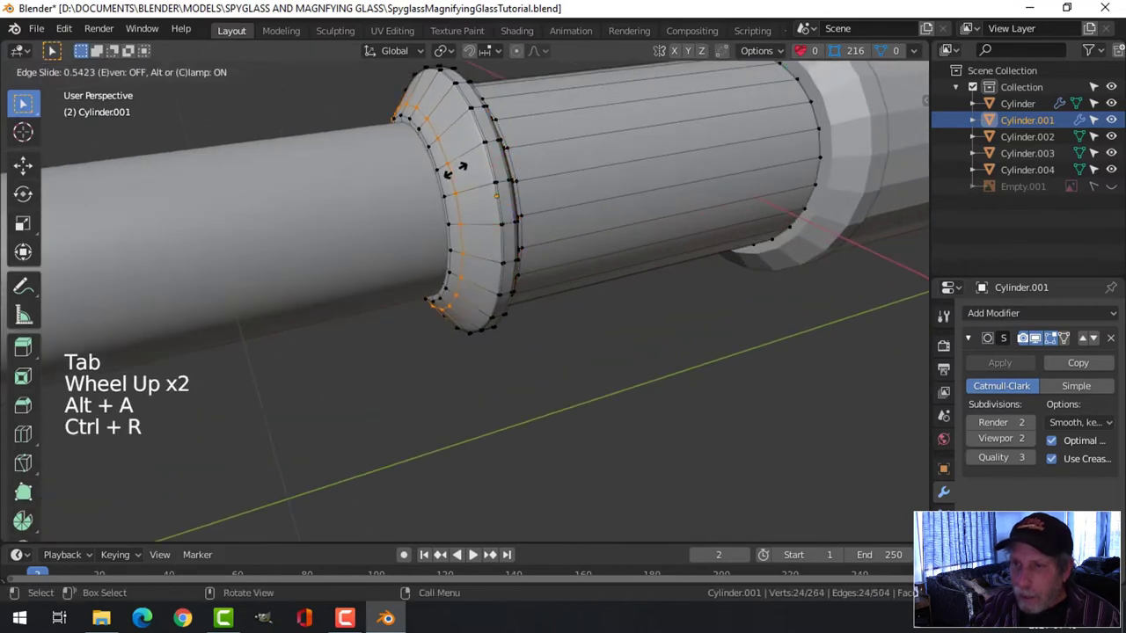
Step: Add a loop near the collar's other rim, slide it tight, and check the smoothed result
{"action": "key", "text": "Tab"}
{"action": "scroll", "scroll_direction": "down", "scroll_amount": 3}
{"action": "key", "text": "alt+a"}
{"action": "middle_click", "coordinate": [527, 209]}
{"action": "scroll", "scroll_direction": "up", "scroll_amount": 3}
{"action": "scroll", "scroll_direction": "down", "scroll_amount": 3}
{"action": "left_click", "coordinate": [435, 240]}
{"action": "key", "text": "h"}
{"action": "middle_click", "coordinate": [450, 254]}
{"action": "scroll", "scroll_direction": "up", "scroll_amount": 3}
{"action": "middle_click", "coordinate": [509, 263]}
{"action": "scroll", "scroll_direction": "down", "scroll_amount": 3}
{"action": "middle_click", "coordinate": [523, 162]}
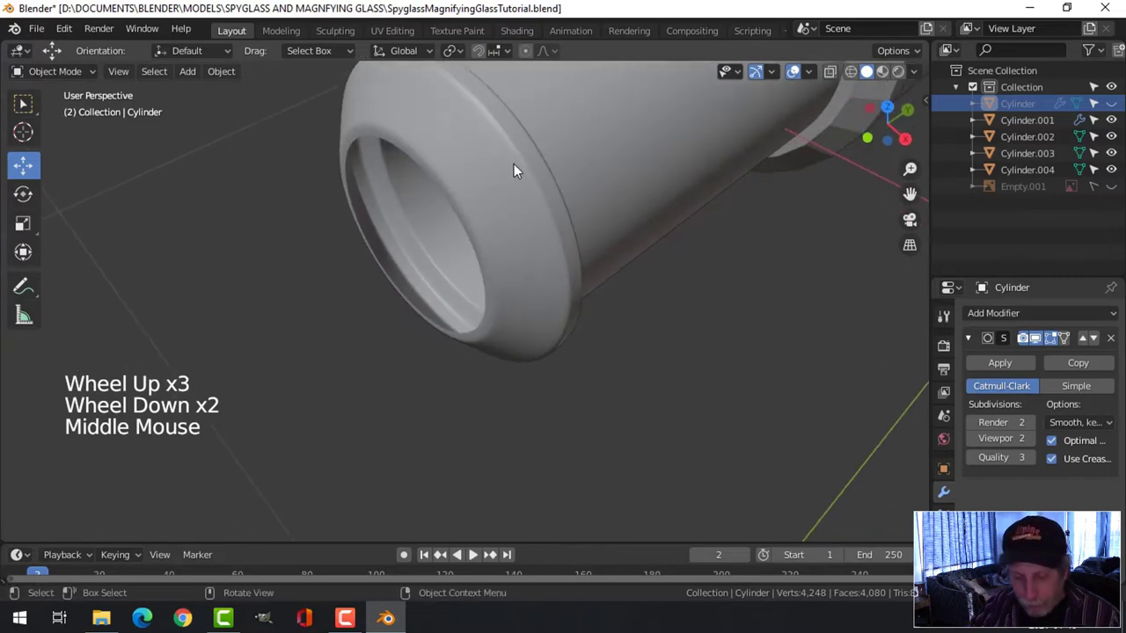
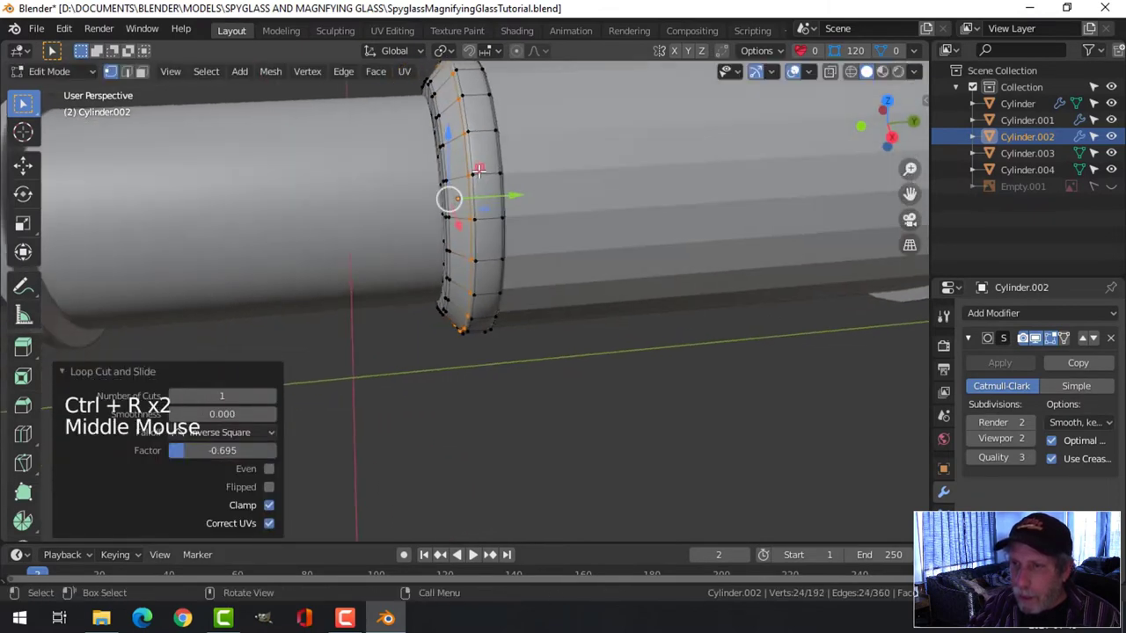
Step: Add edge loops across the third collar and near its rim, then review the smoothing
{"action": "key", "text": "ctrl+r"}
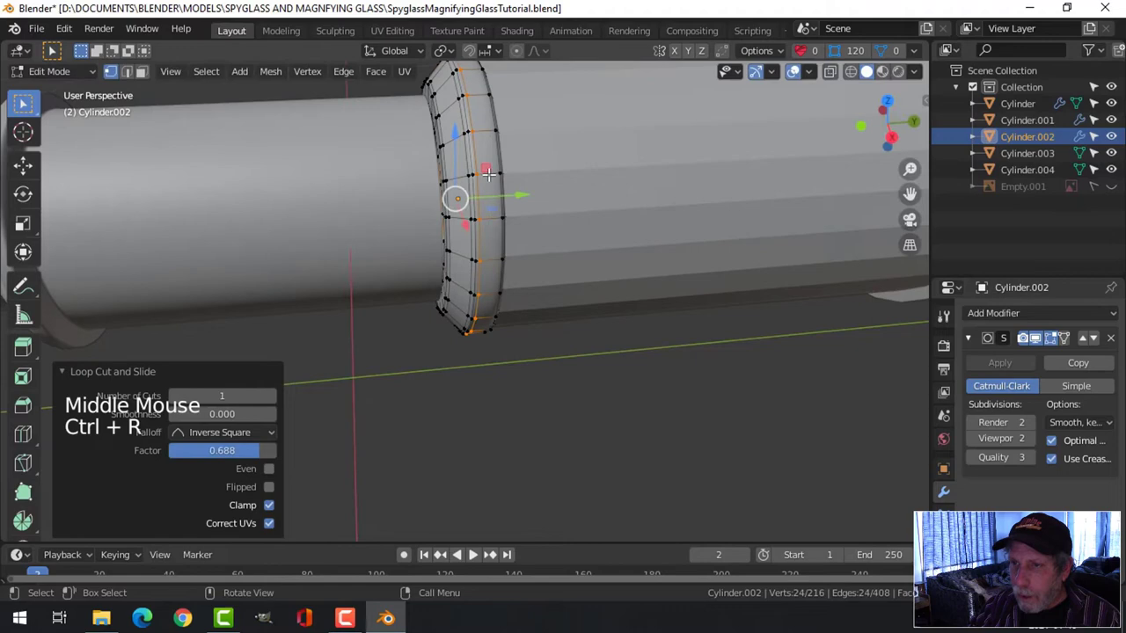
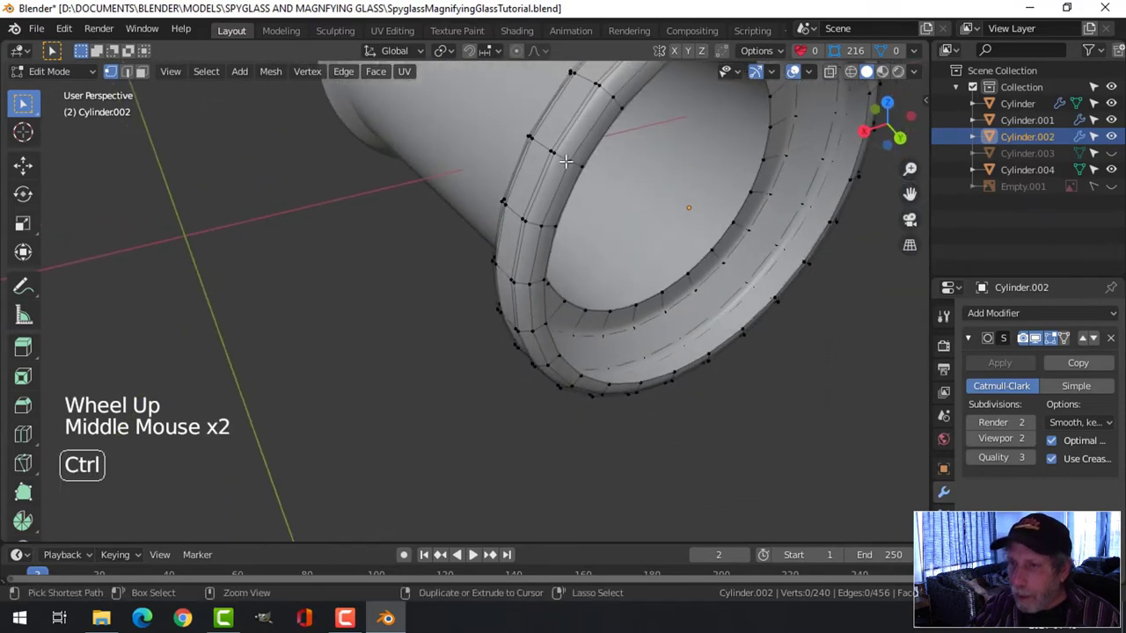
{"action": "key", "text": "ctrl+r"}
{"action": "key", "text": "Tab"}
{"action": "scroll", "scroll_direction": "down", "scroll_amount": 3}
{"action": "key", "text": "alt+a"}
{"action": "middle_click", "coordinate": [534, 235]}
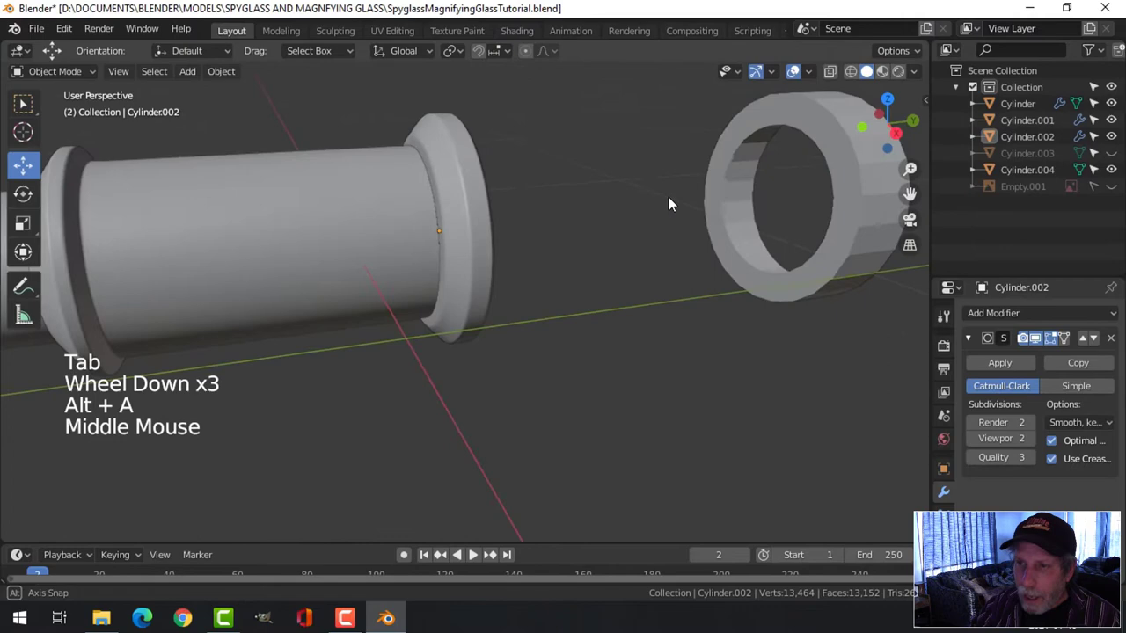
{"action": "key", "text": "alt+h"}
{"action": "key", "text": "alt+a"}
{"action": "middle_click", "coordinate": [544, 220]}
{"action": "scroll", "scroll_direction": "down", "scroll_amount": 3}
{"action": "middle_click", "coordinate": [596, 233]}
{"action": "middle_click", "coordinate": [584, 245]}
Step: Give the next tube section level-1 subdivision smoothing with Ctrl+1 and inspect it
{"action": "left_click", "coordinate": [555, 234]}
{"action": "left_click", "coordinate": [1120, 193]}
{"action": "middle_click", "coordinate": [575, 221]}
{"action": "middle_click", "coordinate": [598, 234]}
{"action": "key", "text": "ctrl+1"}
{"action": "right_click", "coordinate": [500, 164]}
{"action": "key", "text": "alt+a"}
{"action": "middle_click", "coordinate": [557, 216]}
{"action": "scroll", "scroll_direction": "up", "scroll_amount": 3}
{"action": "middle_click", "coordinate": [525, 224]}
{"action": "scroll", "scroll_direction": "down", "scroll_amount": 3}
{"action": "middle_click", "coordinate": [571, 223]}
{"action": "middle_click", "coordinate": [509, 243]}
{"action": "middle_click", "coordinate": [529, 243]}
Step: Give the end cap Cylinder.004 level-2 subdivision with Ctrl+2 and enter Edit Mode on it
{"action": "left_click", "coordinate": [465, 202]}
{"action": "middle_click", "coordinate": [600, 238]}
{"action": "scroll", "scroll_direction": "up", "scroll_amount": 3}
{"action": "key", "text": "ctrl+2"}
{"action": "right_click", "coordinate": [504, 179]}
{"action": "key", "text": "Tab"}
{"action": "key", "text": "alt+a"}
Step: Add several loop cuts on the end cap collar, sliding each tight against its front and back rims
{"action": "key", "text": "ctrl+r"}
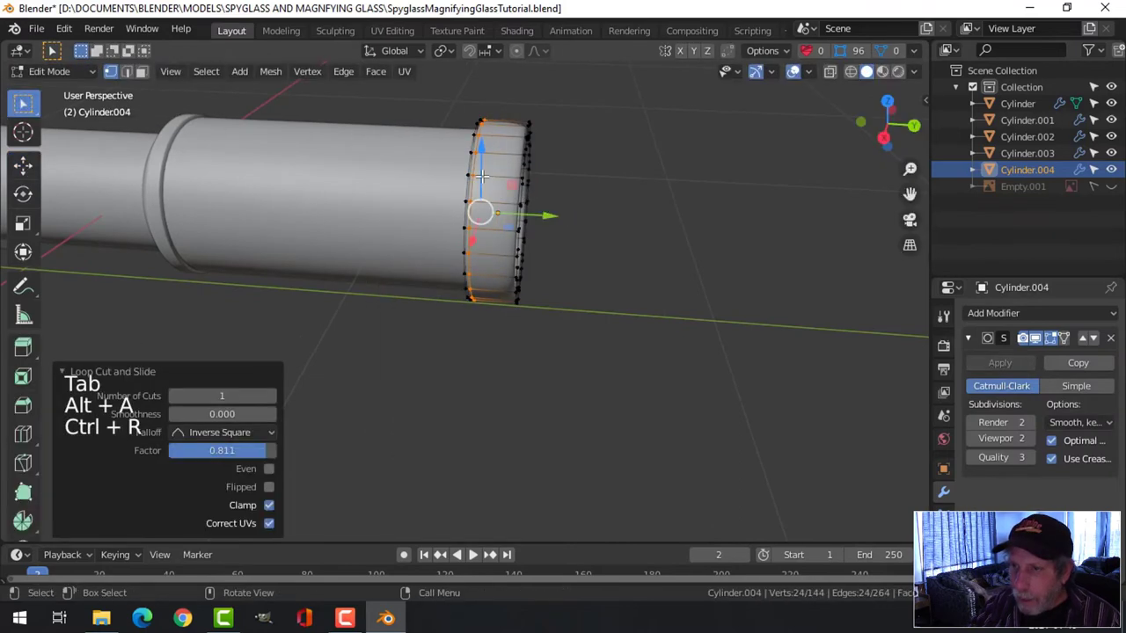
{"action": "key", "text": "ctrl+r"}
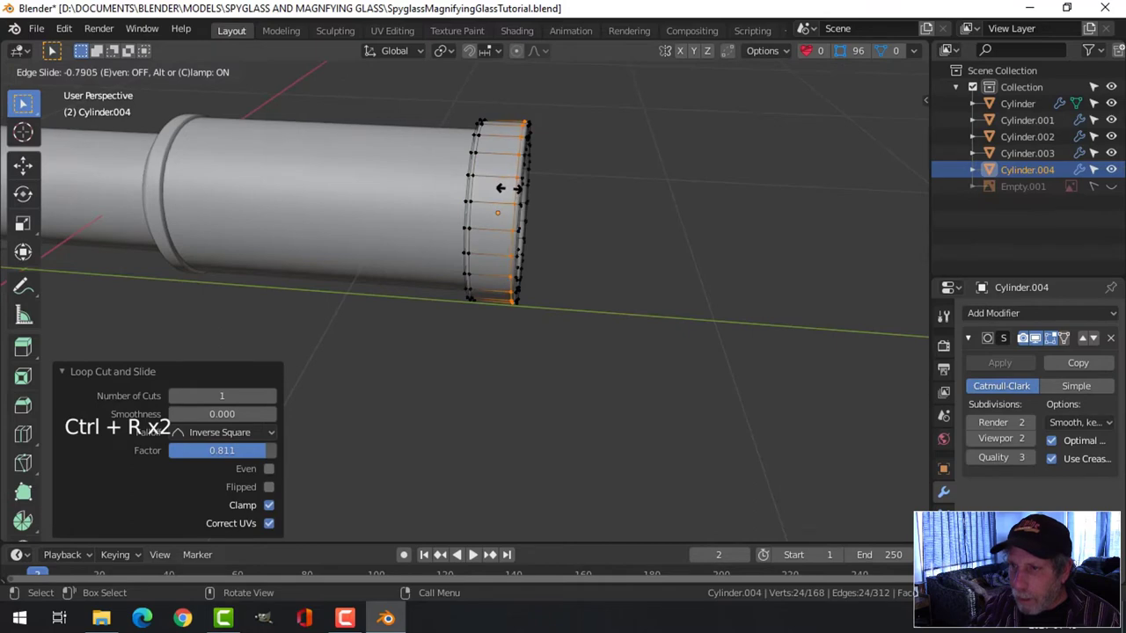
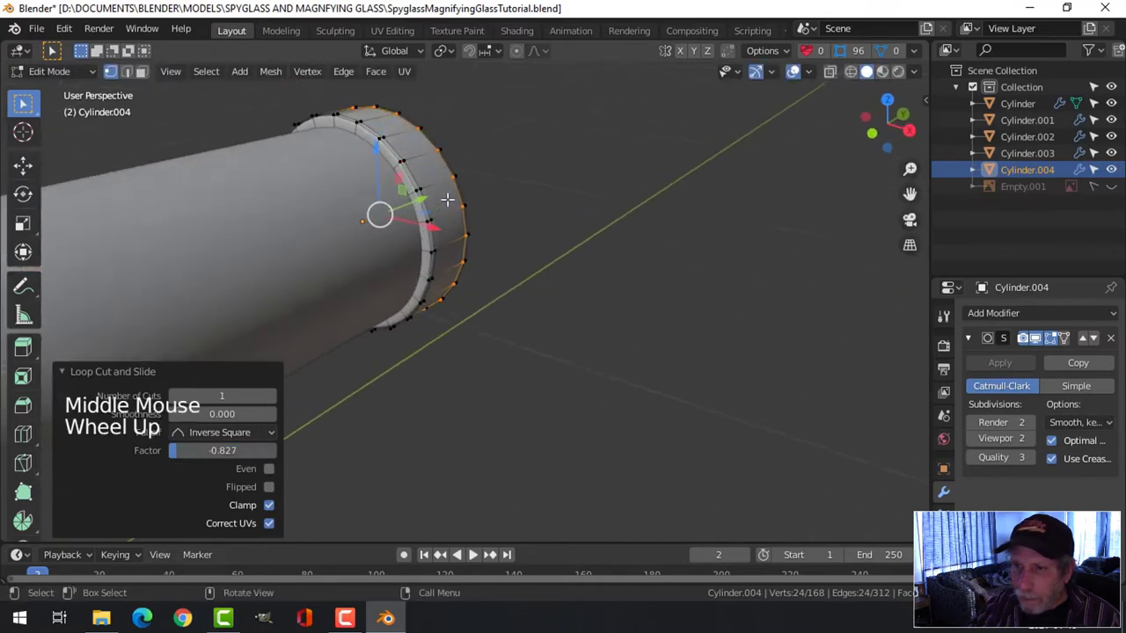
{"action": "scroll", "scroll_direction": "up", "scroll_amount": 3}
{"action": "key", "text": "ctrl+r"}
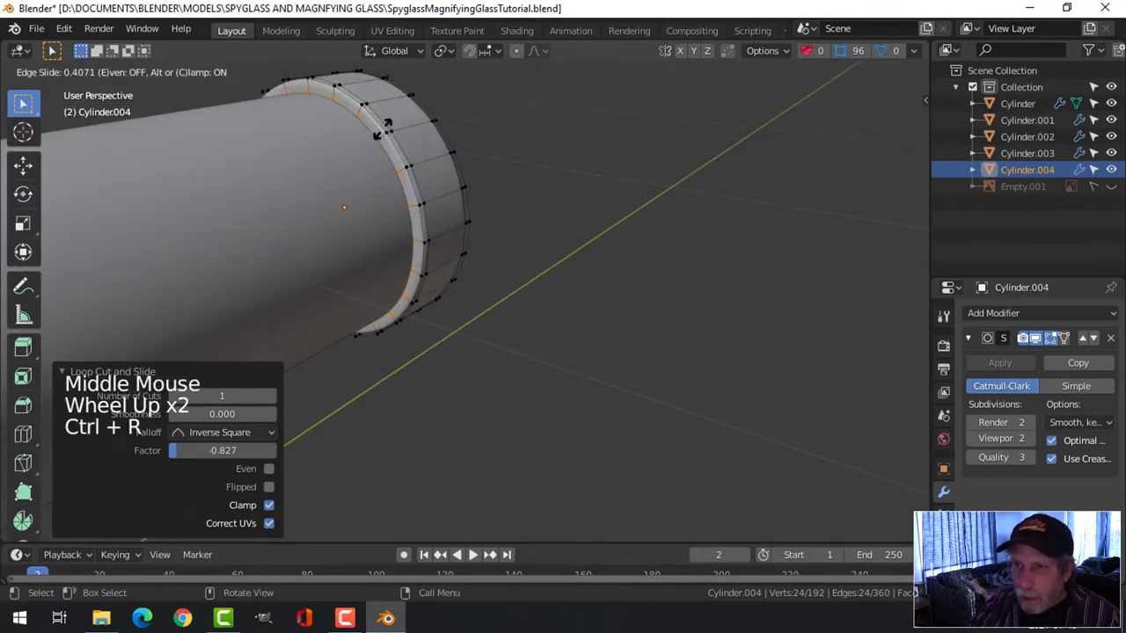
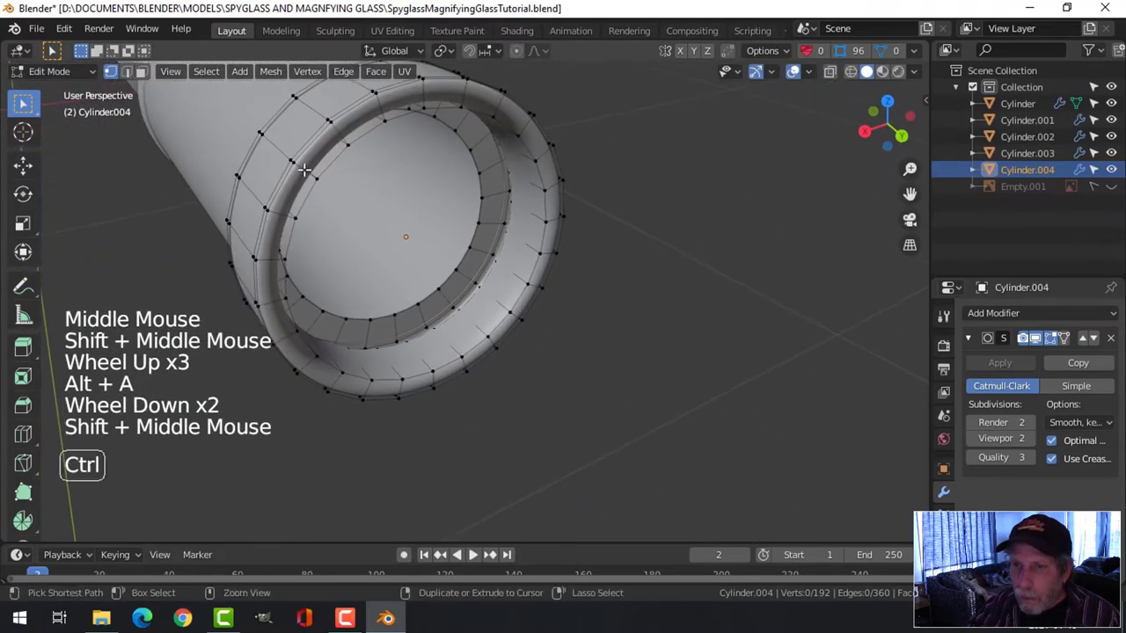
{"action": "key", "text": "ctrl+r"}
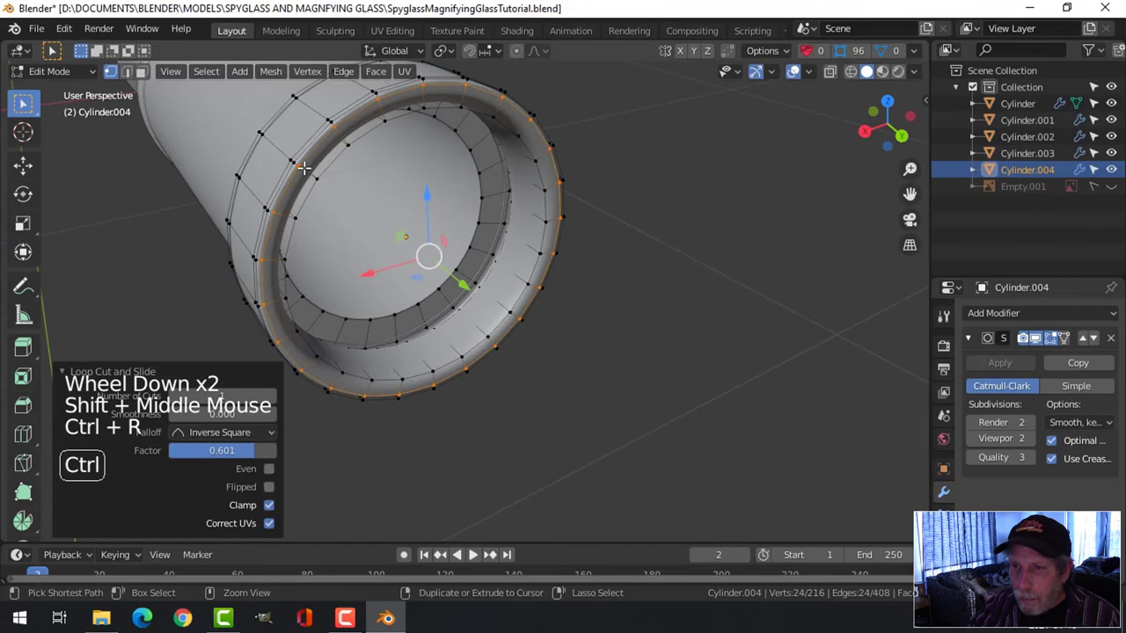
{"action": "key", "text": "ctrl+r"}
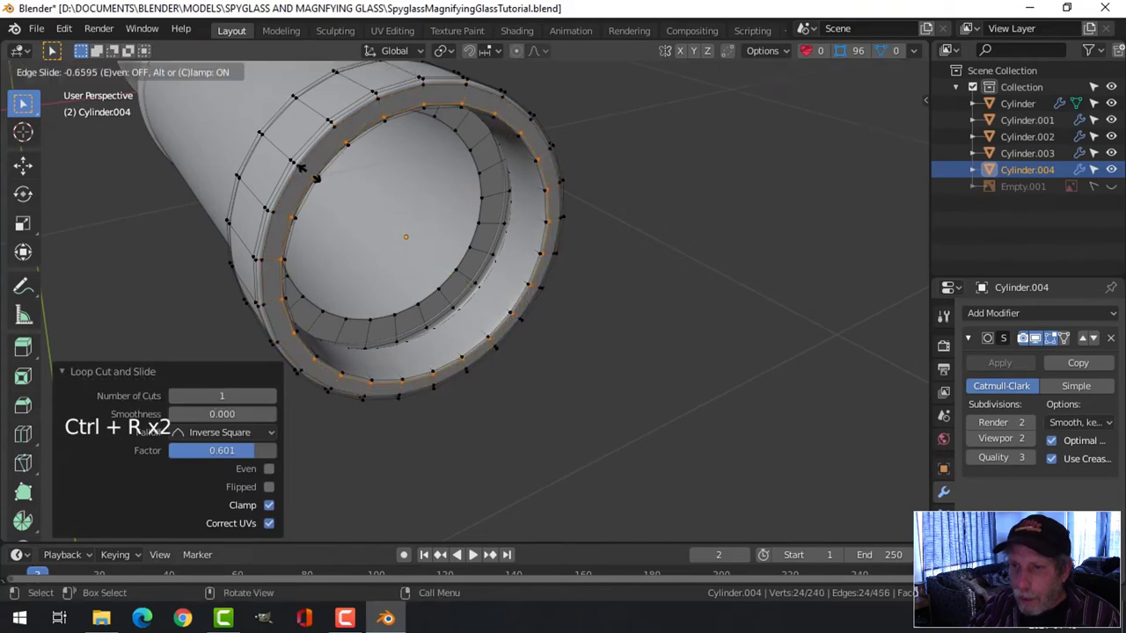
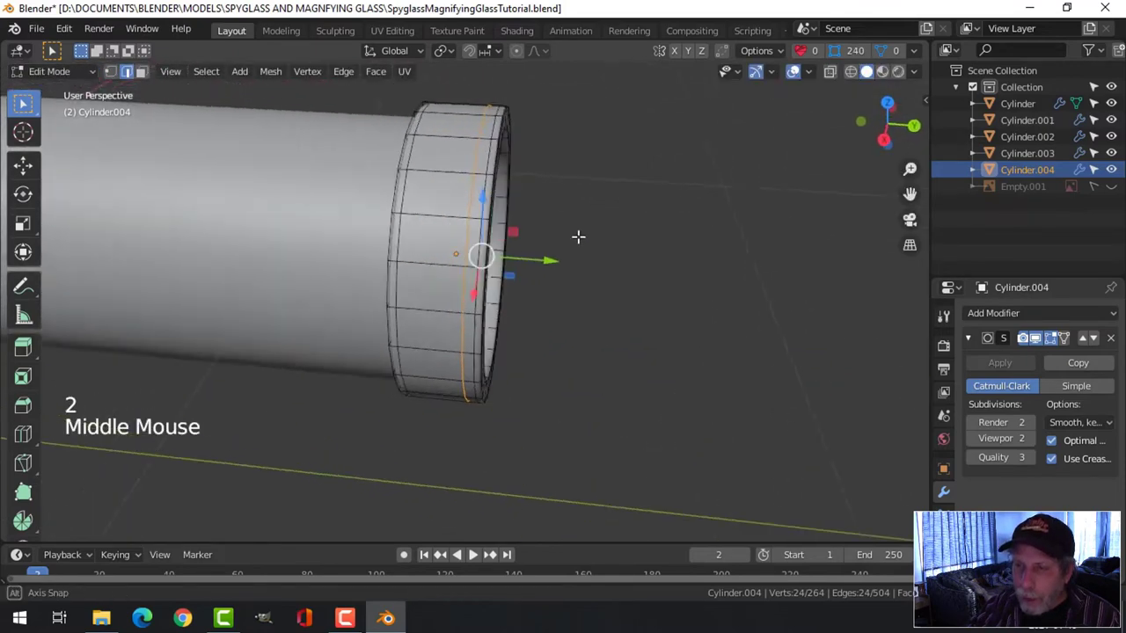
Step: Bevel the selected collar loop into a narrow band and push it inward as a groove
{"action": "scroll", "scroll_direction": "up", "scroll_amount": 3}
{"action": "key", "text": "ctrl+b"}
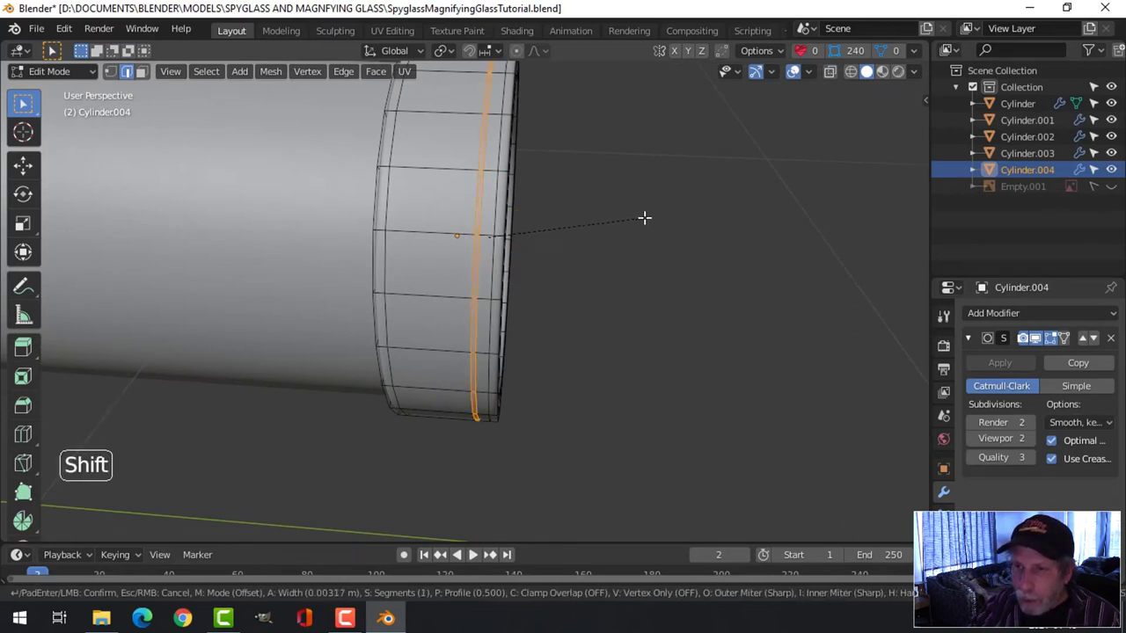
{"action": "key", "text": "e"}
{"action": "key", "text": "alt+s"}
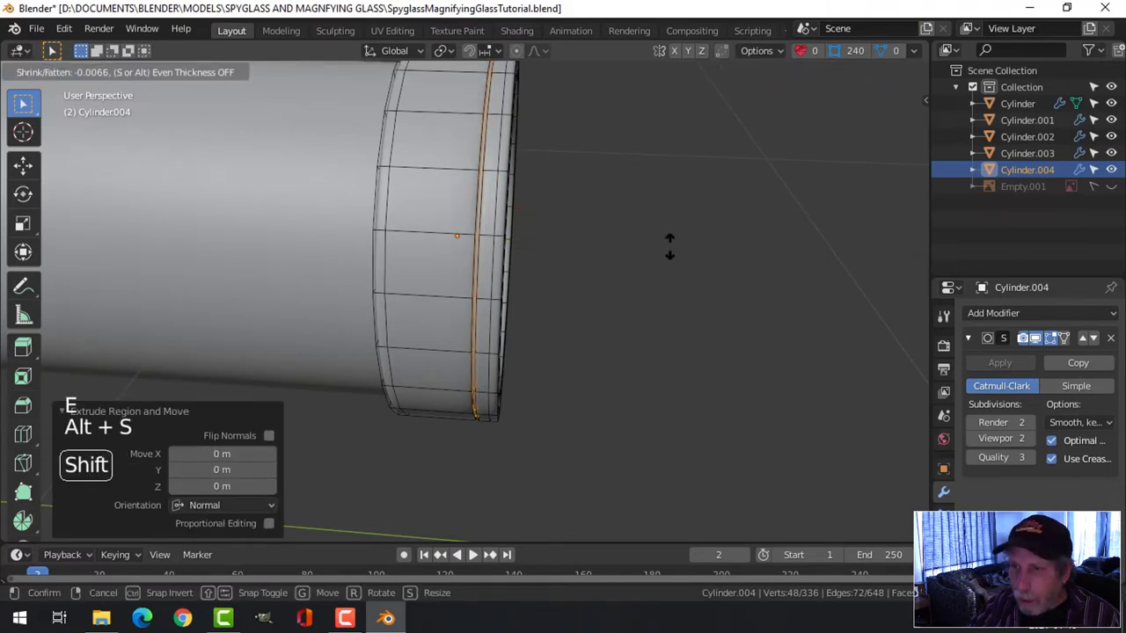
{"action": "key", "text": "alt+a"}
Step: Add support loop cuts on both sides of the groove, slid tight against its edges
{"action": "key", "text": "ctrl+r"}
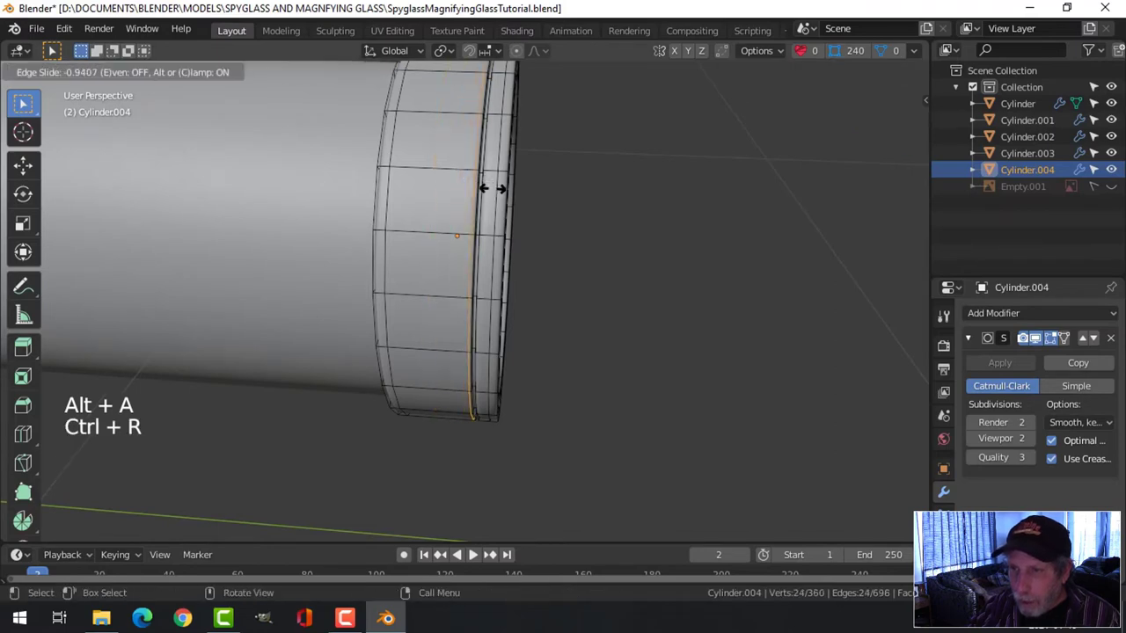
{"action": "key", "text": "ctrl+r"}
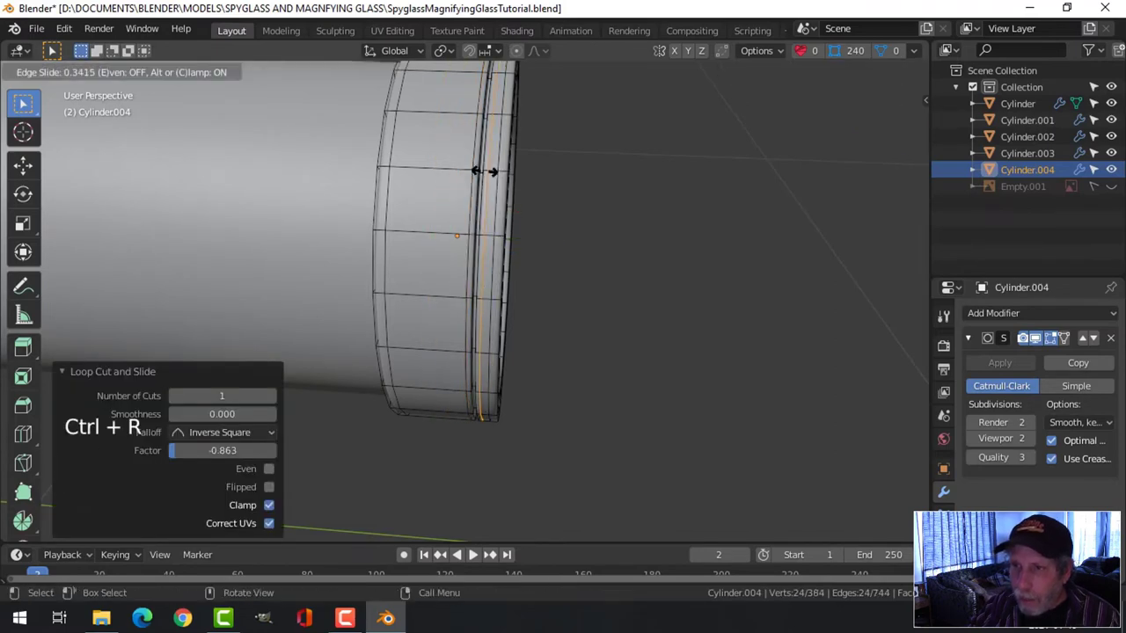
{"action": "key", "text": "Tab"}
{"action": "scroll", "scroll_direction": "down", "scroll_amount": 3}
{"action": "key", "text": "alt+a"}
Step: Inspect the groove around the collar, then switch to the eyepiece body Cylinder
{"action": "middle_click", "coordinate": [568, 243]}
{"action": "scroll", "scroll_direction": "down", "scroll_amount": 3}
{"action": "middle_click", "coordinate": [596, 247]}
{"action": "middle_click", "coordinate": [564, 261]}
{"action": "scroll", "scroll_direction": "down", "scroll_amount": 3}
{"action": "middle_click", "coordinate": [511, 277]}
{"action": "middle_click", "coordinate": [583, 245]}
{"action": "scroll", "scroll_direction": "up", "scroll_amount": 3}
{"action": "middle_click", "coordinate": [587, 224]}
{"action": "scroll", "scroll_direction": "up", "scroll_amount": 3}
{"action": "middle_click", "coordinate": [572, 241]}
{"action": "scroll", "scroll_direction": "down", "scroll_amount": 3}
{"action": "middle_click", "coordinate": [554, 273]}
{"action": "left_click", "coordinate": [402, 197]}
{"action": "key", "text": "Tab"}
{"action": "scroll", "scroll_direction": "up", "scroll_amount": 3}
Step: Duplicate the eyepiece body in place as Cylinder.005 and remove its Subdivision Surface modifier
{"action": "key", "text": "alt+a"}
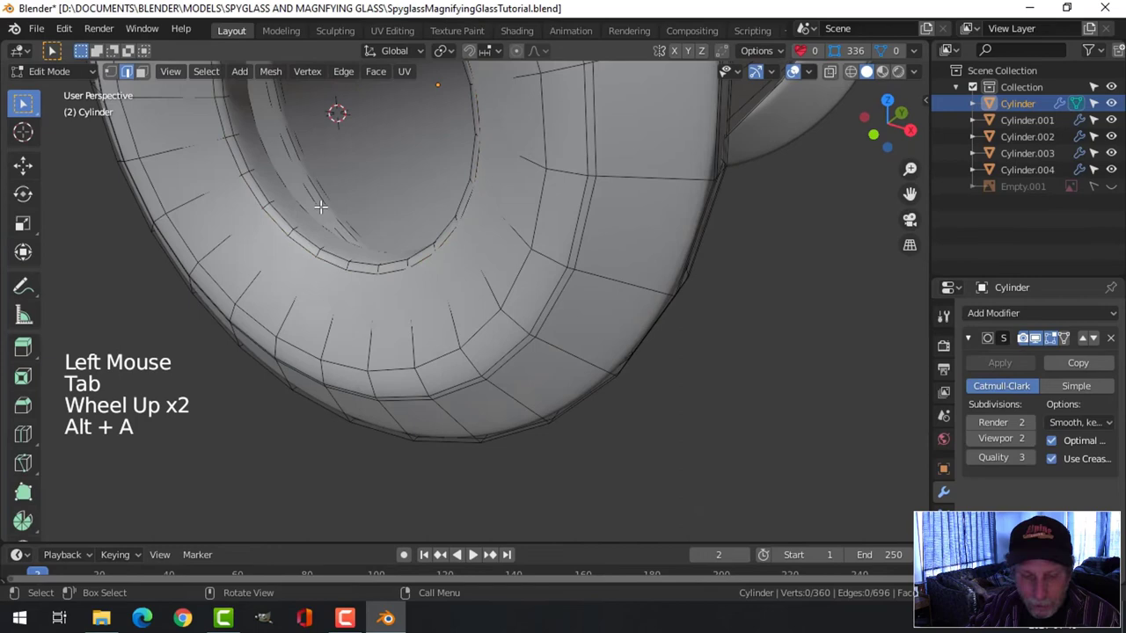
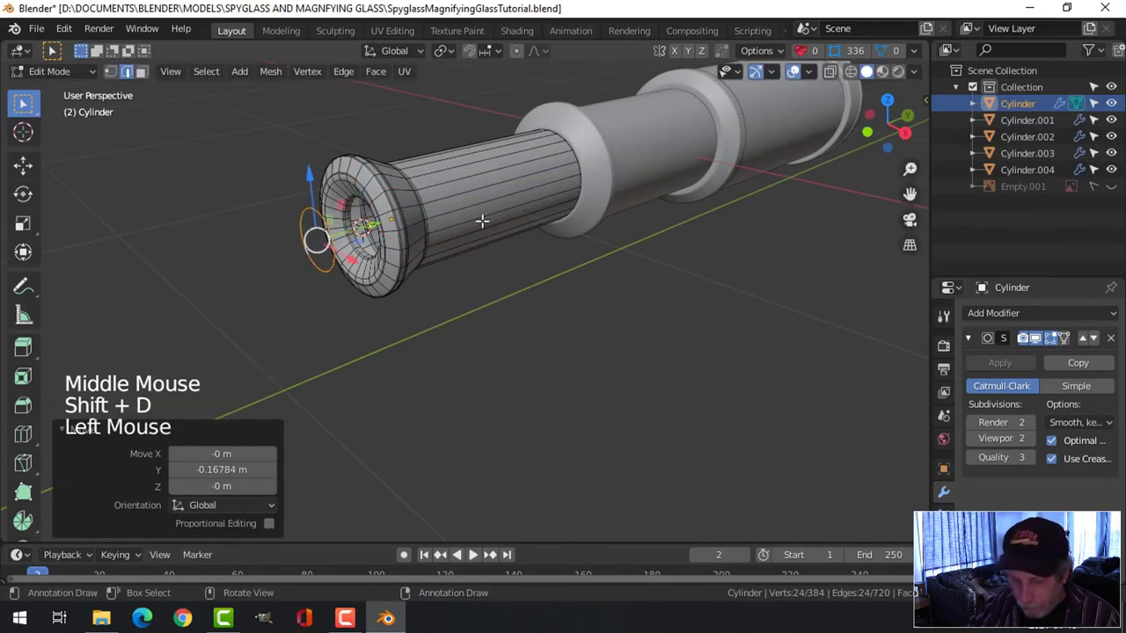
{"action": "key", "text": "p"}
{"action": "key", "text": "Tab"}
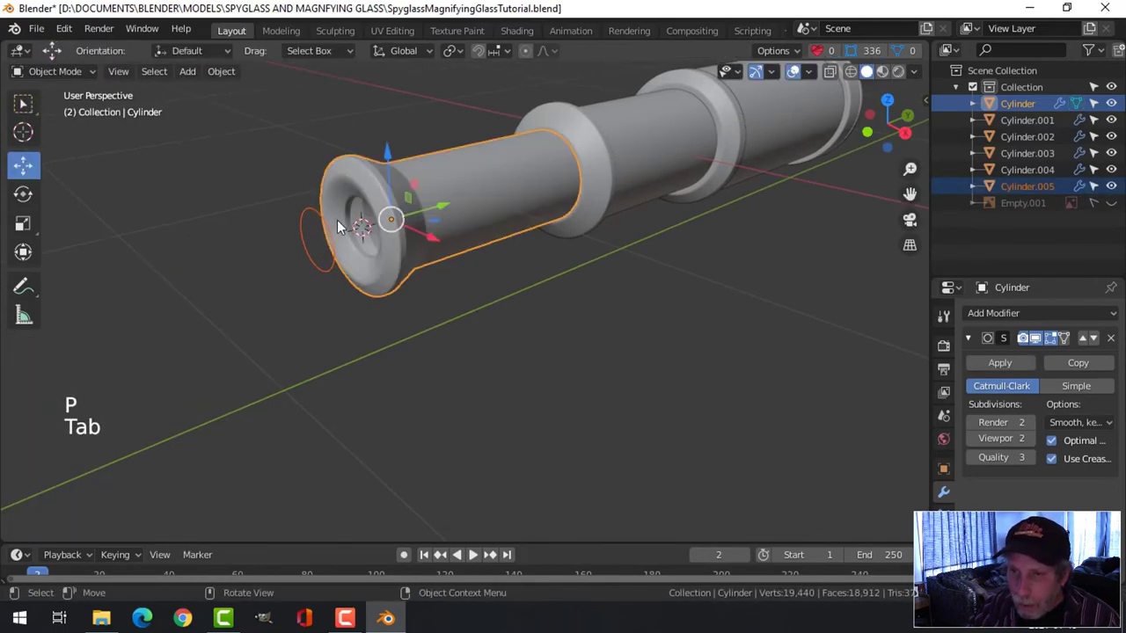
{"action": "left_click", "coordinate": [324, 223]}
{"action": "left_click", "coordinate": [230, 79]}
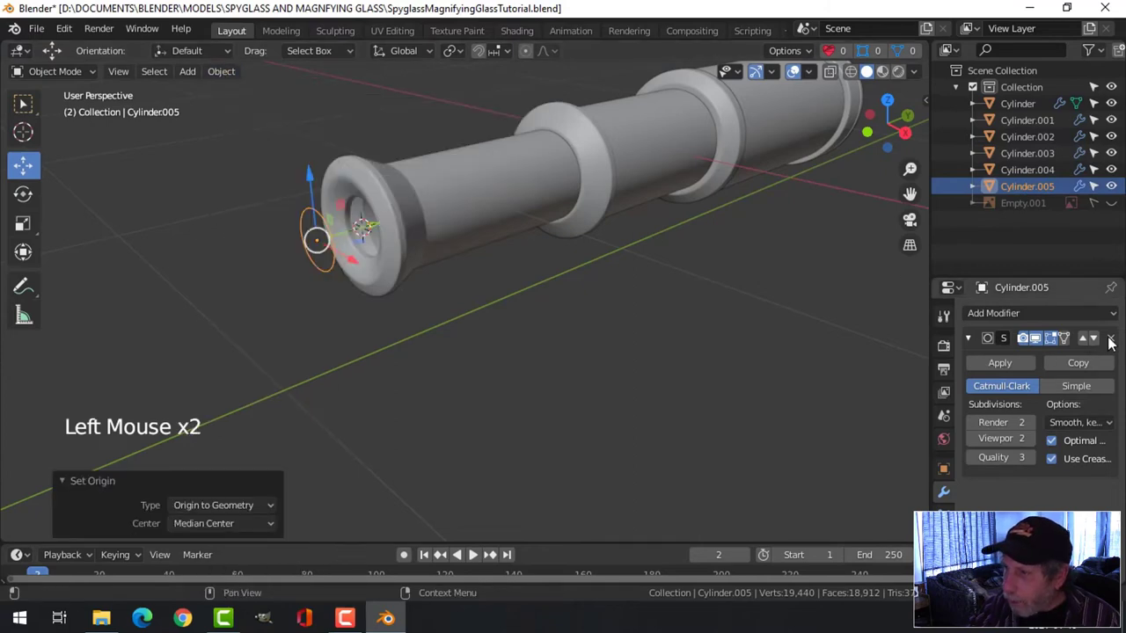
{"action": "left_click", "coordinate": [1113, 340]}
{"action": "scroll", "scroll_direction": "up", "scroll_amount": 3}
{"action": "middle_click", "coordinate": [396, 268]}
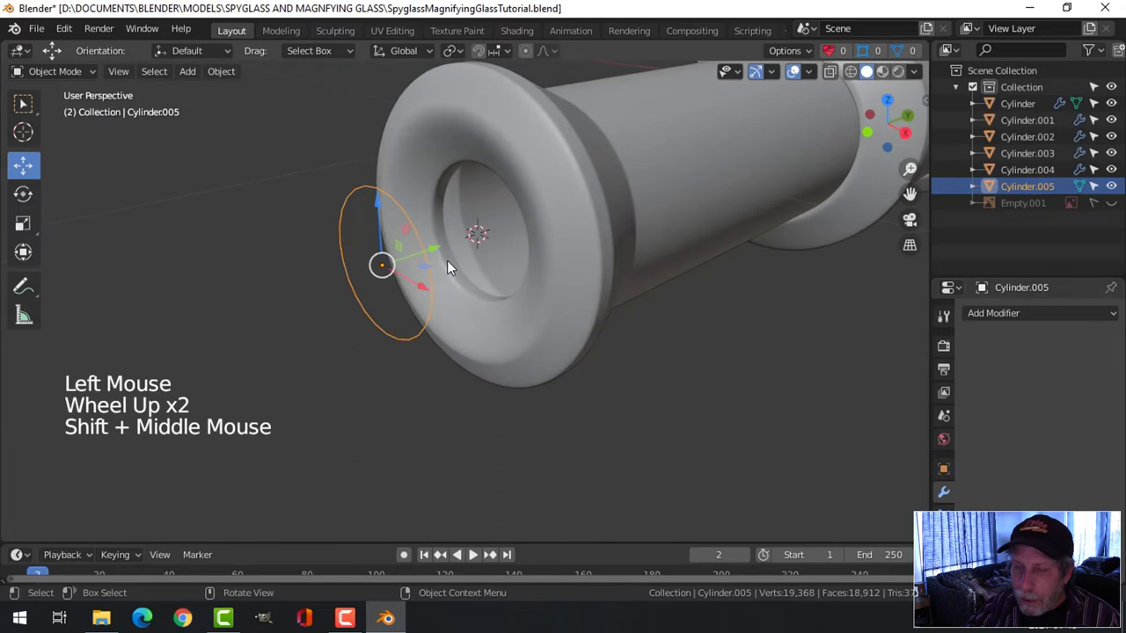
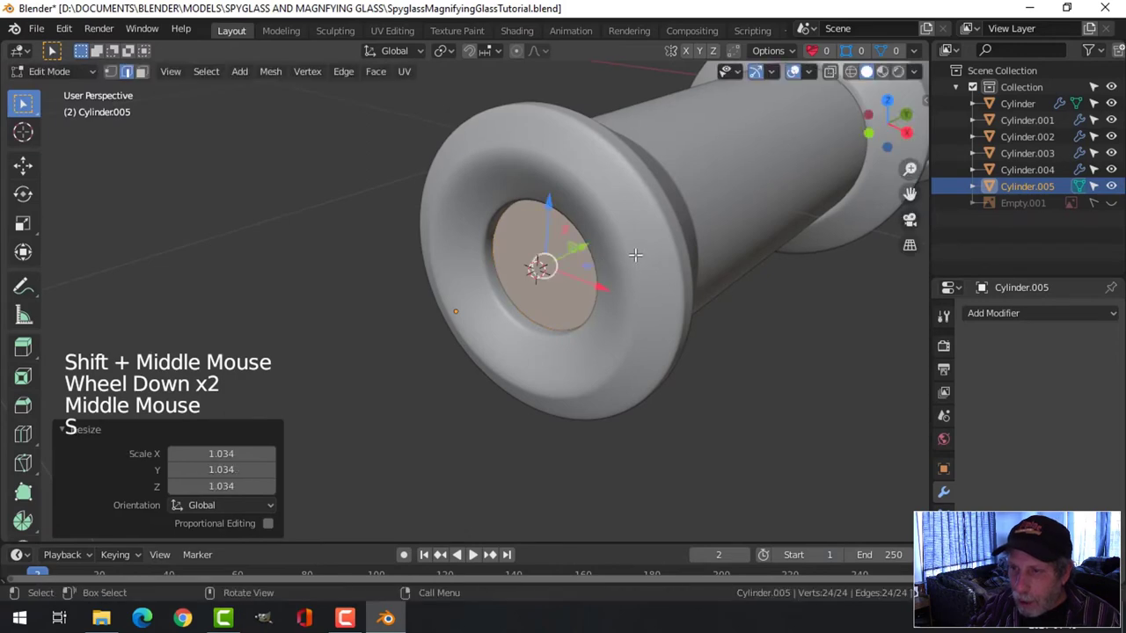
Step: Leave mesh editing and select the eyepiece lens disc in object mode
{"action": "key", "text": "Tab"}
{"action": "key", "text": "alt+a"}
{"action": "scroll", "scroll_direction": "down", "scroll_amount": 3}
{"action": "middle_click", "coordinate": [619, 262]}
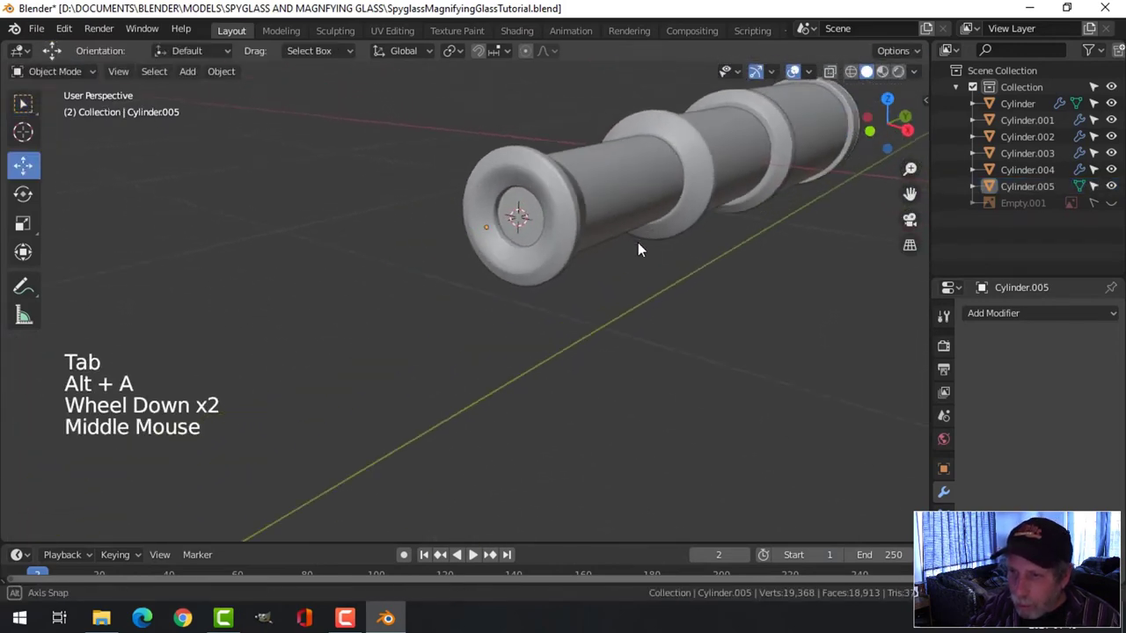
{"action": "scroll", "scroll_direction": "down", "scroll_amount": 3}
{"action": "middle_click", "coordinate": [542, 273]}
{"action": "scroll", "scroll_direction": "up", "scroll_amount": 3}
{"action": "left_click", "coordinate": [365, 228]}
{"action": "left_click", "coordinate": [241, 77]}
Step: Duplicate the disc as Cylinder.006 and place it in the wide end of the spyglass
{"action": "scroll", "scroll_direction": "down", "scroll_amount": 3}
{"action": "middle_click", "coordinate": [517, 226]}
{"action": "middle_click", "coordinate": [477, 236]}
{"action": "scroll", "scroll_direction": "down", "scroll_amount": 3}
{"action": "middle_click", "coordinate": [482, 242]}
{"action": "middle_click", "coordinate": [481, 237]}
{"action": "key", "text": "shift+d"}
{"action": "left_click", "coordinate": [328, 237]}
{"action": "middle_click", "coordinate": [819, 244]}
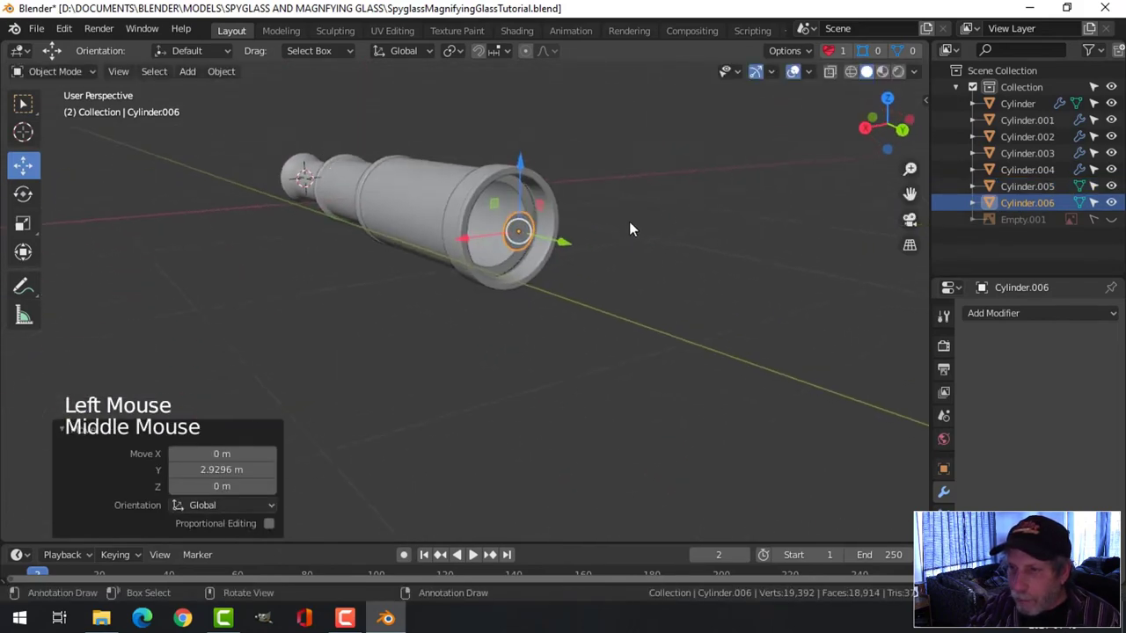
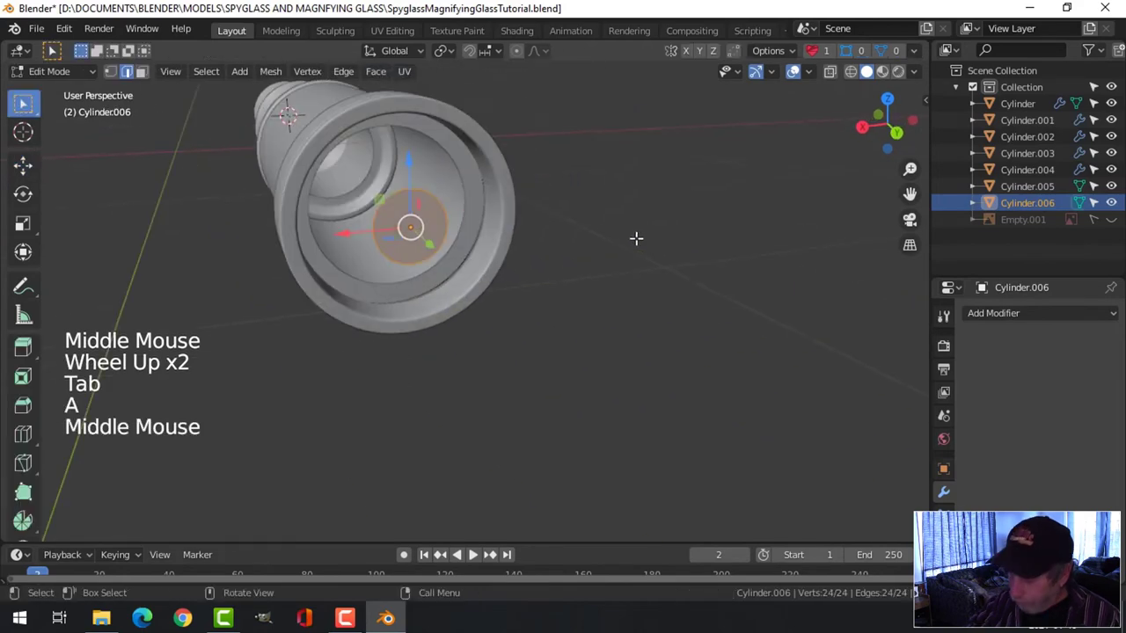
Step: From the back view, scale the Cylinder.006 disc up to about 2.17 to fill the wide opening
{"action": "key", "text": "ctrl+KP_3"}
{"action": "key", "text": "KP_1"}
{"action": "key", "text": "ctrl+KP_1"}
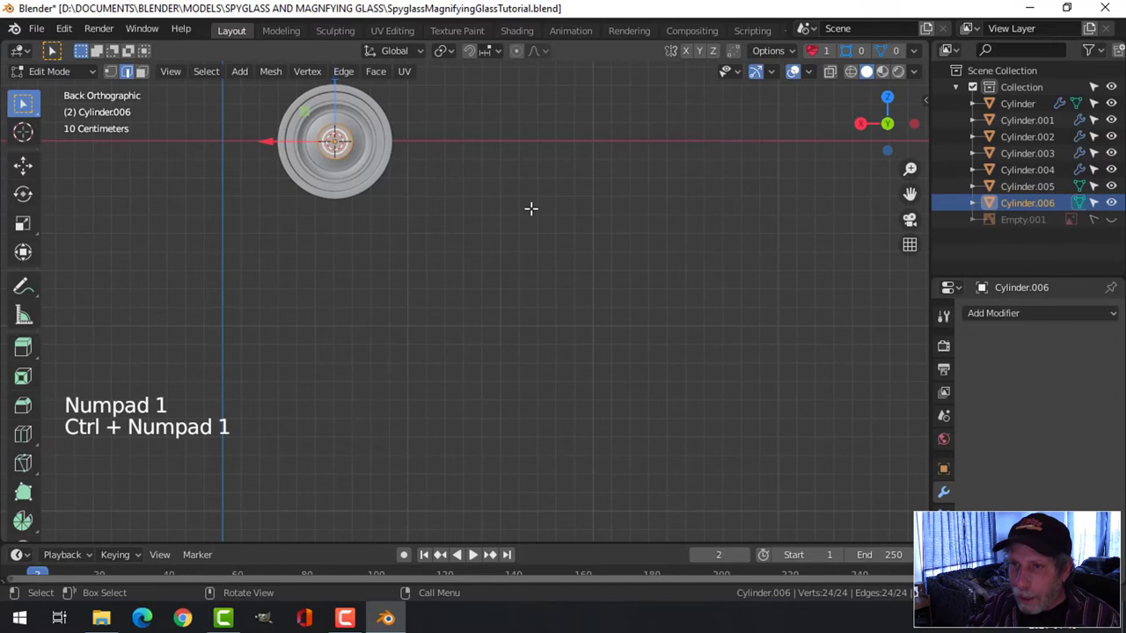
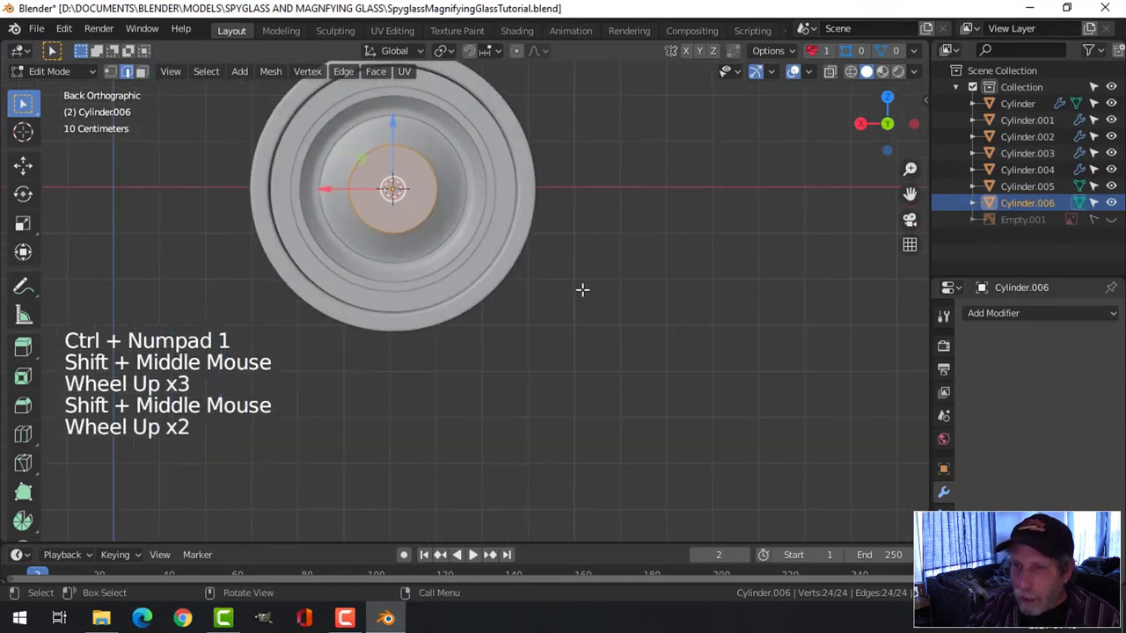
{"action": "key", "text": "s"}
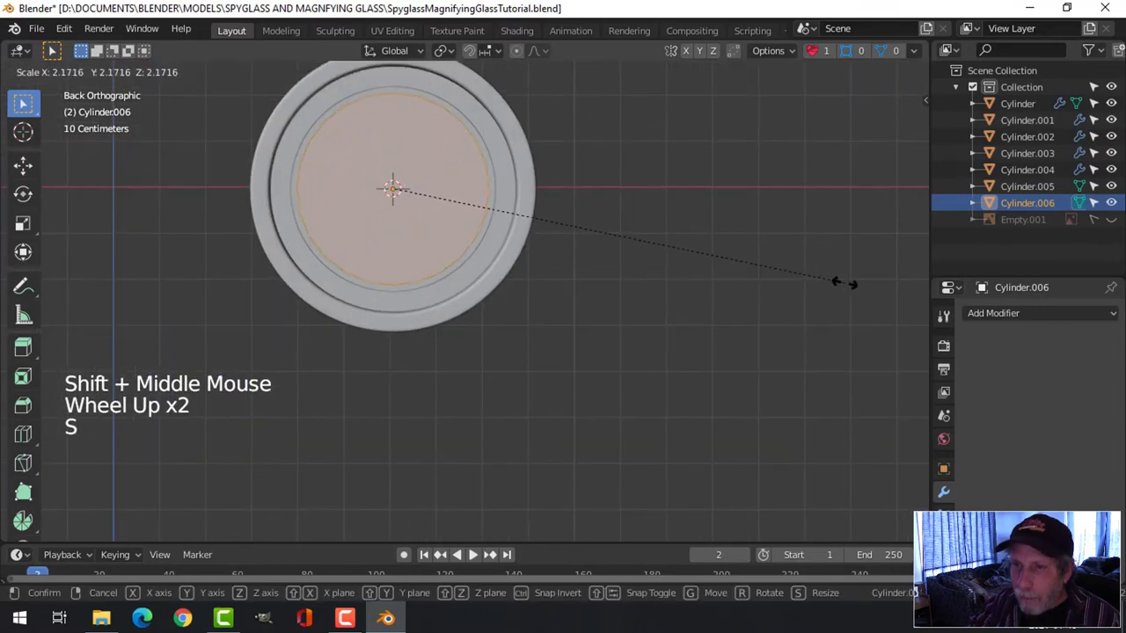
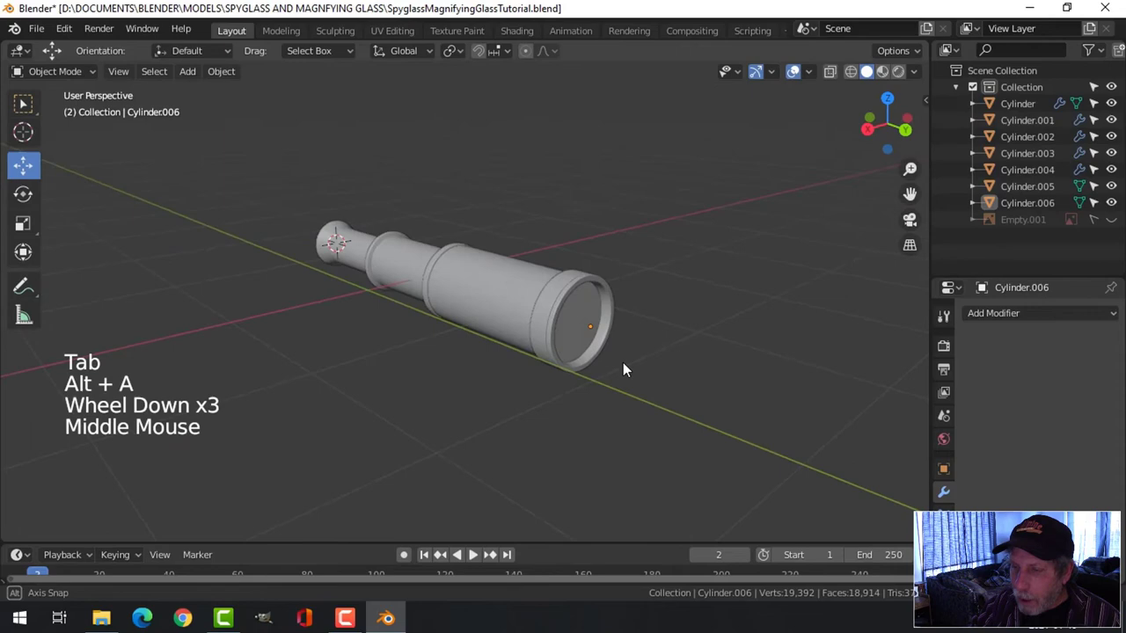
Step: Save the spyglass project file with Ctrl+S
{"action": "scroll", "scroll_direction": "up", "scroll_amount": 3}
{"action": "middle_click", "coordinate": [679, 374]}
{"action": "scroll", "scroll_direction": "up", "scroll_amount": 3}
{"action": "scroll", "scroll_direction": "down", "scroll_amount": 3}
{"action": "key", "text": "ctrl+s"}
{"action": "scroll", "scroll_direction": "down", "scroll_amount": 3}
{"action": "middle_click", "coordinate": [586, 341]}
{"action": "scroll", "scroll_direction": "up", "scroll_amount": 3}
{"action": "middle_click", "coordinate": [469, 353]}
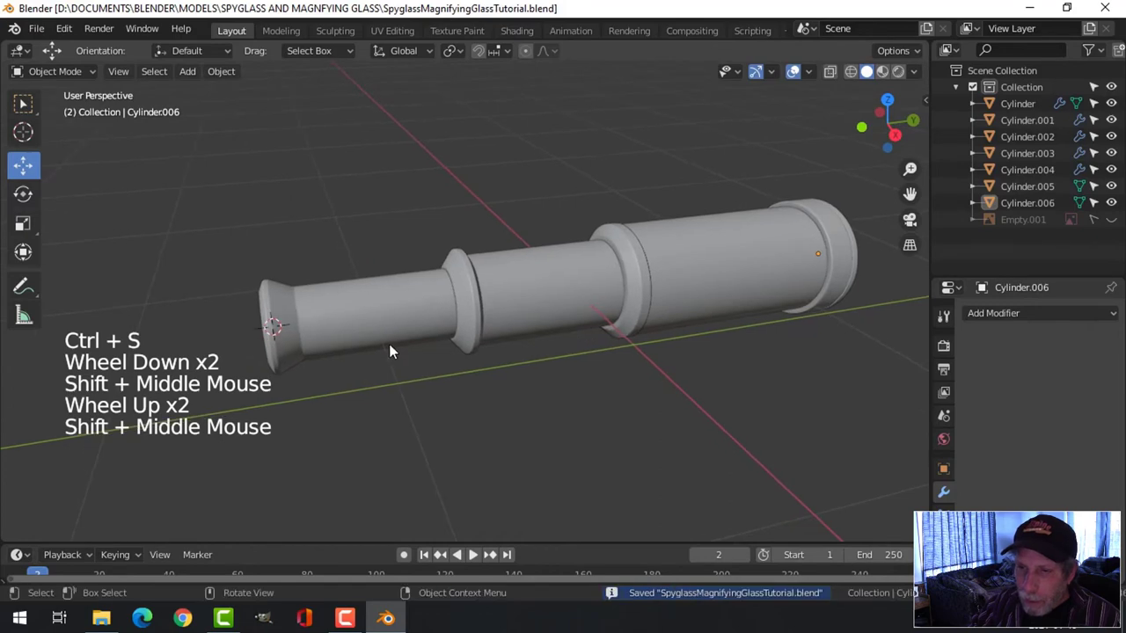
{"action": "middle_click", "coordinate": [446, 348]}
Step: Switch to the right orthographic view and zoom in on the main tube surface
{"action": "scroll", "scroll_direction": "up", "scroll_amount": 3}
{"action": "middle_click", "coordinate": [430, 339]}
{"action": "scroll", "scroll_direction": "up", "scroll_amount": 3}
{"action": "middle_click", "coordinate": [455, 332]}
{"action": "key", "text": "KP_3"}
{"action": "scroll", "scroll_direction": "up", "scroll_amount": 3}
{"action": "middle_click", "coordinate": [458, 320]}
{"action": "scroll", "scroll_direction": "up", "scroll_amount": 3}
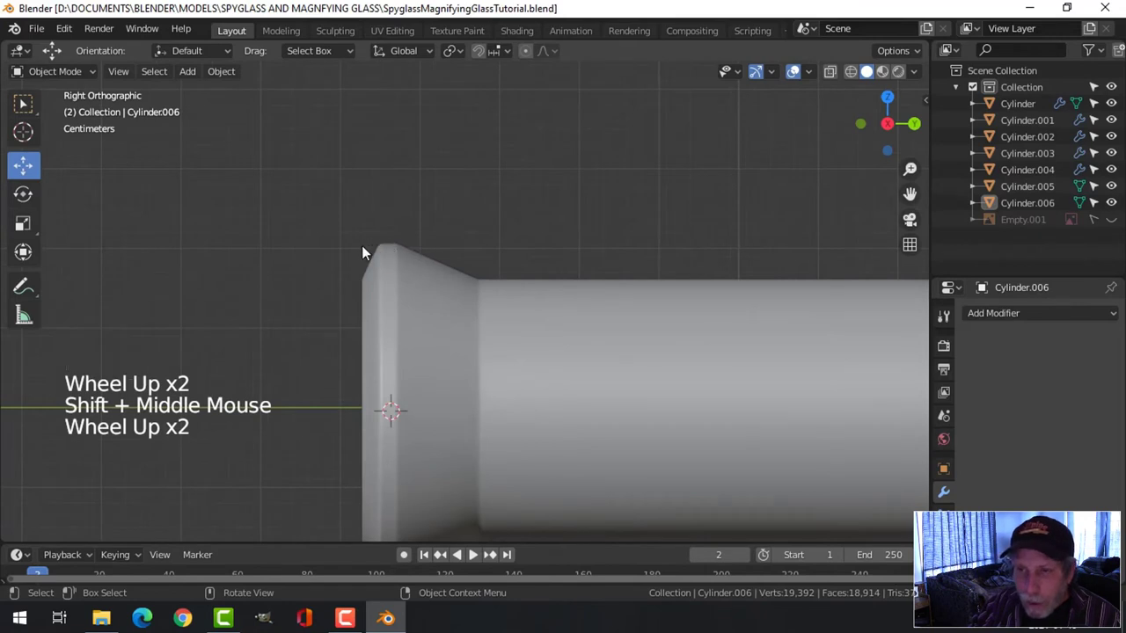
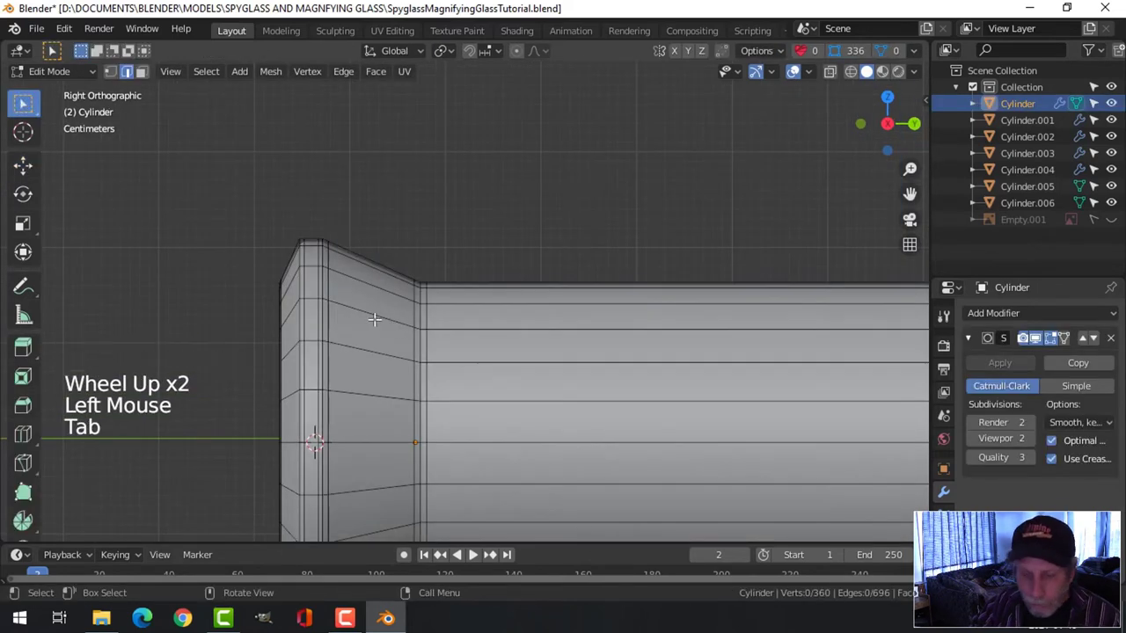
Step: Try a face selection on the body, clear it and leave mesh editing unchanged
{"action": "key", "text": "3"}
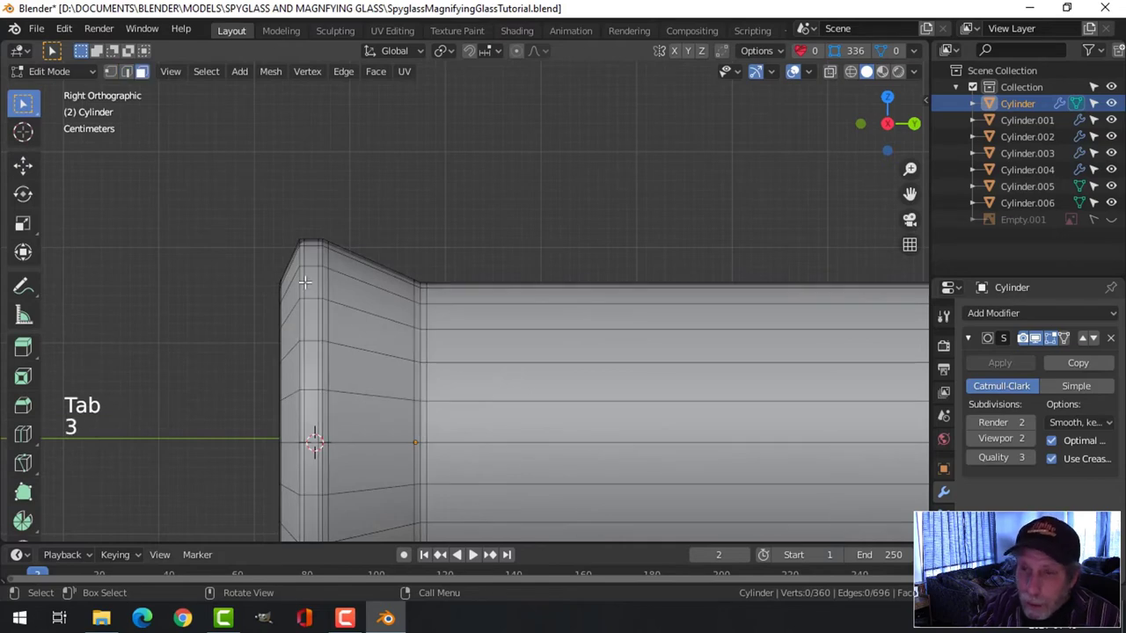
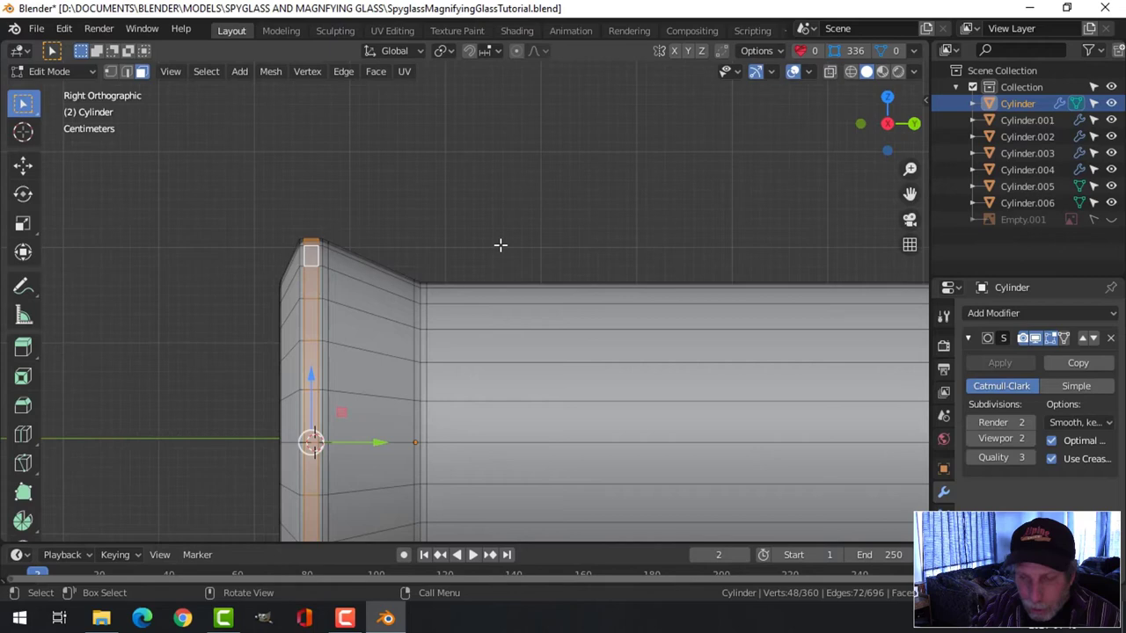
{"action": "key", "text": "shift+s"}
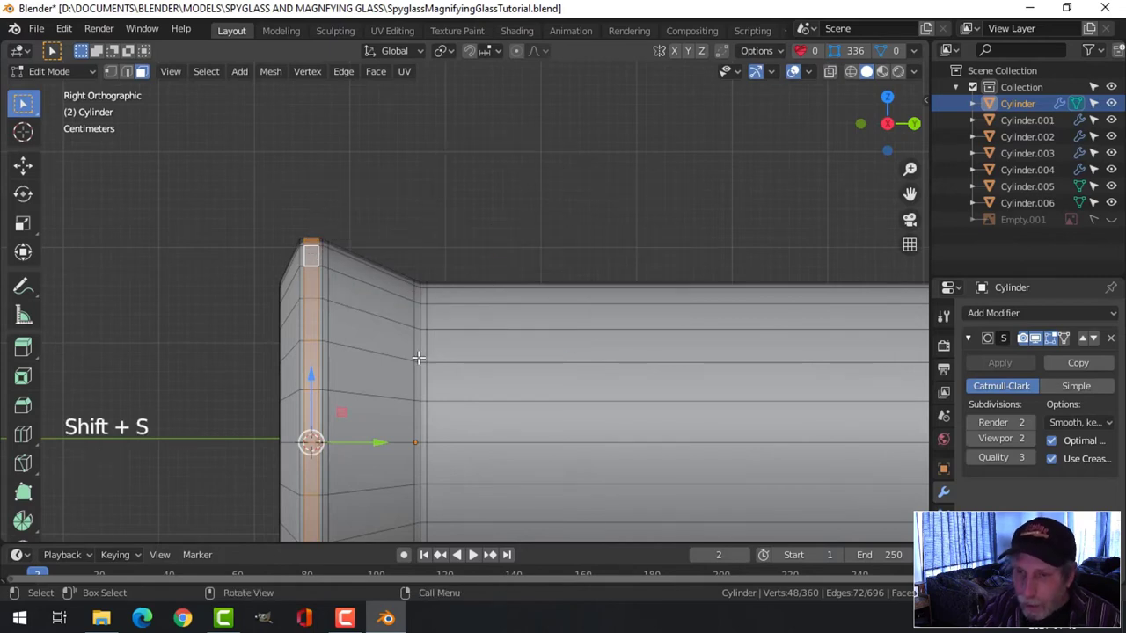
{"action": "key", "text": "alt+a"}
{"action": "key", "text": "Tab"}
{"action": "key", "text": "alt+a"}
Step: Orbit the view around to look at the eyepiece end of the spyglass
{"action": "scroll", "scroll_direction": "down", "scroll_amount": 3}
{"action": "middle_click", "coordinate": [449, 386]}
{"action": "scroll", "scroll_direction": "down", "scroll_amount": 3}
{"action": "middle_click", "coordinate": [673, 385]}
{"action": "scroll", "scroll_direction": "down", "scroll_amount": 3}
{"action": "scroll", "scroll_direction": "up", "scroll_amount": 3}
{"action": "middle_click", "coordinate": [586, 374]}
{"action": "middle_click", "coordinate": [623, 381]}
{"action": "middle_click", "coordinate": [614, 371]}
{"action": "middle_click", "coordinate": [612, 358]}
{"action": "middle_click", "coordinate": [654, 361]}
Step: Shrink the Circle to collar size, rotate it upright about X and face it from the front
{"action": "key", "text": "shift+a"}
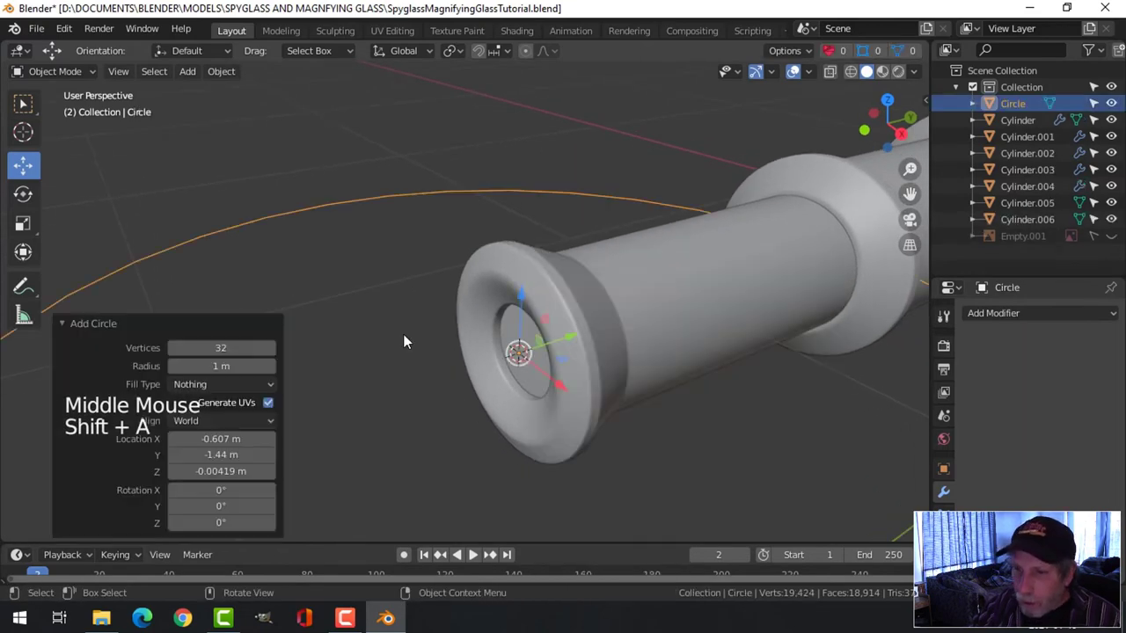
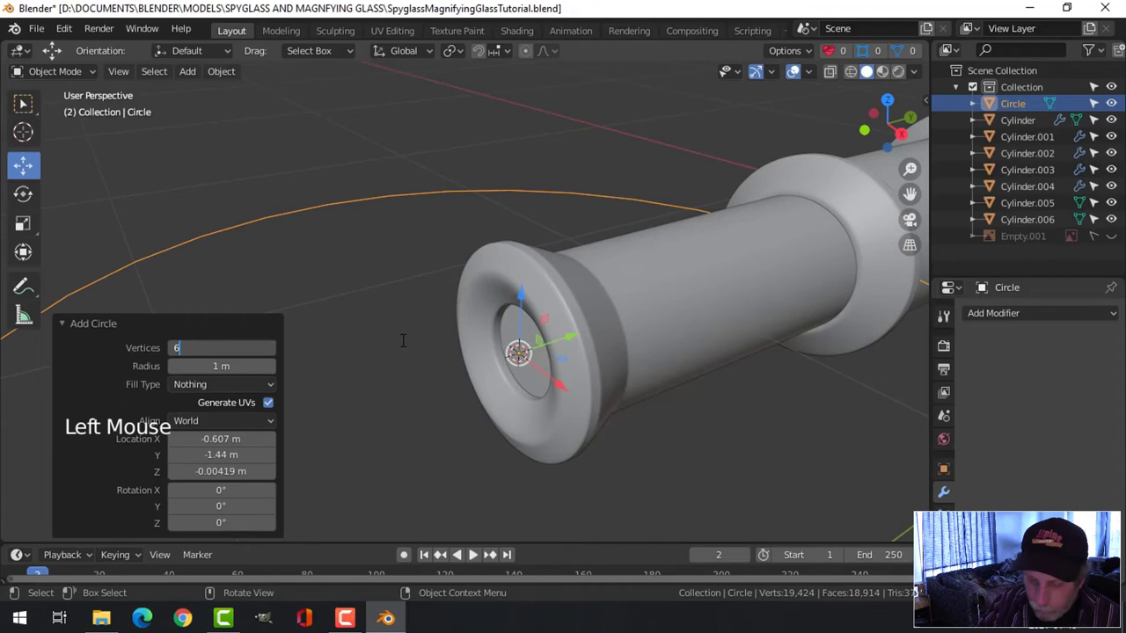
{"action": "scroll", "scroll_direction": "down", "scroll_amount": 3}
{"action": "scroll", "scroll_direction": "down", "scroll_amount": 3}
{"action": "key", "text": "Tab"}
{"action": "key", "text": "1"}
{"action": "scroll", "scroll_direction": "down", "scroll_amount": 3}
{"action": "key", "text": "s"}
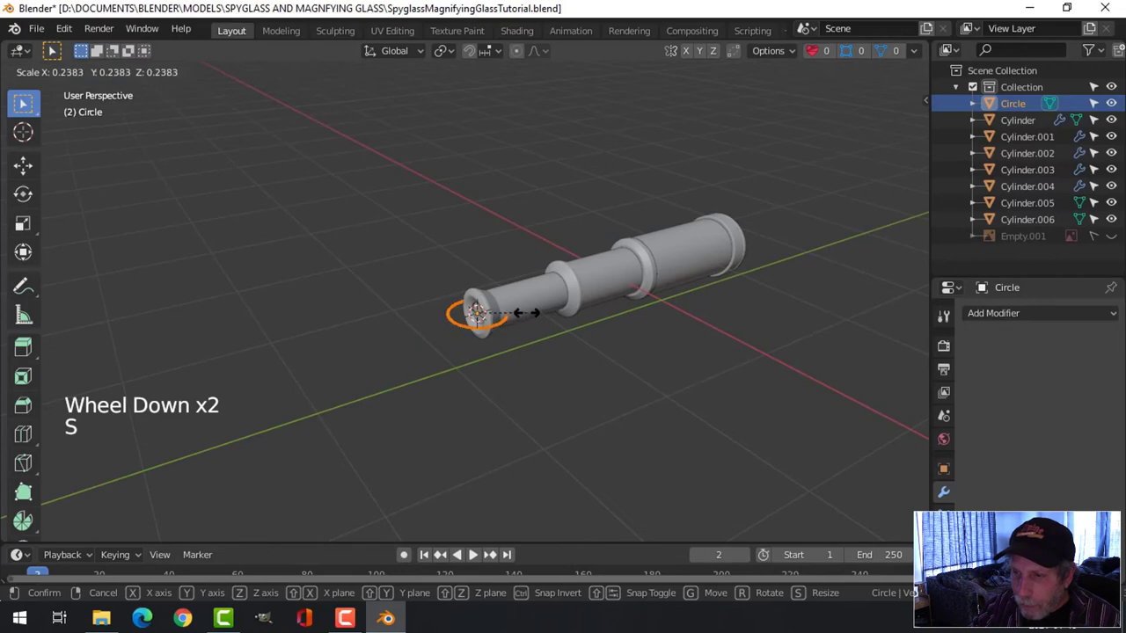
{"action": "scroll", "scroll_direction": "up", "scroll_amount": 3}
{"action": "key", "text": "r"}
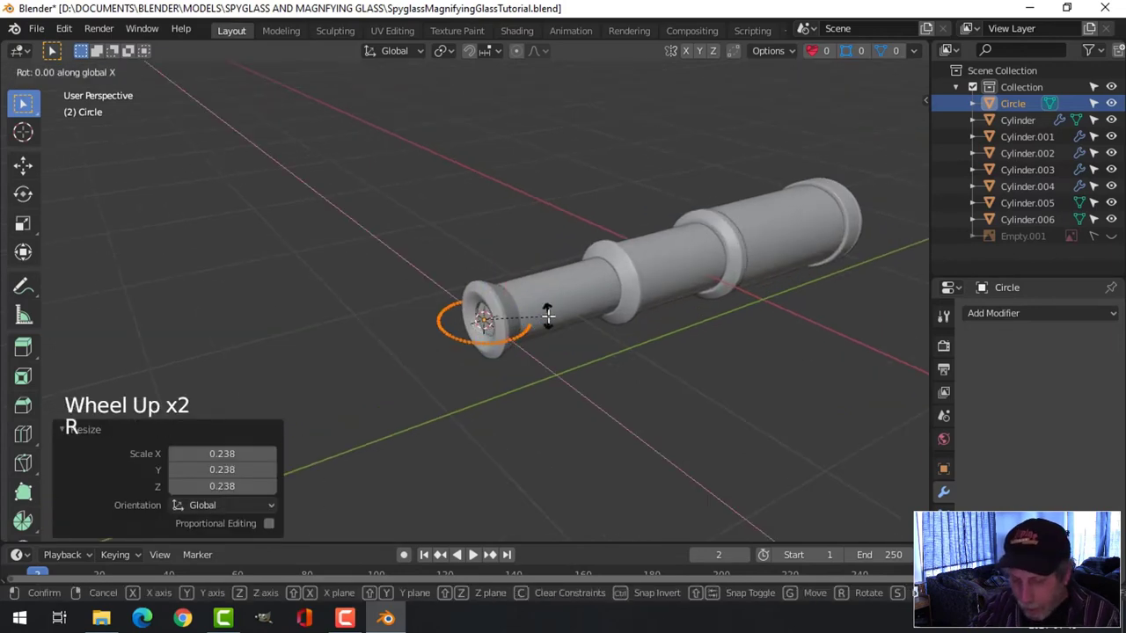
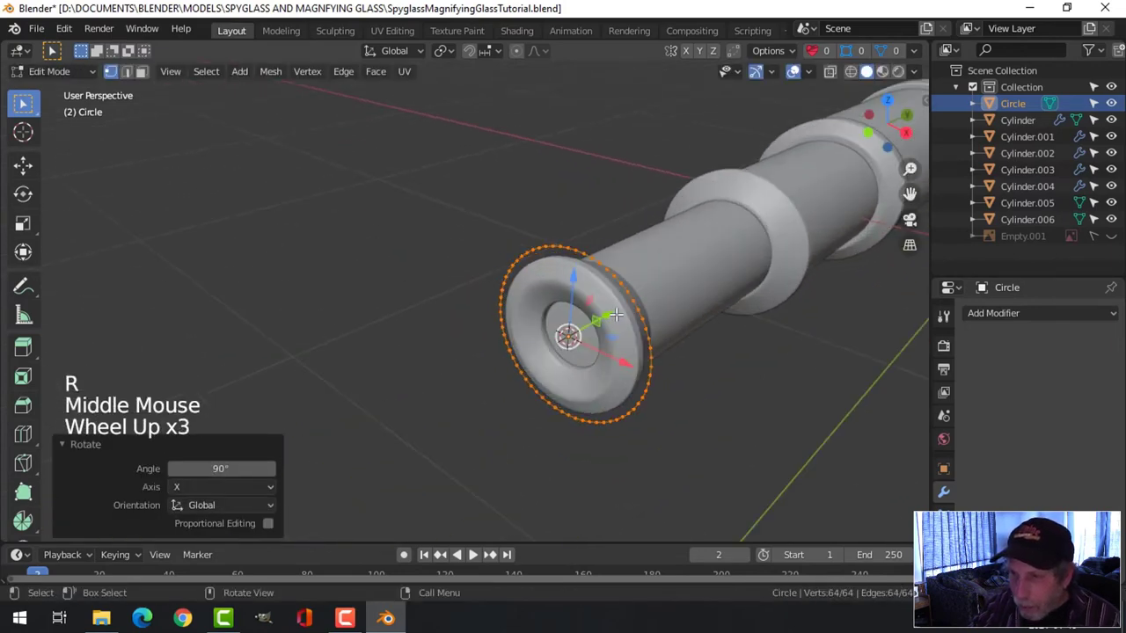
{"action": "scroll", "scroll_direction": "up", "scroll_amount": 3}
{"action": "key", "text": "KP_1"}
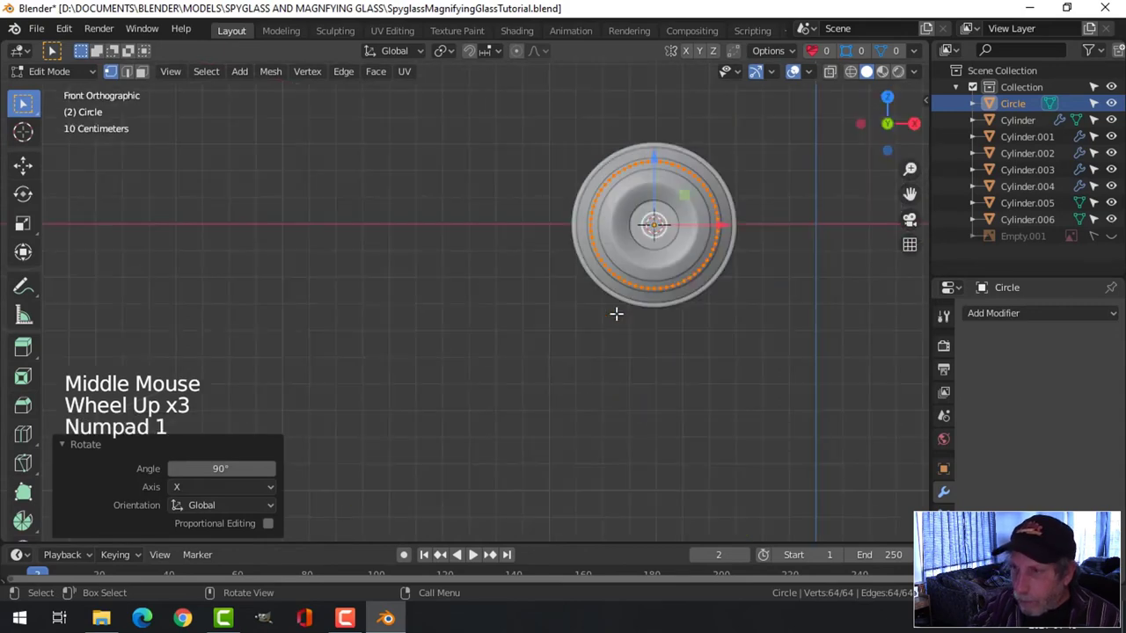
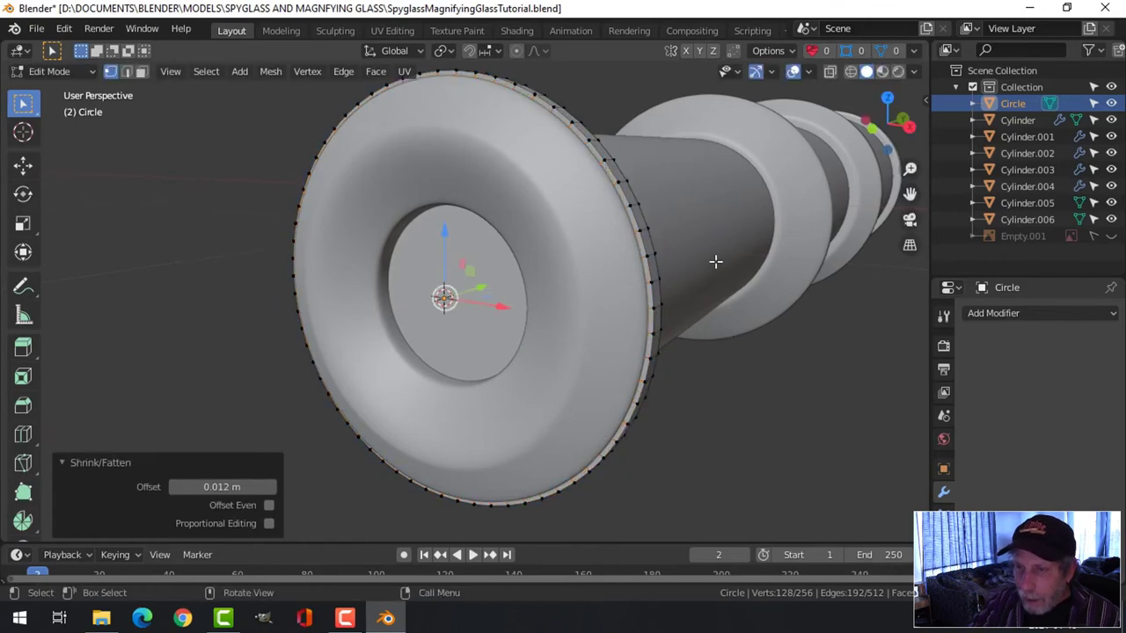
Step: With X-ray on, fill the circle's edge rings into a thin band of faces around the rim
{"action": "key", "text": "z"}
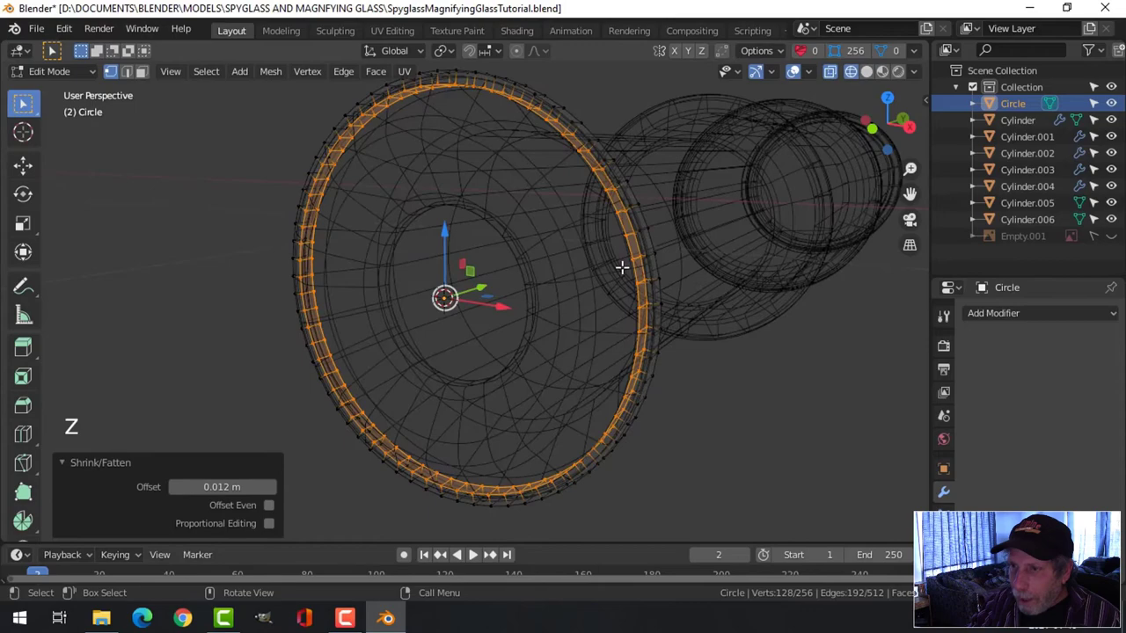
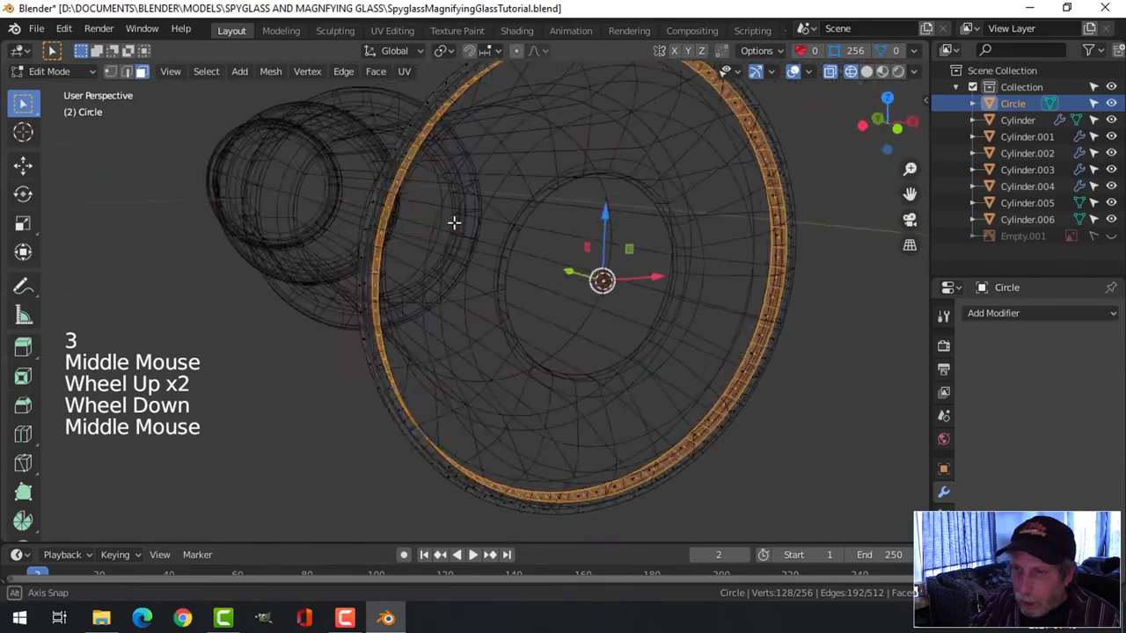
{"action": "key", "text": "x"}
{"action": "key", "text": "z"}
{"action": "scroll", "scroll_direction": "down", "scroll_amount": 3}
{"action": "key", "text": "Tab"}
{"action": "key", "text": "alt+a"}
Step: Inspect the new band around the eyepiece rim and return to solid shading
{"action": "middle_click", "coordinate": [583, 255]}
{"action": "scroll", "scroll_direction": "up", "scroll_amount": 3}
{"action": "middle_click", "coordinate": [525, 269]}
{"action": "left_click", "coordinate": [473, 200]}
{"action": "middle_click", "coordinate": [505, 221]}
{"action": "key", "text": "Tab"}
{"action": "scroll", "scroll_direction": "up", "scroll_amount": 3}
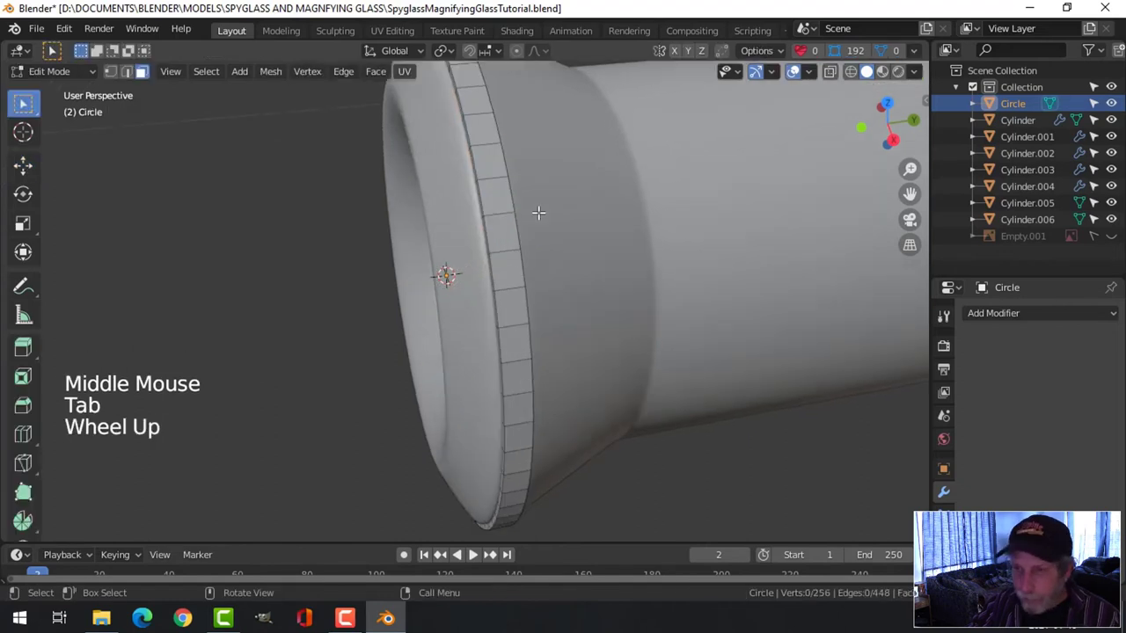
Step: Inset every band face individually, extrude and scale them into a ring of tapered studs
{"action": "key", "text": "3"}
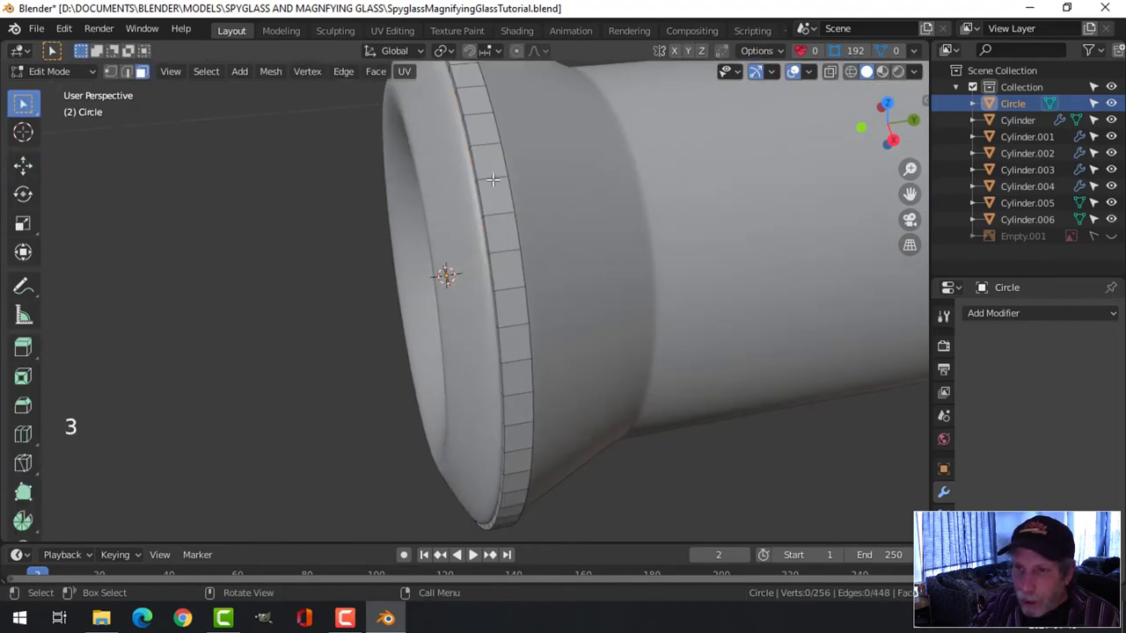
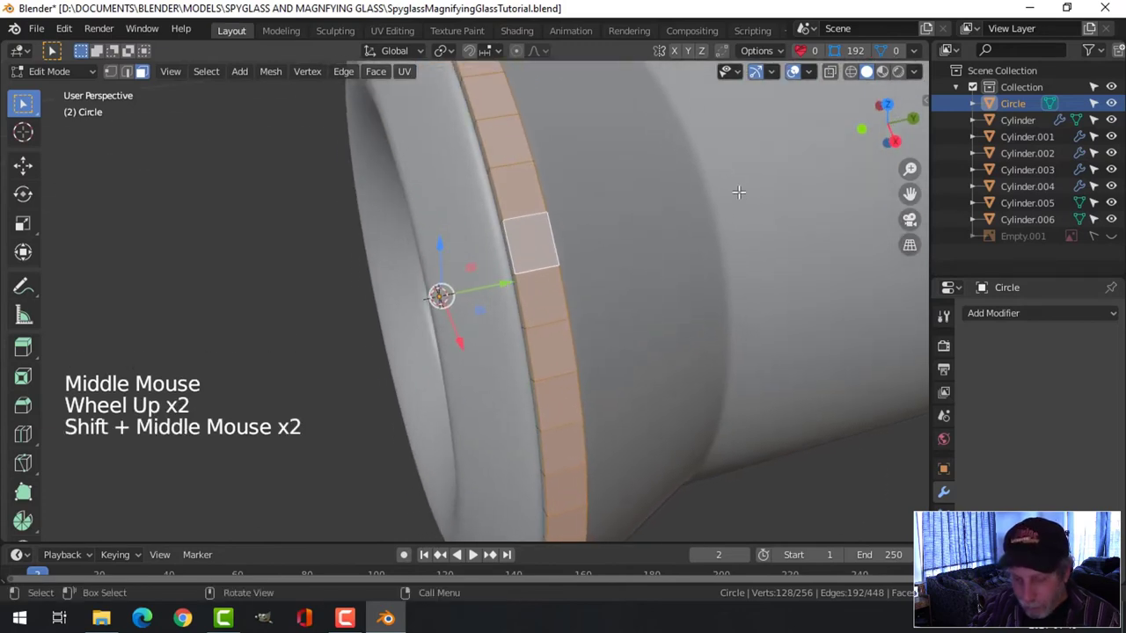
{"action": "key", "text": "i"}
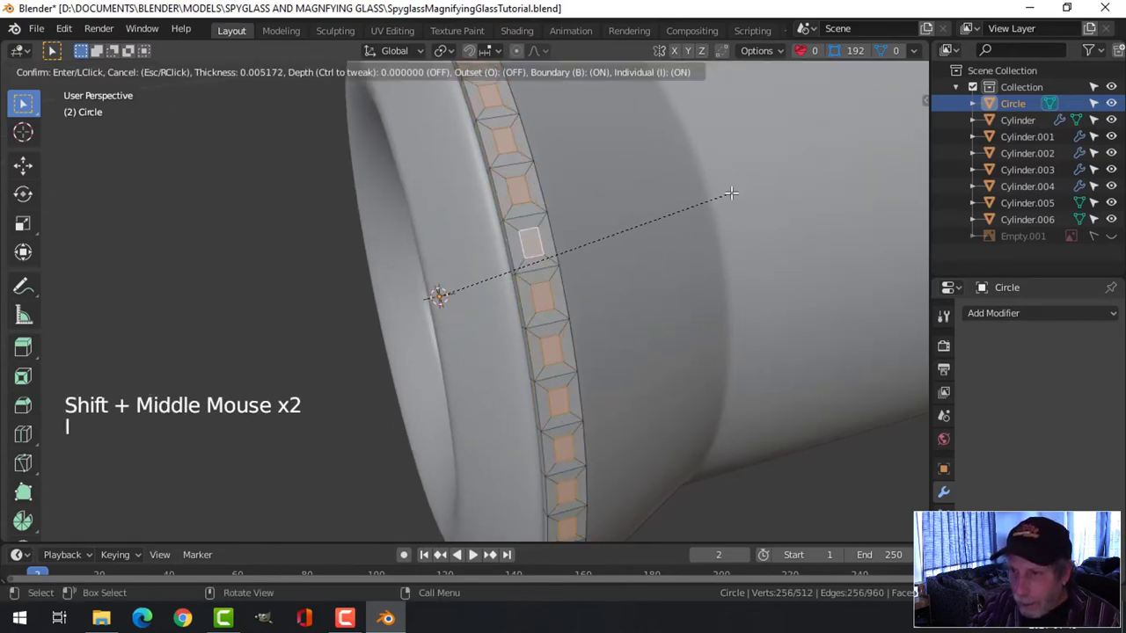
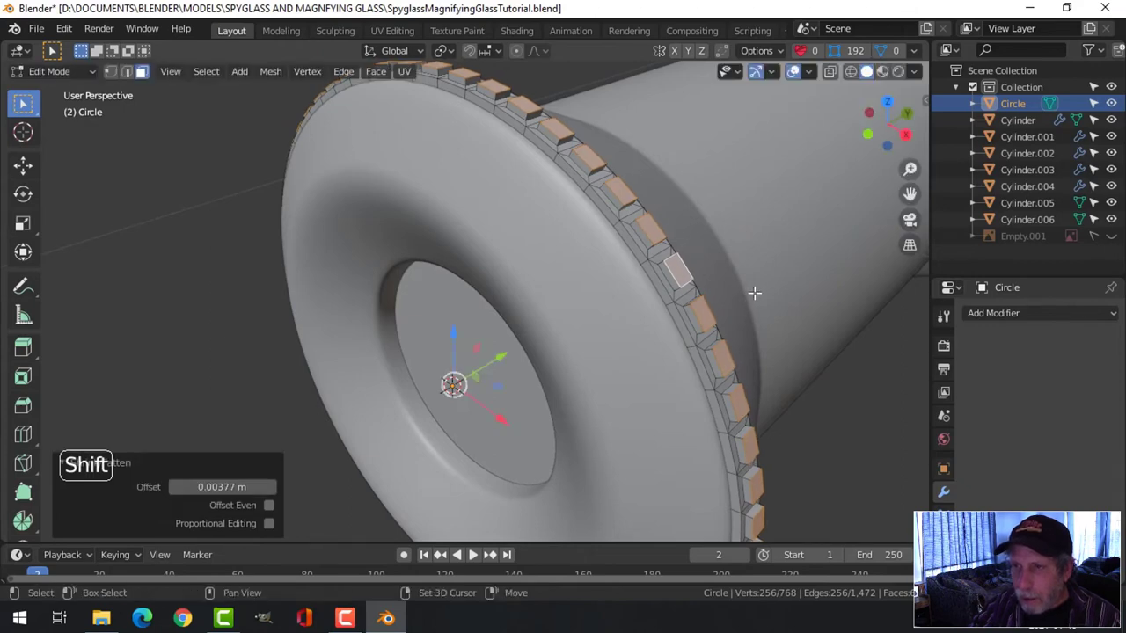
{"action": "left_click", "coordinate": [447, 51]}
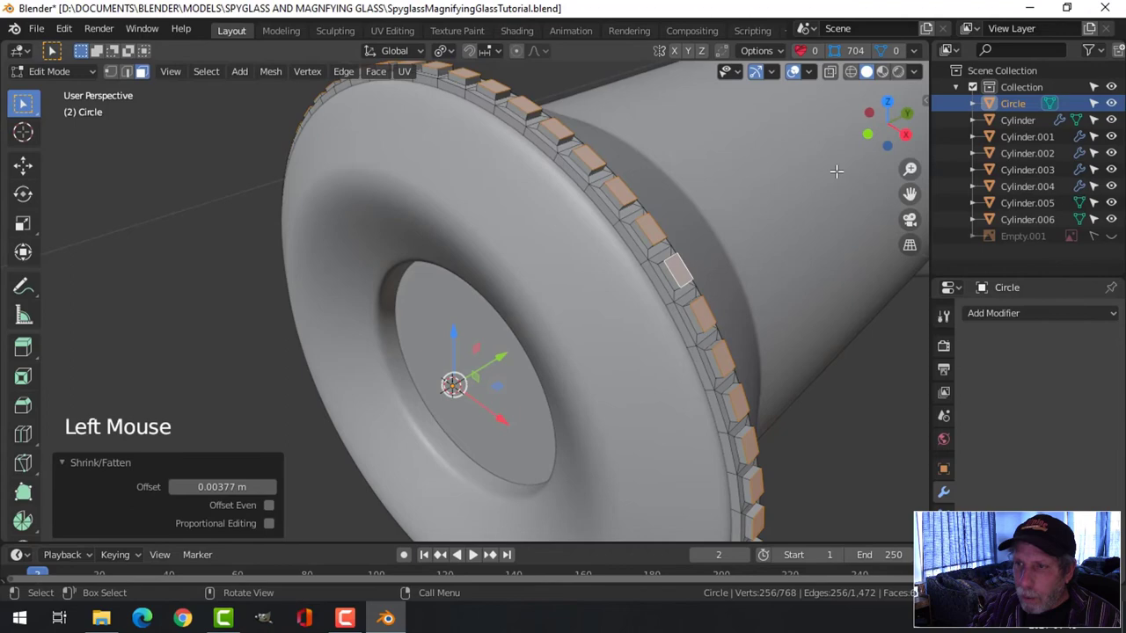
{"action": "key", "text": "s"}
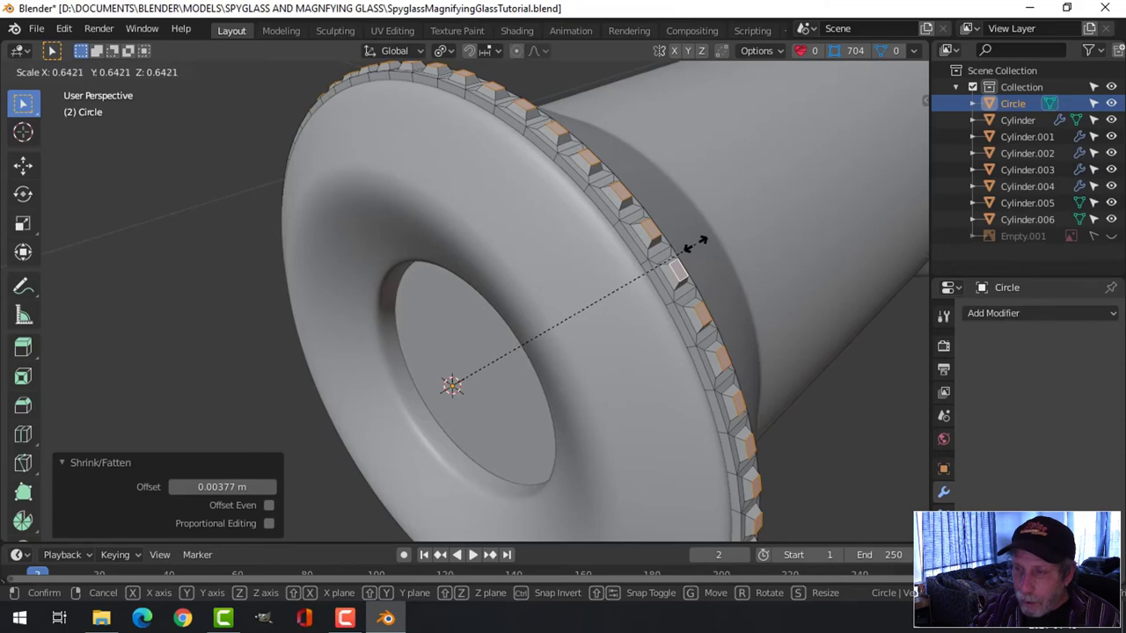
{"action": "key", "text": "alt+a"}
{"action": "key", "text": "Tab"}
{"action": "scroll", "scroll_direction": "down", "scroll_amount": 3}
{"action": "middle_click", "coordinate": [633, 237]}
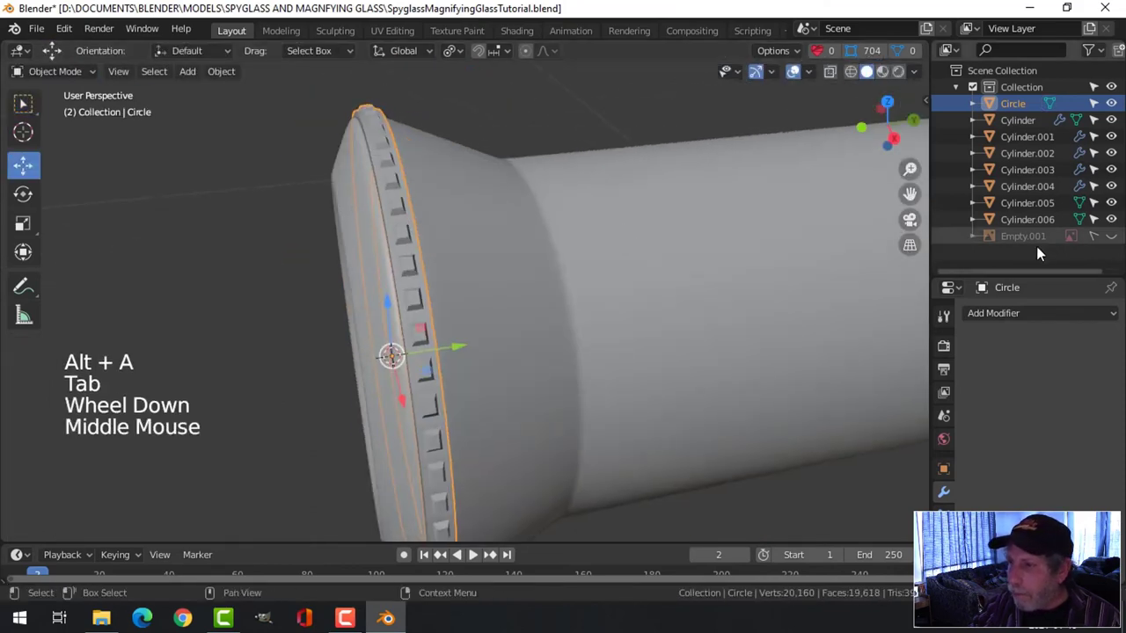
Step: Add a Bevel modifier to the studded ring with 2 segments and Arc outer miter
{"action": "left_click", "coordinate": [1005, 318]}
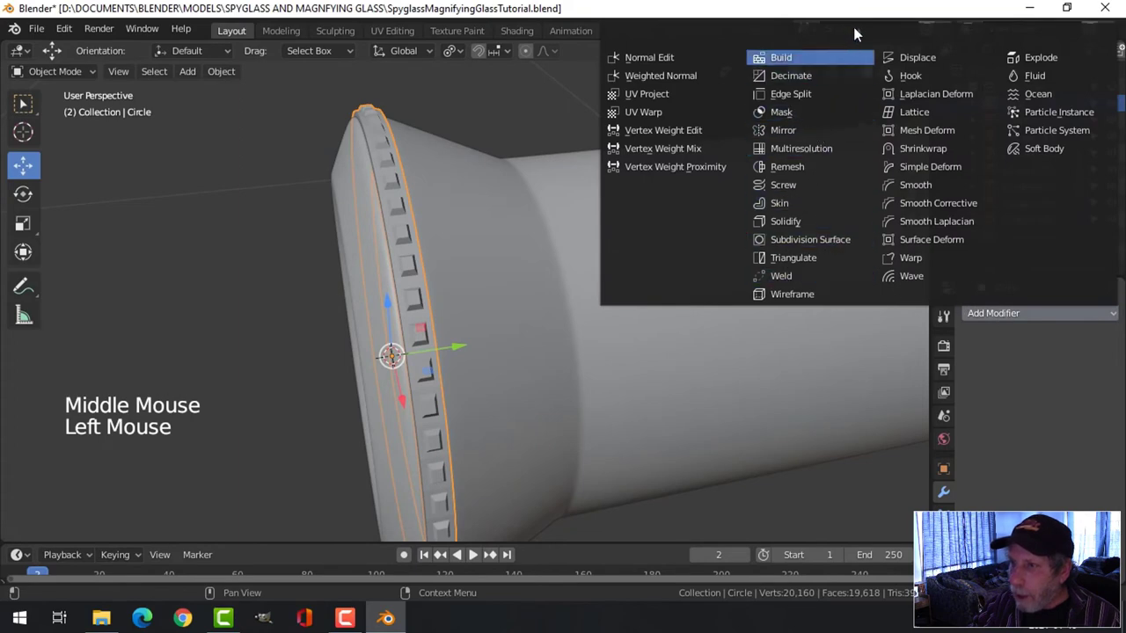
{"action": "scroll", "scroll_direction": "down", "scroll_amount": 3}
{"action": "middle_click", "coordinate": [626, 236]}
{"action": "middle_click", "coordinate": [662, 239]}
{"action": "scroll", "scroll_direction": "up", "scroll_amount": 3}
{"action": "middle_click", "coordinate": [679, 252]}
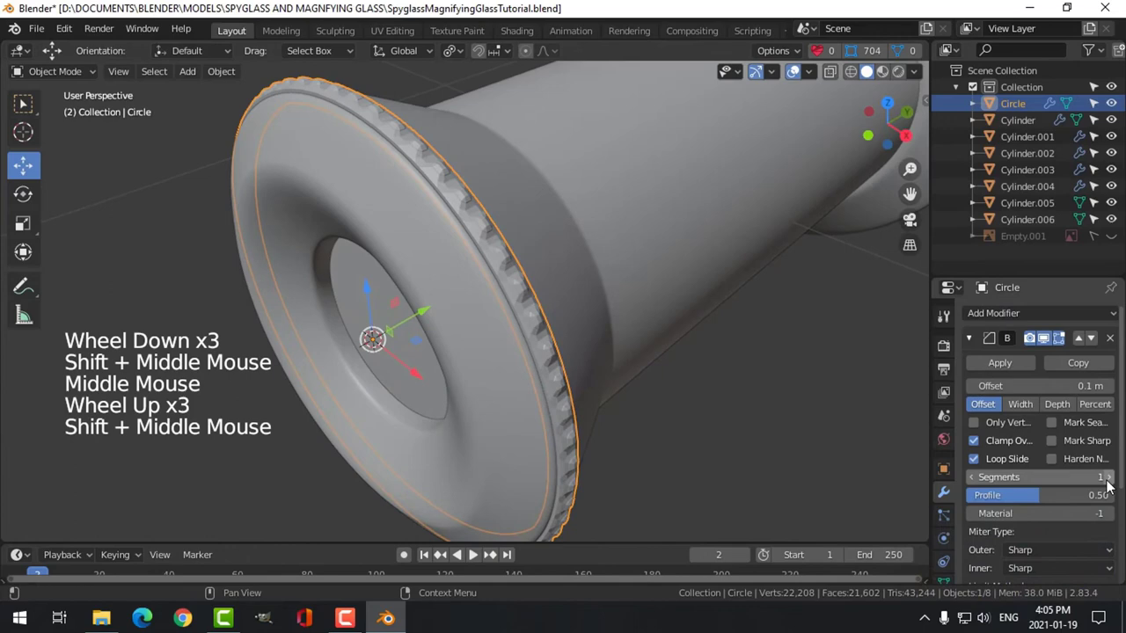
{"action": "left_click", "coordinate": [1109, 484]}
{"action": "scroll", "scroll_direction": "down", "scroll_amount": 3}
{"action": "scroll", "scroll_direction": "down", "scroll_amount": 3}
{"action": "left_click", "coordinate": [1016, 470]}
{"action": "left_click", "coordinate": [1029, 416]}
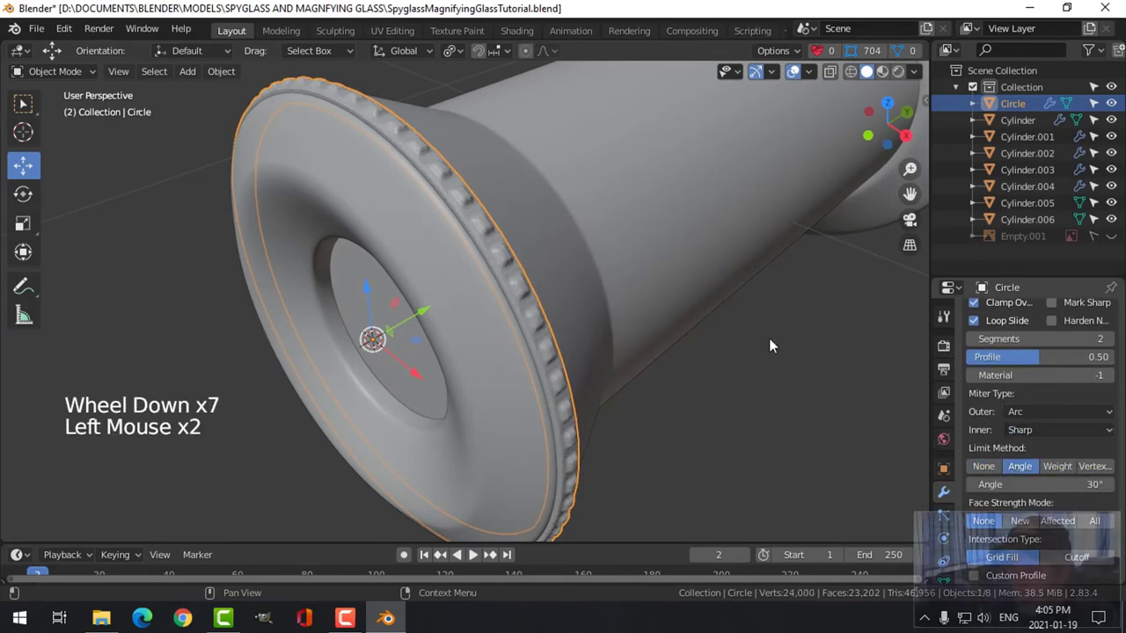
Step: Pick the studded band in the viewport, ready to copy it toward the next collar
{"action": "key", "text": "alt+a"}
{"action": "left_click", "coordinate": [418, 224]}
{"action": "right_click", "coordinate": [419, 225]}
{"action": "scroll", "scroll_direction": "down", "scroll_amount": 3}
Step: Duplicate the studded ring as Circle.001 and slide it along the tube to the next collar in Right Orthographic view
{"action": "key", "text": "alt+a"}
{"action": "middle_click", "coordinate": [543, 290]}
{"action": "scroll", "scroll_direction": "down", "scroll_amount": 3}
{"action": "middle_click", "coordinate": [515, 286]}
{"action": "scroll", "scroll_direction": "down", "scroll_amount": 3}
{"action": "middle_click", "coordinate": [545, 256]}
{"action": "key", "text": "KP_3"}
{"action": "left_click", "coordinate": [392, 242]}
{"action": "scroll", "scroll_direction": "up", "scroll_amount": 3}
{"action": "middle_click", "coordinate": [412, 233]}
{"action": "scroll", "scroll_direction": "down", "scroll_amount": 3}
{"action": "middle_click", "coordinate": [521, 248]}
{"action": "key", "text": "shift+d"}
{"action": "left_click", "coordinate": [402, 291]}
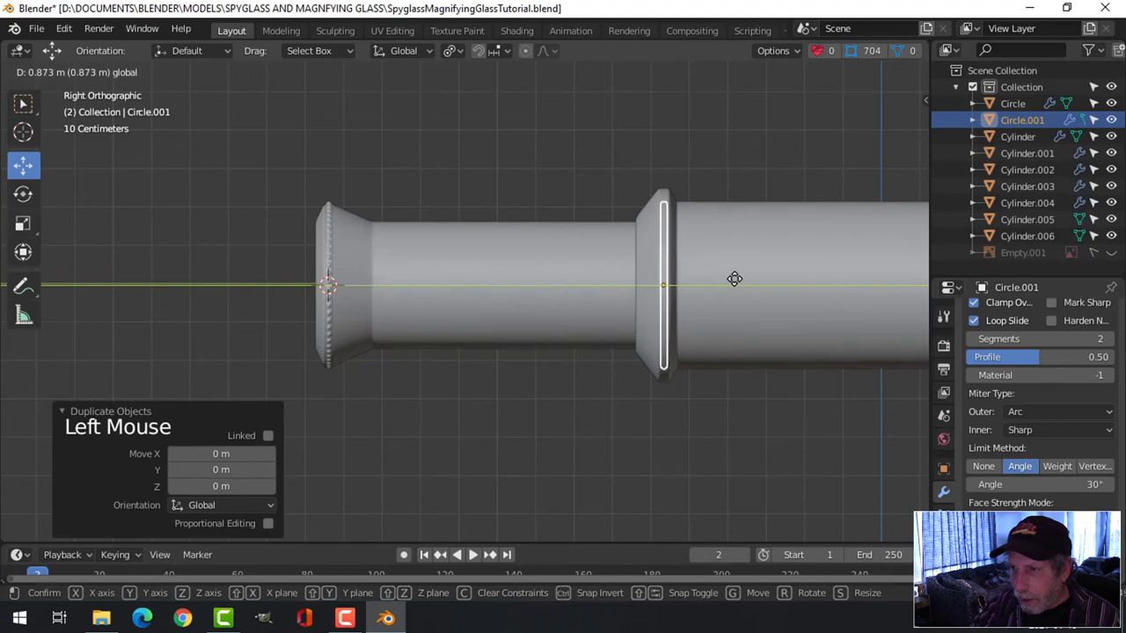
Step: Scale Circle.001 so the ring copy fits snugly around the next collar
{"action": "scroll", "scroll_direction": "up", "scroll_amount": 3}
{"action": "middle_click", "coordinate": [775, 254]}
{"action": "scroll", "scroll_direction": "up", "scroll_amount": 3}
{"action": "middle_click", "coordinate": [602, 264]}
{"action": "scroll", "scroll_direction": "down", "scroll_amount": 3}
{"action": "middle_click", "coordinate": [581, 268]}
{"action": "key", "text": "s"}
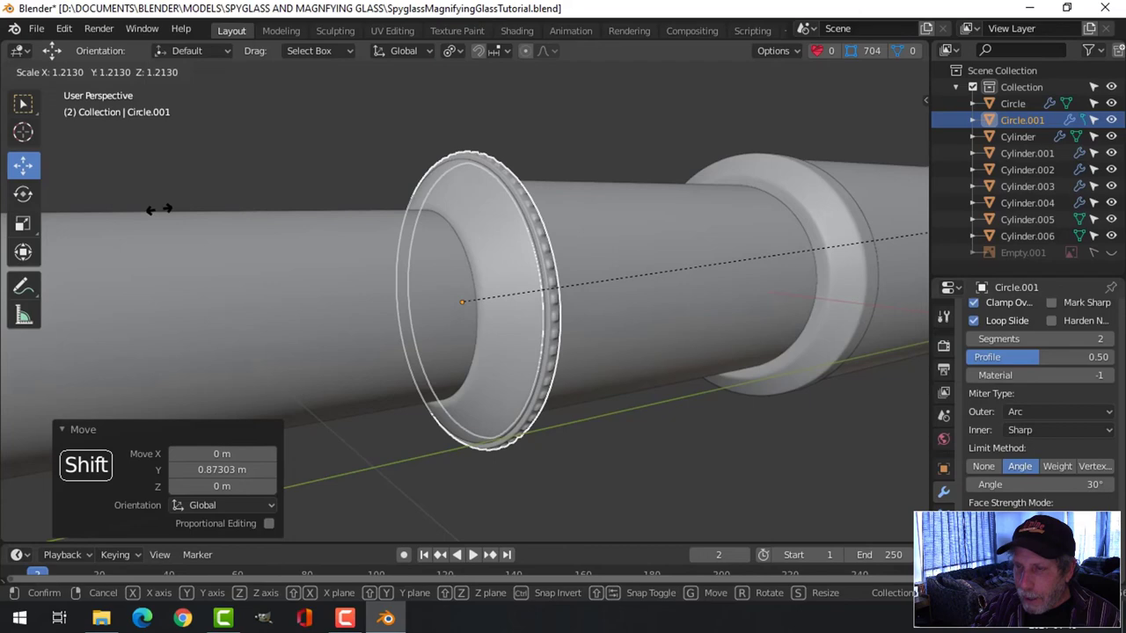
{"action": "scroll", "scroll_direction": "up", "scroll_amount": 3}
{"action": "middle_click", "coordinate": [626, 193]}
{"action": "middle_click", "coordinate": [656, 214]}
{"action": "scroll", "scroll_direction": "down", "scroll_amount": 3}
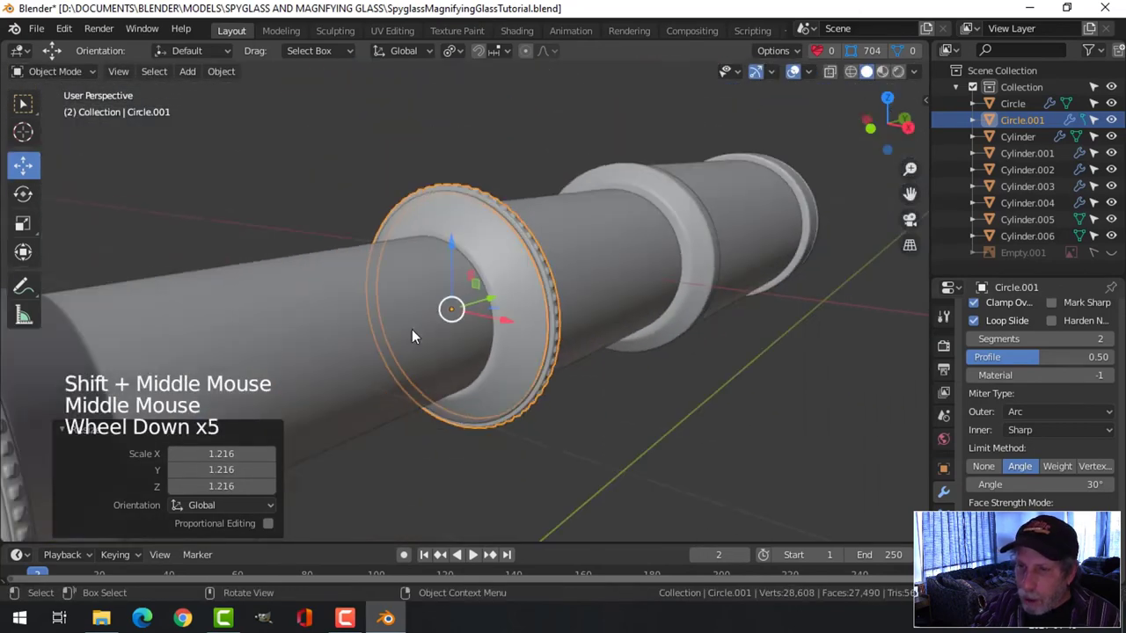
{"action": "middle_click", "coordinate": [384, 344]}
{"action": "middle_click", "coordinate": [757, 249]}
{"action": "scroll", "scroll_direction": "up", "scroll_amount": 3}
{"action": "key", "text": "s"}
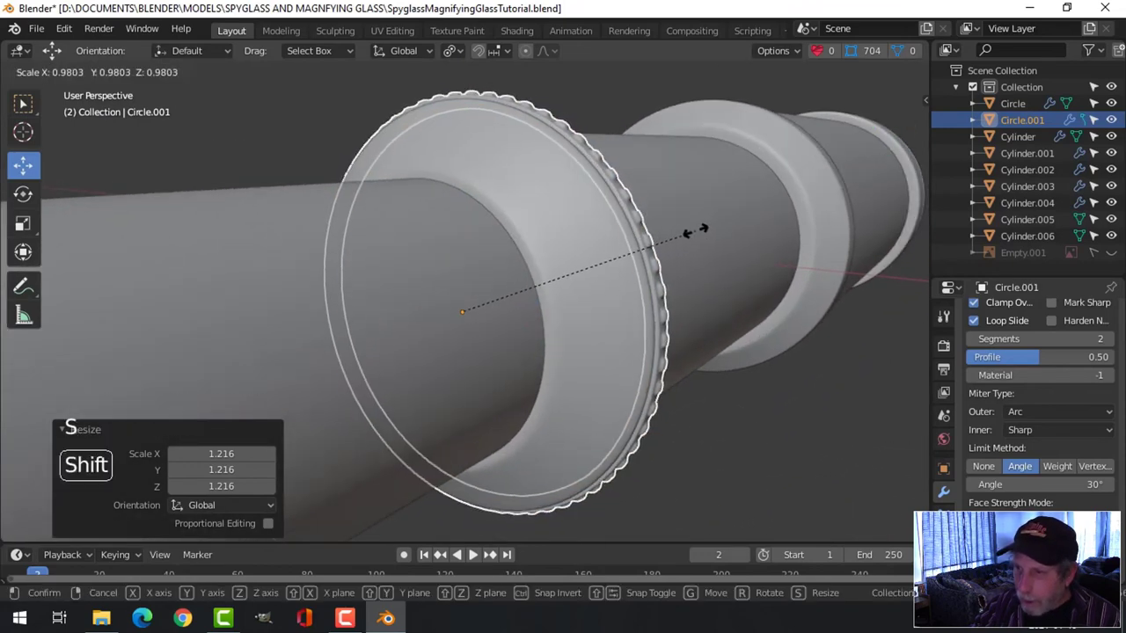
Step: Reframe the view on the following collar and select the ring ready for another copy
{"action": "key", "text": "alt+a"}
{"action": "scroll", "scroll_direction": "down", "scroll_amount": 3}
{"action": "middle_click", "coordinate": [644, 259]}
{"action": "scroll", "scroll_direction": "up", "scroll_amount": 3}
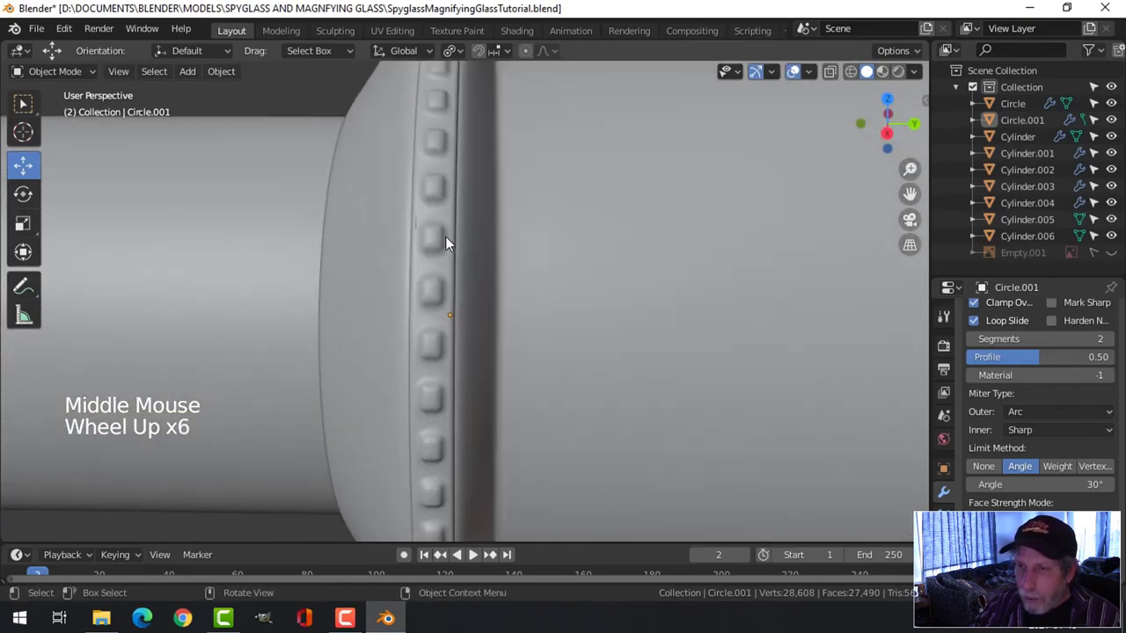
{"action": "left_click", "coordinate": [453, 245]}
{"action": "scroll", "scroll_direction": "down", "scroll_amount": 3}
{"action": "middle_click", "coordinate": [547, 286]}
{"action": "middle_click", "coordinate": [500, 274]}
Step: Duplicate the ring again as Circle.002 and place it on its own collar in Right Orthographic view
{"action": "key", "text": "shift+d"}
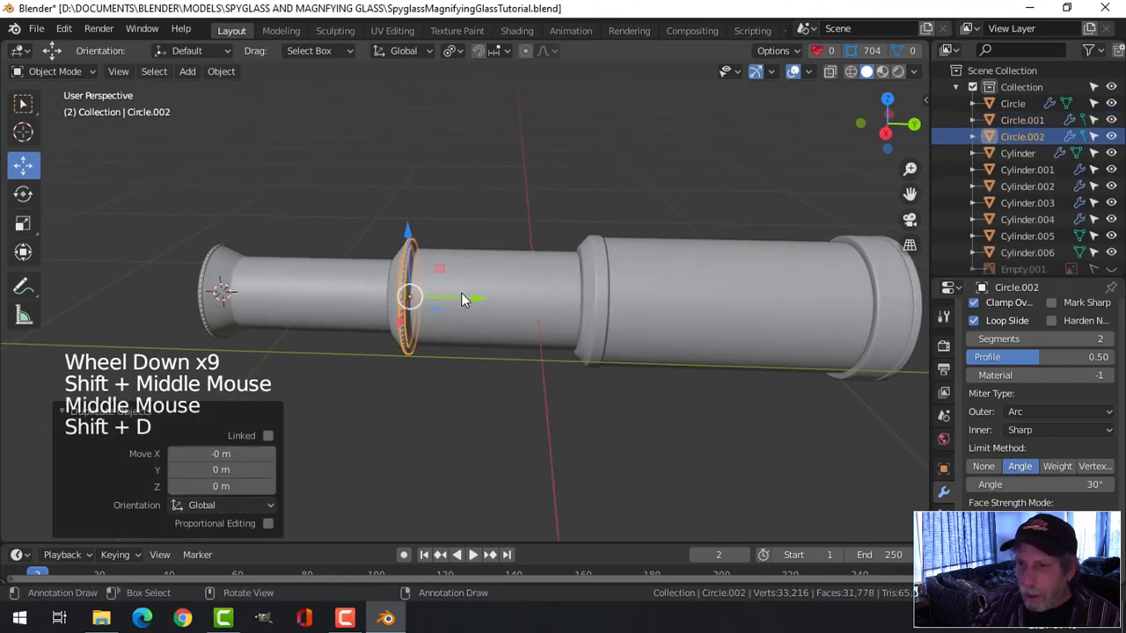
{"action": "left_click", "coordinate": [484, 304]}
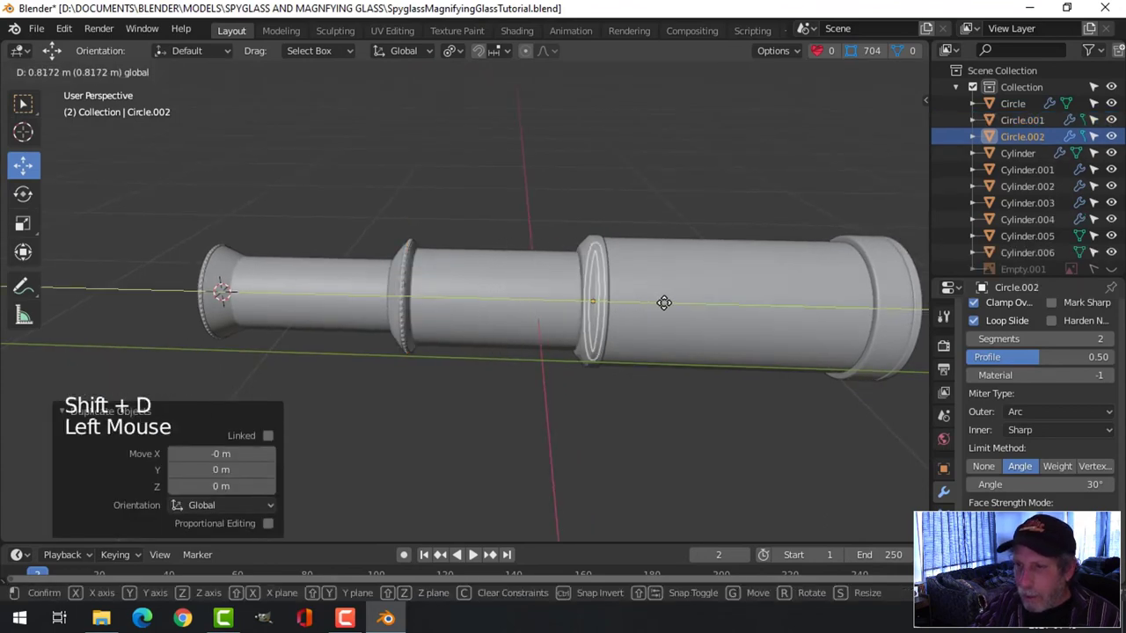
{"action": "key", "text": "KP_3"}
{"action": "scroll", "scroll_direction": "up", "scroll_amount": 3}
{"action": "middle_click", "coordinate": [624, 291]}
{"action": "scroll", "scroll_direction": "up", "scroll_amount": 3}
{"action": "left_click", "coordinate": [723, 313]}
{"action": "scroll", "scroll_direction": "up", "scroll_amount": 3}
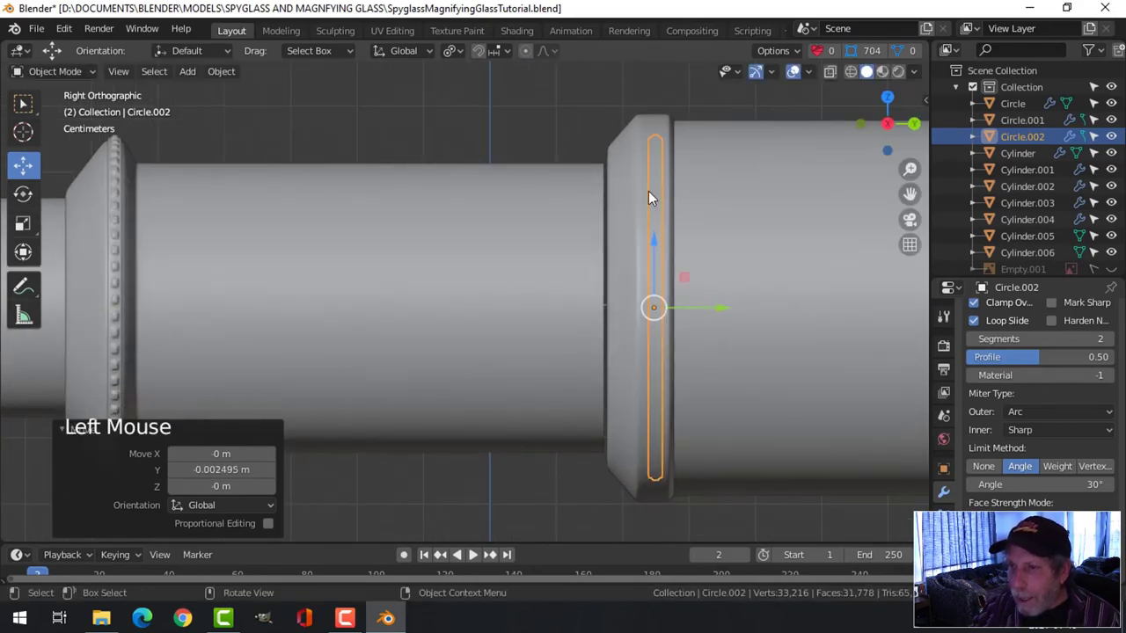
Step: Stretch Circle.002 along the tube axis, then scale it down to match its collar
{"action": "key", "text": "s"}
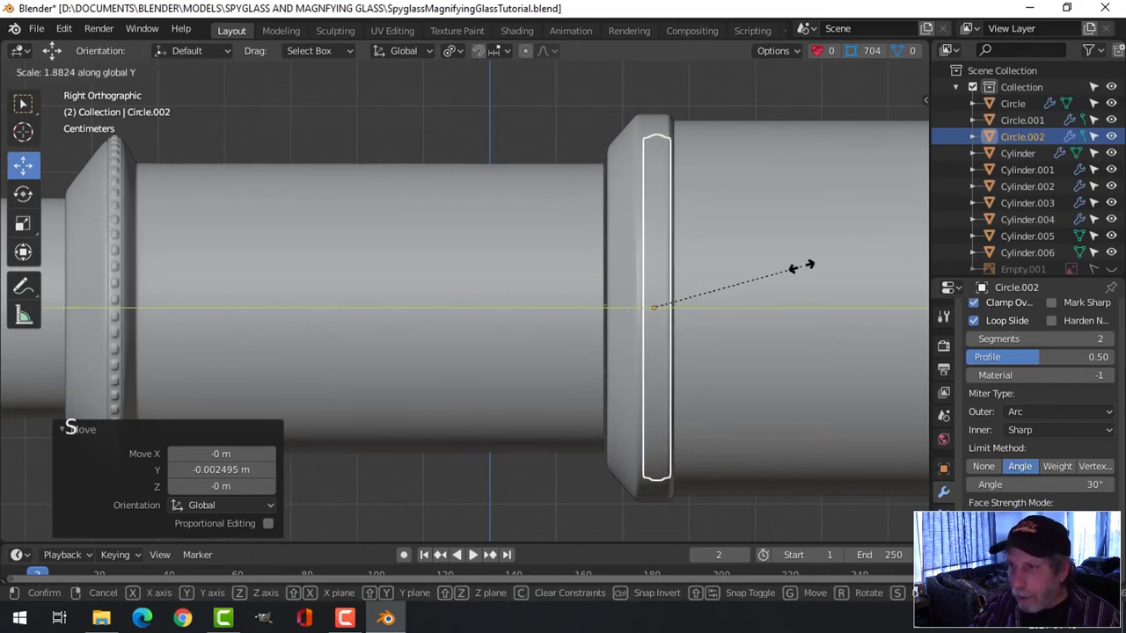
{"action": "left_click", "coordinate": [730, 313]}
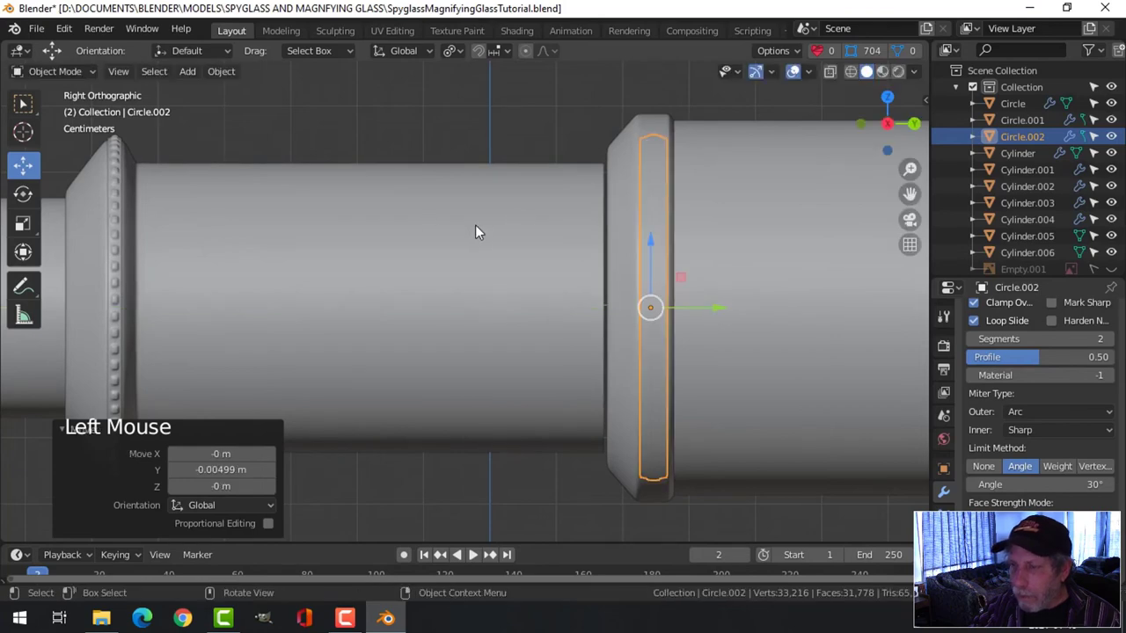
{"action": "middle_click", "coordinate": [511, 246]}
{"action": "middle_click", "coordinate": [602, 259]}
{"action": "middle_click", "coordinate": [585, 272]}
{"action": "key", "text": "s"}
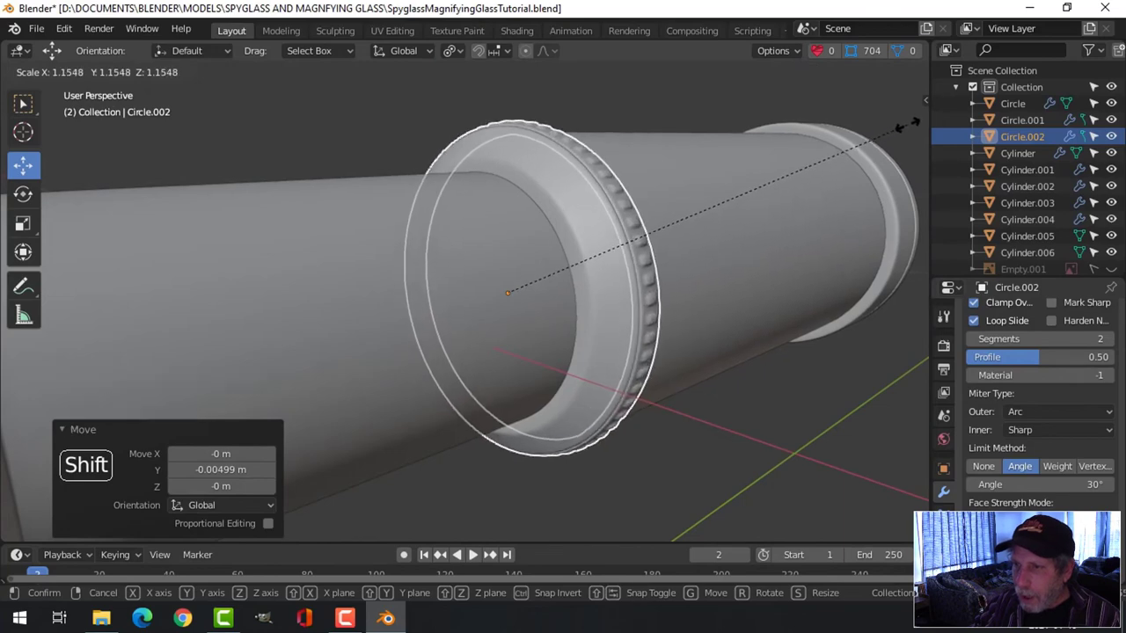
{"action": "key", "text": "alt+a"}
{"action": "scroll", "scroll_direction": "down", "scroll_amount": 3}
{"action": "middle_click", "coordinate": [660, 260]}
{"action": "scroll", "scroll_direction": "up", "scroll_amount": 3}
{"action": "middle_click", "coordinate": [600, 279]}
{"action": "left_click", "coordinate": [582, 263]}
Step: Flatten Circle.002 slightly along the tube's length and nudge it along the axis onto the collar
{"action": "key", "text": "s"}
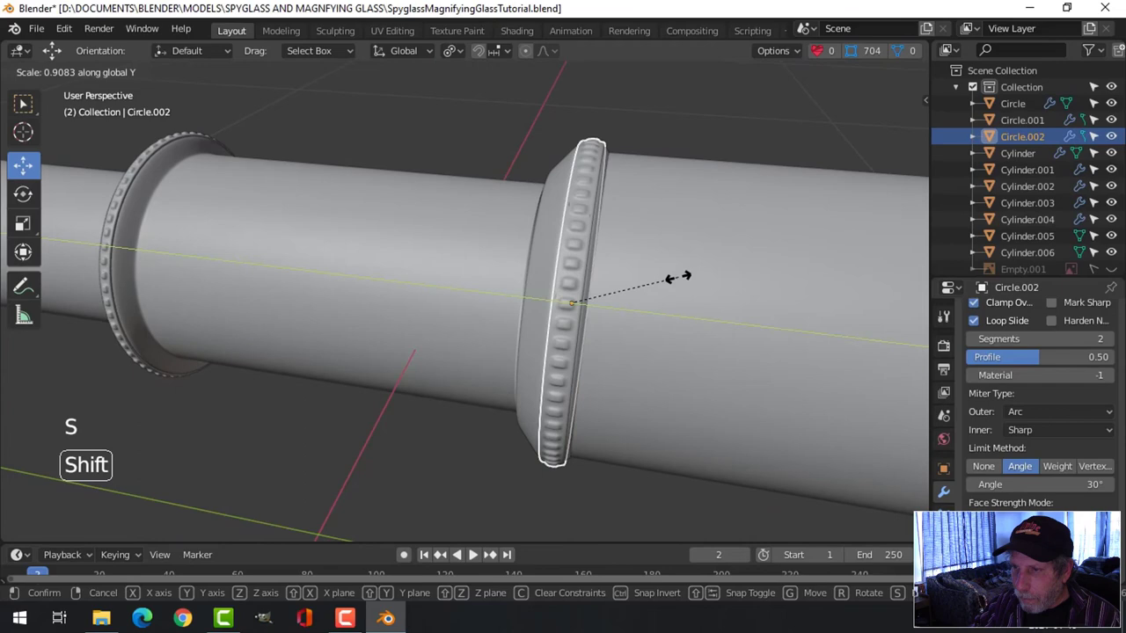
{"action": "middle_click", "coordinate": [640, 292]}
{"action": "middle_click", "coordinate": [609, 281]}
{"action": "key", "text": "alt+a"}
{"action": "middle_click", "coordinate": [658, 257]}
{"action": "middle_click", "coordinate": [573, 302]}
{"action": "scroll", "scroll_direction": "up", "scroll_amount": 3}
{"action": "left_click", "coordinate": [622, 235]}
{"action": "middle_click", "coordinate": [646, 273]}
{"action": "left_click", "coordinate": [685, 273]}
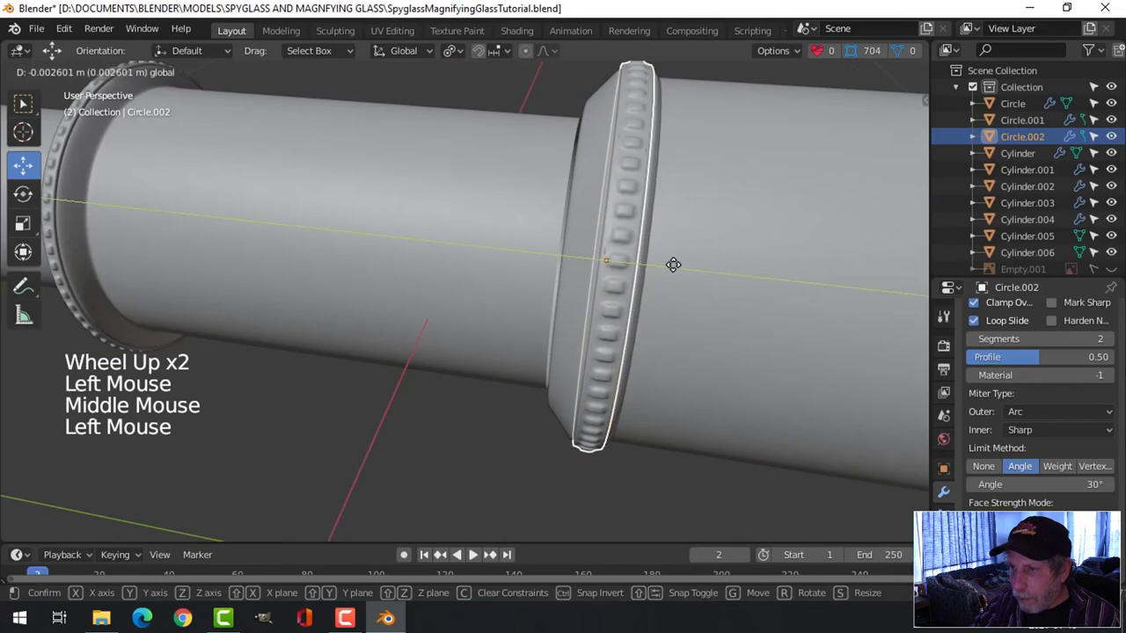
{"action": "key", "text": "alt+a"}
{"action": "scroll", "scroll_direction": "down", "scroll_amount": 3}
{"action": "middle_click", "coordinate": [296, 301]}
{"action": "scroll", "scroll_direction": "up", "scroll_amount": 3}
{"action": "middle_click", "coordinate": [298, 282]}
{"action": "middle_click", "coordinate": [311, 337]}
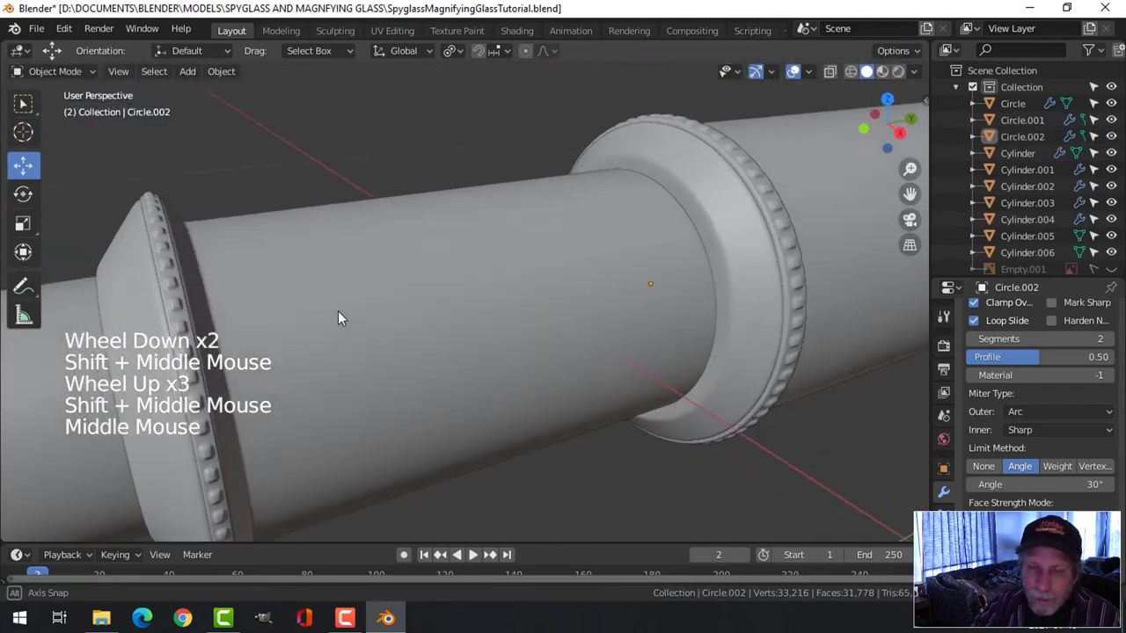
Step: Zoom out and orbit to inspect the whole spyglass with Circle.002 fitted on its collar
{"action": "scroll", "scroll_direction": "down", "scroll_amount": 3}
{"action": "middle_click", "coordinate": [669, 326]}
{"action": "scroll", "scroll_direction": "down", "scroll_amount": 3}
{"action": "scroll", "scroll_direction": "down", "scroll_amount": 3}
{"action": "scroll", "scroll_direction": "down", "scroll_amount": 3}
{"action": "middle_click", "coordinate": [552, 315]}
{"action": "middle_click", "coordinate": [415, 318]}
{"action": "scroll", "scroll_direction": "down", "scroll_amount": 3}
{"action": "middle_click", "coordinate": [380, 356]}
{"action": "middle_click", "coordinate": [463, 324]}
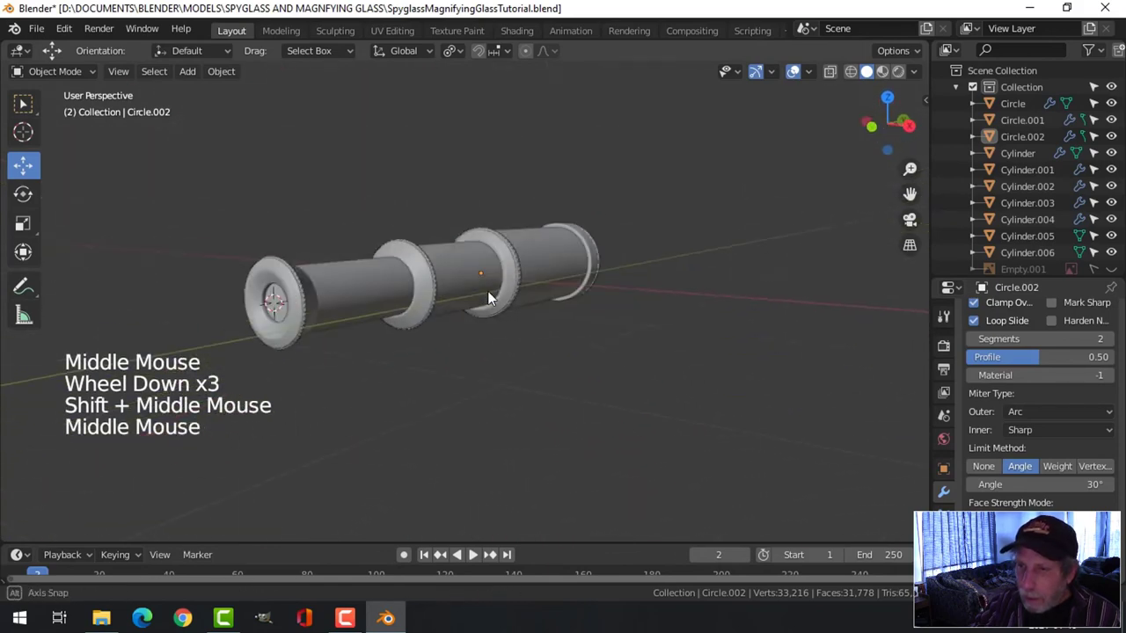
{"action": "scroll", "scroll_direction": "up", "scroll_amount": 3}
{"action": "scroll", "scroll_direction": "down", "scroll_amount": 3}
{"action": "middle_click", "coordinate": [606, 274]}
{"action": "middle_click", "coordinate": [632, 263]}
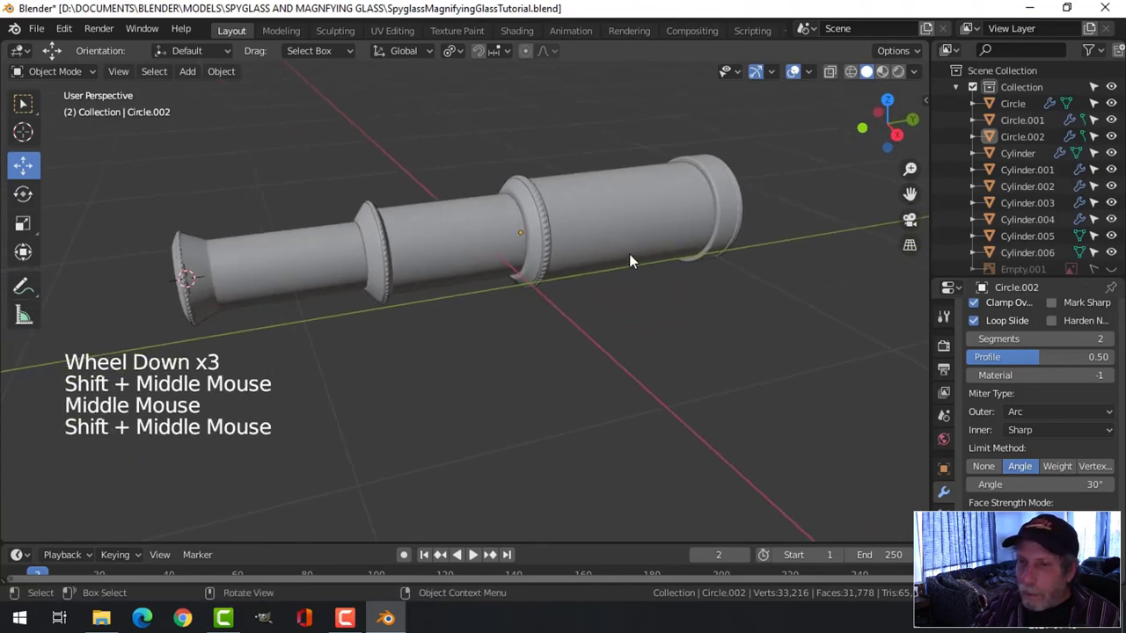
{"action": "middle_click", "coordinate": [491, 256]}
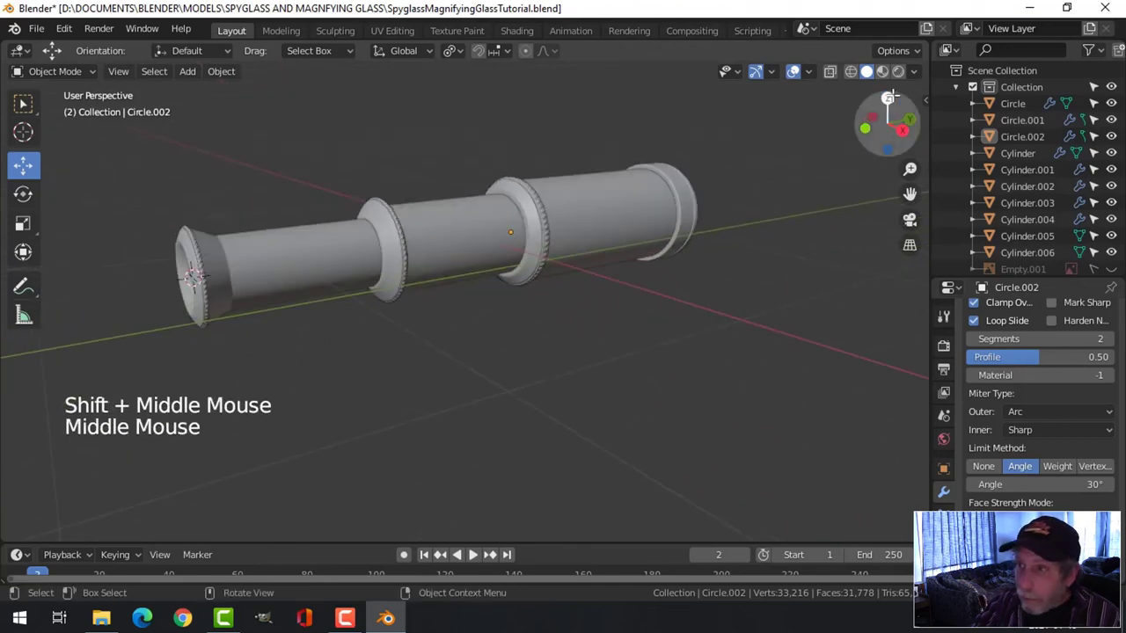
Step: Enable Face Orientation and recalculate outside normals on Circle, Circle.001 and Circle.002
{"action": "left_click", "coordinate": [811, 74]}
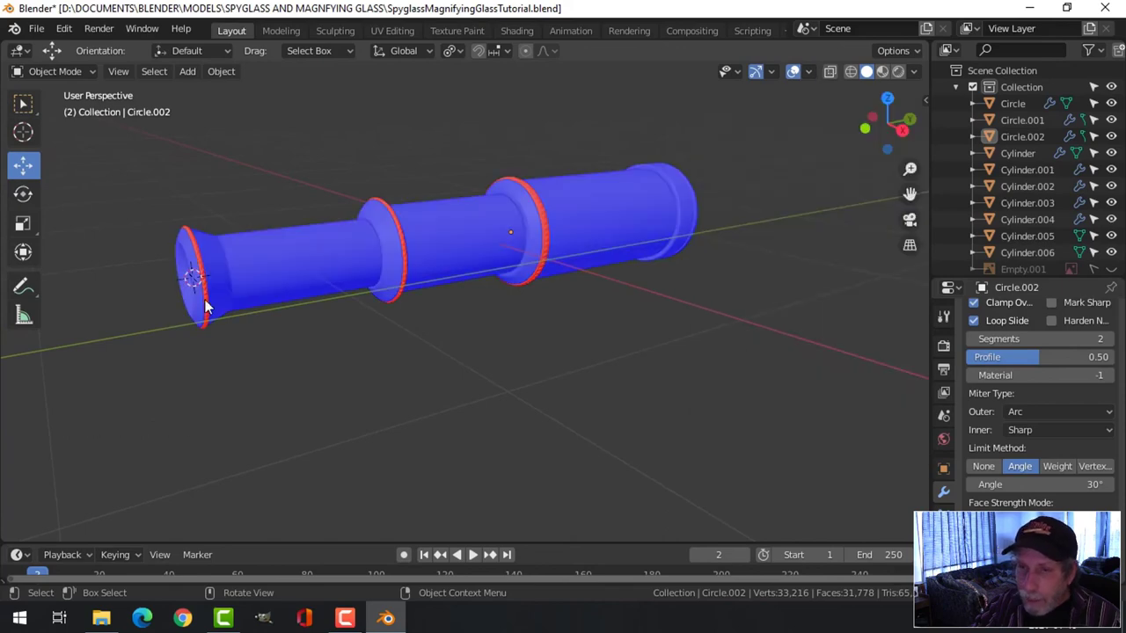
{"action": "scroll", "scroll_direction": "up", "scroll_amount": 3}
{"action": "middle_click", "coordinate": [353, 285]}
{"action": "left_click", "coordinate": [306, 228]}
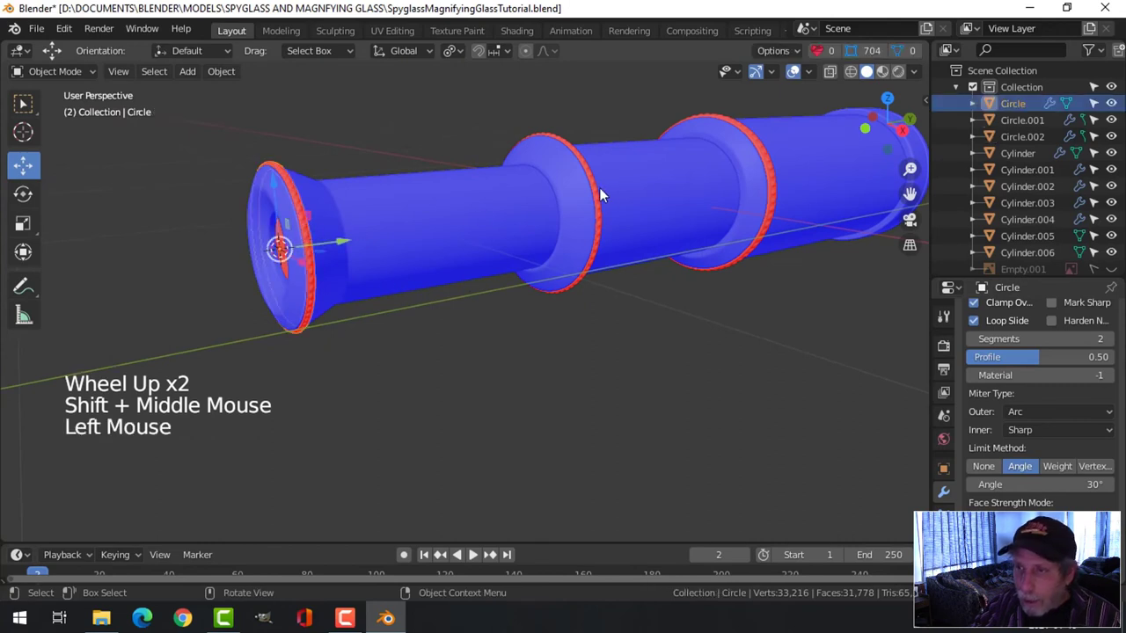
{"action": "left_click", "coordinate": [600, 193]}
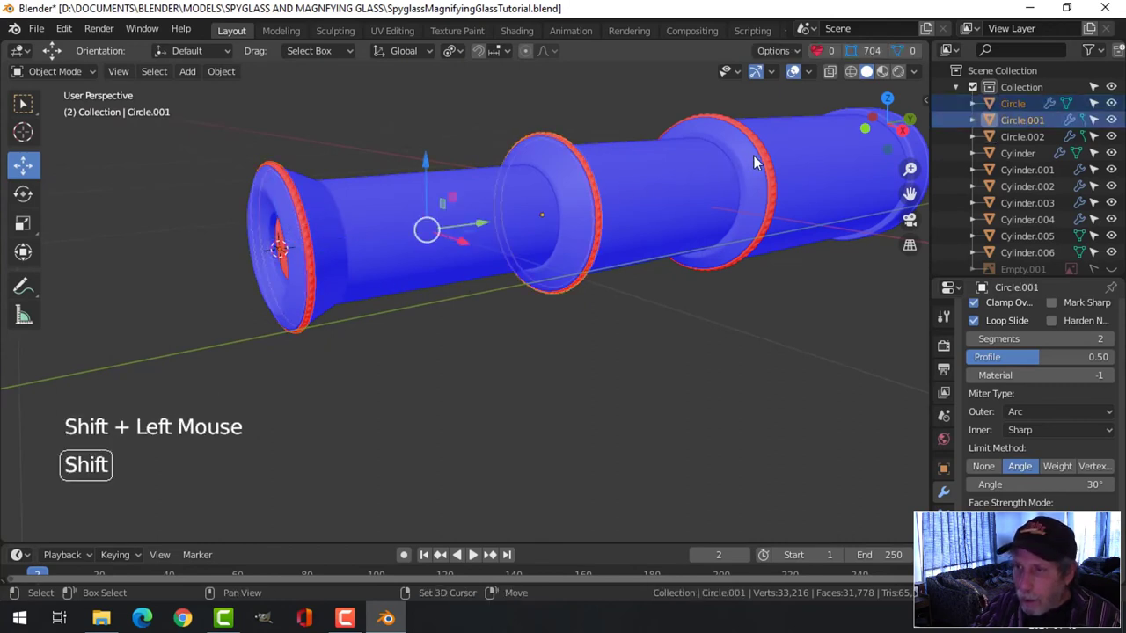
{"action": "left_click", "coordinate": [770, 155]}
{"action": "key", "text": "Tab"}
{"action": "key", "text": "a"}
{"action": "key", "text": "alt+n"}
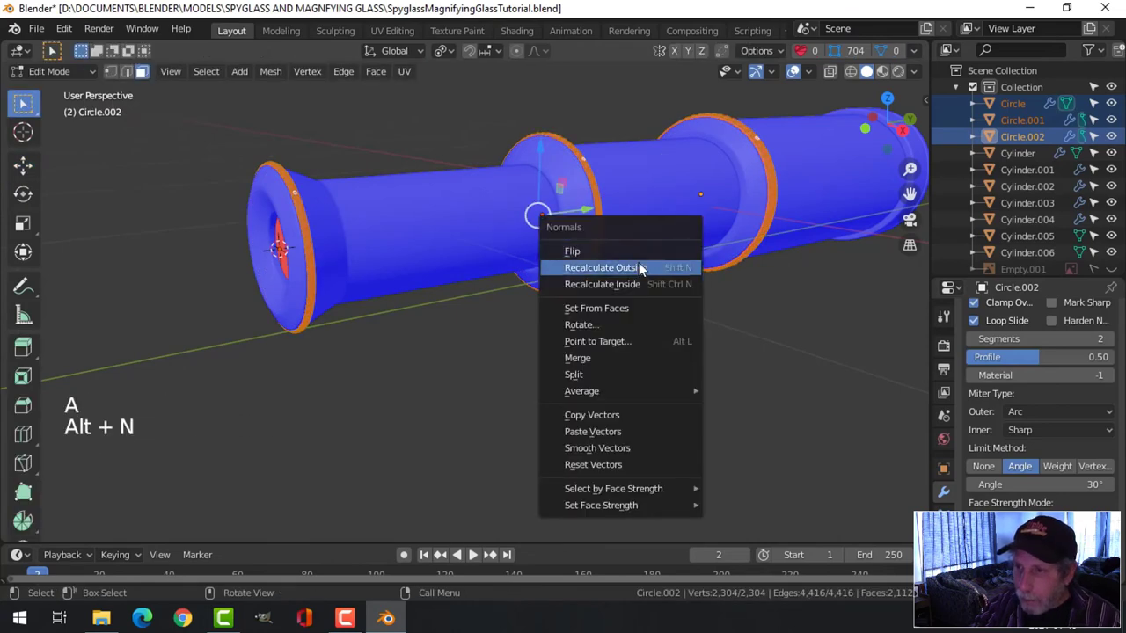
{"action": "key", "text": "alt+a"}
{"action": "key", "text": "Tab"}
Step: Recalculate outside normals on the end piece Cylinder.005 and return to object mode
{"action": "key", "text": "alt+a"}
{"action": "scroll", "scroll_direction": "down", "scroll_amount": 3}
{"action": "middle_click", "coordinate": [609, 270]}
{"action": "scroll", "scroll_direction": "down", "scroll_amount": 3}
{"action": "middle_click", "coordinate": [502, 287]}
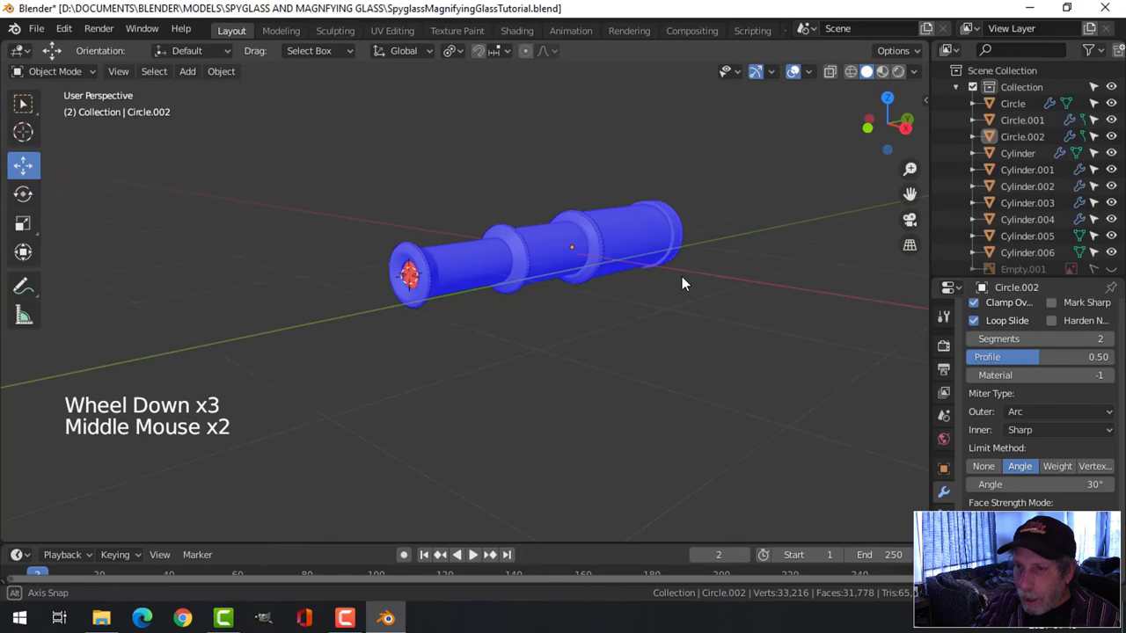
{"action": "scroll", "scroll_direction": "up", "scroll_amount": 3}
{"action": "left_click", "coordinate": [410, 217]}
{"action": "key", "text": "Tab"}
{"action": "key", "text": "a"}
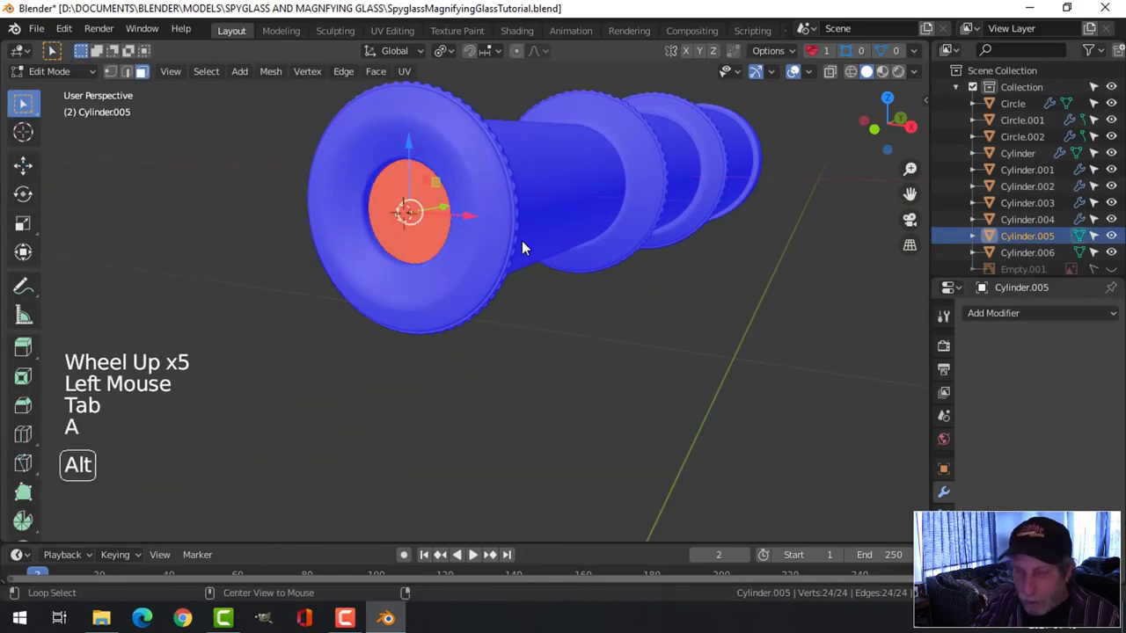
{"action": "key", "text": "alt+n"}
{"action": "key", "text": "Tab"}
{"action": "key", "text": "alt+a"}
Step: Save the spyglass file and turn off the Face Orientation colouring
{"action": "scroll", "scroll_direction": "down", "scroll_amount": 3}
{"action": "middle_click", "coordinate": [565, 271]}
{"action": "scroll", "scroll_direction": "down", "scroll_amount": 3}
{"action": "key", "text": "ctrl+s"}
{"action": "left_click", "coordinate": [820, 80]}
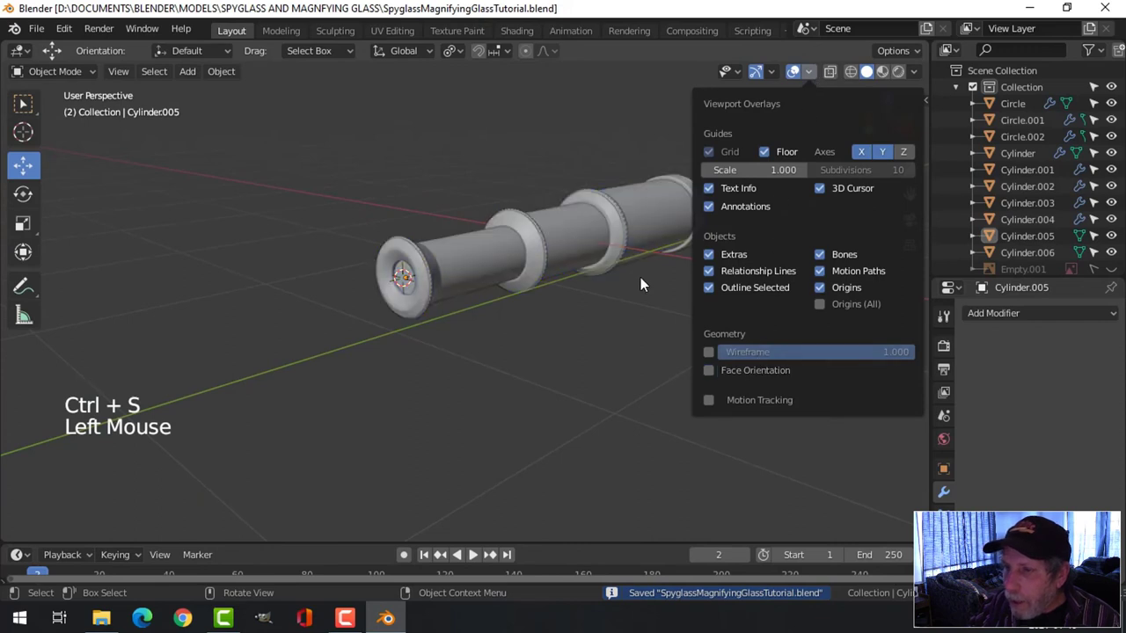
Step: Dismiss the overlays popover and orbit around the whole spyglass to review it
{"action": "middle_click", "coordinate": [634, 284]}
{"action": "left_click", "coordinate": [764, 78]}
{"action": "left_click", "coordinate": [800, 73]}
{"action": "scroll", "scroll_direction": "down", "scroll_amount": 3}
{"action": "middle_click", "coordinate": [662, 212]}
{"action": "middle_click", "coordinate": [597, 268]}
{"action": "scroll", "scroll_direction": "up", "scroll_amount": 3}
{"action": "middle_click", "coordinate": [511, 292]}
{"action": "middle_click", "coordinate": [557, 308]}
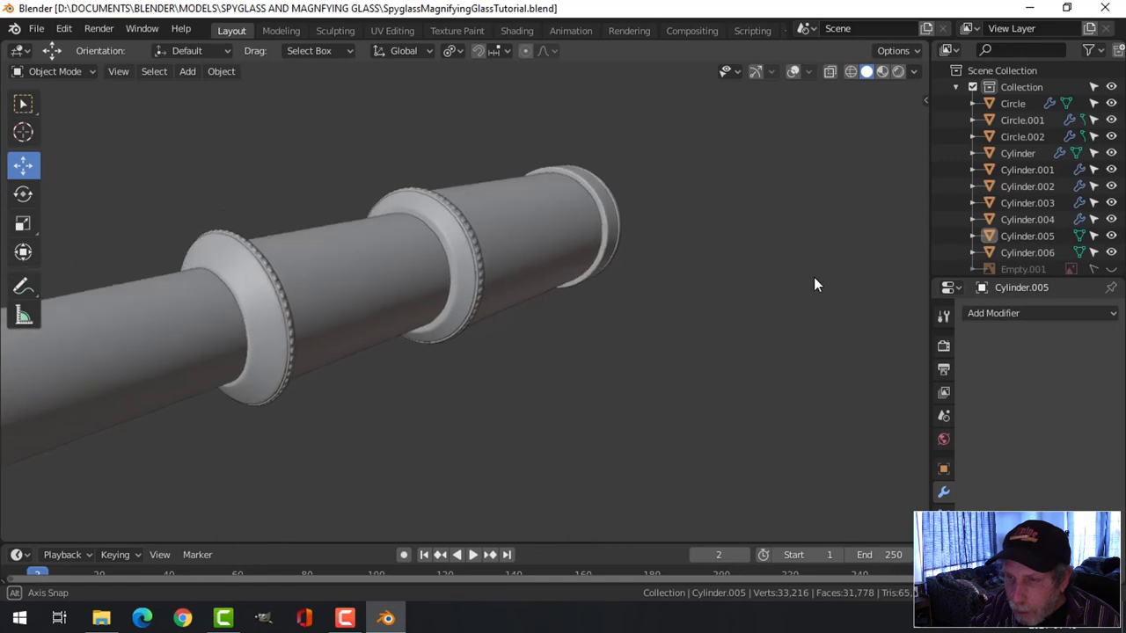
{"action": "scroll", "scroll_direction": "down", "scroll_amount": 3}
{"action": "middle_click", "coordinate": [590, 296]}
{"action": "middle_click", "coordinate": [511, 311]}
{"action": "scroll", "scroll_direction": "up", "scroll_amount": 3}
{"action": "middle_click", "coordinate": [519, 287]}
{"action": "middle_click", "coordinate": [530, 303]}
{"action": "middle_click", "coordinate": [379, 282]}
{"action": "middle_click", "coordinate": [404, 277]}
{"action": "scroll", "scroll_direction": "down", "scroll_amount": 3}
Step: Orbit and zoom in close on the studded collars to inspect their edges
{"action": "middle_click", "coordinate": [498, 258]}
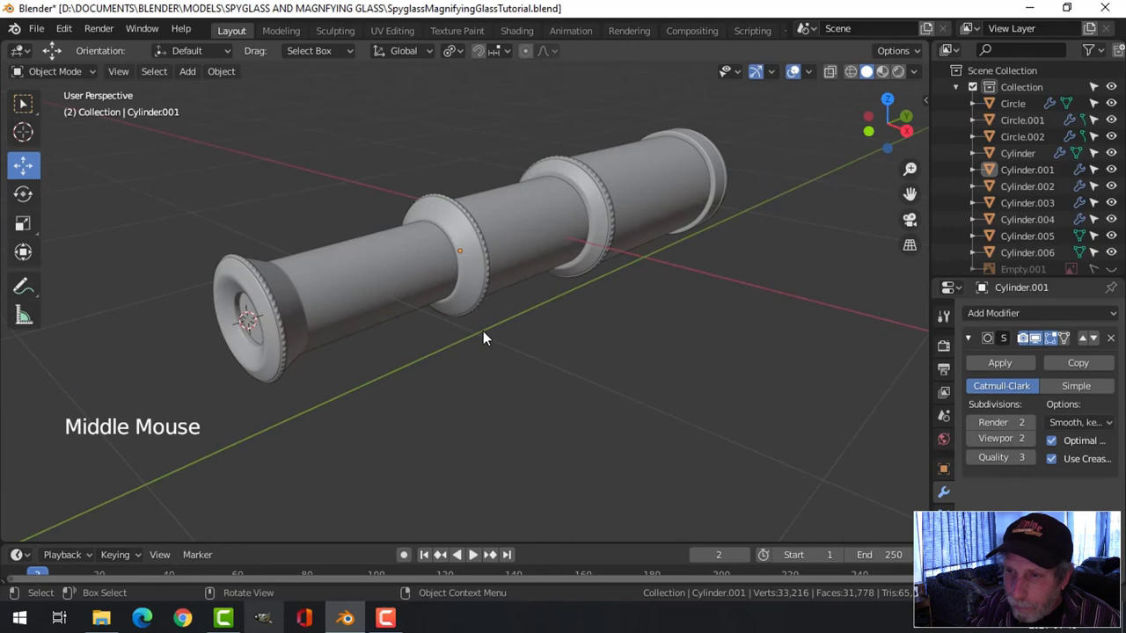
{"action": "scroll", "scroll_direction": "up", "scroll_amount": 3}
{"action": "middle_click", "coordinate": [507, 311]}
{"action": "scroll", "scroll_direction": "up", "scroll_amount": 3}
{"action": "middle_click", "coordinate": [518, 328]}
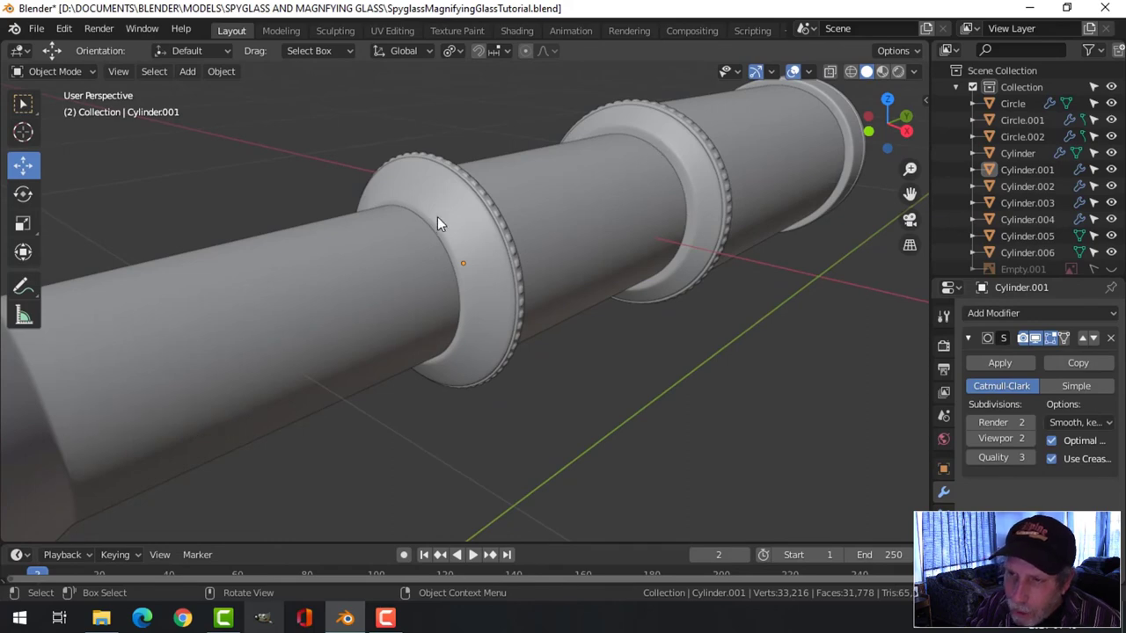
{"action": "scroll", "scroll_direction": "down", "scroll_amount": 3}
Step: Edit Cylinder.001 and scale its collar's inner rim edge loop slightly wider
{"action": "scroll", "scroll_direction": "up", "scroll_amount": 3}
{"action": "left_click", "coordinate": [445, 225]}
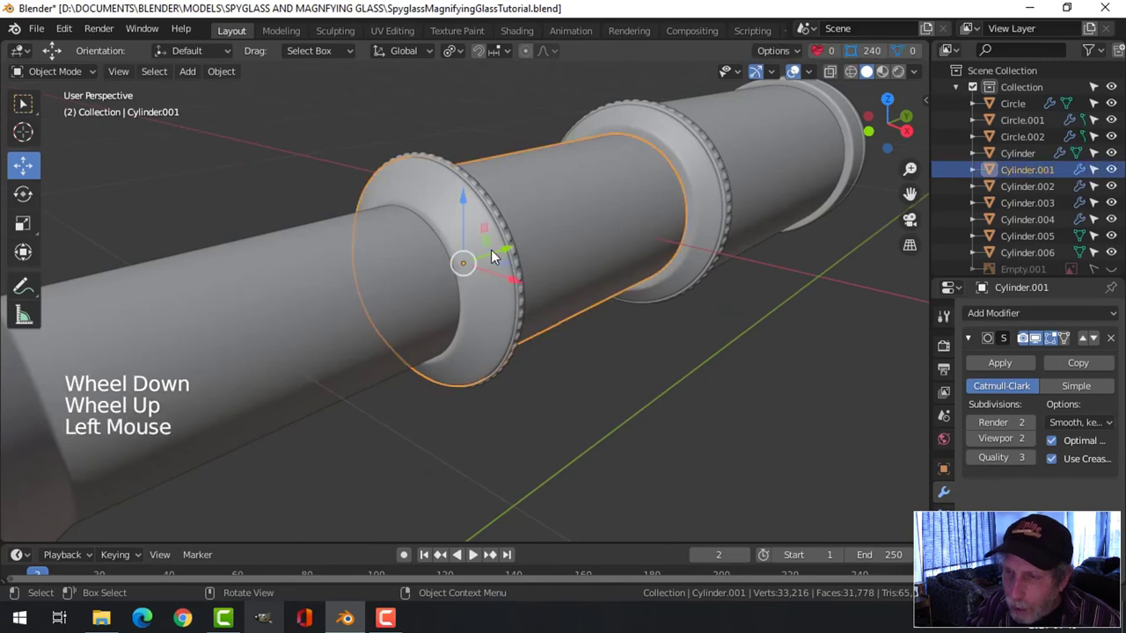
{"action": "key", "text": "Tab"}
{"action": "scroll", "scroll_direction": "up", "scroll_amount": 3}
{"action": "scroll", "scroll_direction": "down", "scroll_amount": 3}
{"action": "key", "text": "Tab"}
{"action": "left_click", "coordinate": [388, 279]}
{"action": "key", "text": "h"}
{"action": "left_click", "coordinate": [446, 228]}
{"action": "key", "text": "Tab"}
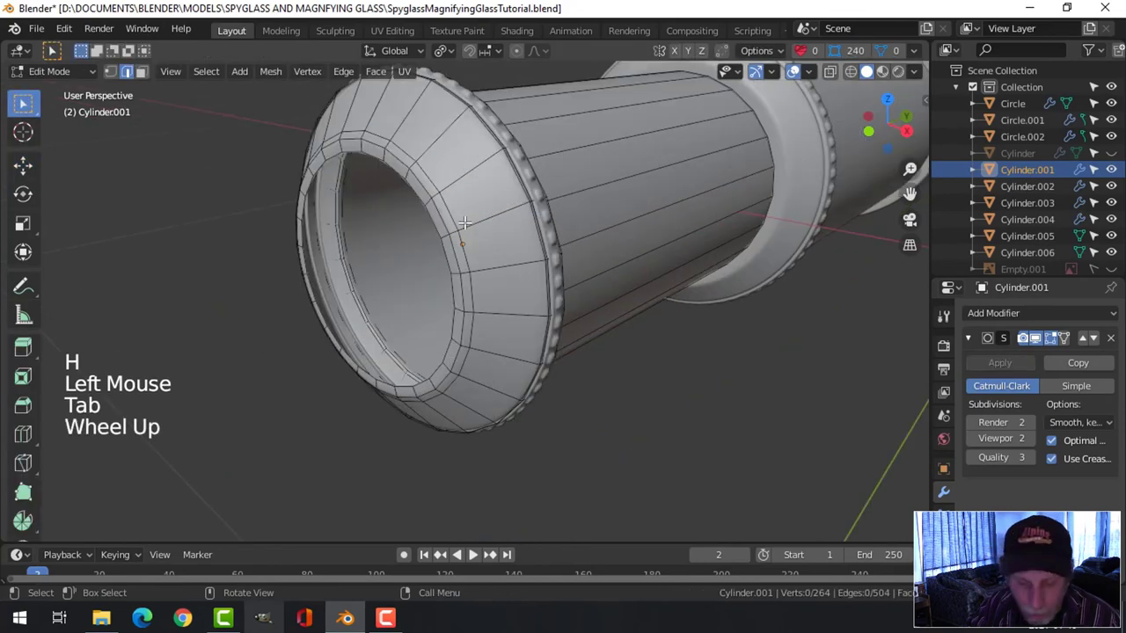
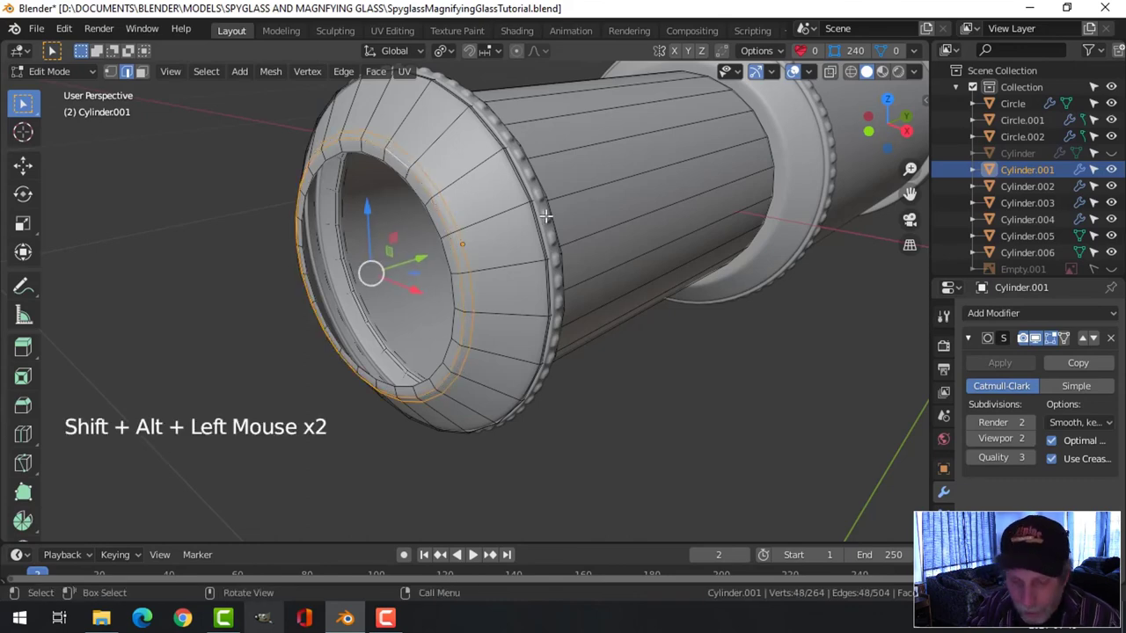
{"action": "key", "text": "s"}
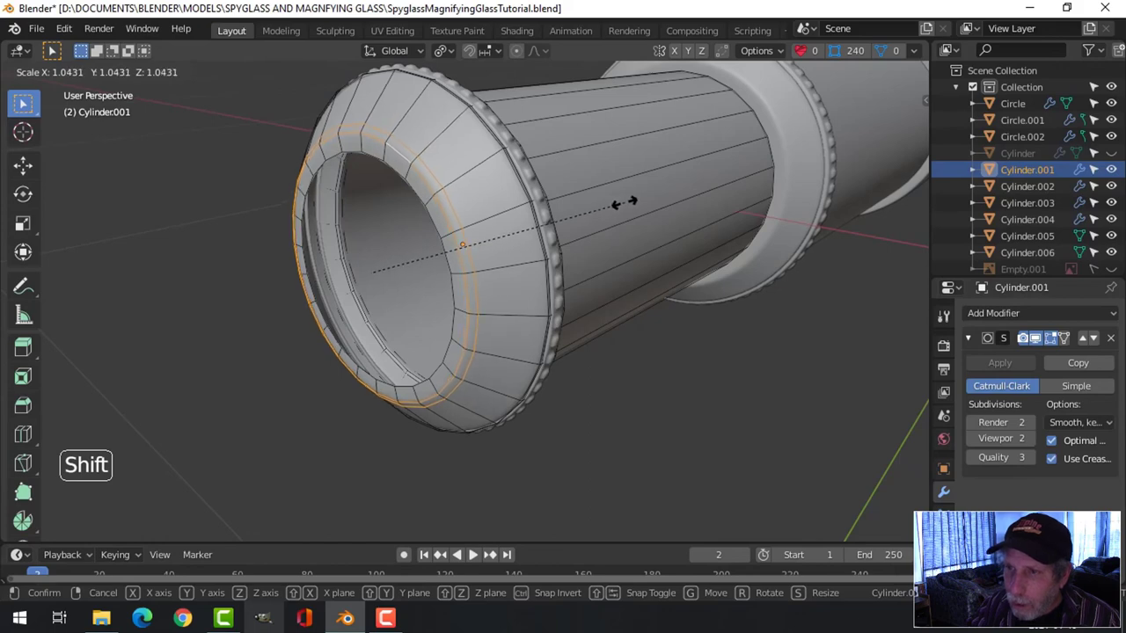
{"action": "key", "text": "Tab"}
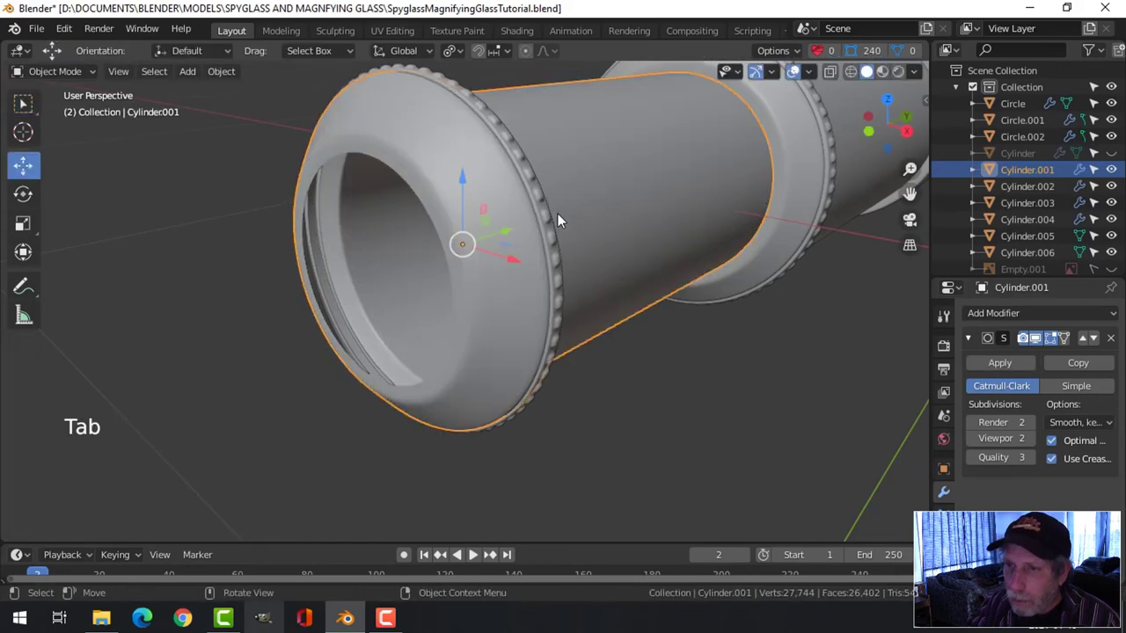
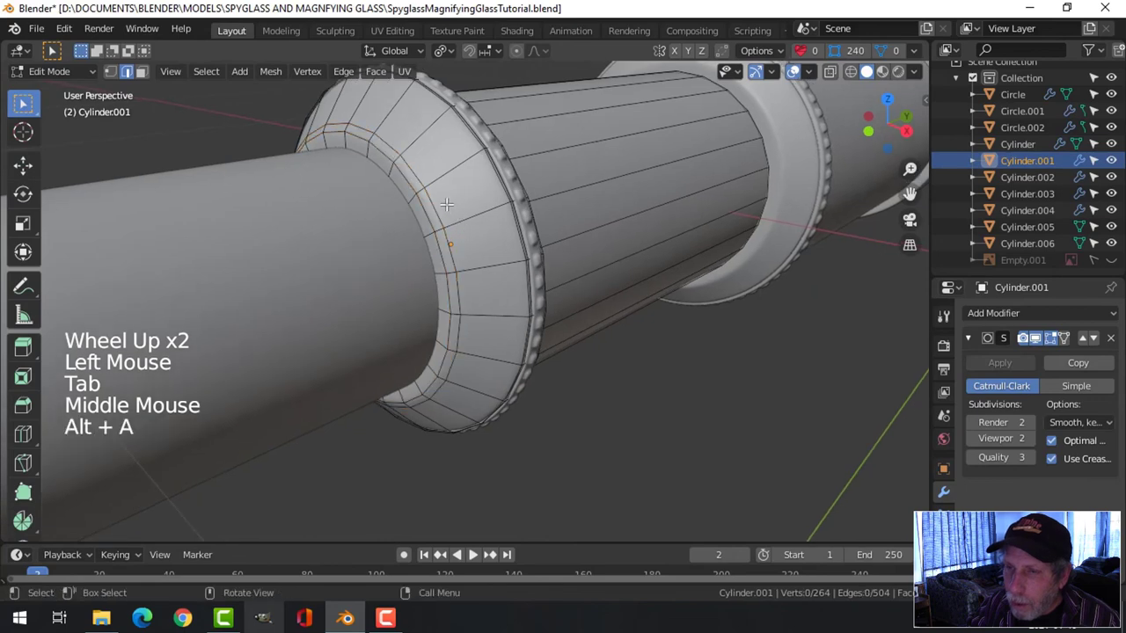
Step: Add a loop cut near the collar rim to sharpen its edge and return to object mode
{"action": "key", "text": "ctrl+r"}
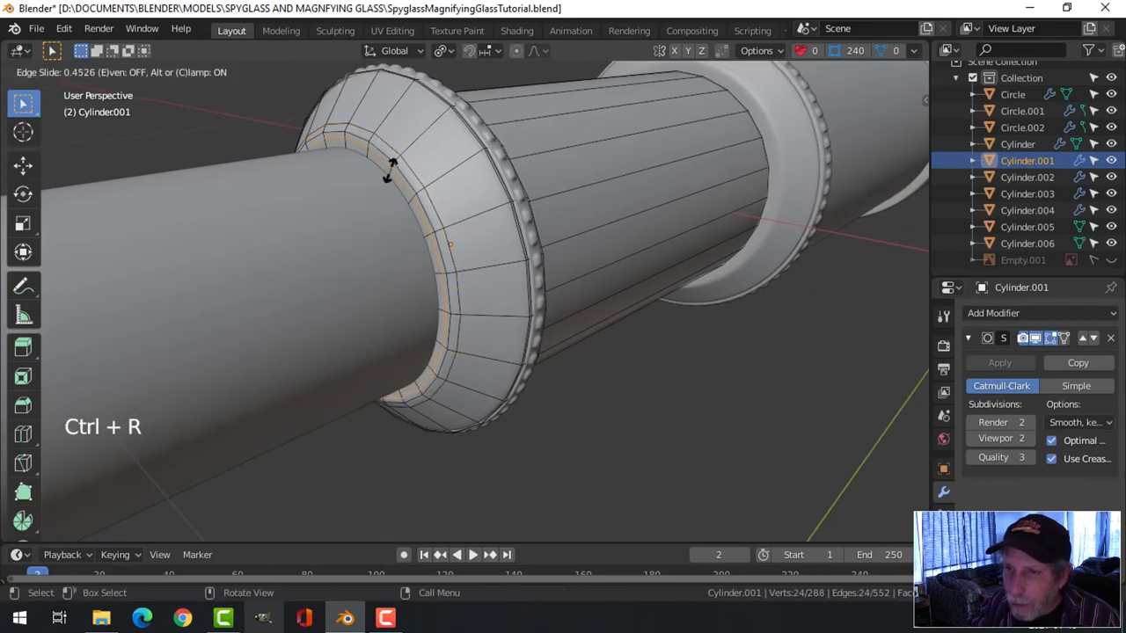
{"action": "key", "text": "Tab"}
{"action": "scroll", "scroll_direction": "down", "scroll_amount": 3}
{"action": "key", "text": "alt+a"}
{"action": "scroll", "scroll_direction": "down", "scroll_amount": 3}
{"action": "scroll", "scroll_direction": "up", "scroll_amount": 3}
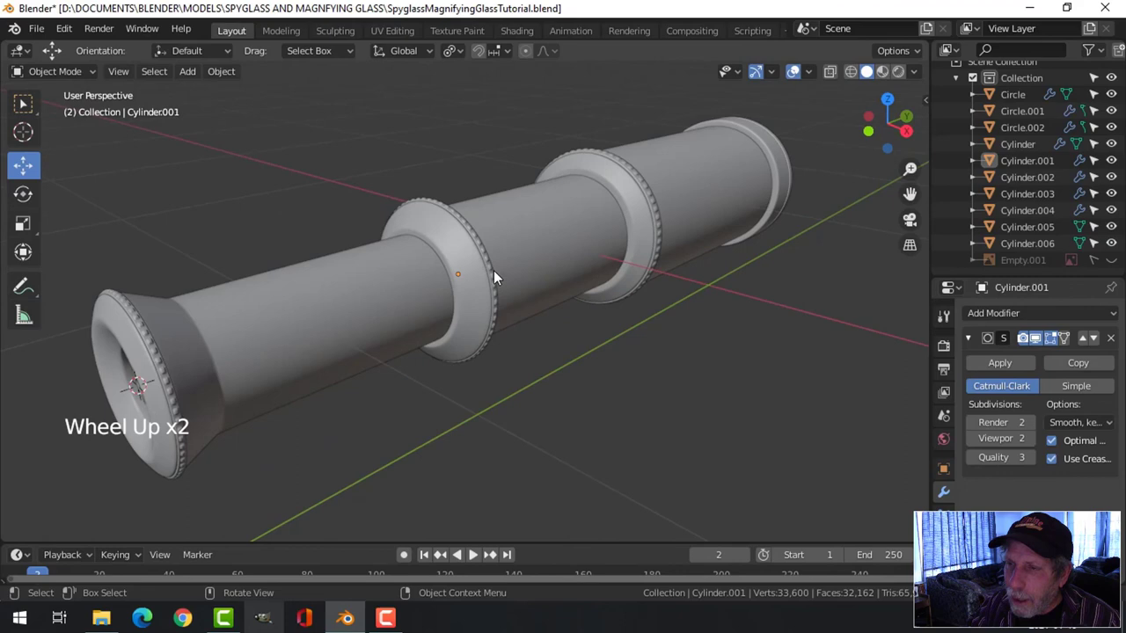
Step: Edge-slide another collar loop toward the rim, then return to object mode and review the spyglass
{"action": "middle_click", "coordinate": [500, 272]}
{"action": "left_click", "coordinate": [590, 204]}
{"action": "key", "text": "Tab"}
{"action": "scroll", "scroll_direction": "up", "scroll_amount": 3}
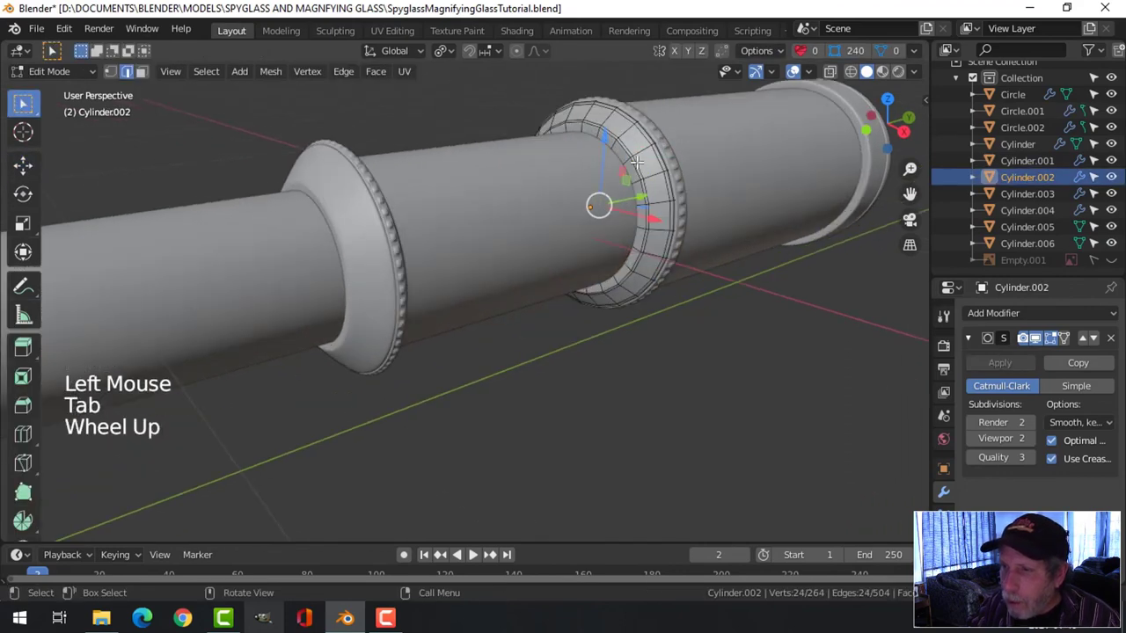
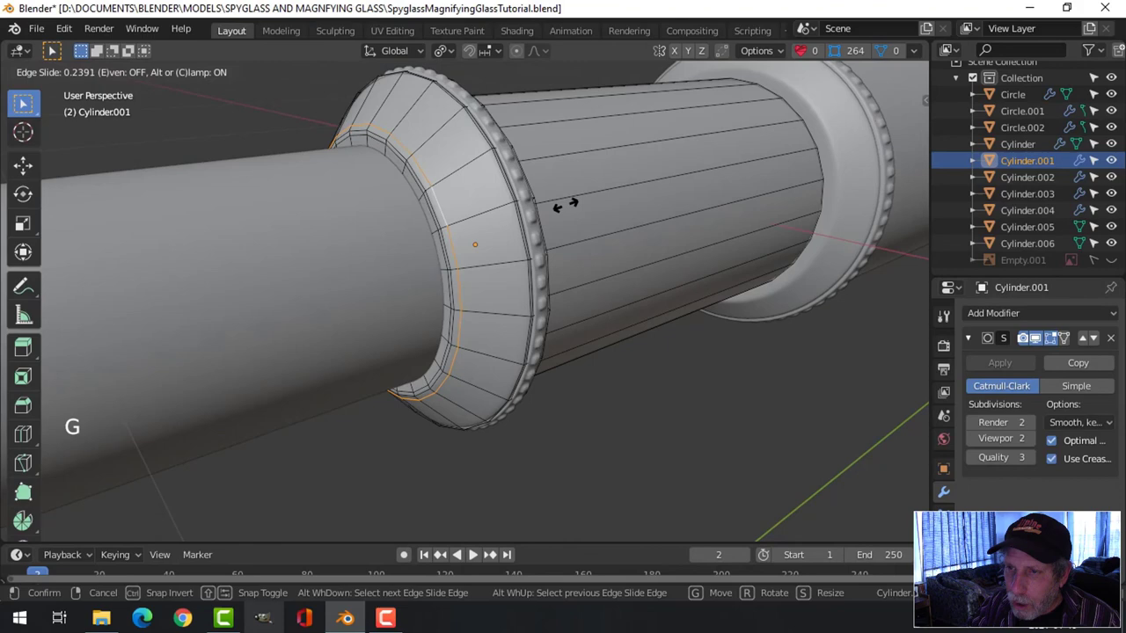
{"action": "key", "text": "Tab"}
{"action": "scroll", "scroll_direction": "down", "scroll_amount": 3}
{"action": "key", "text": "alt+a"}
{"action": "middle_click", "coordinate": [505, 276]}
{"action": "scroll", "scroll_direction": "up", "scroll_amount": 3}
{"action": "scroll", "scroll_direction": "down", "scroll_amount": 3}
{"action": "middle_click", "coordinate": [576, 268]}
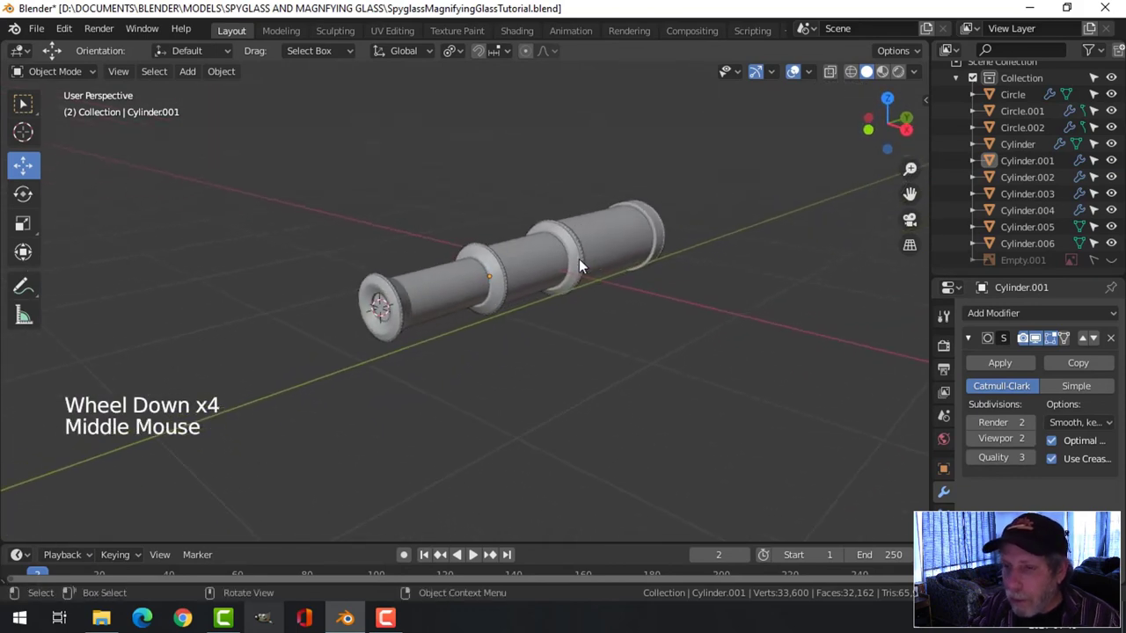
{"action": "scroll", "scroll_direction": "up", "scroll_amount": 3}
{"action": "scroll", "scroll_direction": "down", "scroll_amount": 3}
{"action": "key", "text": "ctrl+s"}
{"action": "left_click", "coordinate": [765, 83]}
{"action": "left_click", "coordinate": [795, 80]}
{"action": "scroll", "scroll_direction": "up", "scroll_amount": 3}
{"action": "middle_click", "coordinate": [708, 230]}
{"action": "middle_click", "coordinate": [712, 223]}
{"action": "scroll", "scroll_direction": "down", "scroll_amount": 3}
{"action": "middle_click", "coordinate": [683, 257]}
{"action": "scroll", "scroll_direction": "up", "scroll_amount": 3}
{"action": "scroll", "scroll_direction": "down", "scroll_amount": 3}
{"action": "middle_click", "coordinate": [451, 227]}
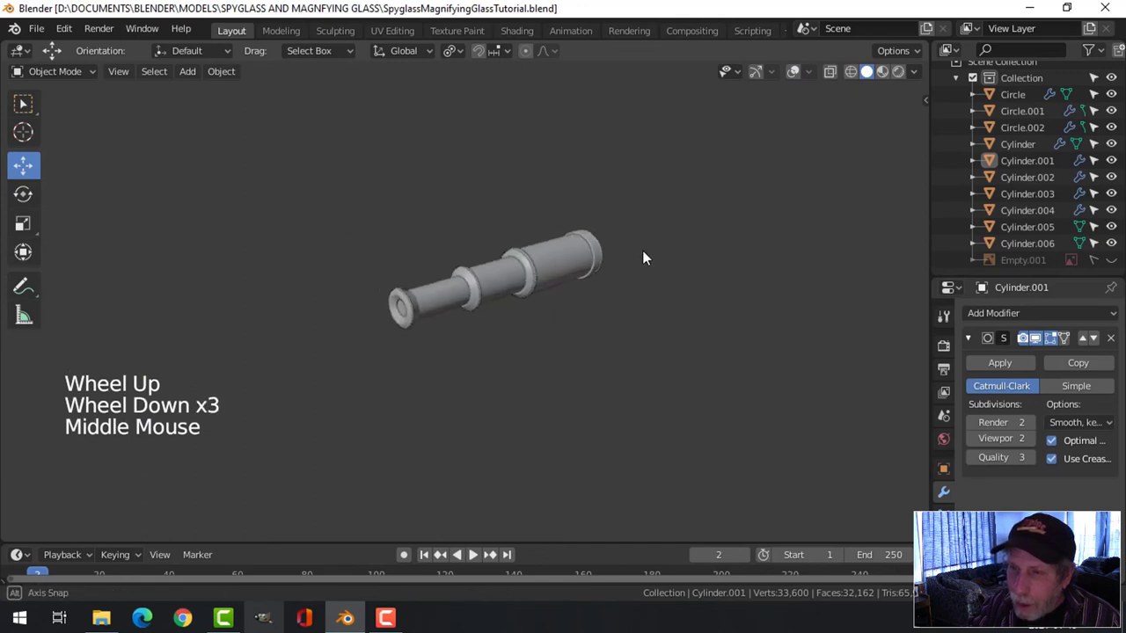
{"action": "scroll", "scroll_direction": "up", "scroll_amount": 3}
{"action": "scroll", "scroll_direction": "up", "scroll_amount": 3}
{"action": "scroll", "scroll_direction": "up", "scroll_amount": 3}
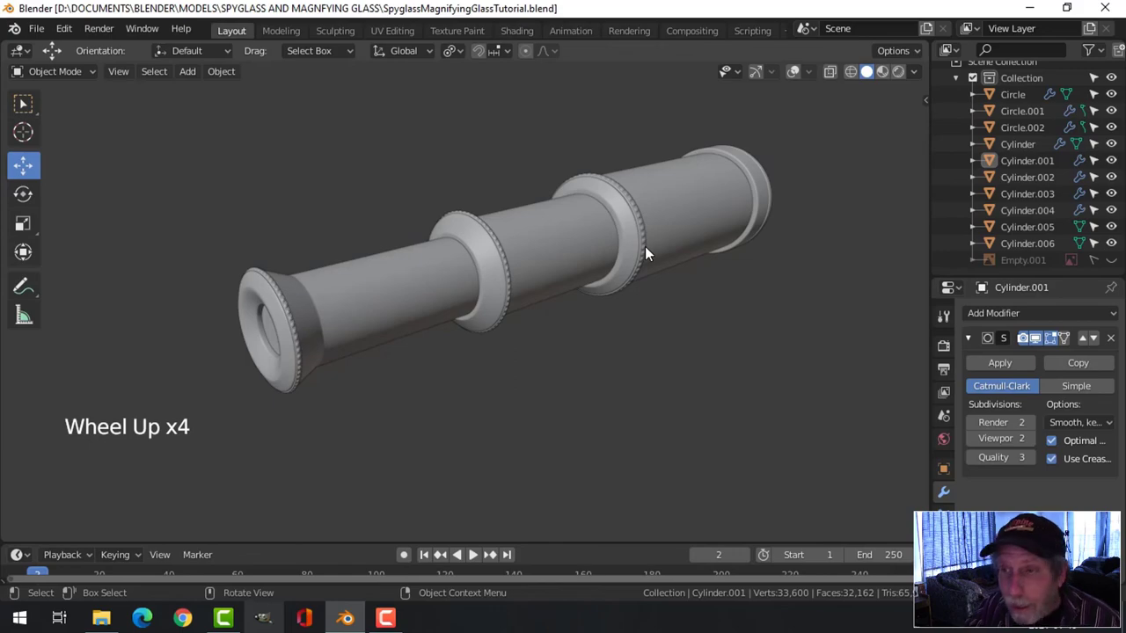